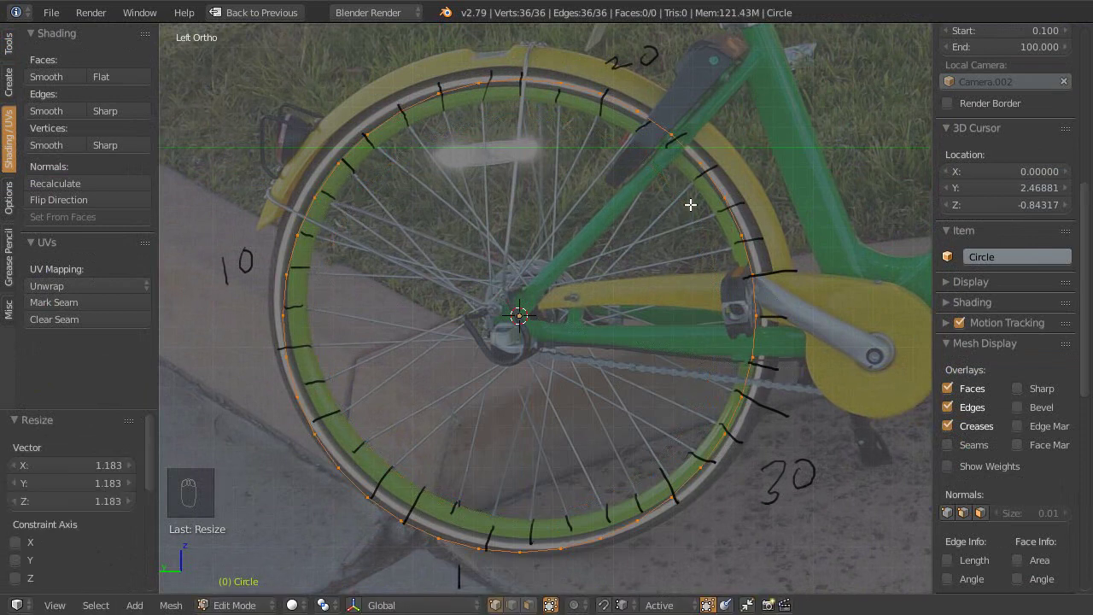
Step: Move and scale the circle vertices onto the rim marks in the photo and delete a stray vertex
{"action": "key", "text": "g"}
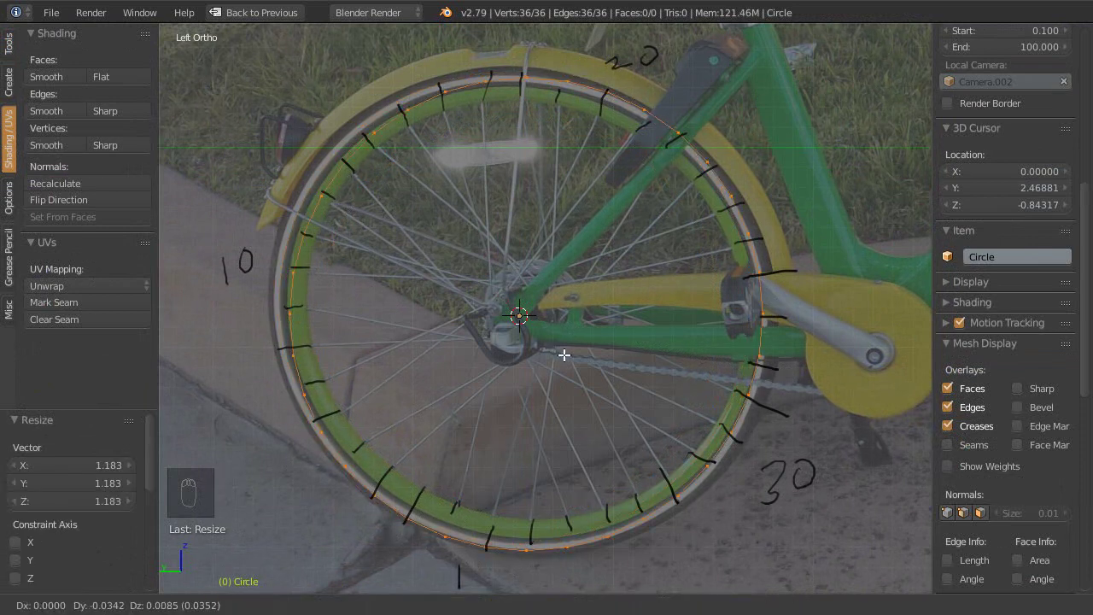
{"action": "key", "text": "s"}
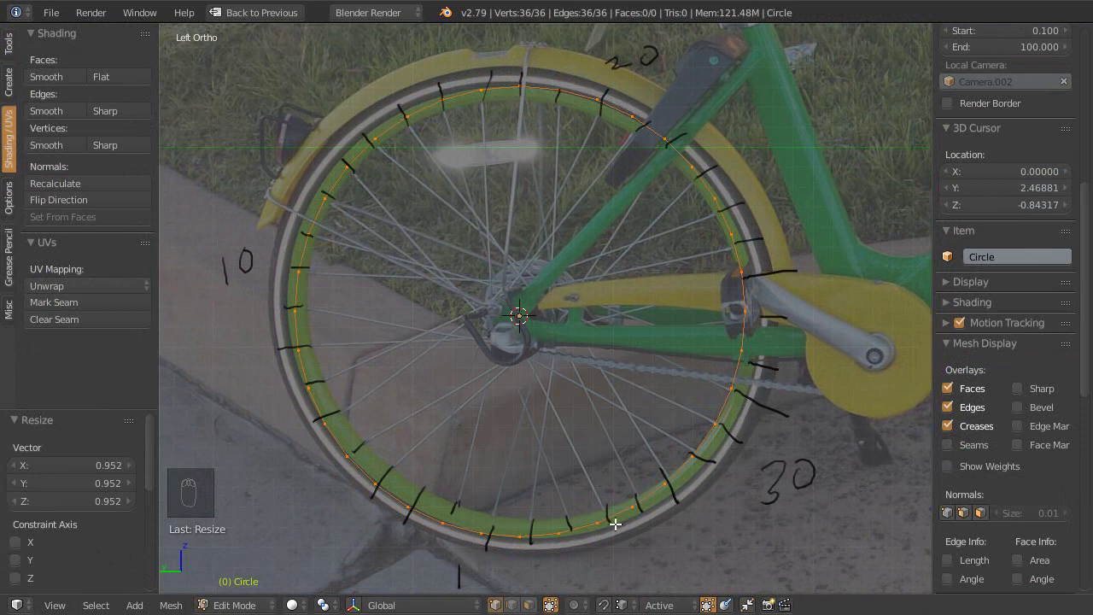
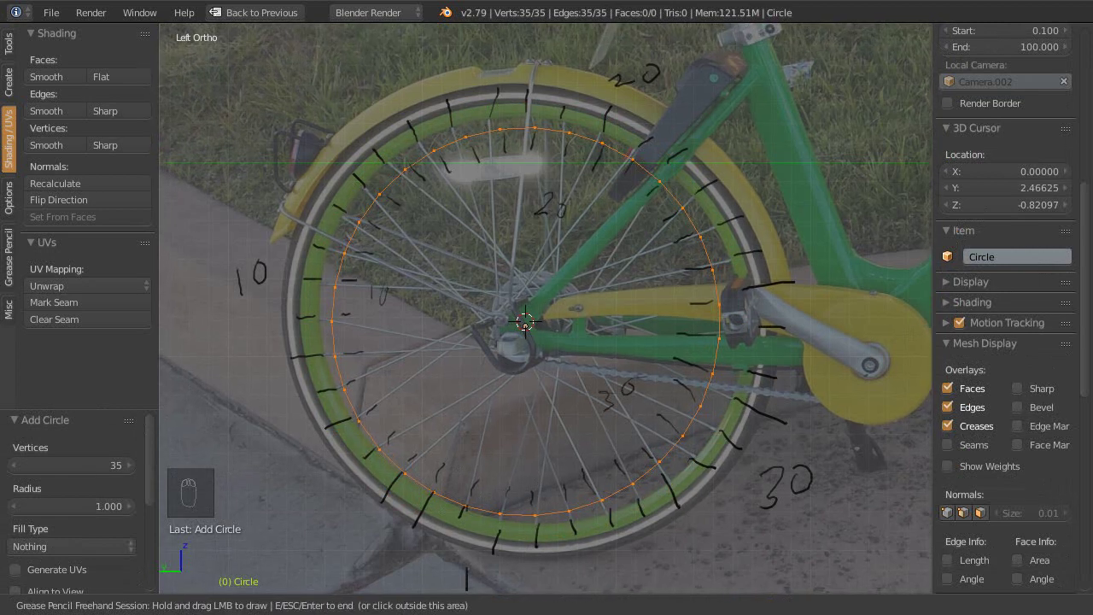
{"action": "key", "text": "Tab"}
{"action": "key", "text": "x"}
{"action": "key", "text": "alt+h"}
{"action": "key", "text": "a"}
{"action": "left_click", "coordinate": [564, 364]}
{"action": "right_click", "coordinate": [578, 360]}
{"action": "key", "text": "Tab"}
Step: Re-select rim outline vertices and nudge them to follow the reference rim
{"action": "left_click", "coordinate": [427, 330]}
{"action": "key", "text": "Escape"}
{"action": "key", "text": "KP_Decimal"}
{"action": "right_click", "coordinate": [430, 323]}
{"action": "middle_click", "coordinate": [603, 422]}
{"action": "key", "text": "ctrl+Tab"}
{"action": "left_click", "coordinate": [606, 263]}
{"action": "right_click", "coordinate": [606, 263]}
{"action": "middle_click", "coordinate": [580, 268]}
{"action": "right_click", "coordinate": [583, 263]}
{"action": "left_click", "coordinate": [595, 267]}
{"action": "middle_click", "coordinate": [597, 316]}
{"action": "right_click", "coordinate": [604, 311]}
Step: Leave Edit Mode, select the Cylinder and frame the whole bike model in view
{"action": "key", "text": "shift+s"}
{"action": "middle_click", "coordinate": [624, 293]}
{"action": "key", "text": "a"}
{"action": "key", "text": "ctrl+KP_3"}
{"action": "key", "text": "Tab"}
{"action": "middle_click", "coordinate": [636, 409]}
{"action": "key", "text": "shift+a"}
{"action": "middle_click", "coordinate": [610, 278]}
{"action": "key", "text": "s"}
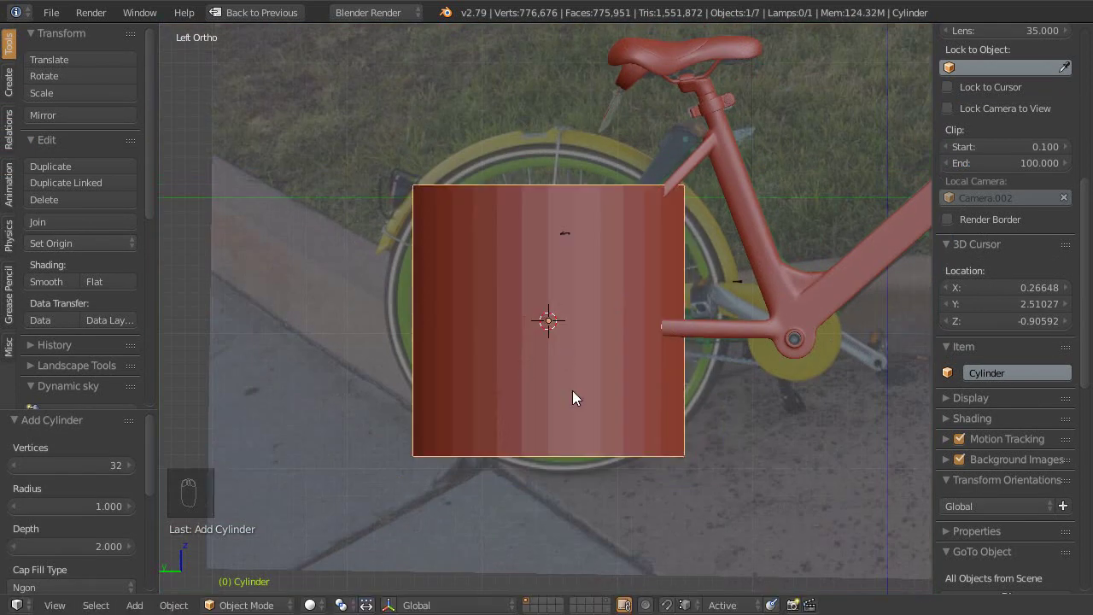
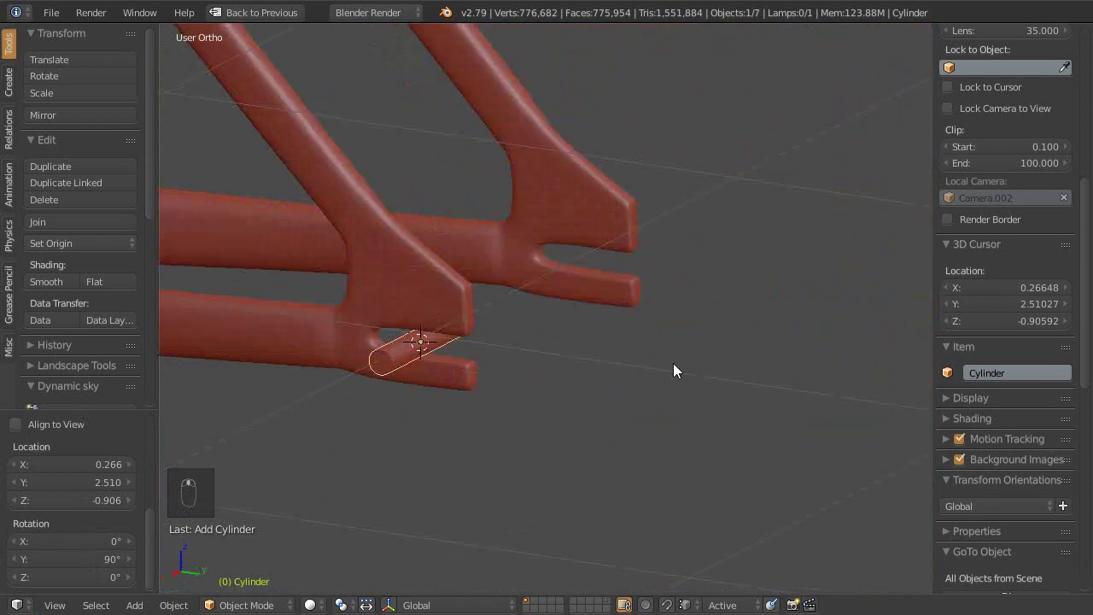
Step: Look around the bike frame and switch to the Default screen layout
{"action": "middle_click", "coordinate": [71, 537]}
{"action": "left_click", "coordinate": [69, 521]}
{"action": "middle_click", "coordinate": [480, 404]}
{"action": "left_click", "coordinate": [83, 480]}
{"action": "left_click", "coordinate": [103, 523]}
{"action": "left_click", "coordinate": [27, 513]}
{"action": "middle_click", "coordinate": [521, 364]}
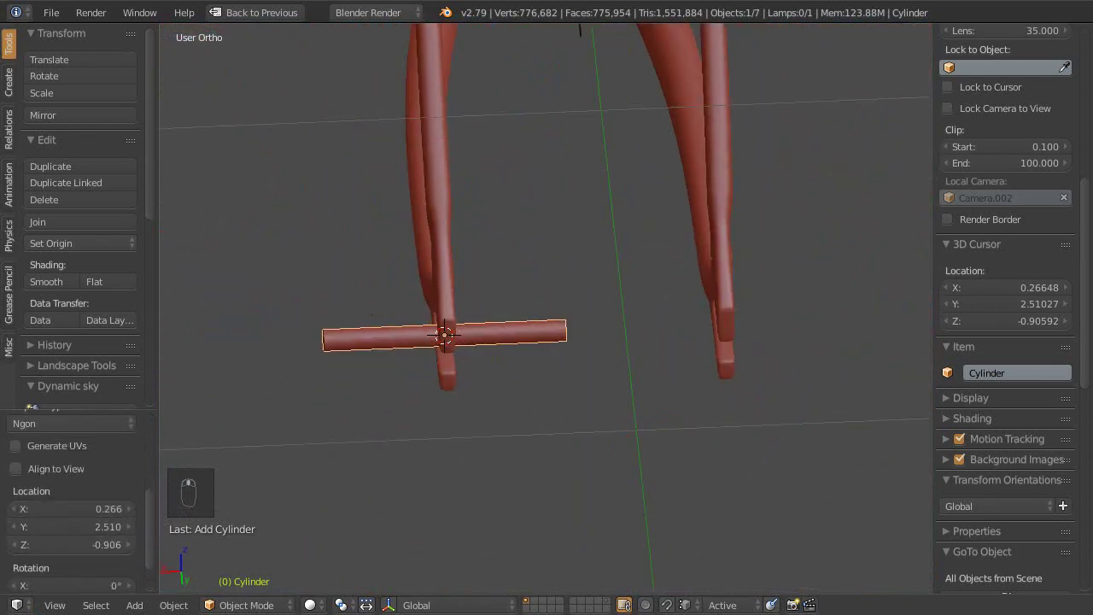
Step: Maximise the view and show the cylinder's Mirror modifier on the X axis in the Modifier tab
{"action": "key", "text": "Tab"}
{"action": "key", "text": "Tab"}
{"action": "key", "text": "shift+space"}
{"action": "left_click", "coordinate": [969, 307]}
{"action": "left_click_drag", "start_coordinate": [867, 297], "coordinate": [832, 53]}
{"action": "left_click", "coordinate": [794, 83]}
{"action": "key", "text": "ctrl+z"}
{"action": "middle_click", "coordinate": [829, 206]}
{"action": "left_click", "coordinate": [831, 279]}
{"action": "key", "text": "ctrl+a"}
Step: Select the cylinder hub, enter Edit Mode and start moving its vertices
{"action": "right_click", "coordinate": [508, 402]}
{"action": "middle_click", "coordinate": [534, 406]}
{"action": "middle_click", "coordinate": [494, 380]}
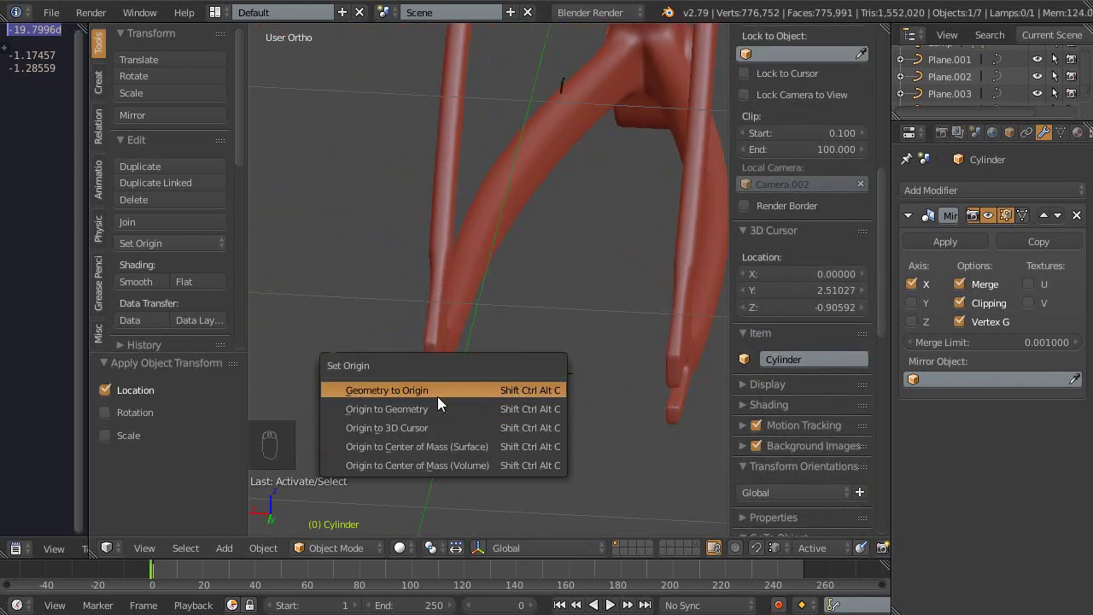
{"action": "middle_click", "coordinate": [484, 370]}
{"action": "key", "text": "Tab"}
{"action": "right_click", "coordinate": [508, 376]}
{"action": "middle_click", "coordinate": [580, 328]}
{"action": "key", "text": "a"}
{"action": "key", "text": "g"}
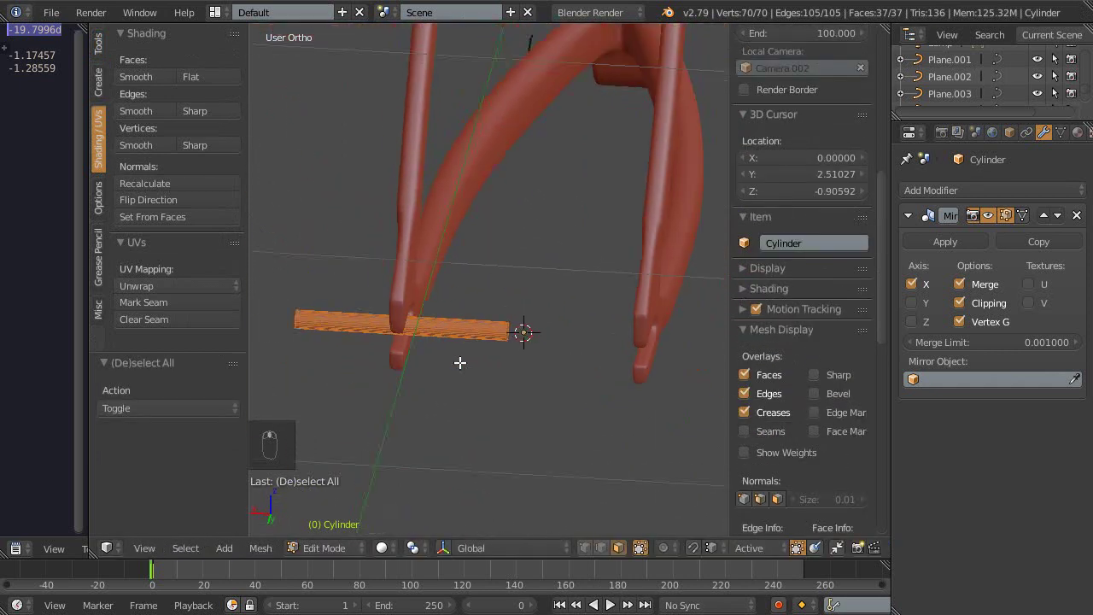
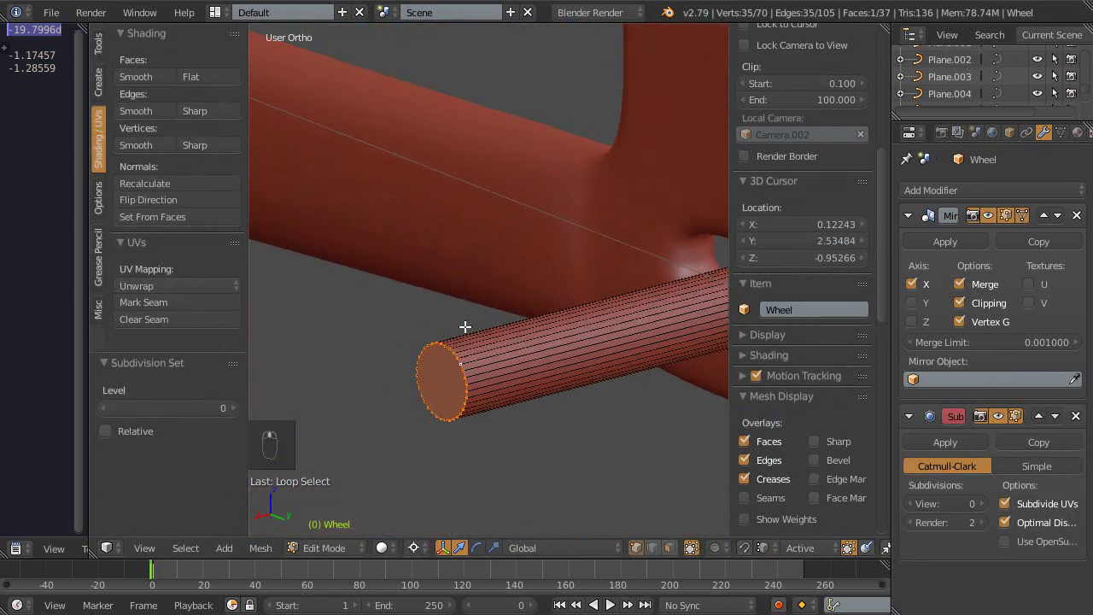
Step: Bevel the hub edge and add a level-3 Subdivision Surface modifier to the Wheel
{"action": "key", "text": "ctrl+b"}
{"action": "key", "text": "ctrl+3"}
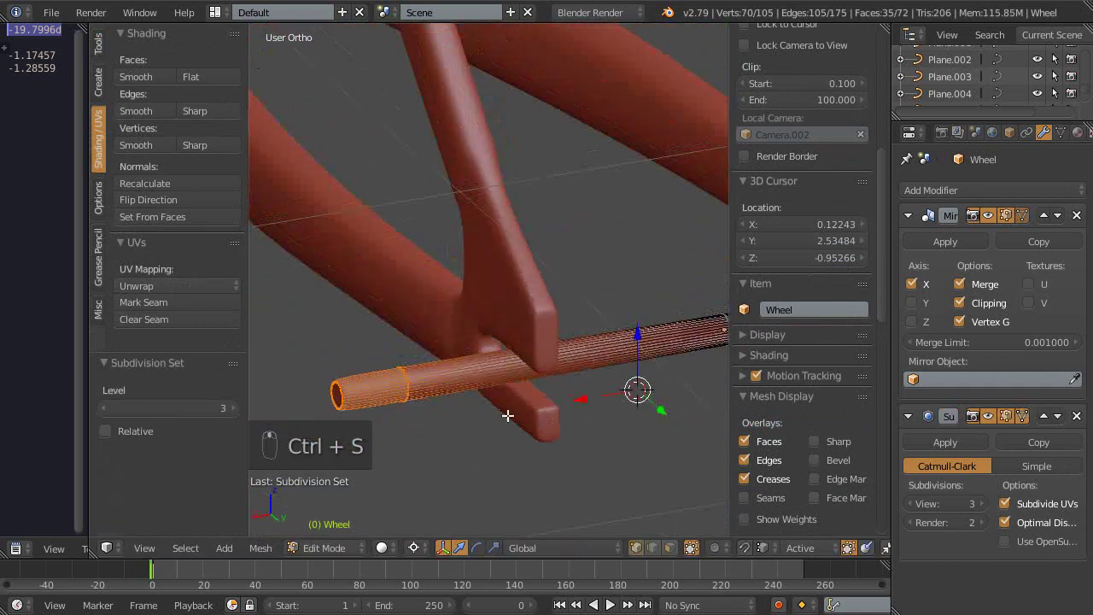
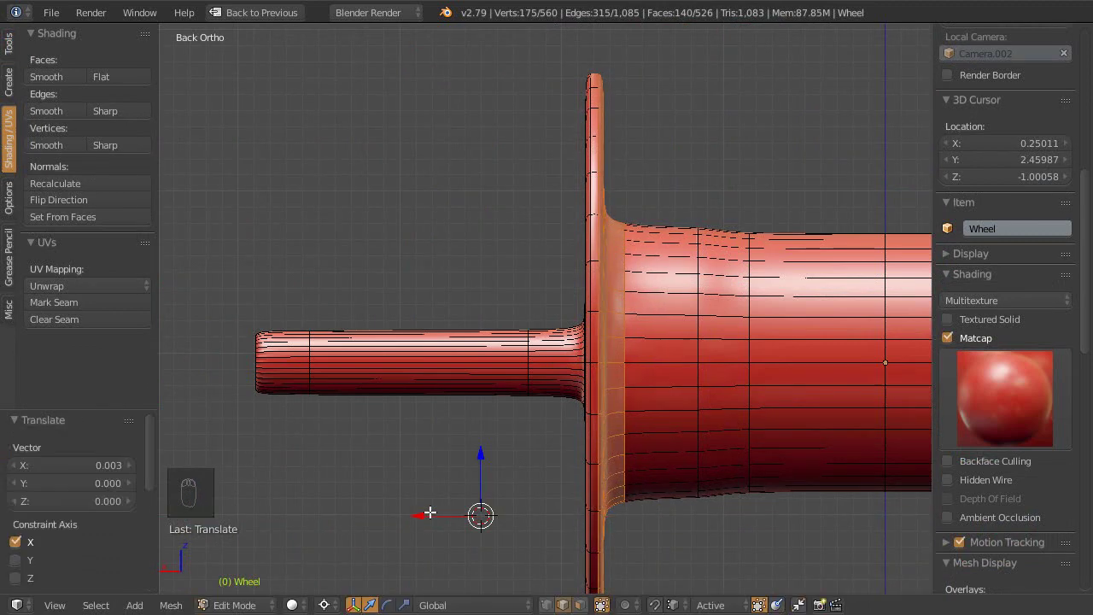
Step: Scale the hub flange, keep subdivision level 3 and save the file
{"action": "key", "text": "ctrl+0"}
{"action": "left_click", "coordinate": [353, 538]}
{"action": "middle_click", "coordinate": [567, 416]}
{"action": "key", "text": "ctrl+s"}
{"action": "right_click", "coordinate": [694, 292]}
{"action": "key", "text": "s"}
{"action": "middle_click", "coordinate": [765, 424]}
{"action": "left_click", "coordinate": [714, 430]}
{"action": "key", "text": "ctrl+3"}
{"action": "key", "text": "Tab"}
{"action": "middle_click", "coordinate": [735, 447]}
{"action": "key", "text": "ctrl+s"}
{"action": "key", "text": "Tab"}
{"action": "middle_click", "coordinate": [746, 361]}
Step: Add several edge loops beside the flange with Ctrl+R and save
{"action": "key", "text": "ctrl+r"}
{"action": "middle_click", "coordinate": [593, 367]}
{"action": "key", "text": "ctrl+r"}
{"action": "left_click", "coordinate": [490, 347]}
{"action": "key", "text": "ctrl+r"}
{"action": "left_click", "coordinate": [542, 355]}
{"action": "middle_click", "coordinate": [572, 377]}
{"action": "key", "text": "ctrl+r"}
{"action": "left_click", "coordinate": [594, 364]}
{"action": "middle_click", "coordinate": [700, 360]}
{"action": "key", "text": "Tab"}
{"action": "key", "text": "ctrl+s"}
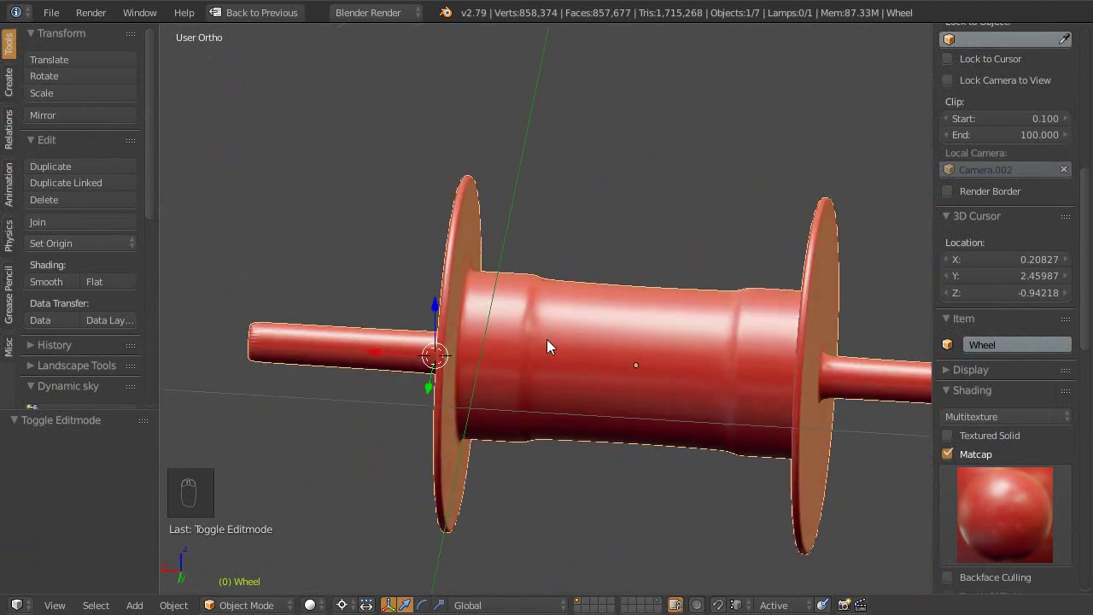
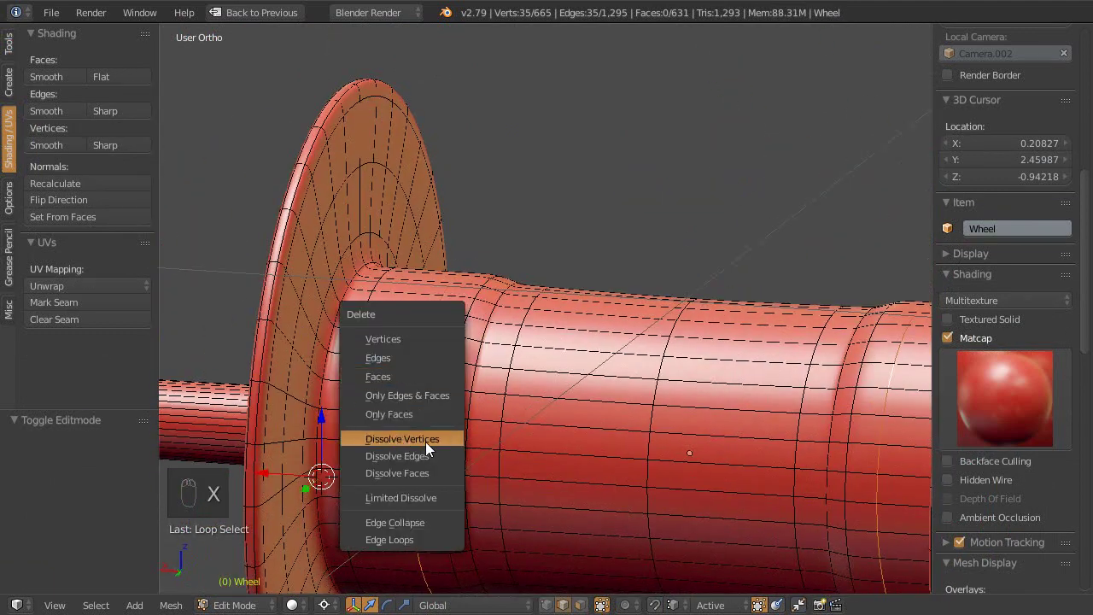
Step: Delete an unwanted loop, bevel a hub edge loop into a narrow band and save
{"action": "key", "text": "ctrl+z"}
{"action": "key", "text": "x"}
{"action": "right_click", "coordinate": [462, 383]}
{"action": "key", "text": "ctrl+b"}
{"action": "middle_click", "coordinate": [509, 414]}
{"action": "key", "text": "Tab"}
{"action": "key", "text": "ctrl+s"}
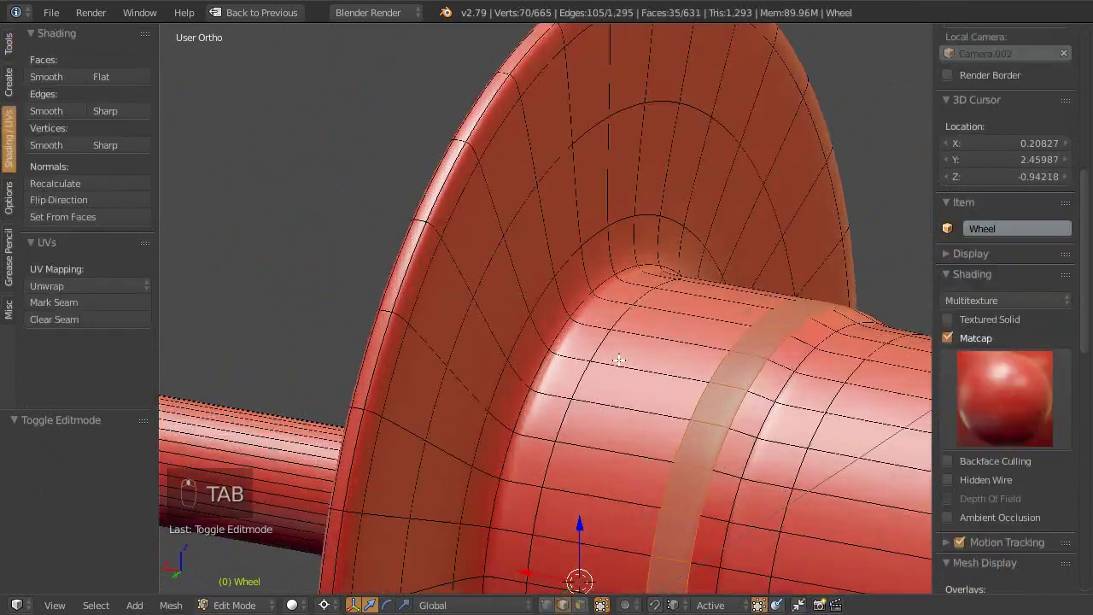
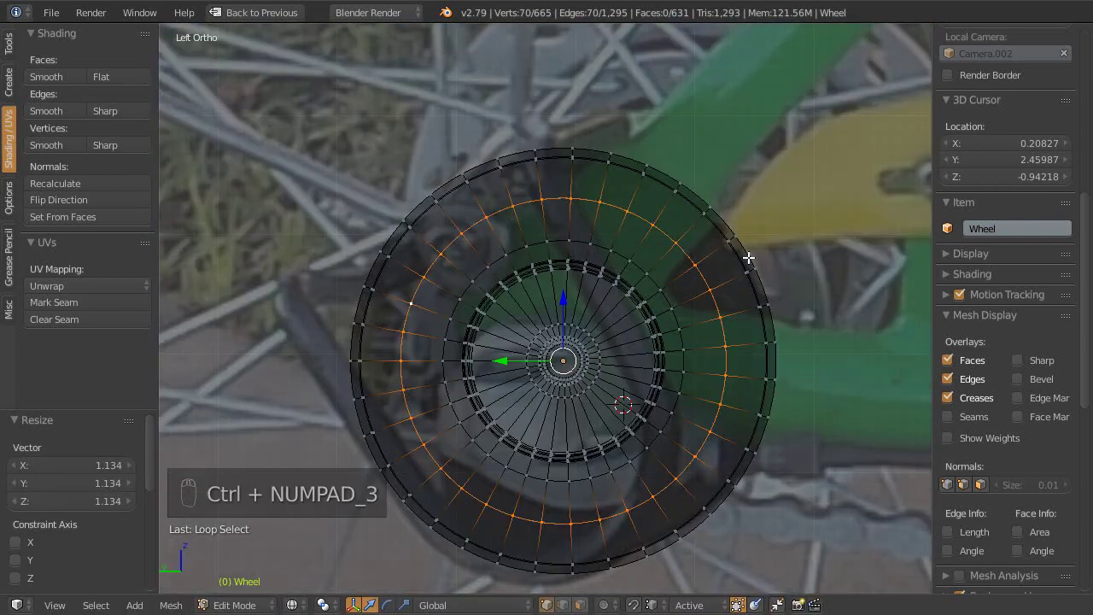
Step: Resize the outer rim ring and check it against the reference in front and back views
{"action": "key", "text": "c"}
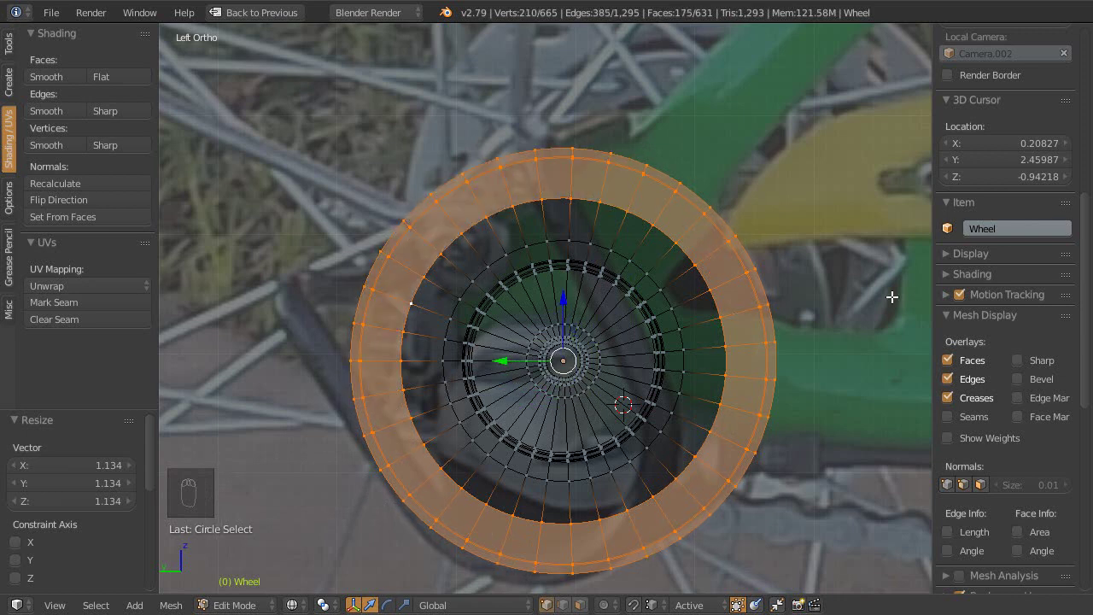
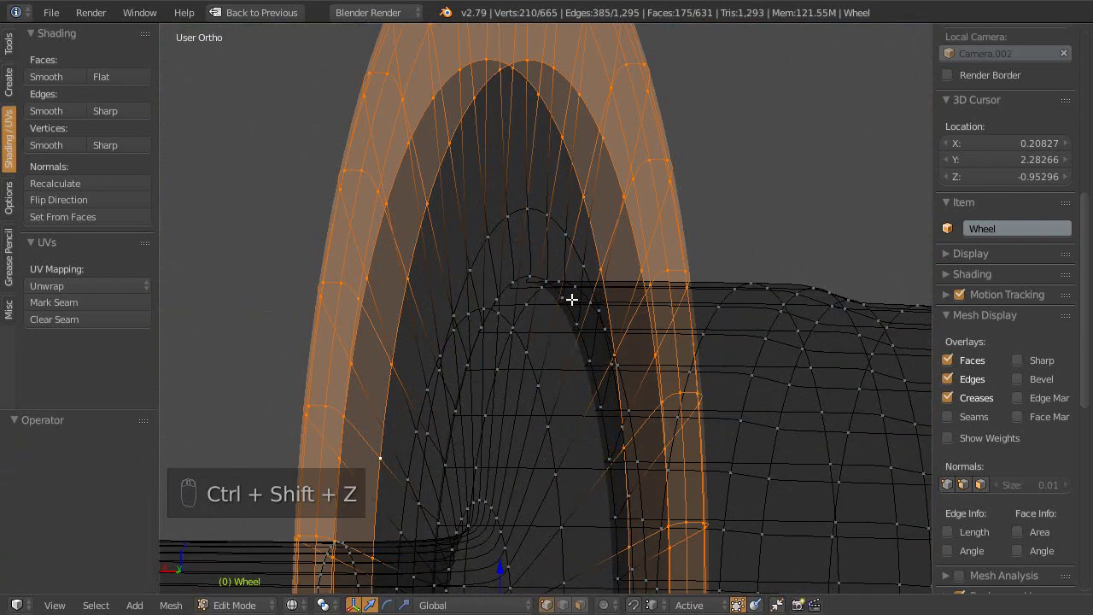
{"action": "key", "text": "ctrl+z"}
{"action": "key", "text": "Left"}
{"action": "key", "text": "KP_1"}
{"action": "middle_click", "coordinate": [591, 300]}
{"action": "right_click", "coordinate": [516, 296]}
{"action": "middle_click", "coordinate": [556, 305]}
{"action": "key", "text": "ctrl+KP_1"}
{"action": "middle_click", "coordinate": [576, 286]}
{"action": "left_click", "coordinate": [601, 263]}
{"action": "key", "text": "."}
{"action": "left_click", "coordinate": [668, 230]}
{"action": "middle_click", "coordinate": [617, 298]}
Step: Select the Wheel.001 rim outline in wireframe and switch to left view
{"action": "key", "text": "z"}
{"action": "middle_click", "coordinate": [584, 267]}
{"action": "middle_click", "coordinate": [497, 284]}
{"action": "right_click", "coordinate": [536, 197]}
{"action": "key", "text": "z"}
{"action": "key", "text": "ctrl+KP_3"}
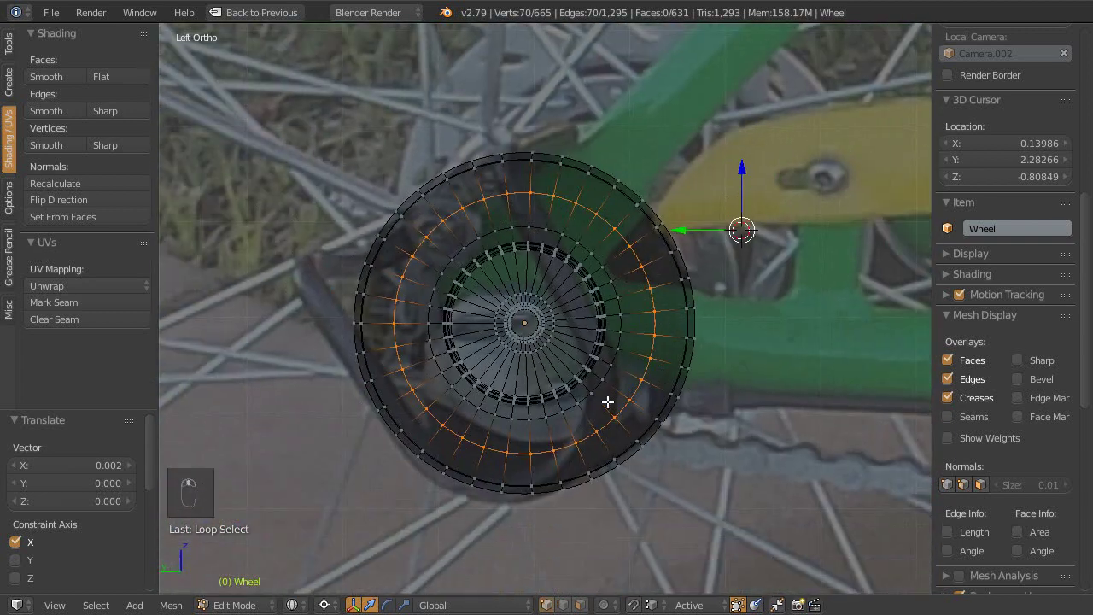
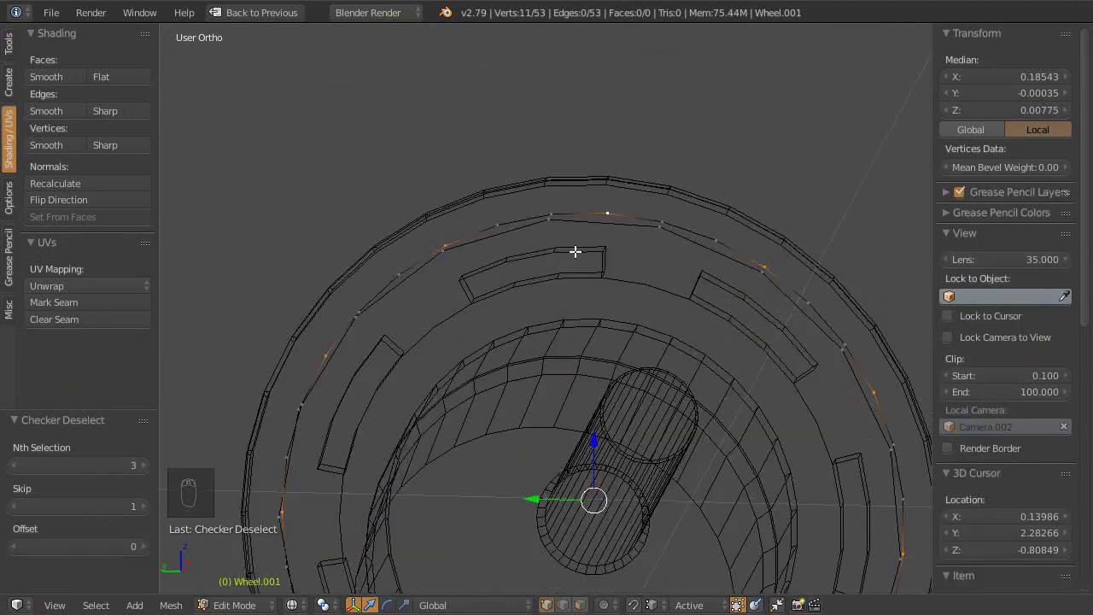
Step: Move the rim ring vertices into a rounded outline
{"action": "left_click", "coordinate": [134, 577]}
{"action": "left_click", "coordinate": [152, 544]}
{"action": "middle_click", "coordinate": [636, 277]}
{"action": "key", "text": "g"}
{"action": "left_click_drag", "start_coordinate": [670, 351], "coordinate": [621, 281]}
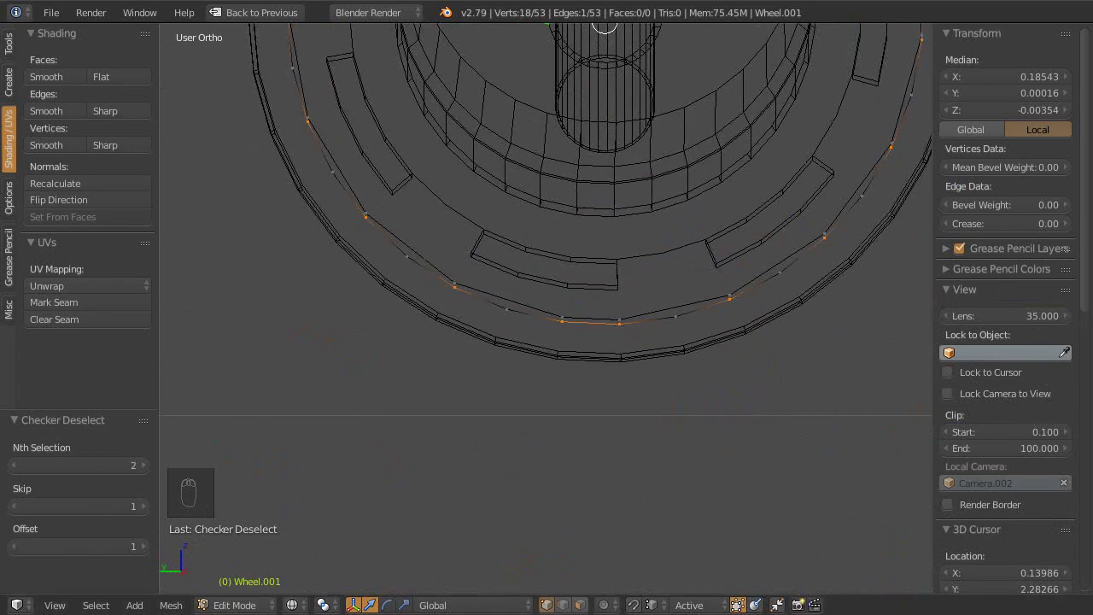
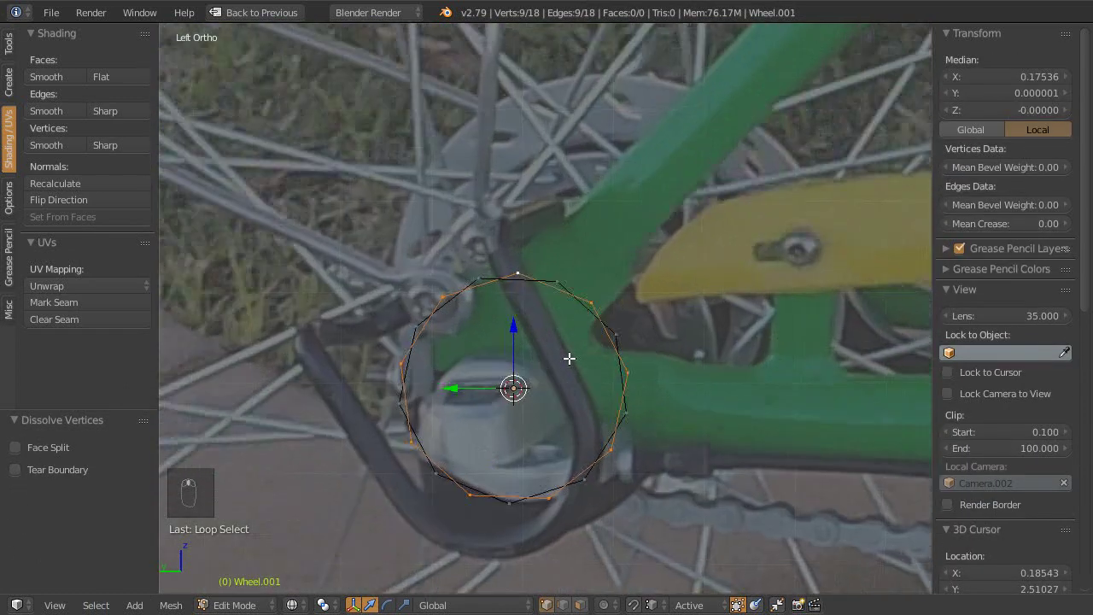
Step: Leave Edit Mode, unhide all objects and select the rear hub
{"action": "middle_click", "coordinate": [578, 330]}
{"action": "key", "text": "Tab"}
{"action": "key", "text": "alt+h"}
{"action": "left_click_drag", "start_coordinate": [582, 322], "coordinate": [544, 384]}
{"action": "middle_click", "coordinate": [531, 389]}
{"action": "right_click", "coordinate": [760, 408]}
{"action": "middle_click", "coordinate": [543, 299]}
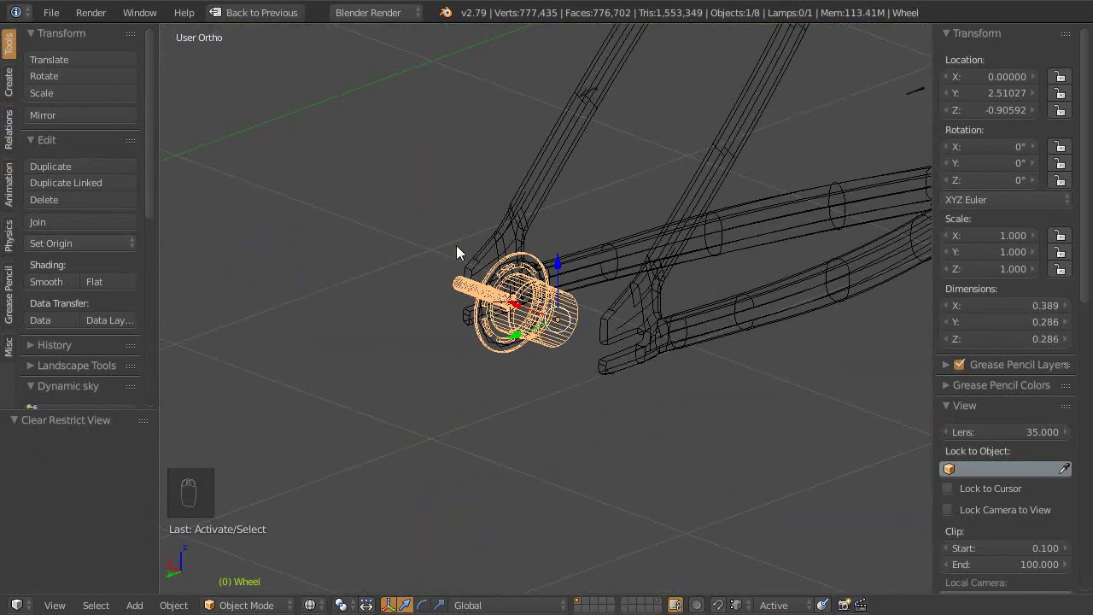
Step: View the wheel and frame over the reference photo from the left
{"action": "key", "text": "ctrl+KP_3"}
{"action": "middle_click", "coordinate": [599, 392]}
{"action": "key", "text": "d"}
{"action": "left_click", "coordinate": [665, 235]}
{"action": "middle_click", "coordinate": [621, 440]}
{"action": "middle_click", "coordinate": [655, 379]}
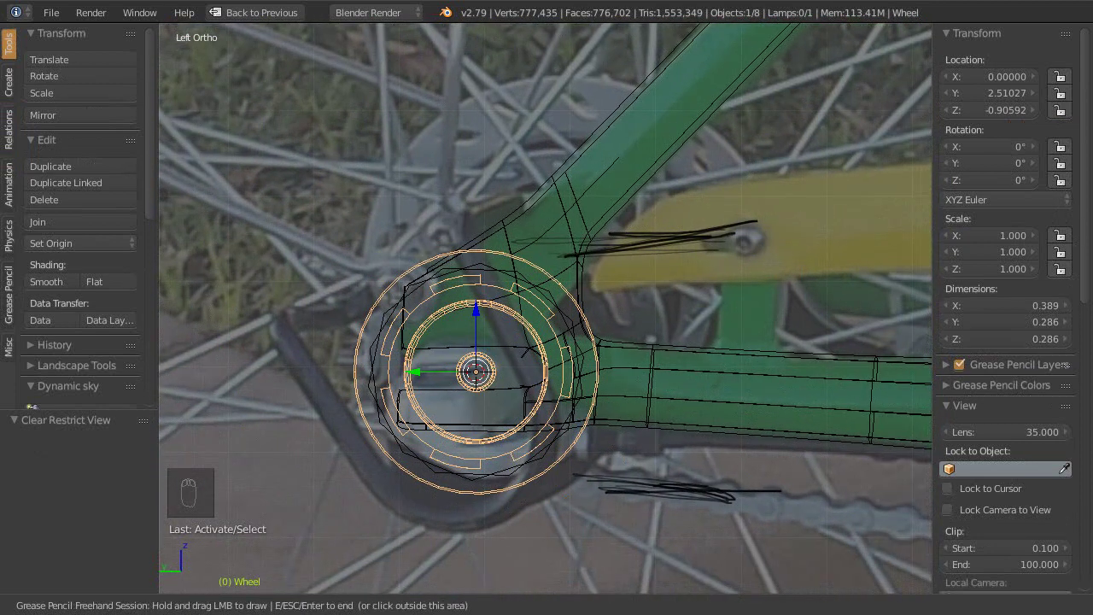
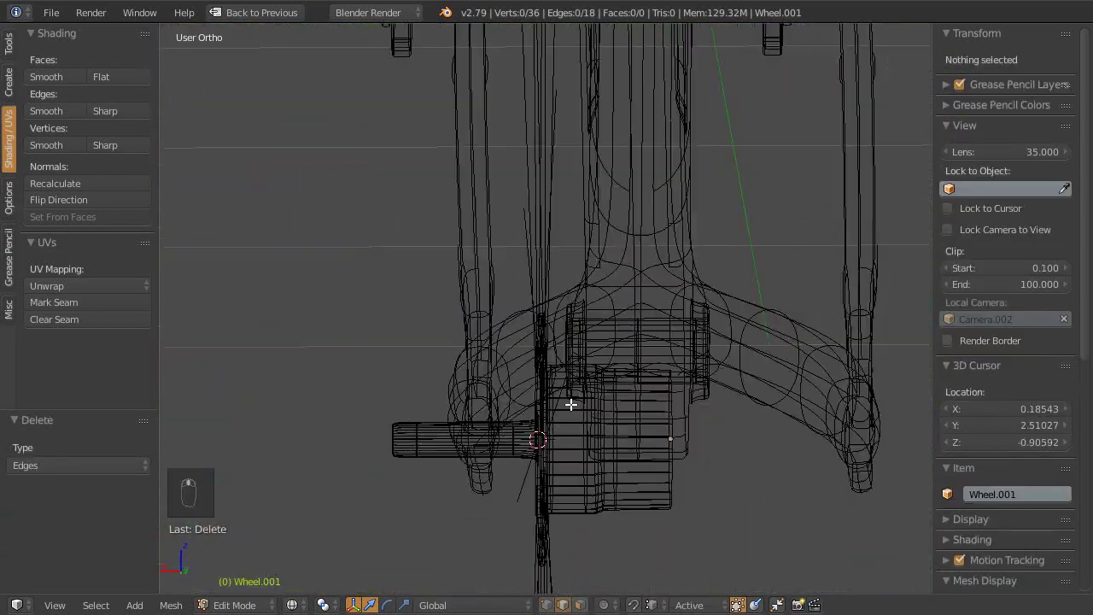
Step: Finish the Spokes mesh around the hub, return to Object Mode and restore the full window
{"action": "key", "text": "ctrl+KP_1"}
{"action": "key", "text": "Tab"}
{"action": "right_click", "coordinate": [552, 301]}
{"action": "key", "text": "shift+space"}
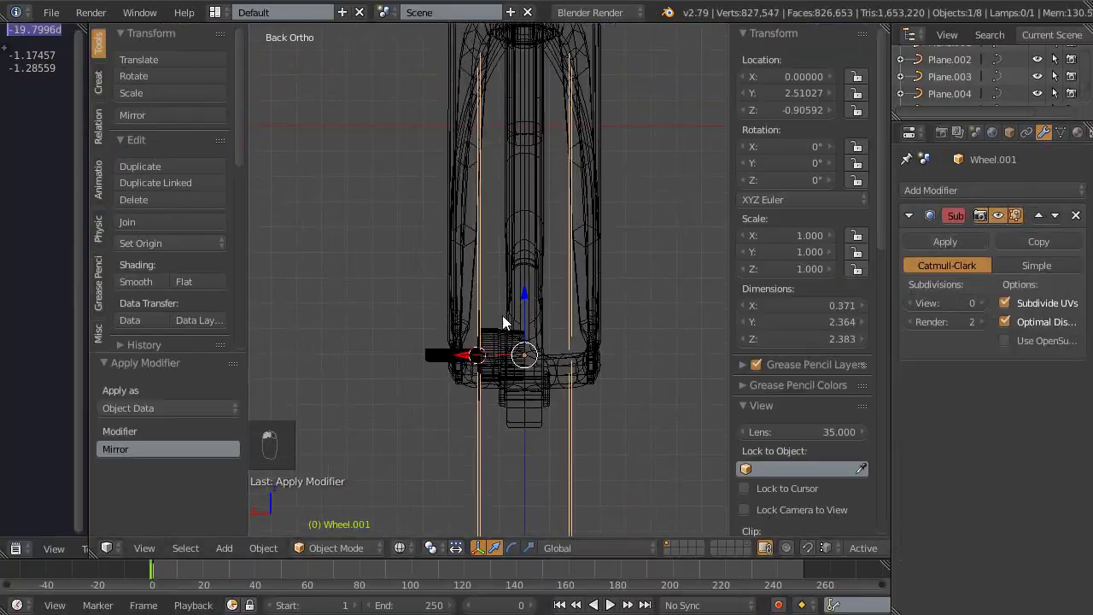
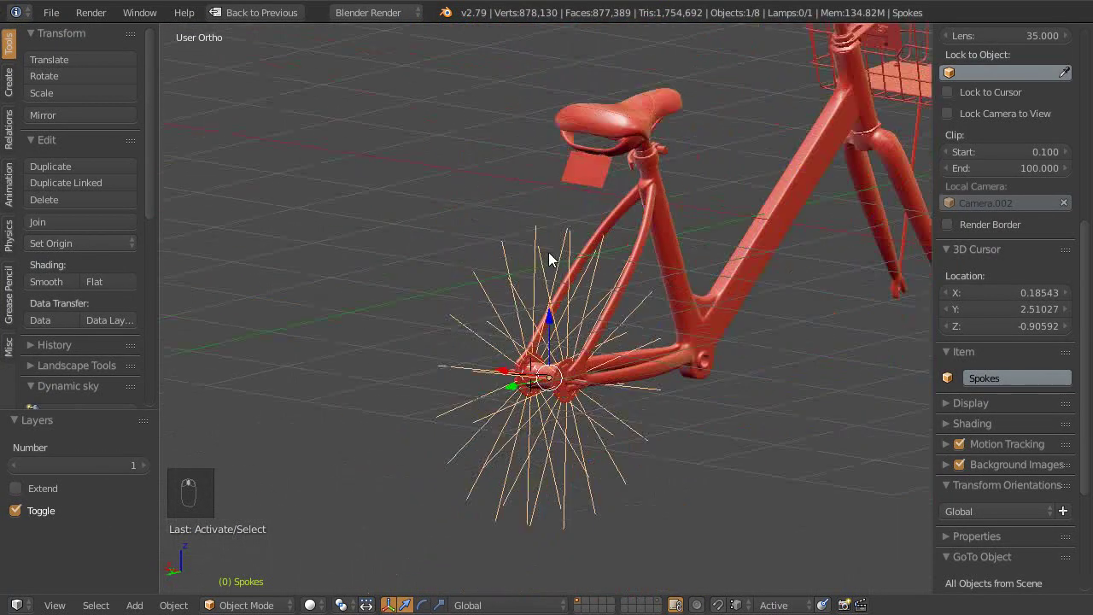
Step: In side view, select the spokes in Edit Mode and flatten them to zero along X
{"action": "middle_click", "coordinate": [559, 295]}
{"action": "key", "text": "ctrl+KP_1"}
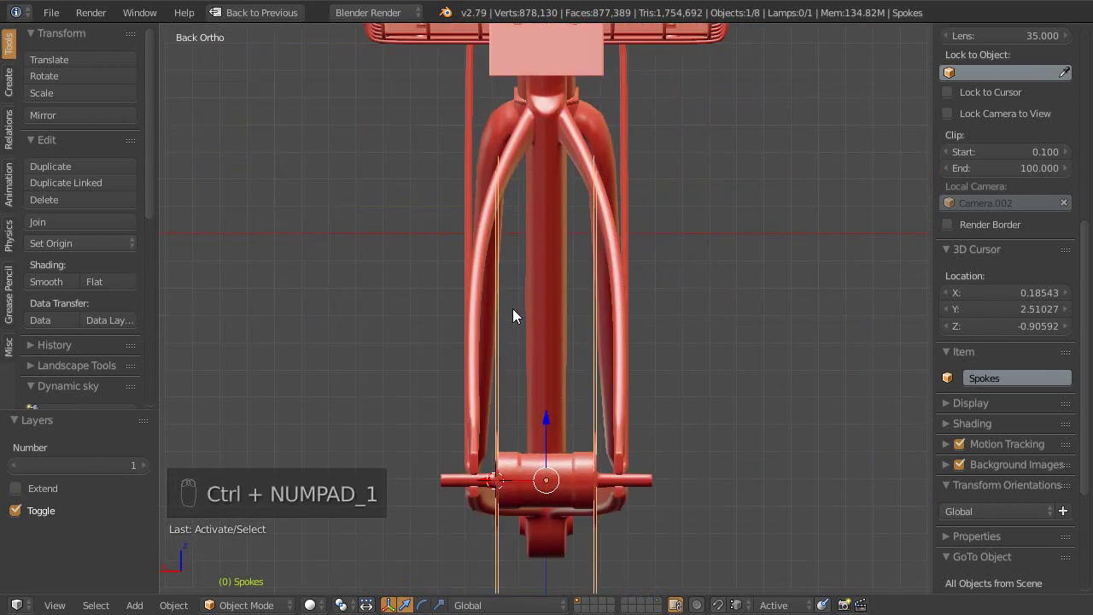
{"action": "key", "text": "ctrl+KP_3"}
{"action": "middle_click", "coordinate": [473, 233]}
{"action": "key", "text": "ctrl+Tab"}
{"action": "key", "text": "v"}
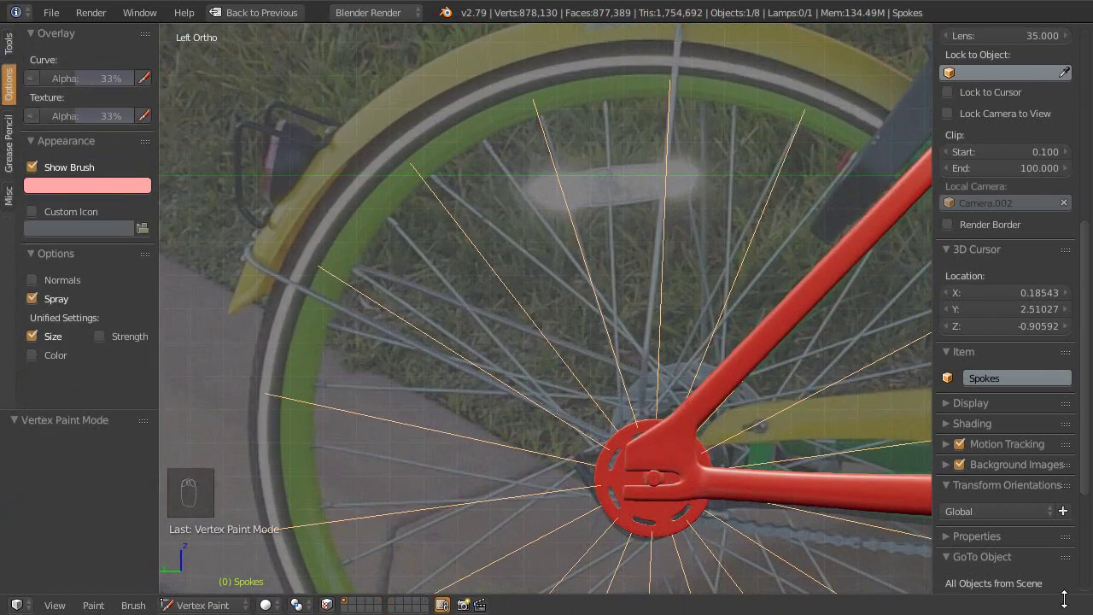
{"action": "middle_click", "coordinate": [556, 347]}
{"action": "right_click", "coordinate": [555, 355]}
{"action": "left_click", "coordinate": [508, 320]}
{"action": "middle_click", "coordinate": [495, 328]}
{"action": "right_click", "coordinate": [504, 317]}
{"action": "left_click", "coordinate": [476, 304]}
{"action": "middle_click", "coordinate": [476, 304]}
{"action": "key", "text": "Tab"}
Step: Delete the opposite half so one flat set of 18 spokes remains on the hub
{"action": "key", "text": "ctrl+KP_3"}
{"action": "middle_click", "coordinate": [547, 318]}
{"action": "key", "text": "a"}
{"action": "key", "text": "a"}
{"action": "key", "text": "c"}
{"action": "right_click", "coordinate": [516, 304]}
{"action": "key", "text": "Escape"}
{"action": "middle_click", "coordinate": [501, 311]}
{"action": "key", "text": "a"}
{"action": "key", "text": "c"}
{"action": "key", "text": "a"}
{"action": "key", "text": "c"}
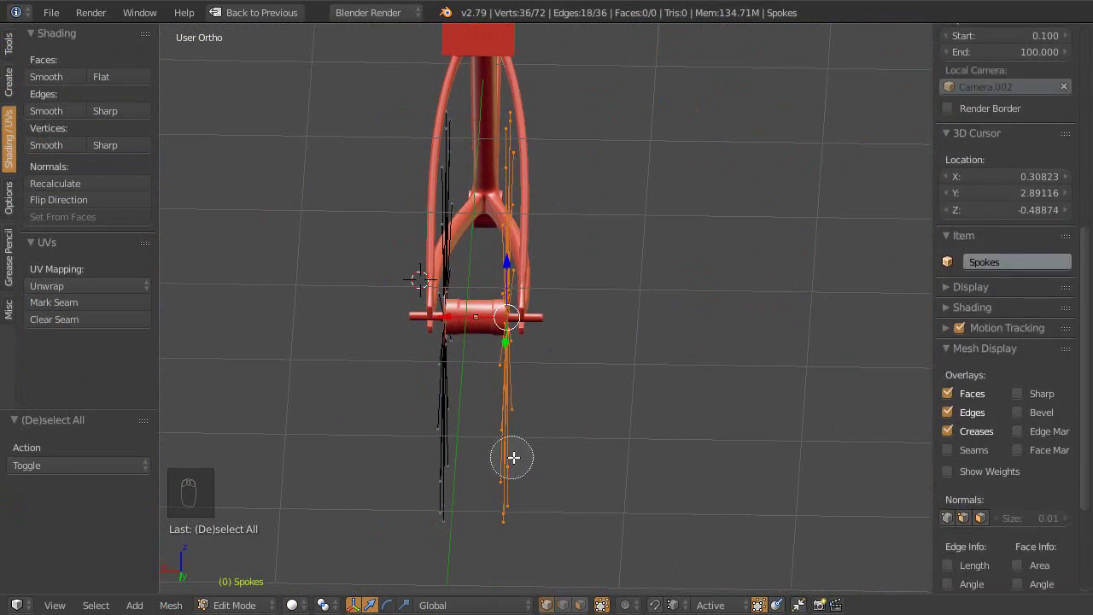
Step: Return to Object Mode in side view and save the file
{"action": "key", "text": "ctrl+KP_3"}
{"action": "middle_click", "coordinate": [507, 372]}
{"action": "key", "text": "ctrl+,"}
{"action": "key", "text": "r"}
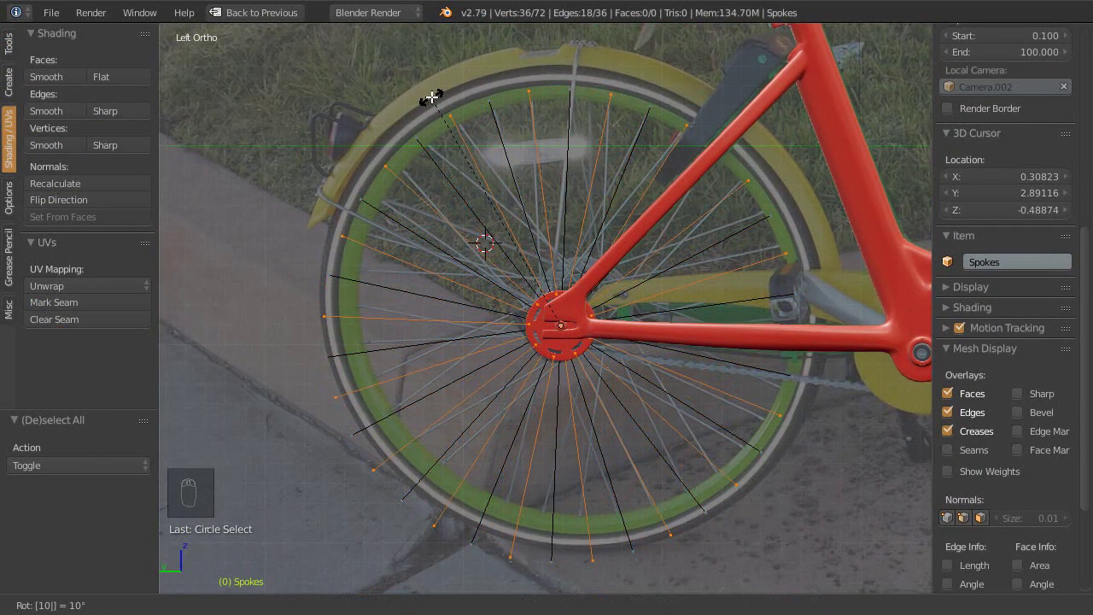
{"action": "middle_click", "coordinate": [481, 350]}
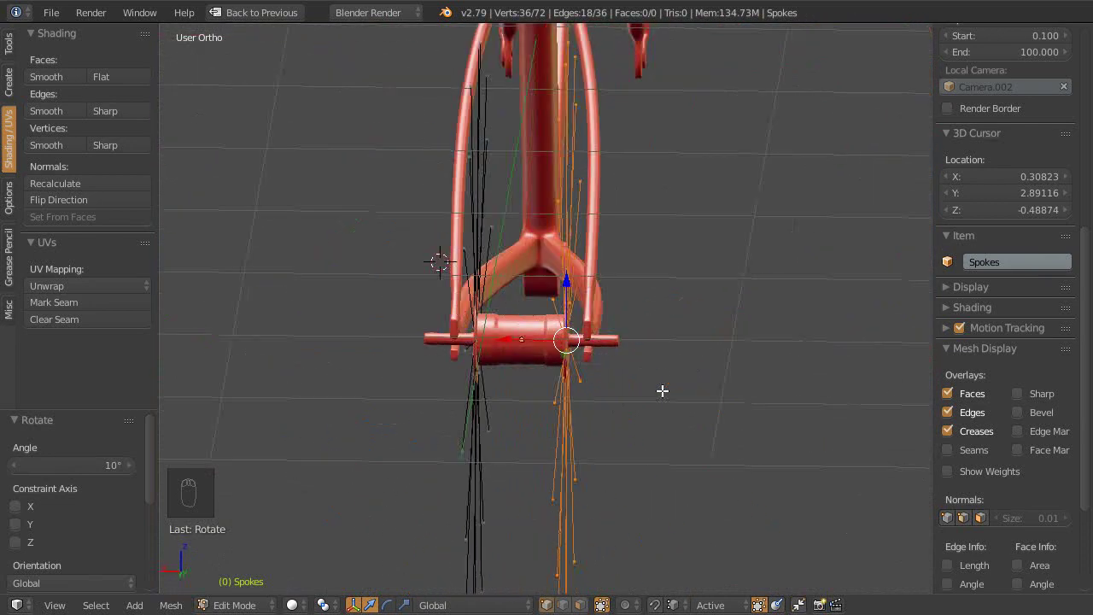
{"action": "key", "text": "ctrl+s"}
{"action": "middle_click", "coordinate": [538, 374]}
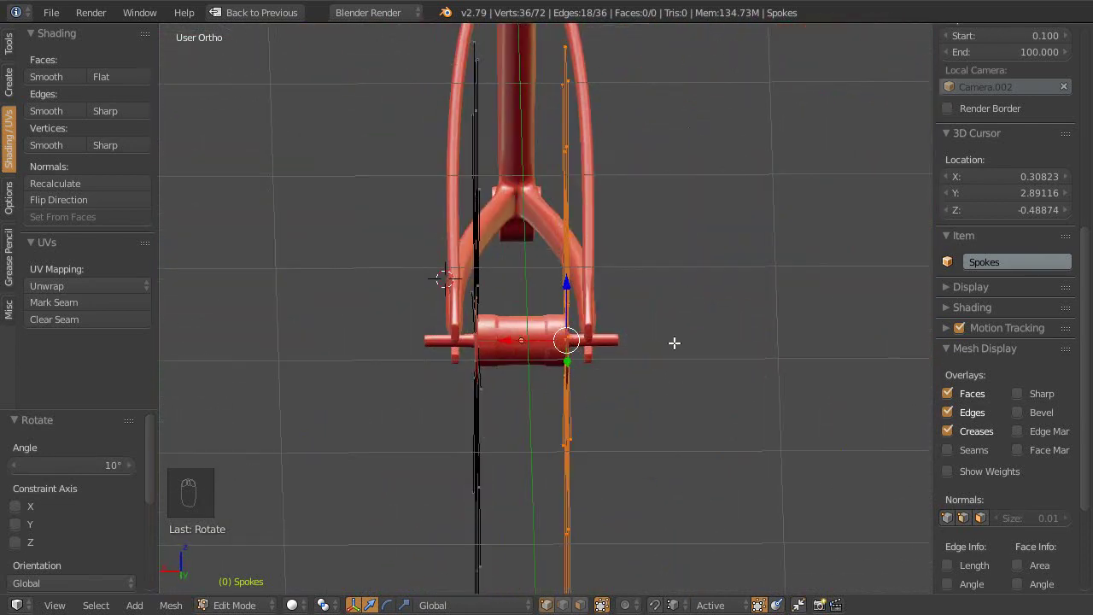
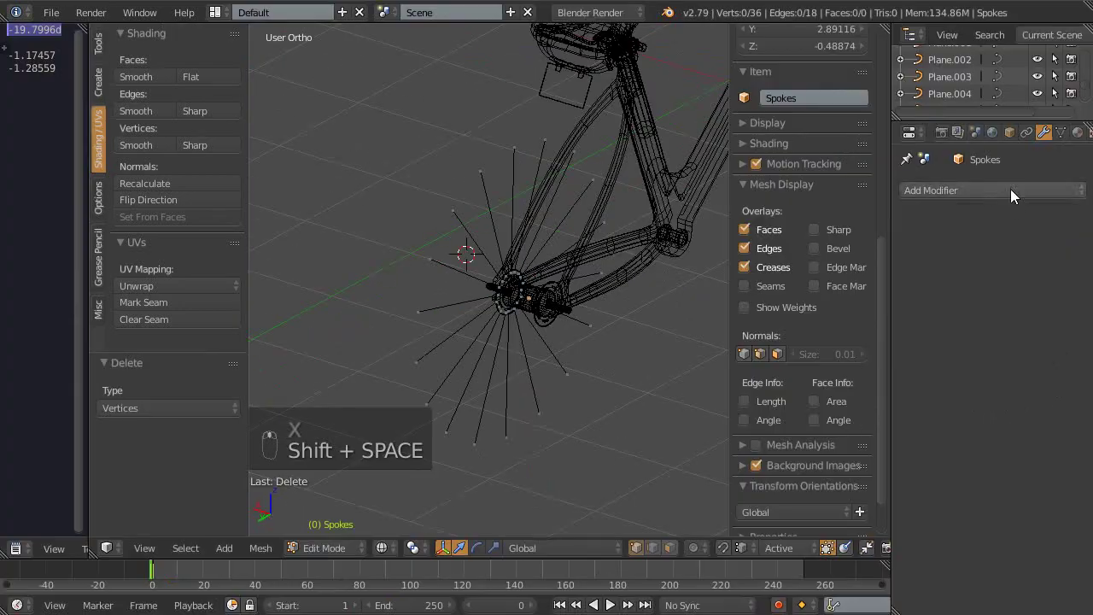
Step: Add a Mirror modifier on X with Merge and Clipping to the Spokes object
{"action": "key", "text": "shift+space"}
{"action": "middle_click", "coordinate": [615, 384]}
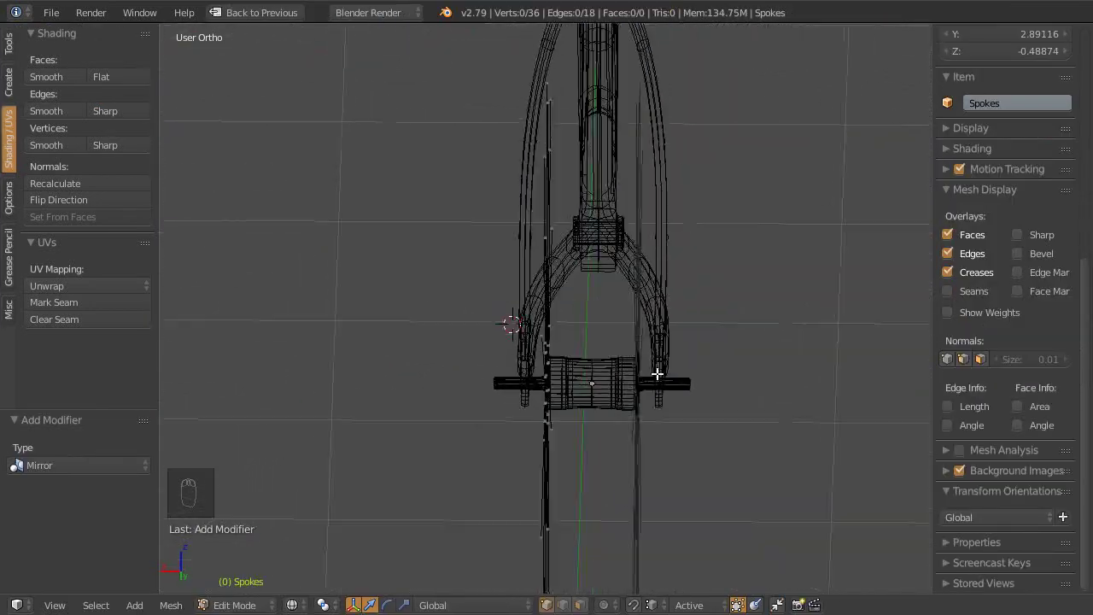
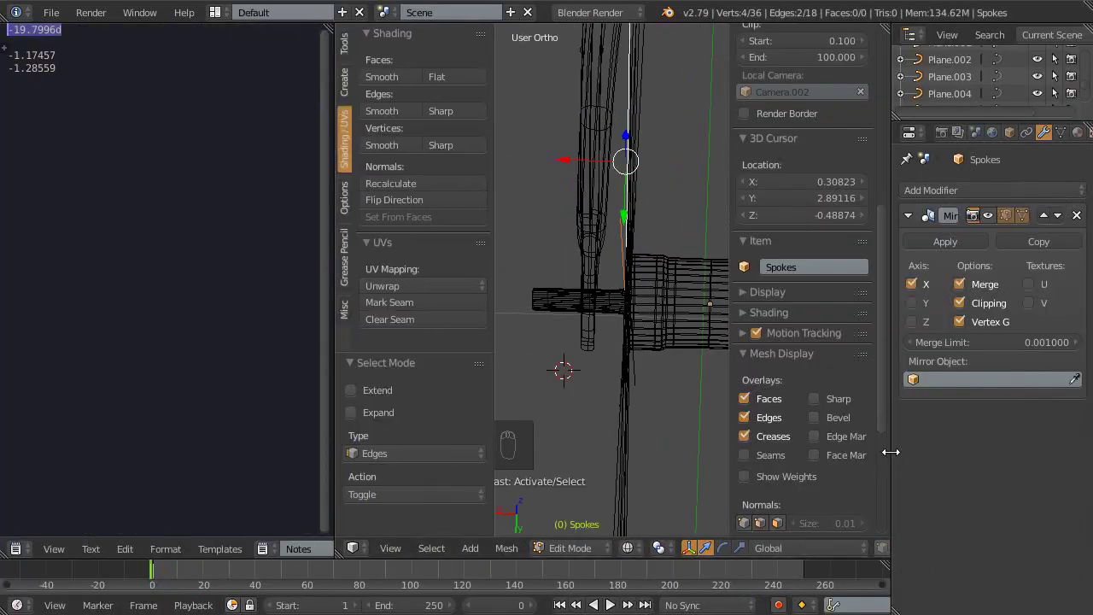
{"action": "key", "text": "n"}
{"action": "key", "text": "t"}
{"action": "key", "text": "ctrl+KP_1"}
{"action": "left_click_drag", "start_coordinate": [191, 324], "coordinate": [398, 377]}
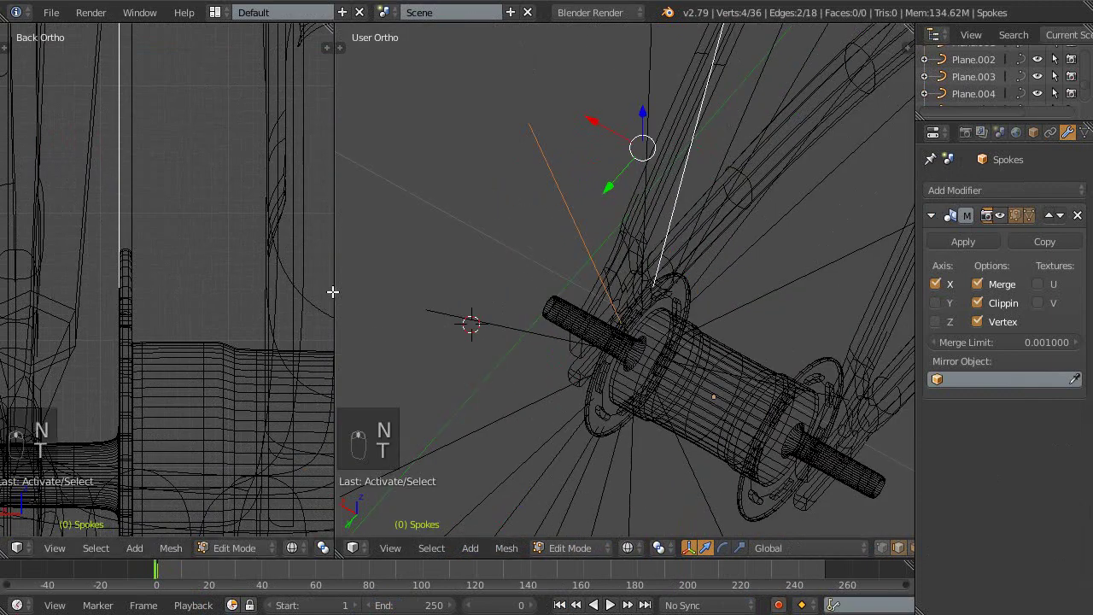
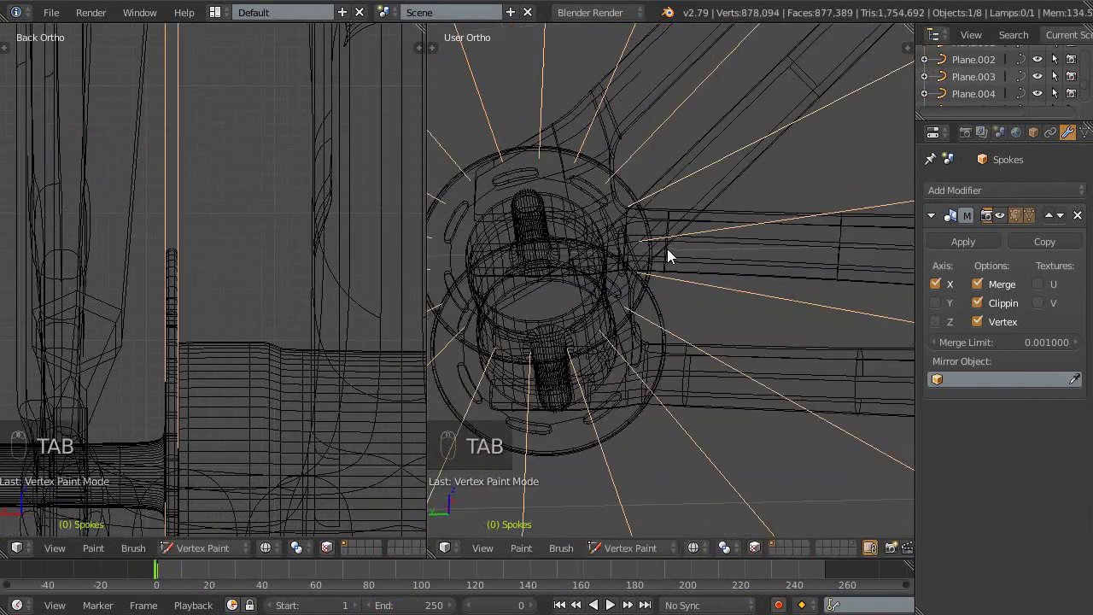
{"action": "key", "text": "shift+h"}
{"action": "left_click", "coordinate": [730, 308]}
{"action": "key", "text": "shift+h"}
Step: Inspect the mirrored spoke edges around the hub in Edit Mode
{"action": "key", "text": "ctrl+Tab"}
{"action": "key", "text": "ctrl+Tab"}
{"action": "key", "text": "shift+h"}
{"action": "key", "text": "Tab"}
{"action": "right_click", "coordinate": [637, 410]}
{"action": "left_click", "coordinate": [601, 383]}
{"action": "left_click", "coordinate": [552, 275]}
{"action": "middle_click", "coordinate": [256, 347]}
{"action": "scroll", "scroll_direction": "up", "scroll_amount": 3}
{"action": "middle_click", "coordinate": [643, 333]}
{"action": "key", "text": "ctrl+KP_1"}
{"action": "key", "text": "ctrl+space"}
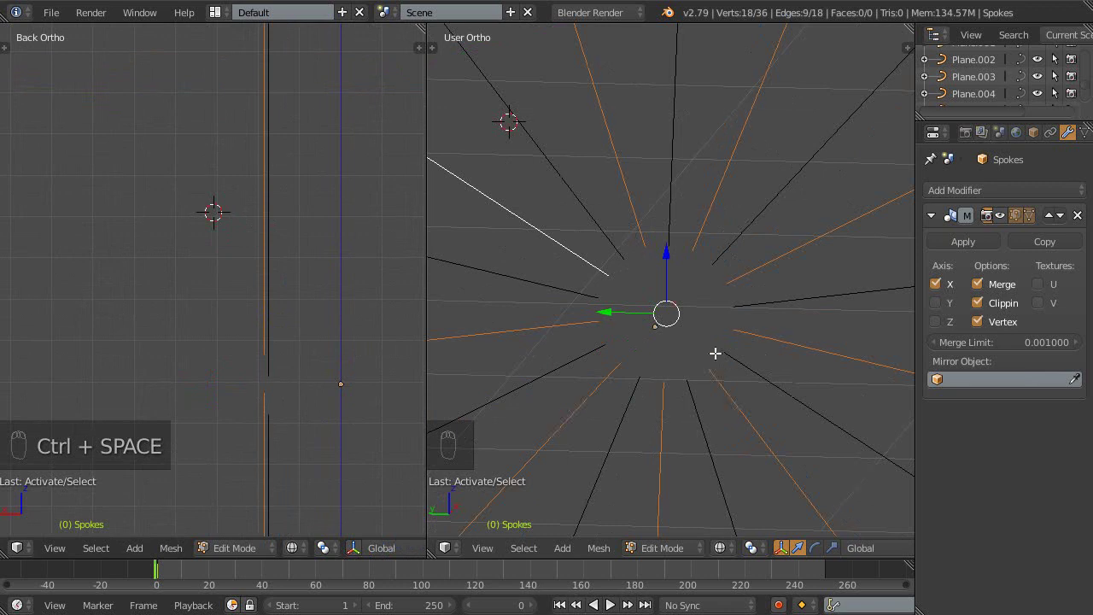
Step: Switch to Left Ortho and start rotating the outer spoke ends to match the photo
{"action": "right_click", "coordinate": [743, 367]}
{"action": "key", "text": "shift+space"}
{"action": "left_click", "coordinate": [709, 330]}
{"action": "middle_click", "coordinate": [693, 248]}
{"action": "key", "text": "ctrl+KP_3"}
{"action": "middle_click", "coordinate": [693, 248]}
{"action": "middle_click", "coordinate": [678, 206]}
{"action": "left_click", "coordinate": [620, 208]}
{"action": "key", "text": "ctrl+,"}
{"action": "key", "text": "r"}
{"action": "key", "text": "ctrl+Tab"}
{"action": "key", "text": "c"}
{"action": "key", "text": "r"}
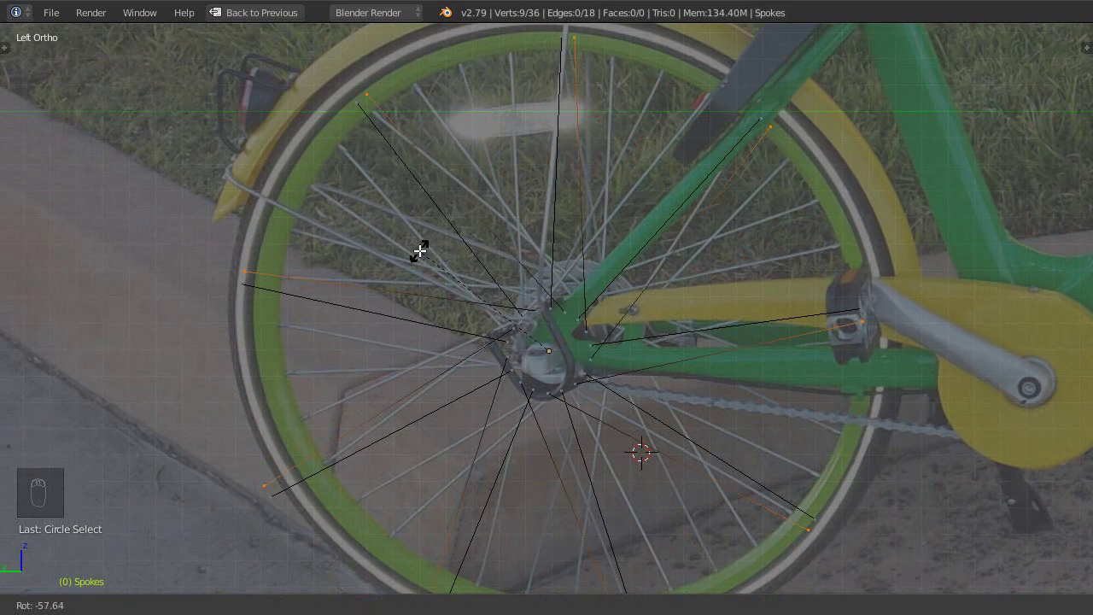
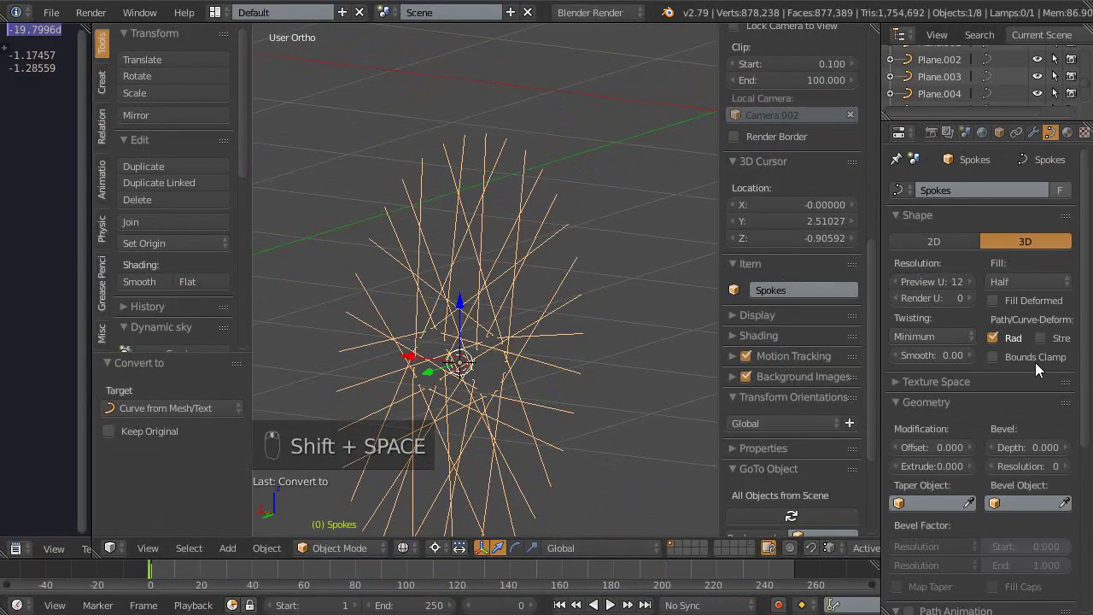
Step: Set the Spokes curve Fill to Full in the Curve properties
{"action": "left_click_drag", "start_coordinate": [940, 264], "coordinate": [637, 289]}
{"action": "middle_click", "coordinate": [638, 289]}
{"action": "key", "text": "shift+space"}
{"action": "key", "text": "z"}
{"action": "key", "text": "ctrl+KP_3"}
{"action": "key", "text": "shift+space"}
{"action": "middle_click", "coordinate": [539, 293]}
{"action": "left_click", "coordinate": [1051, 457]}
{"action": "middle_click", "coordinate": [493, 389]}
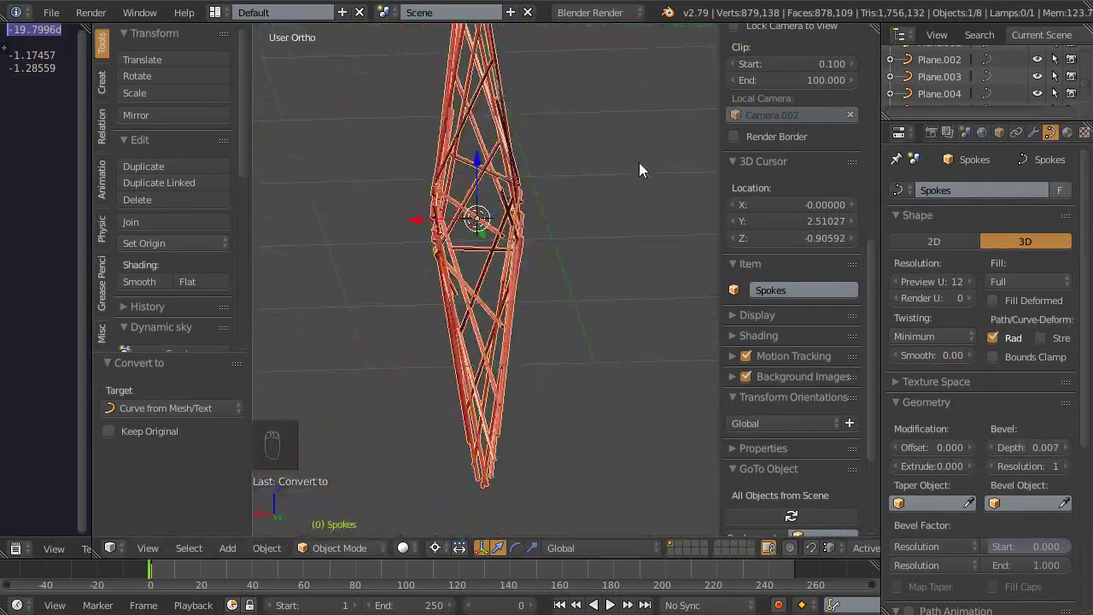
Step: Give the curve Bevel Depth 0.007 with Resolution 1 so spokes become thin round rods
{"action": "key", "text": "KP_0"}
{"action": "key", "text": "shift+space"}
{"action": "key", "text": "ctrl+s"}
{"action": "middle_click", "coordinate": [535, 414]}
{"action": "middle_click", "coordinate": [643, 334]}
{"action": "left_click_drag", "start_coordinate": [695, 406], "coordinate": [418, 278]}
{"action": "middle_click", "coordinate": [497, 300]}
{"action": "key", "text": "alt+c"}
Step: Unhide the other wheel parts, duplicate the spokes and save the file
{"action": "middle_click", "coordinate": [592, 330]}
{"action": "key", "text": "alt+h"}
{"action": "middle_click", "coordinate": [583, 416]}
{"action": "left_click", "coordinate": [544, 313]}
{"action": "right_click", "coordinate": [611, 252]}
{"action": "middle_click", "coordinate": [458, 271]}
{"action": "right_click", "coordinate": [454, 325]}
{"action": "key", "text": "shift+space"}
{"action": "key", "text": "shift+d"}
{"action": "key", "text": "m"}
{"action": "key", "text": "ctrl+s"}
{"action": "right_click", "coordinate": [549, 327]}
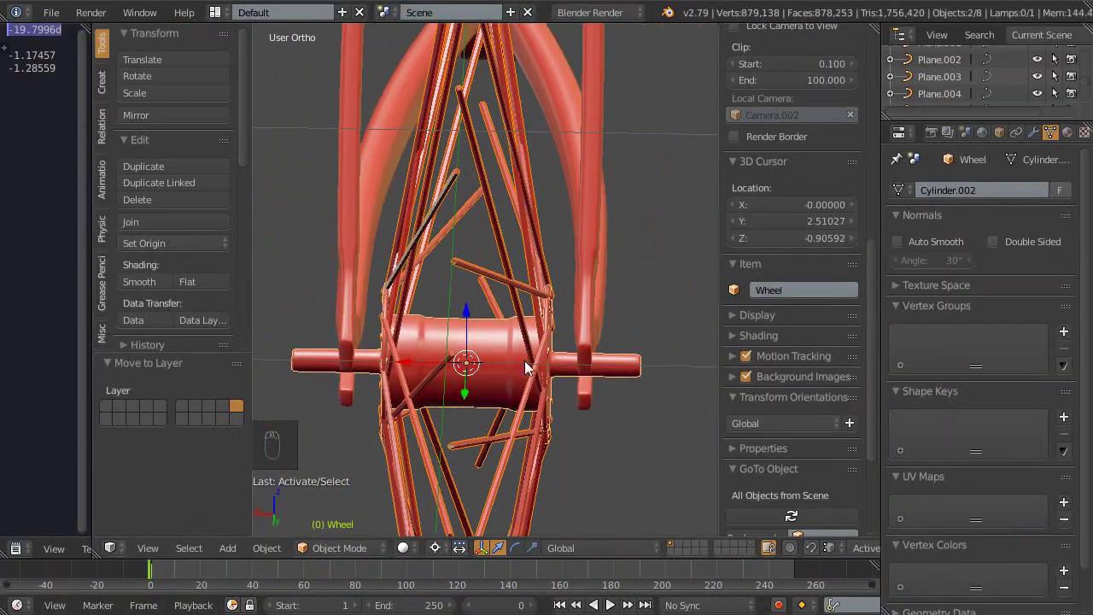
Step: Select the duplicated spoke pieces, join them with Ctrl+J and save
{"action": "key", "text": "Escape"}
{"action": "middle_click", "coordinate": [492, 346]}
{"action": "key", "text": "shift+space"}
{"action": "left_click", "coordinate": [945, 250]}
{"action": "middle_click", "coordinate": [447, 358]}
{"action": "right_click", "coordinate": [457, 351]}
{"action": "key", "text": "ctrl+j"}
{"action": "key", "text": "shift+space"}
{"action": "middle_click", "coordinate": [496, 345]}
{"action": "middle_click", "coordinate": [590, 337]}
{"action": "middle_click", "coordinate": [652, 307]}
{"action": "middle_click", "coordinate": [544, 274]}
{"action": "middle_click", "coordinate": [574, 312]}
{"action": "middle_click", "coordinate": [563, 367]}
{"action": "middle_click", "coordinate": [435, 285]}
{"action": "key", "text": "ctrl+s"}
{"action": "middle_click", "coordinate": [465, 319]}
Step: Enter 010 in the panel field and reselect the spoke objects around the hub
{"action": "key", "text": "a"}
{"action": "left_click", "coordinate": [764, 493]}
{"action": "key", "text": "0"}
{"action": "key", "text": "1"}
{"action": "key", "text": "0"}
{"action": "middle_click", "coordinate": [592, 456]}
{"action": "right_click", "coordinate": [552, 348]}
{"action": "left_click", "coordinate": [524, 364]}
{"action": "middle_click", "coordinate": [523, 364]}
{"action": "right_click", "coordinate": [653, 363]}
Step: Select the straight-line Spokes.000 mesh for editing, removing stray elements with X
{"action": "key", "text": "shift+space"}
{"action": "right_click", "coordinate": [534, 308]}
{"action": "left_click_drag", "start_coordinate": [592, 329], "coordinate": [565, 316]}
{"action": "left_click", "coordinate": [587, 306]}
{"action": "right_click", "coordinate": [566, 314]}
{"action": "key", "text": "x"}
{"action": "right_click", "coordinate": [551, 340]}
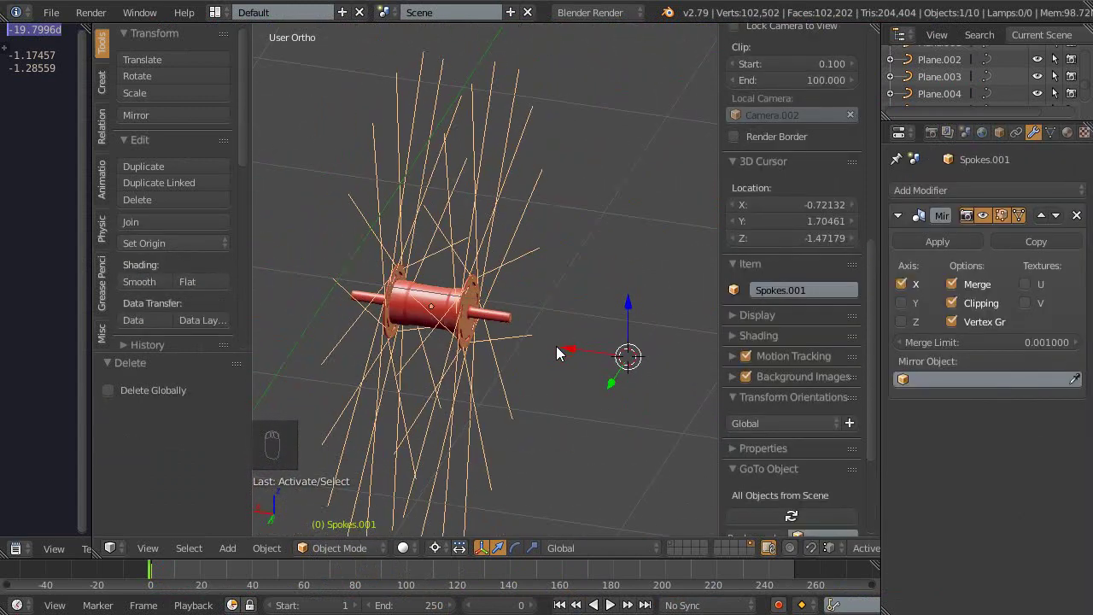
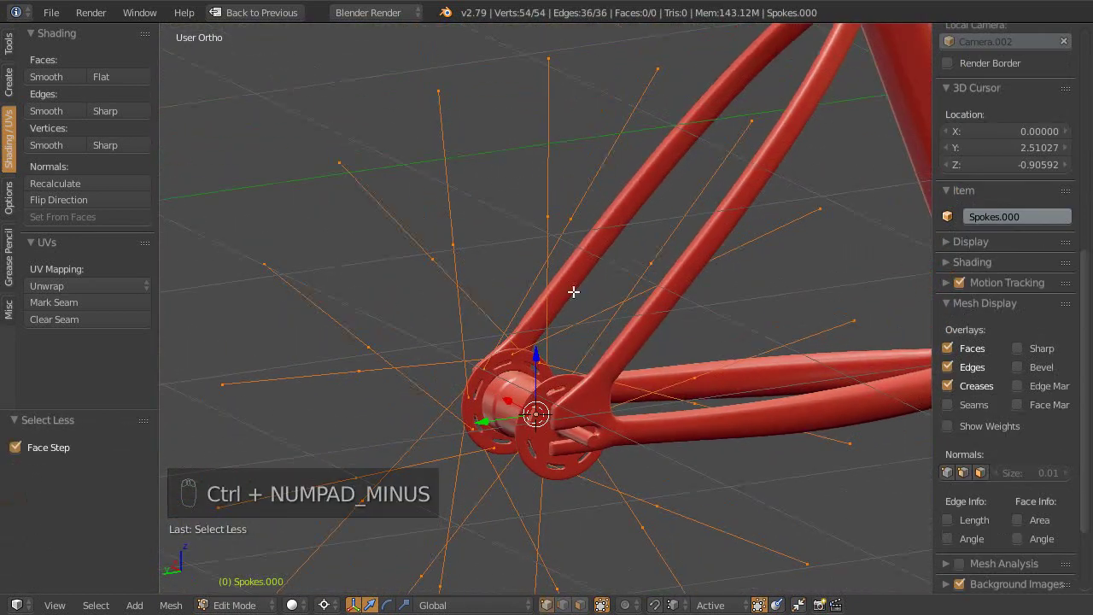
Step: Select the spoke edges and grab the inner vertices toward the hub ring in wireframe
{"action": "key", "text": "a"}
{"action": "key", "text": "a"}
{"action": "key", "text": "c"}
{"action": "key", "text": "z"}
{"action": "key", "text": "z"}
{"action": "middle_click", "coordinate": [617, 436]}
{"action": "key", "text": "g"}
{"action": "middle_click", "coordinate": [574, 361]}
{"action": "left_click_drag", "start_coordinate": [595, 241], "coordinate": [628, 387]}
{"action": "middle_click", "coordinate": [406, 477]}
{"action": "middle_click", "coordinate": [687, 430]}
Step: Circle-select further inner vertices and move them around the hub flange with snapping toggled
{"action": "key", "text": "z"}
{"action": "key", "text": "c"}
{"action": "key", "text": "g"}
{"action": "key", "text": "g"}
{"action": "middle_click", "coordinate": [711, 488]}
{"action": "middle_click", "coordinate": [696, 364]}
{"action": "key", "text": "c"}
{"action": "middle_click", "coordinate": [512, 280]}
{"action": "middle_click", "coordinate": [521, 336]}
{"action": "key", "text": "shift+Tab"}
{"action": "right_click", "coordinate": [674, 280]}
{"action": "middle_click", "coordinate": [676, 314]}
Step: Reselect the spoke edges in edge mode and subdivide them from the Specials menu
{"action": "key", "text": "c"}
{"action": "key", "text": "a"}
{"action": "key", "text": "c"}
{"action": "middle_click", "coordinate": [576, 414]}
{"action": "middle_click", "coordinate": [582, 423]}
{"action": "key", "text": "ctrl+Tab"}
{"action": "key", "text": "c"}
{"action": "middle_click", "coordinate": [574, 359]}
{"action": "key", "text": "ctrl+Tab"}
{"action": "middle_click", "coordinate": [581, 358]}
{"action": "key", "text": "w"}
{"action": "middle_click", "coordinate": [23, 446]}
{"action": "left_click", "coordinate": [63, 471]}
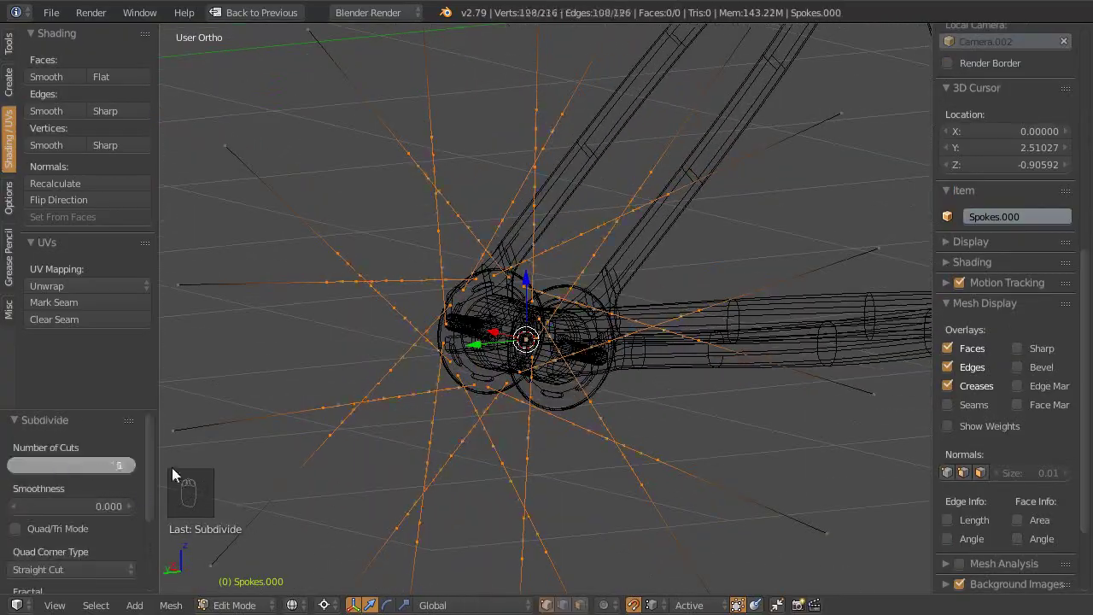
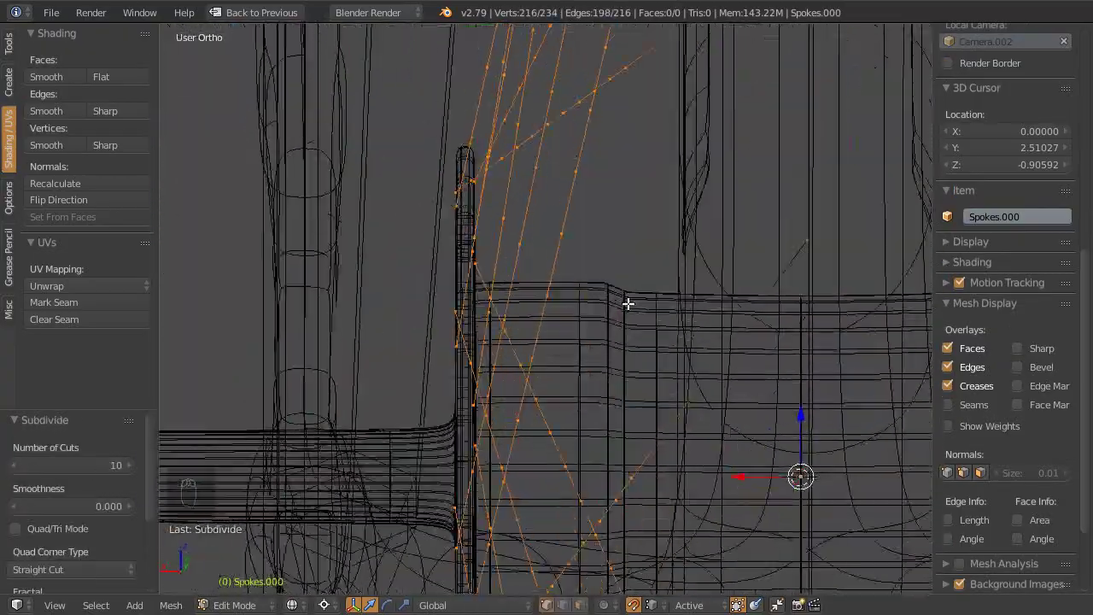
Step: Undo, redo the subdivision in Left Ortho and dissolve the surplus vertices near the hub to leave hooked ends
{"action": "middle_click", "coordinate": [670, 266]}
{"action": "key", "text": "ctrl+z"}
{"action": "key", "text": "a"}
{"action": "key", "text": "a"}
{"action": "key", "text": "ctrl+KP_3"}
{"action": "key", "text": "c"}
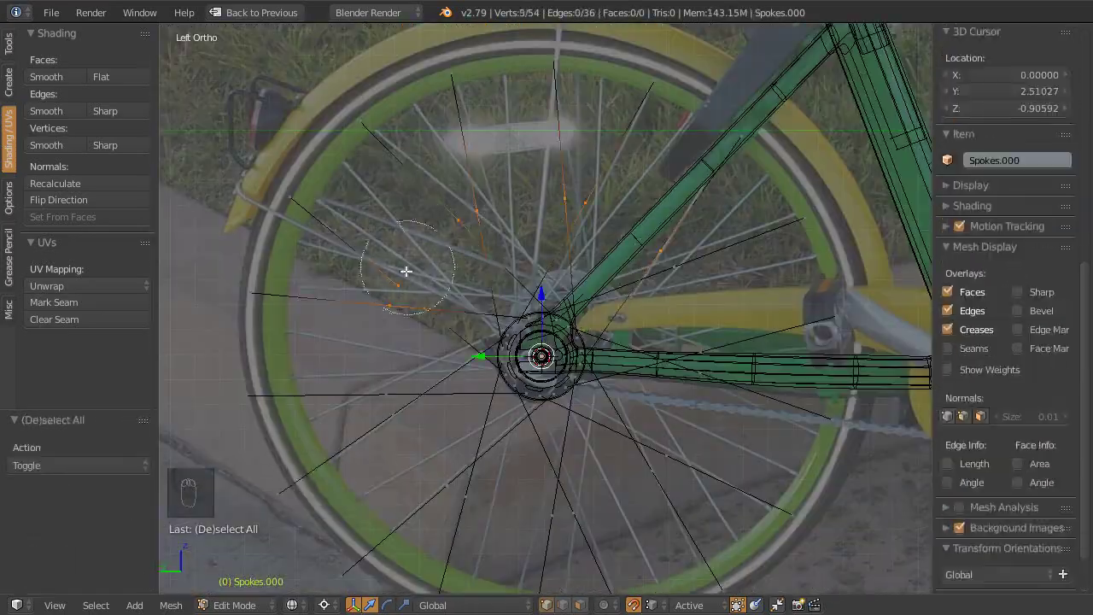
{"action": "key", "text": "w"}
{"action": "key", "text": "x"}
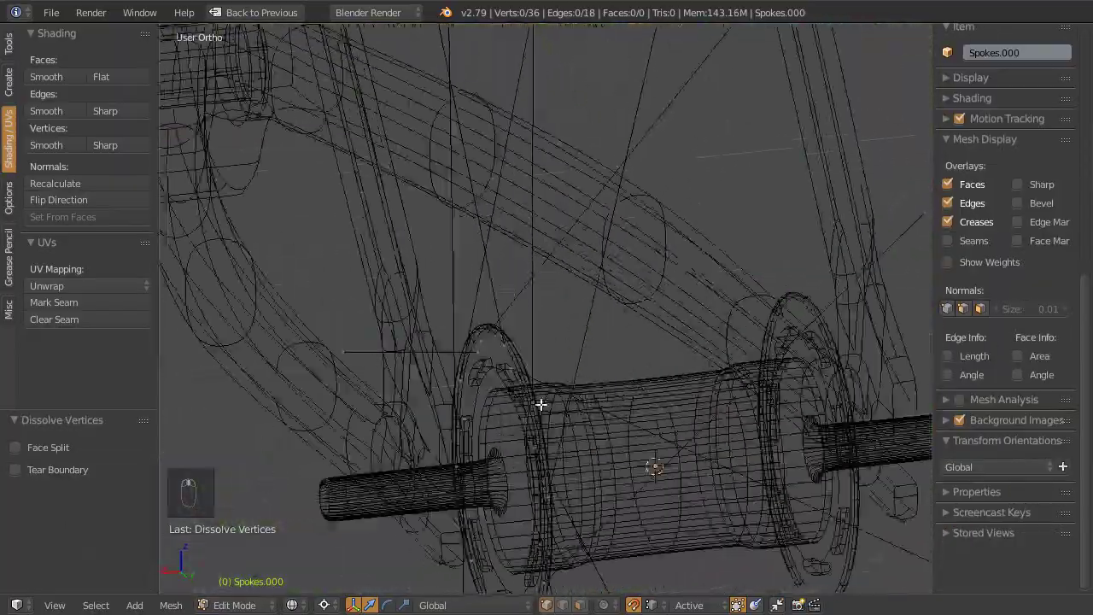
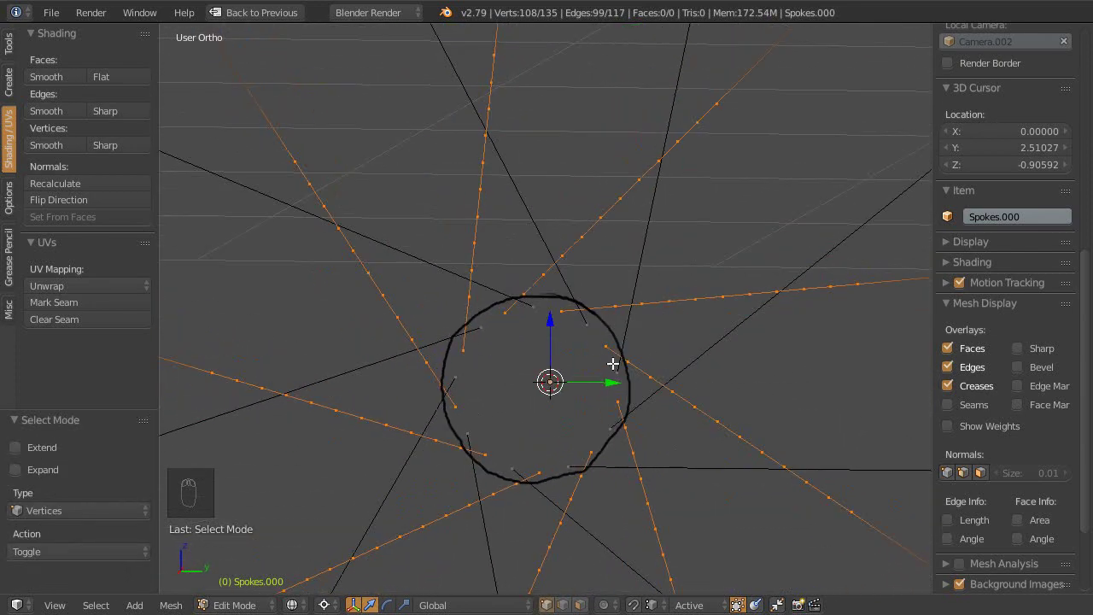
{"action": "key", "text": "c"}
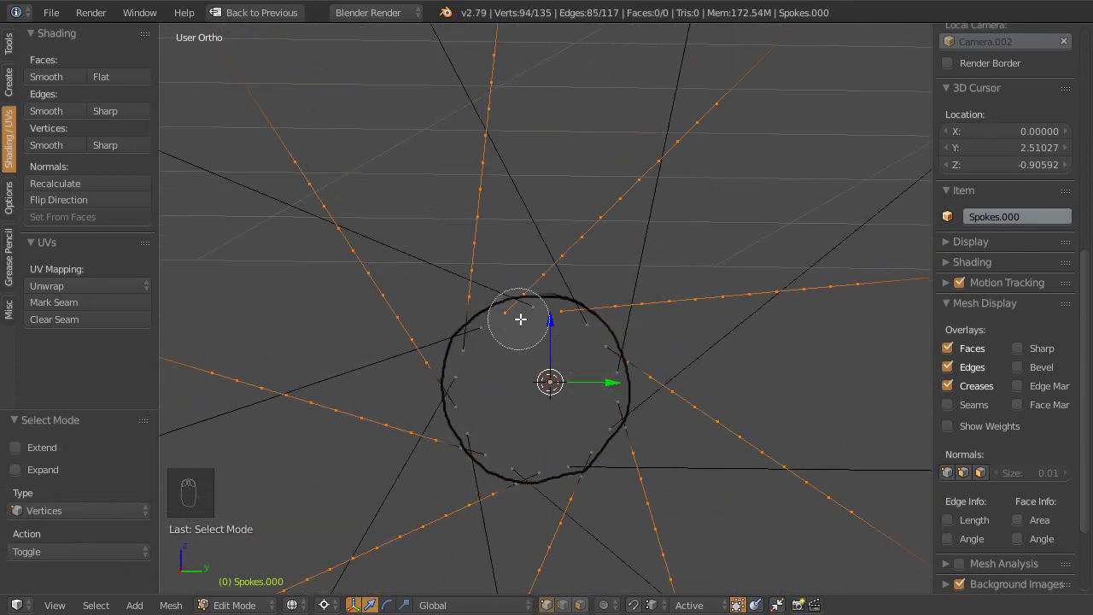
{"action": "middle_click", "coordinate": [442, 390]}
{"action": "key", "text": "x"}
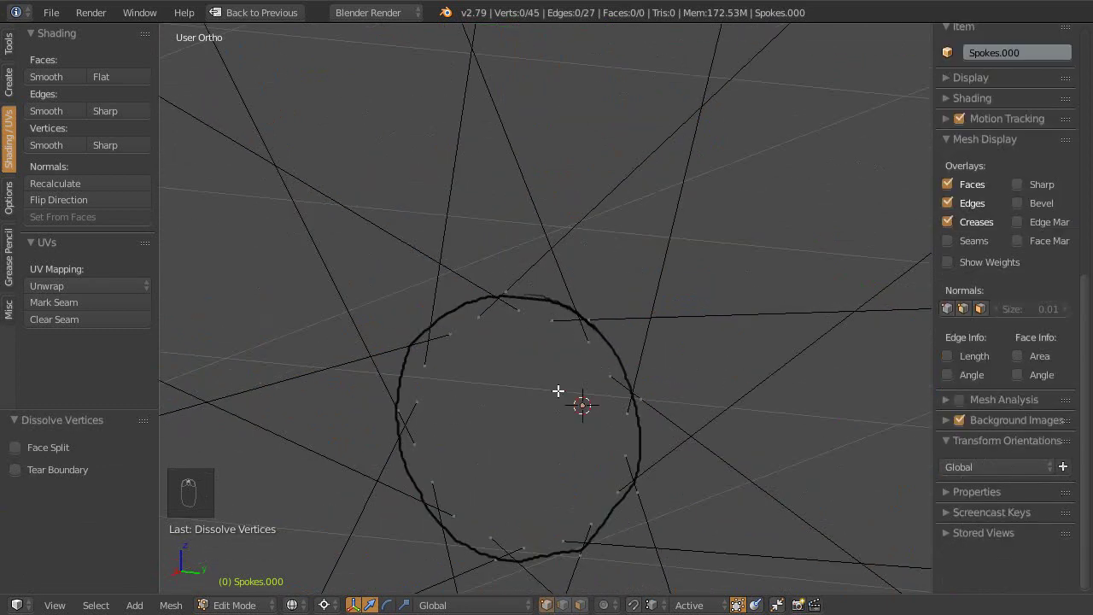
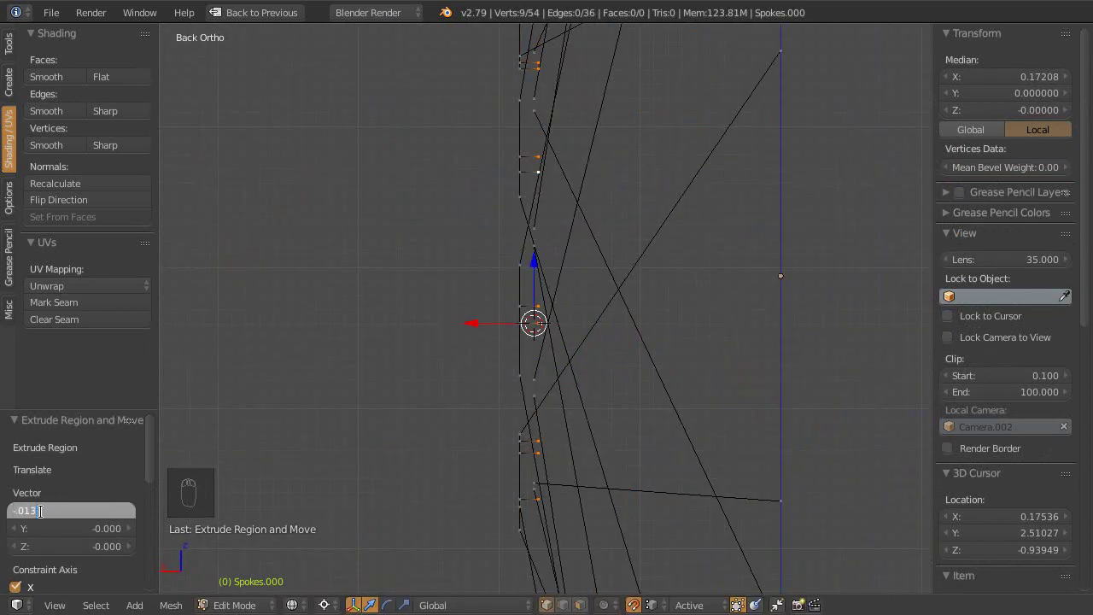
Step: Select the hook end vertices and extrude them in Back Ortho view
{"action": "middle_click", "coordinate": [509, 339]}
{"action": "right_click", "coordinate": [512, 249]}
{"action": "middle_click", "coordinate": [603, 395]}
{"action": "right_click", "coordinate": [610, 428]}
{"action": "middle_click", "coordinate": [540, 305]}
{"action": "key", "text": "ctrl+KP_1"}
{"action": "key", "text": "e"}
{"action": "left_click", "coordinate": [480, 384]}
{"action": "middle_click", "coordinate": [473, 364]}
Step: Return to Object Mode, adjust the spokes' modifier settings in the maximized view and save the file
{"action": "key", "text": "Tab"}
{"action": "key", "text": "shift+space"}
{"action": "left_click", "coordinate": [955, 304]}
{"action": "middle_click", "coordinate": [551, 285]}
{"action": "left_click", "coordinate": [723, 348]}
{"action": "middle_click", "coordinate": [568, 353]}
{"action": "middle_click", "coordinate": [468, 422]}
{"action": "key", "text": "ctrl+s"}
{"action": "key", "text": "shift+space"}
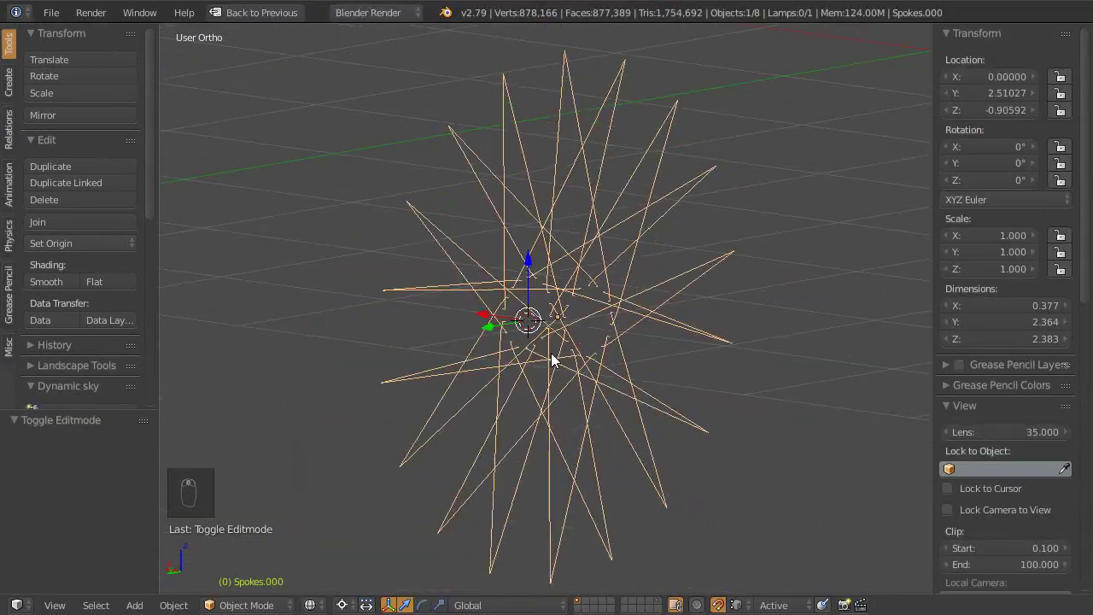
Step: Duplicate the hooked spokes with Shift+D and position the copy beside the original set
{"action": "key", "text": "shift+d"}
{"action": "key", "text": "m"}
{"action": "right_click", "coordinate": [628, 394]}
{"action": "middle_click", "coordinate": [644, 417]}
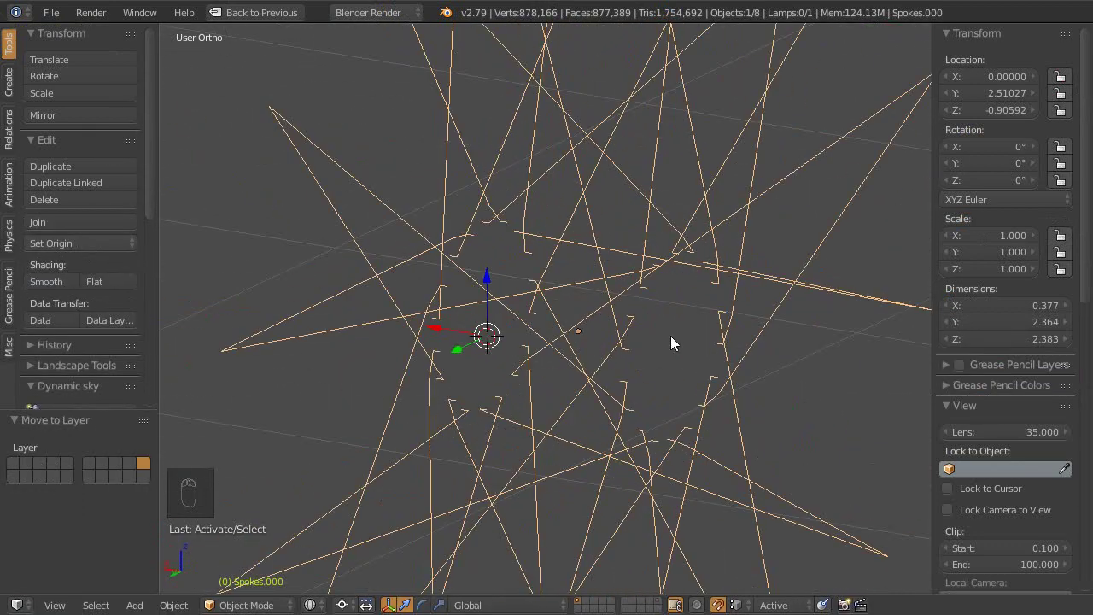
{"action": "key", "text": "shift+space"}
{"action": "left_click", "coordinate": [512, 259]}
{"action": "key", "text": "shift+space"}
{"action": "middle_click", "coordinate": [643, 336]}
{"action": "key", "text": "a"}
{"action": "key", "text": "a"}
{"action": "right_click", "coordinate": [644, 344]}
Step: In Edit Mode select the duplicate's linked geometry with Ctrl+L and adjust its vertices
{"action": "key", "text": "Tab"}
{"action": "left_click", "coordinate": [644, 346]}
{"action": "middle_click", "coordinate": [643, 346]}
{"action": "key", "text": "a"}
{"action": "key", "text": "c"}
{"action": "key", "text": "ctrl+l"}
{"action": "left_click_drag", "start_coordinate": [618, 194], "coordinate": [632, 364]}
{"action": "left_click", "coordinate": [588, 170]}
{"action": "key", "text": "a"}
{"action": "key", "text": "c"}
{"action": "key", "text": "v"}
{"action": "middle_click", "coordinate": [693, 454]}
Step: Flatten the selection on X to 0, move the object to layer 1 and unhide all geometry
{"action": "right_click", "coordinate": [548, 181]}
{"action": "middle_click", "coordinate": [630, 333]}
{"action": "key", "text": "Tab"}
{"action": "key", "text": "x"}
{"action": "key", "text": "0"}
{"action": "middle_click", "coordinate": [599, 560]}
{"action": "right_click", "coordinate": [599, 560]}
{"action": "key", "text": "m"}
{"action": "key", "text": "1"}
{"action": "key", "text": "alt+h"}
{"action": "key", "text": "Tab"}
{"action": "key", "text": "Tab"}
Step: Change the Mirror modifier option, hide unselected geometry and check the result in Back Ortho
{"action": "key", "text": "shift+space"}
{"action": "left_click", "coordinate": [986, 222]}
{"action": "key", "text": "Tab"}
{"action": "key", "text": "shift+h"}
{"action": "left_click", "coordinate": [548, 399]}
{"action": "key", "text": "Escape"}
{"action": "right_click", "coordinate": [534, 393]}
{"action": "key", "text": "shift+space"}
{"action": "key", "text": "ctrl+KP_1"}
Step: Cycle the mesh select modes and cancel the stray rip operation
{"action": "key", "text": "ctrl+Tab"}
{"action": "key", "text": "v"}
{"action": "key", "text": "Escape"}
{"action": "key", "text": "ctrl+Tab"}
{"action": "key", "text": "ctrl+Tab"}
{"action": "key", "text": "Escape"}
{"action": "left_click", "coordinate": [219, 588]}
Step: Re-enter Edit Mode and circle-select the crossing spokes around the hub for inspection
{"action": "right_click", "coordinate": [550, 371]}
{"action": "key", "text": "Tab"}
{"action": "key", "text": "a"}
{"action": "key", "text": "a"}
{"action": "key", "text": "c"}
{"action": "middle_click", "coordinate": [474, 391]}
{"action": "left_click", "coordinate": [456, 374]}
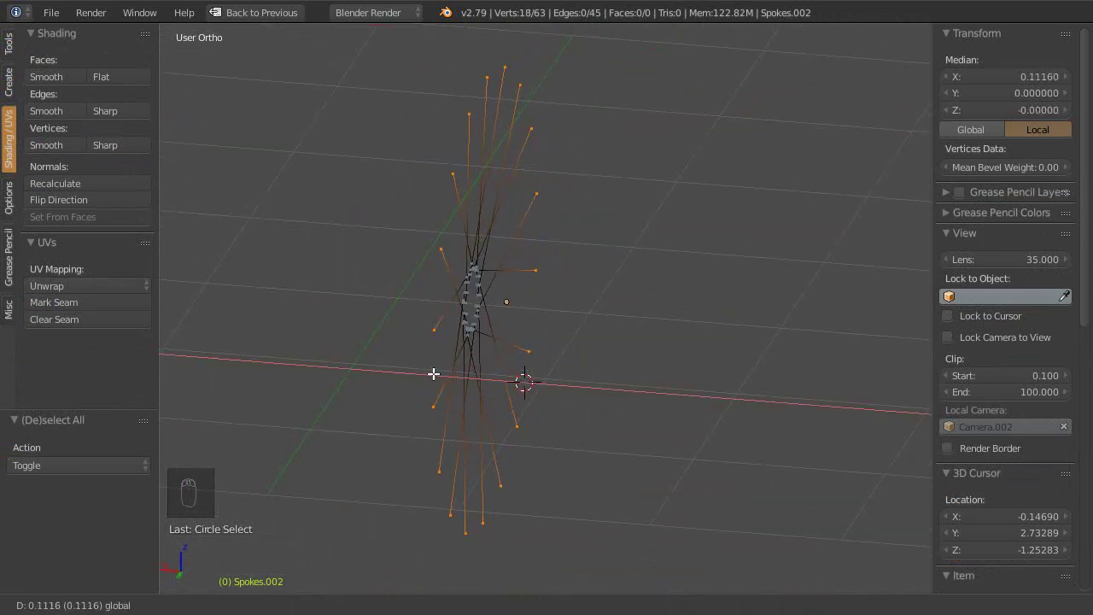
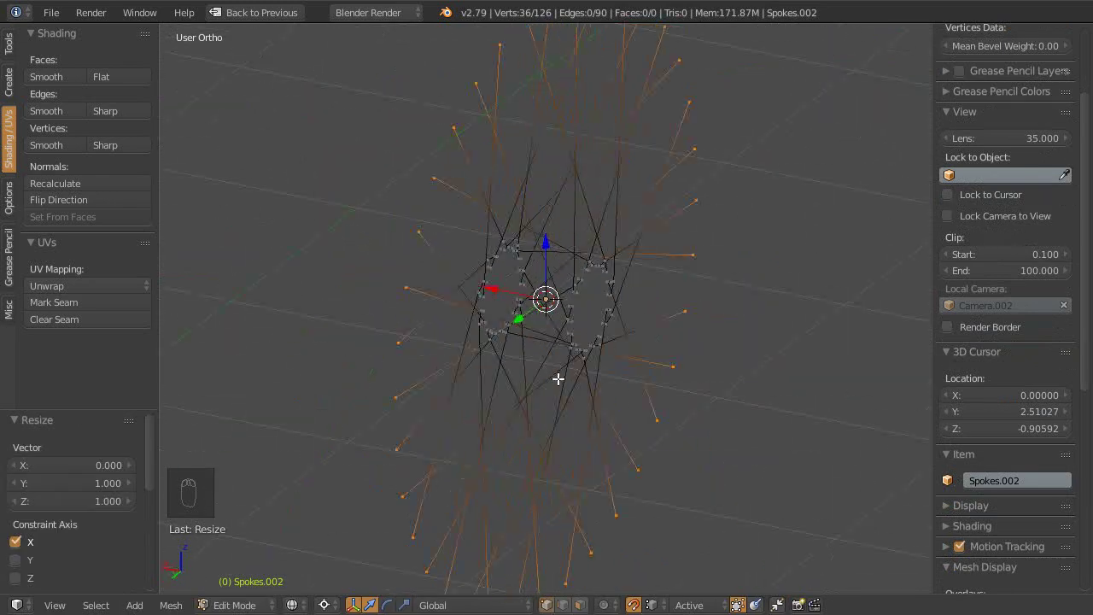
Step: Back in Object Mode save the file and review the mirrored crossing spokes in the maximized view
{"action": "middle_click", "coordinate": [552, 442]}
{"action": "key", "text": "Tab"}
{"action": "key", "text": "ctrl+s"}
{"action": "key", "text": "0"}
{"action": "left_click", "coordinate": [607, 473]}
{"action": "middle_click", "coordinate": [607, 471]}
{"action": "right_click", "coordinate": [606, 471]}
{"action": "key", "text": "shift+space"}
Step: Select the leftover spoke element and delete it with X
{"action": "middle_click", "coordinate": [596, 465]}
{"action": "middle_click", "coordinate": [522, 395]}
{"action": "right_click", "coordinate": [520, 394]}
{"action": "left_click", "coordinate": [572, 388]}
{"action": "key", "text": "x"}
{"action": "left_click", "coordinate": [546, 405]}
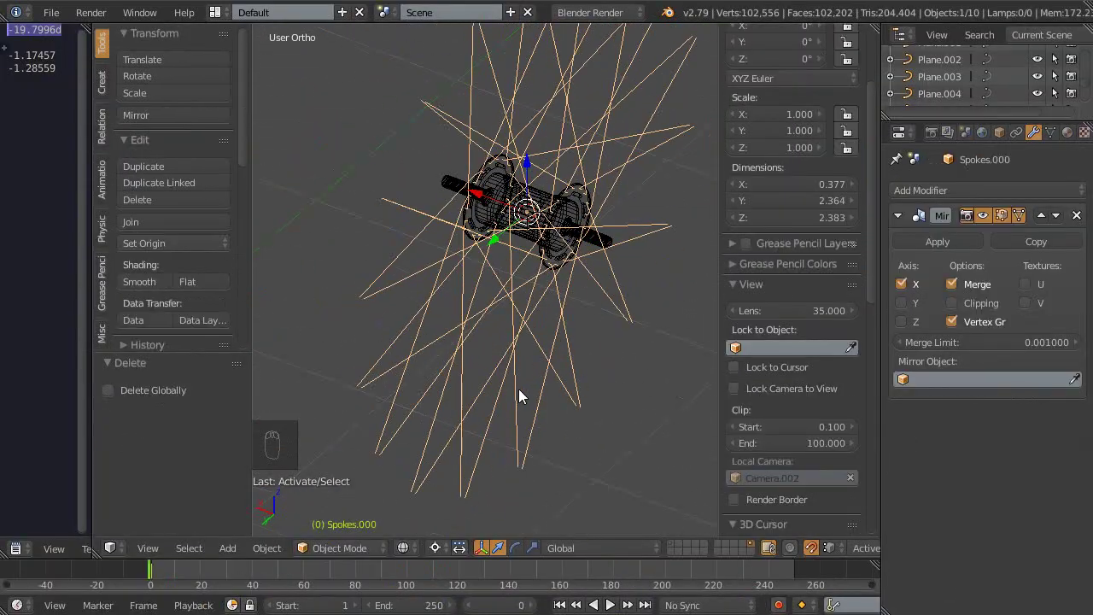
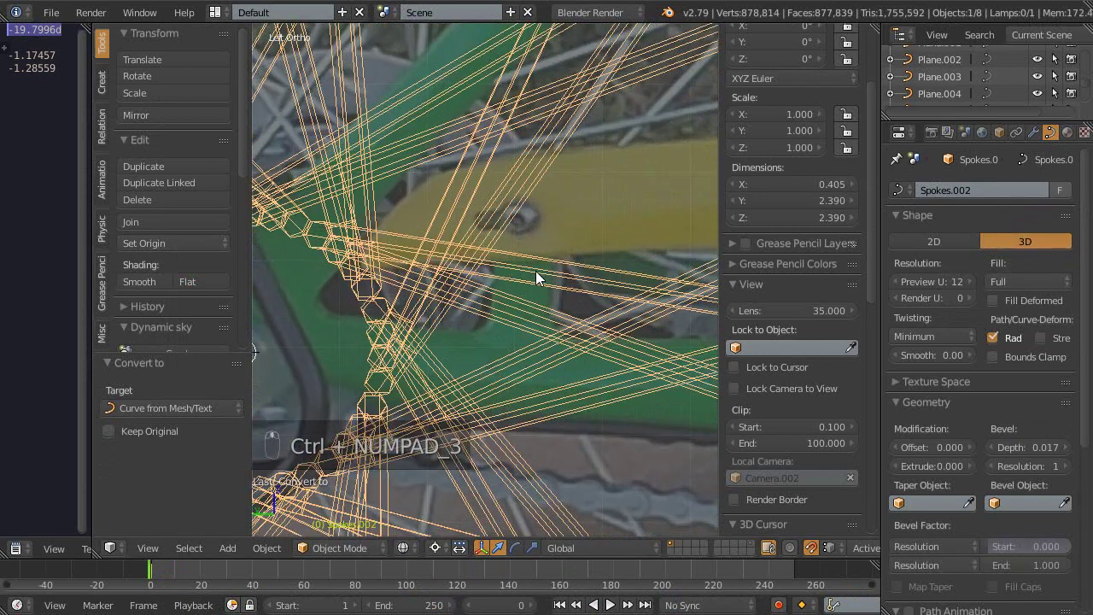
Step: Check the hub from the camera view and set the spoke curves' Bevel Depth to about 0.007
{"action": "key", "text": "KP_0"}
{"action": "key", "text": "shift+space"}
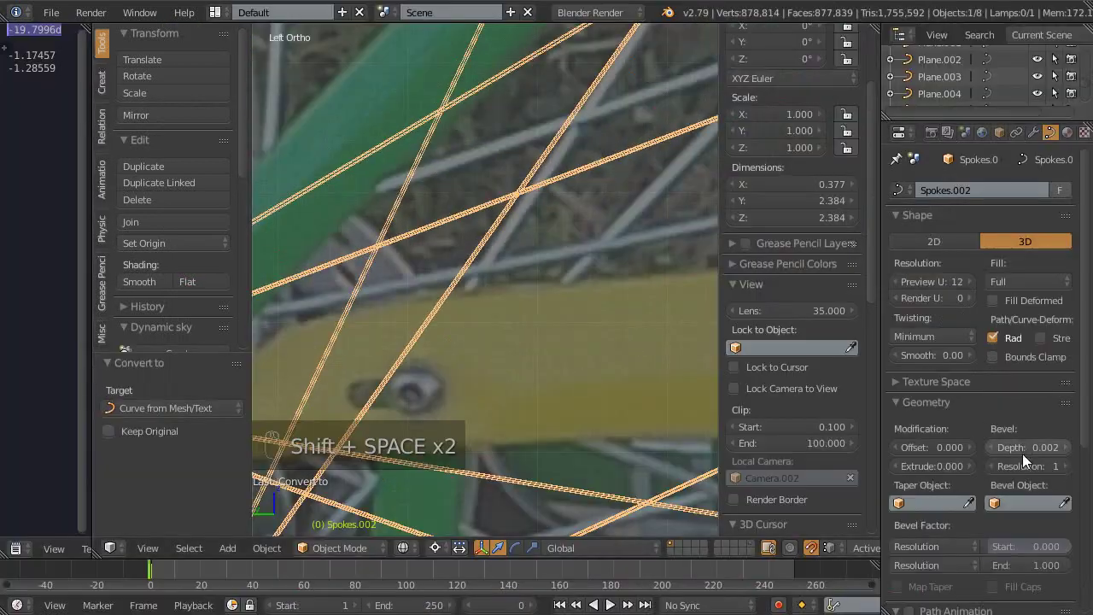
{"action": "key", "text": "KP_0"}
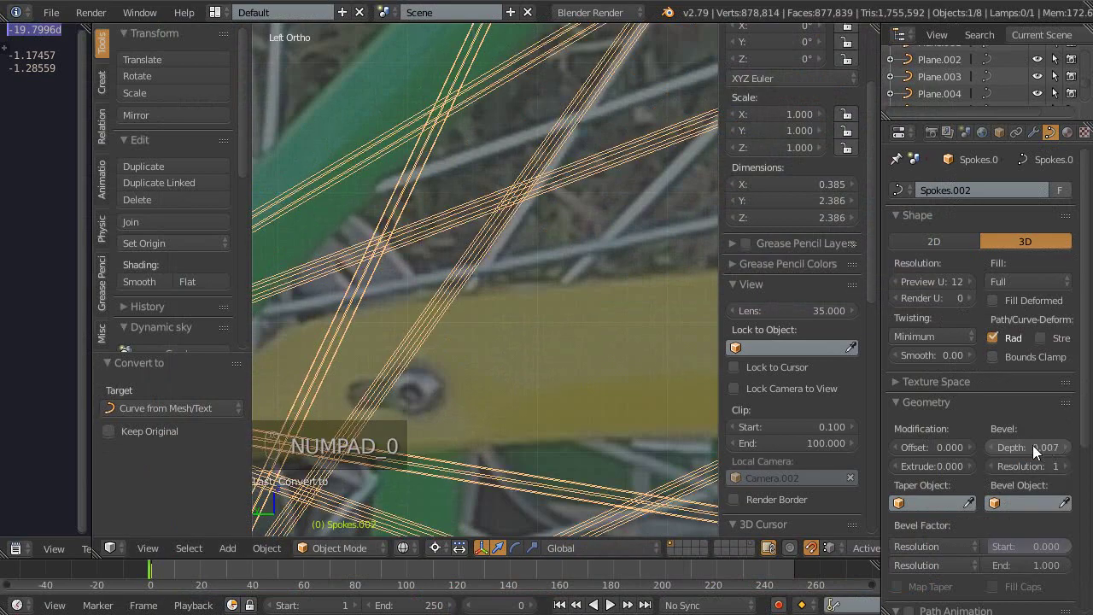
{"action": "left_click", "coordinate": [1036, 455]}
{"action": "middle_click", "coordinate": [518, 297]}
Step: Unhide everything, select the spoke sets and join them into Spokes.002 with Ctrl+J
{"action": "key", "text": "shift+space"}
{"action": "middle_click", "coordinate": [533, 374]}
{"action": "key", "text": "alt+h"}
{"action": "right_click", "coordinate": [587, 326]}
{"action": "key", "text": "shift+space"}
{"action": "left_click", "coordinate": [937, 116]}
{"action": "left_click", "coordinate": [793, 273]}
{"action": "right_click", "coordinate": [465, 281]}
{"action": "key", "text": "ctrl+j"}
Step: Return to the full-screen 3D view in wireframe and orbit around the hub to check the rods
{"action": "key", "text": "shift+space"}
{"action": "key", "text": "z"}
{"action": "middle_click", "coordinate": [445, 274]}
{"action": "middle_click", "coordinate": [543, 320]}
{"action": "middle_click", "coordinate": [534, 398]}
{"action": "middle_click", "coordinate": [537, 290]}
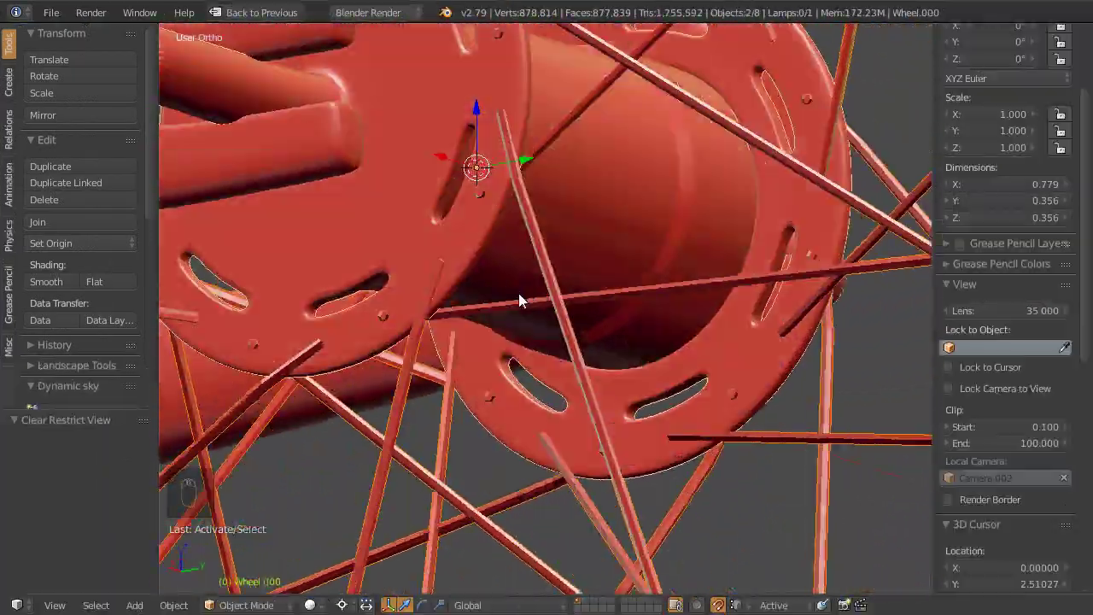
{"action": "left_click_drag", "start_coordinate": [560, 320], "coordinate": [504, 327]}
{"action": "middle_click", "coordinate": [503, 328]}
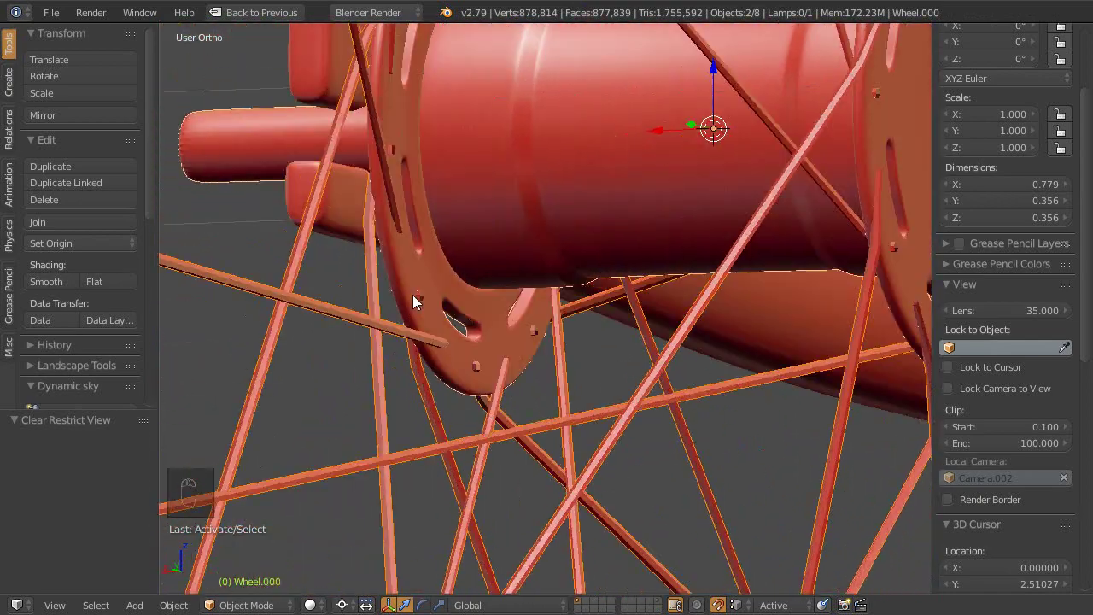
{"action": "middle_click", "coordinate": [498, 287]}
{"action": "right_click", "coordinate": [620, 223]}
{"action": "middle_click", "coordinate": [527, 367]}
{"action": "right_click", "coordinate": [630, 338]}
{"action": "middle_click", "coordinate": [542, 410]}
{"action": "key", "text": "g"}
{"action": "right_click", "coordinate": [278, 275]}
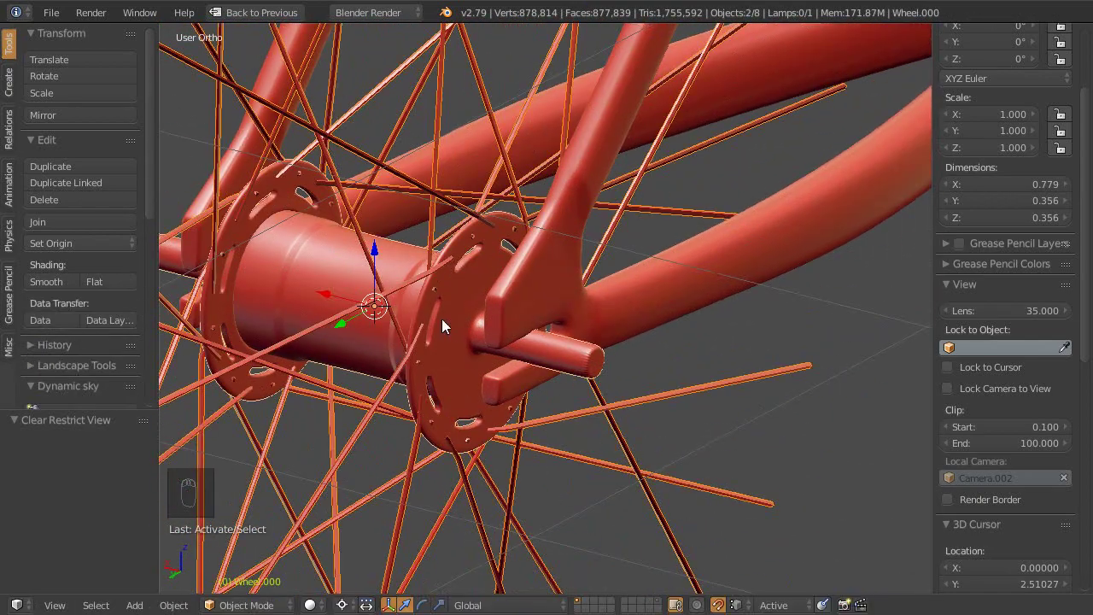
{"action": "key", "text": "ctrl+j"}
{"action": "middle_click", "coordinate": [416, 289]}
{"action": "right_click", "coordinate": [590, 411]}
{"action": "key", "text": "alt+c"}
{"action": "left_click", "coordinate": [508, 406]}
{"action": "right_click", "coordinate": [399, 345]}
{"action": "key", "text": "ctrl+j"}
{"action": "middle_click", "coordinate": [434, 328]}
{"action": "middle_click", "coordinate": [399, 338]}
{"action": "left_click", "coordinate": [530, 299]}
{"action": "middle_click", "coordinate": [491, 187]}
{"action": "middle_click", "coordinate": [575, 274]}
{"action": "middle_click", "coordinate": [508, 266]}
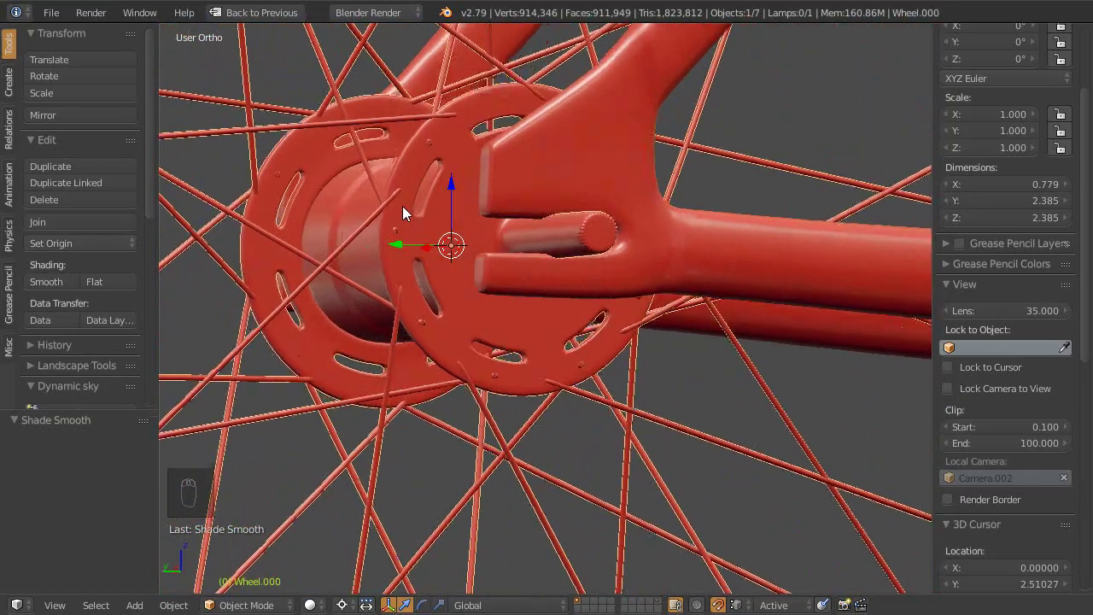
{"action": "middle_click", "coordinate": [455, 270]}
{"action": "right_click", "coordinate": [527, 413]}
{"action": "middle_click", "coordinate": [515, 470]}
{"action": "key", "text": "ctrl+z"}
{"action": "key", "text": "ctrl+z"}
{"action": "right_click", "coordinate": [525, 469]}
{"action": "middle_click", "coordinate": [519, 463]}
{"action": "left_click", "coordinate": [505, 318]}
{"action": "right_click", "coordinate": [508, 309]}
{"action": "key", "text": "x"}
{"action": "middle_click", "coordinate": [476, 361]}
{"action": "key", "text": "0"}
{"action": "right_click", "coordinate": [525, 453]}
{"action": "left_click", "coordinate": [527, 332]}
{"action": "key", "text": "shift+d"}
{"action": "key", "text": "m"}
{"action": "key", "text": "1"}
{"action": "left_click", "coordinate": [508, 334]}
{"action": "right_click", "coordinate": [508, 335]}
{"action": "key", "text": "shift+h"}
{"action": "key", "text": "ctrl+s"}
{"action": "key", "text": "ctrl+KP_3"}
{"action": "key", "text": "Tab"}
{"action": "middle_click", "coordinate": [516, 292]}
{"action": "right_click", "coordinate": [591, 344]}
{"action": "middle_click", "coordinate": [603, 218]}
{"action": "left_click_drag", "start_coordinate": [537, 271], "coordinate": [517, 432]}
{"action": "middle_click", "coordinate": [384, 421]}
{"action": "middle_click", "coordinate": [533, 379]}
{"action": "right_click", "coordinate": [539, 418]}
{"action": "middle_click", "coordinate": [505, 384]}
{"action": "middle_click", "coordinate": [542, 371]}
{"action": "key", "text": "shift+space"}
{"action": "key", "text": "shift+space"}
{"action": "middle_click", "coordinate": [520, 329]}
{"action": "key", "text": "ctrl+b"}
{"action": "middle_click", "coordinate": [626, 358]}
{"action": "key", "text": "ctrl+shift+b"}
{"action": "left_click", "coordinate": [587, 385]}
{"action": "key", "text": "KP_0"}
{"action": "middle_click", "coordinate": [558, 326]}
{"action": "middle_click", "coordinate": [551, 359]}
{"action": "key", "text": "Tab"}
{"action": "middle_click", "coordinate": [522, 393]}
{"action": "key", "text": "shift+space"}
{"action": "left_click", "coordinate": [489, 299]}
{"action": "key", "text": "shift+space"}
{"action": "key", "text": "Tab"}
{"action": "key", "text": "a"}
{"action": "key", "text": "c"}
{"action": "key", "text": "ctrl+KP_3"}
{"action": "key", "text": "ctrl+,"}
{"action": "key", "text": "r"}
{"action": "middle_click", "coordinate": [546, 371]}
{"action": "key", "text": "ctrl+l"}
{"action": "key", "text": "ctrl+KP_3"}
{"action": "key", "text": "r"}
{"action": "middle_click", "coordinate": [567, 434]}
{"action": "key", "text": "Tab"}
{"action": "middle_click", "coordinate": [625, 422]}
{"action": "key", "text": "alt+c"}
{"action": "key", "text": "shift+space"}
{"action": "left_click", "coordinate": [1039, 434]}
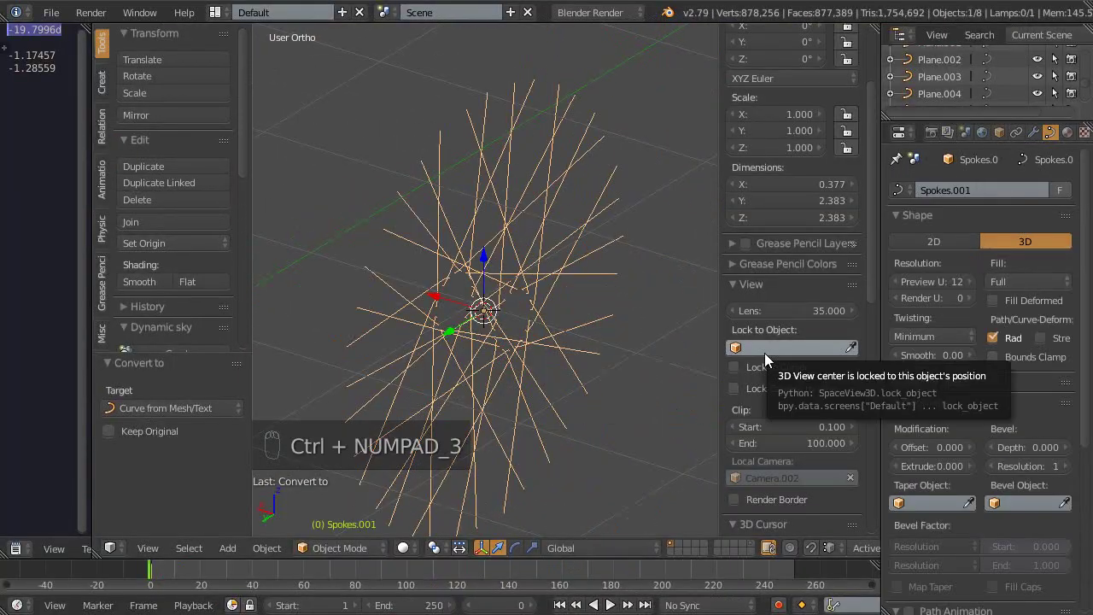
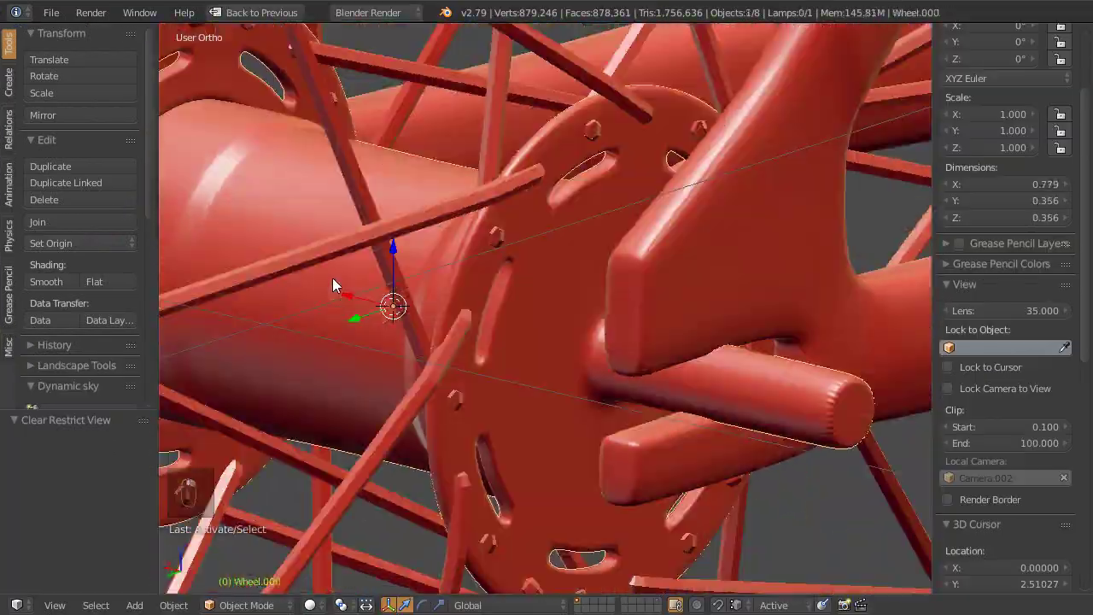
Step: Select and join the remaining pieces, then line the hub up in left side view
{"action": "right_click", "coordinate": [546, 377]}
{"action": "key", "text": "ctrl+j"}
{"action": "middle_click", "coordinate": [484, 299]}
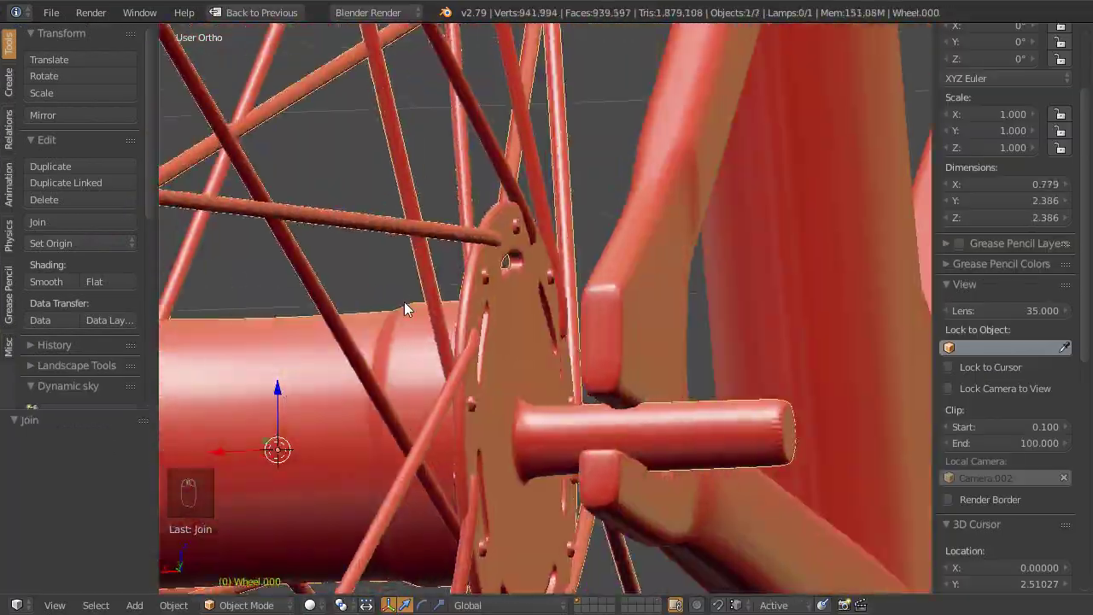
{"action": "key", "text": "ctrl+KP_3"}
{"action": "middle_click", "coordinate": [619, 316]}
Step: Inspect the hub flange in wireframe, orbiting around where the spokes pass through
{"action": "key", "text": "z"}
{"action": "middle_click", "coordinate": [574, 420]}
{"action": "key", "text": "z"}
{"action": "middle_click", "coordinate": [527, 408]}
{"action": "middle_click", "coordinate": [523, 282]}
{"action": "middle_click", "coordinate": [489, 318]}
{"action": "middle_click", "coordinate": [504, 336]}
{"action": "key", "text": "z"}
Step: Enter Edit Mode on Wheel.000 and zoom in on the flange studs beside the spoke ends
{"action": "key", "text": "Tab"}
{"action": "key", "text": "Tab"}
{"action": "key", "text": "Tab"}
{"action": "middle_click", "coordinate": [455, 319]}
{"action": "left_click_drag", "start_coordinate": [496, 333], "coordinate": [515, 319]}
{"action": "left_click_drag", "start_coordinate": [506, 345], "coordinate": [483, 334]}
{"action": "key", "text": "z"}
Step: Select faces on the hub flange and nudge them with Grab while orbiting the flange
{"action": "right_click", "coordinate": [432, 251]}
{"action": "key", "text": "g"}
{"action": "middle_click", "coordinate": [429, 287]}
{"action": "middle_click", "coordinate": [442, 318]}
{"action": "key", "text": "g"}
{"action": "right_click", "coordinate": [599, 222]}
{"action": "key", "text": "z"}
{"action": "middle_click", "coordinate": [574, 232]}
{"action": "right_click", "coordinate": [545, 227]}
{"action": "middle_click", "coordinate": [550, 162]}
Step: Leave the hub, select the mirrored Spokes.000 mesh and save the file
{"action": "key", "text": "z"}
{"action": "left_click", "coordinate": [503, 213]}
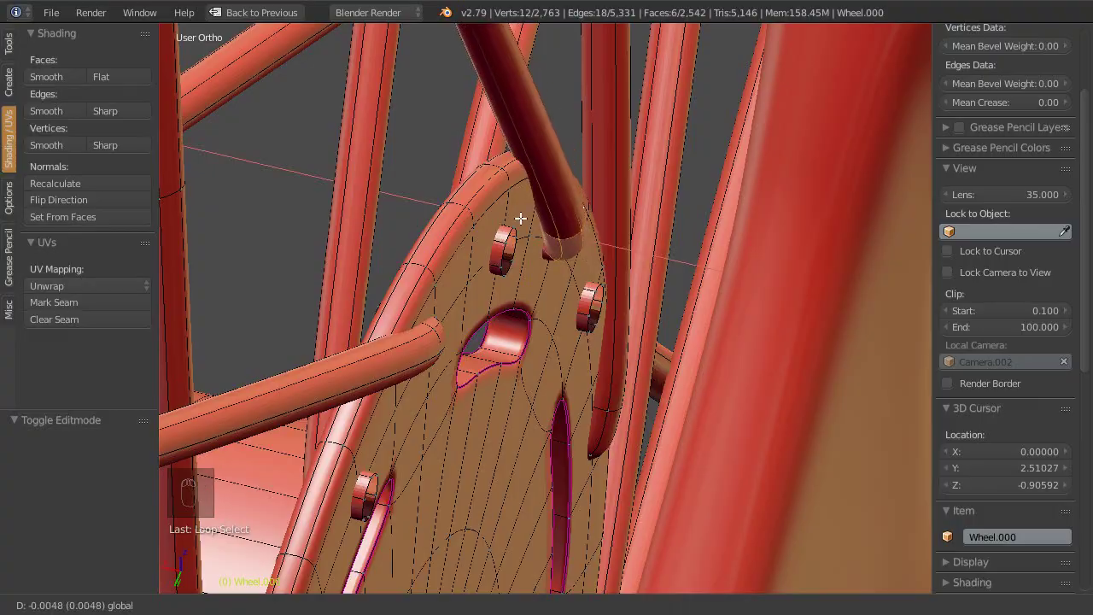
{"action": "left_click_drag", "start_coordinate": [538, 208], "coordinate": [562, 383]}
{"action": "key", "text": "Tab"}
{"action": "middle_click", "coordinate": [539, 370]}
{"action": "key", "text": "ctrl+s"}
{"action": "left_click", "coordinate": [537, 385]}
Step: Select Spokes.000 near the flange from camera view and enter Edit Mode on it
{"action": "key", "text": "0"}
{"action": "right_click", "coordinate": [669, 439]}
{"action": "middle_click", "coordinate": [636, 379]}
{"action": "key", "text": "shift+space"}
{"action": "right_click", "coordinate": [549, 244]}
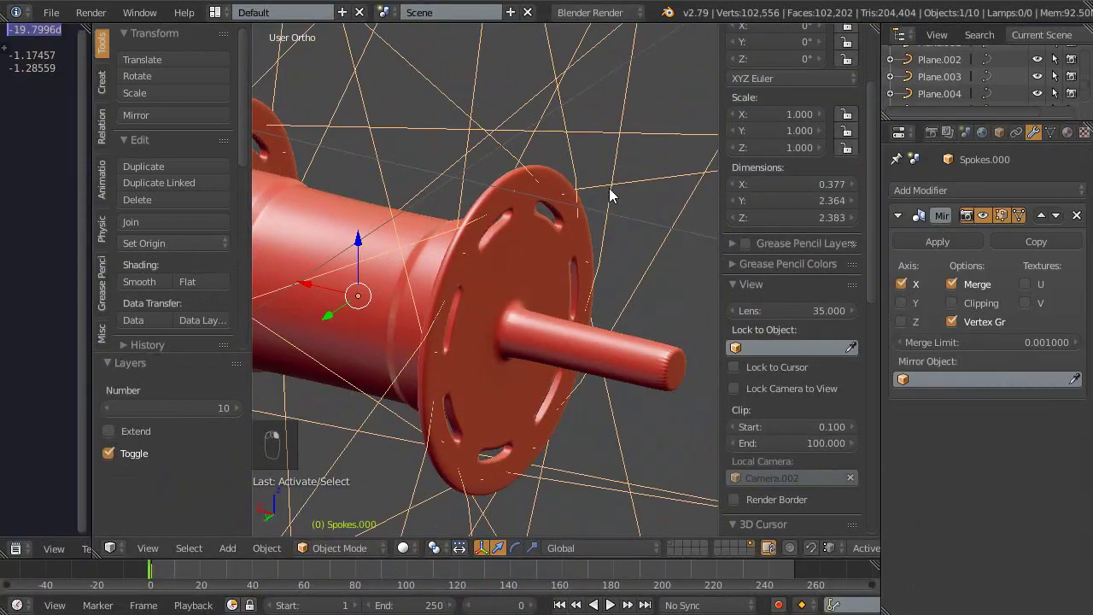
{"action": "middle_click", "coordinate": [467, 348]}
{"action": "key", "text": "shift+space"}
{"action": "middle_click", "coordinate": [652, 259]}
{"action": "key", "text": "Tab"}
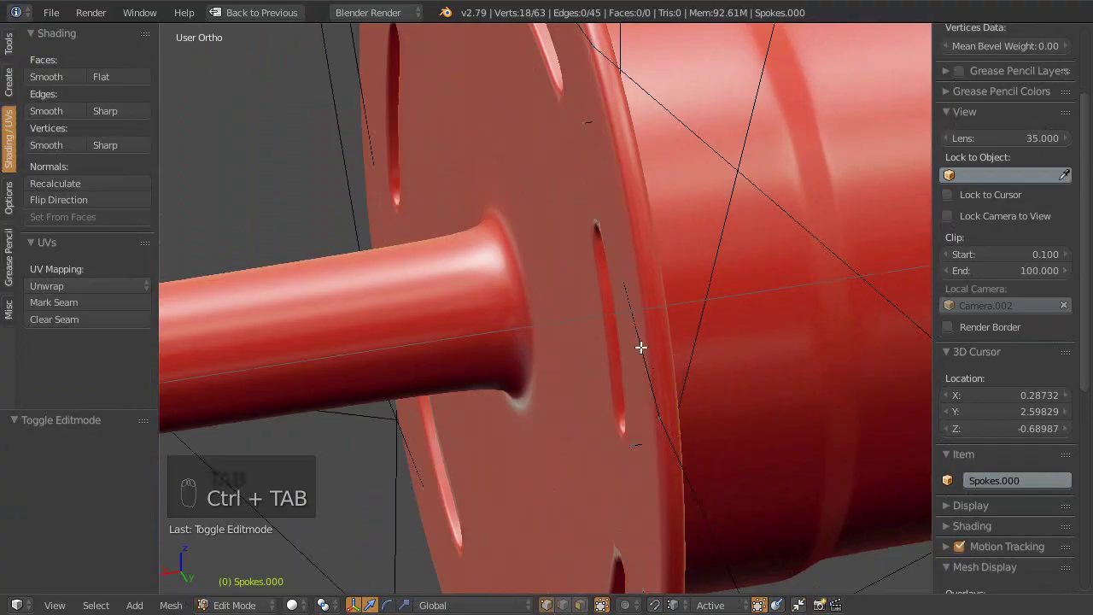
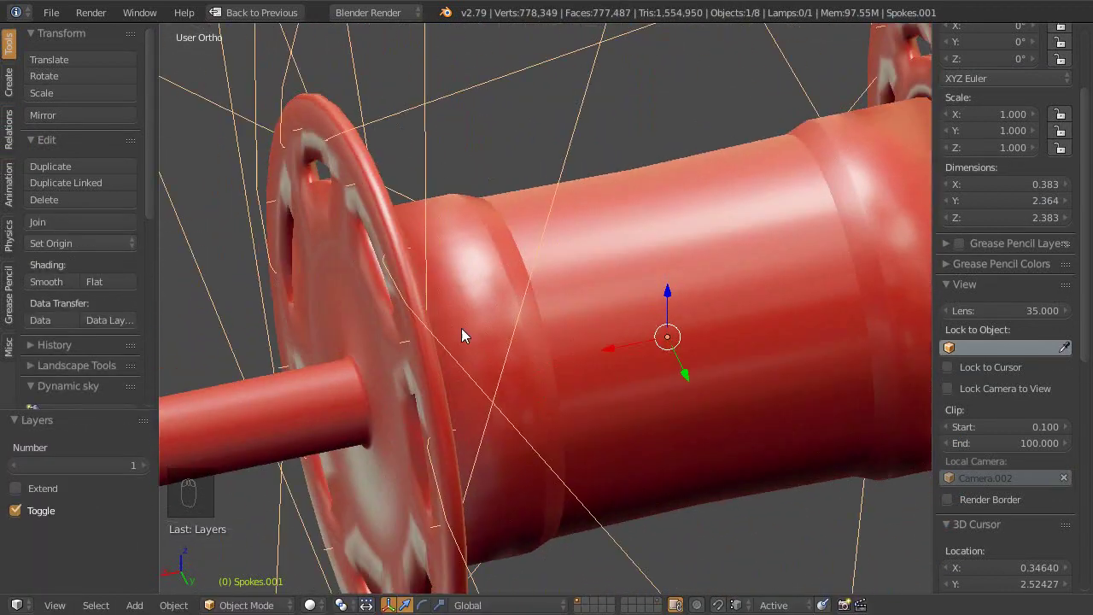
Step: Pick the spokes object in the viewport and outliner and switch to Back Ortho view
{"action": "middle_click", "coordinate": [590, 330]}
{"action": "key", "text": "shift+space"}
{"action": "right_click", "coordinate": [589, 284]}
{"action": "right_click", "coordinate": [994, 170]}
{"action": "left_click", "coordinate": [992, 196]}
{"action": "left_click", "coordinate": [625, 294]}
{"action": "middle_click", "coordinate": [578, 352]}
{"action": "key", "text": "ctrl+KP_1"}
{"action": "middle_click", "coordinate": [580, 387]}
Step: In full-screen wireframe, enter Edit Mode and circle-select the spoke end vertices
{"action": "key", "text": "shift+space"}
{"action": "key", "text": "z"}
{"action": "right_click", "coordinate": [621, 421]}
{"action": "key", "text": "Tab"}
{"action": "key", "text": "a"}
{"action": "key", "text": "c"}
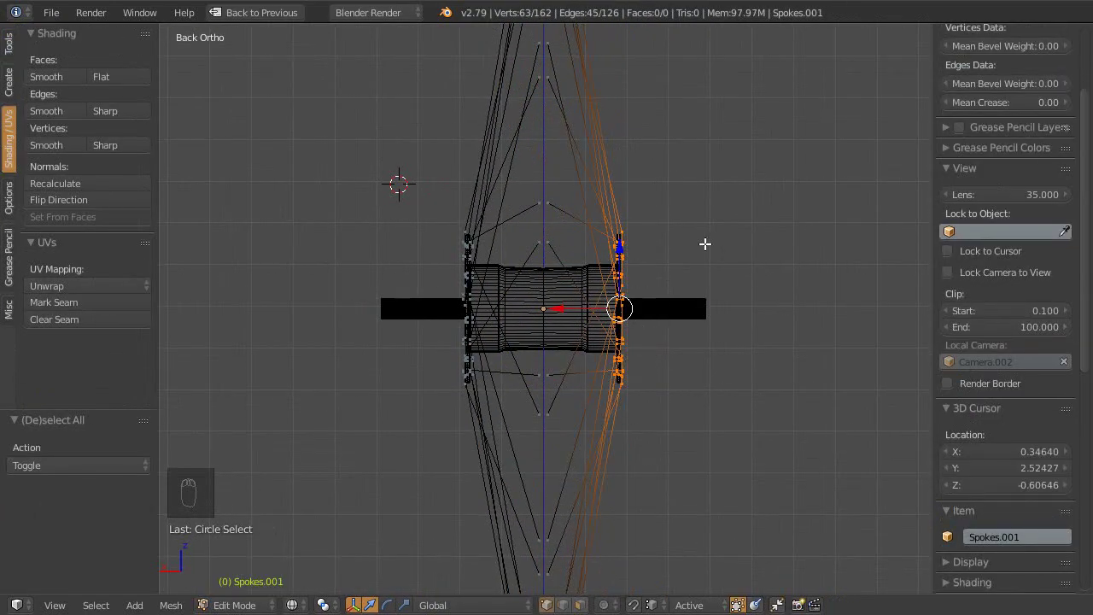
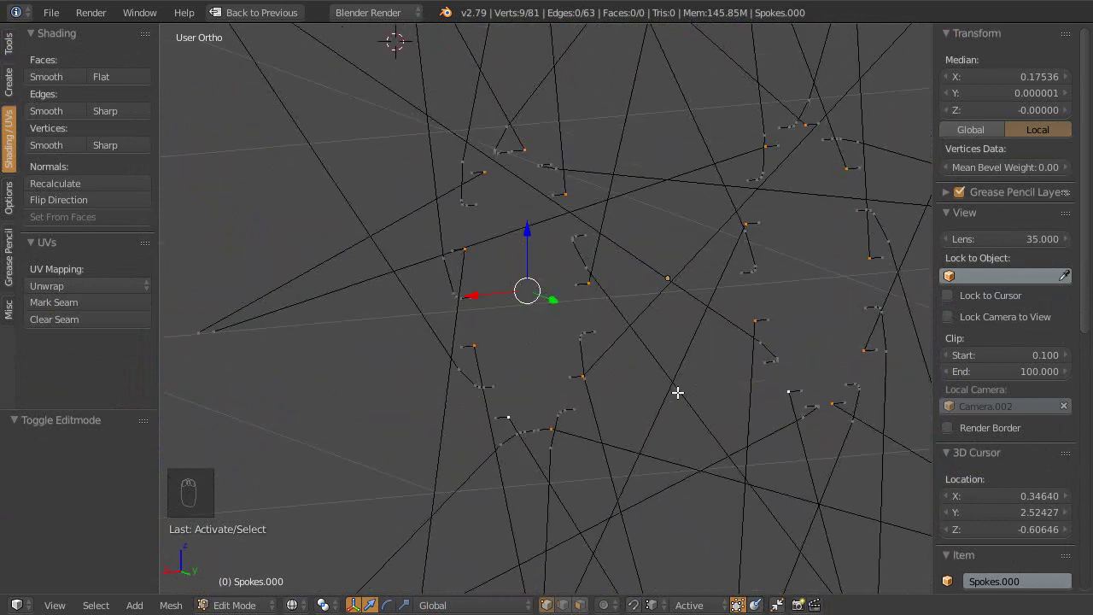
Step: Grab the end vertices into short hooked bends at the flange and check them from camera view
{"action": "key", "text": "g"}
{"action": "middle_click", "coordinate": [570, 417]}
{"action": "middle_click", "coordinate": [613, 439]}
{"action": "key", "text": "ctrl+shift+b"}
{"action": "left_click", "coordinate": [101, 511]}
{"action": "key", "text": "KP_0"}
{"action": "middle_click", "coordinate": [587, 276]}
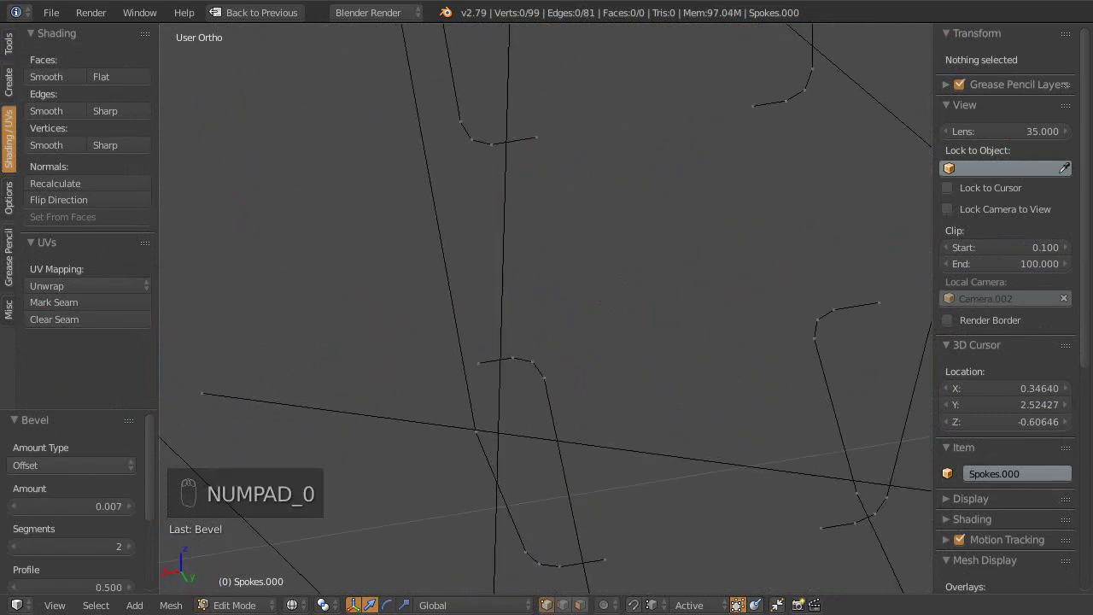
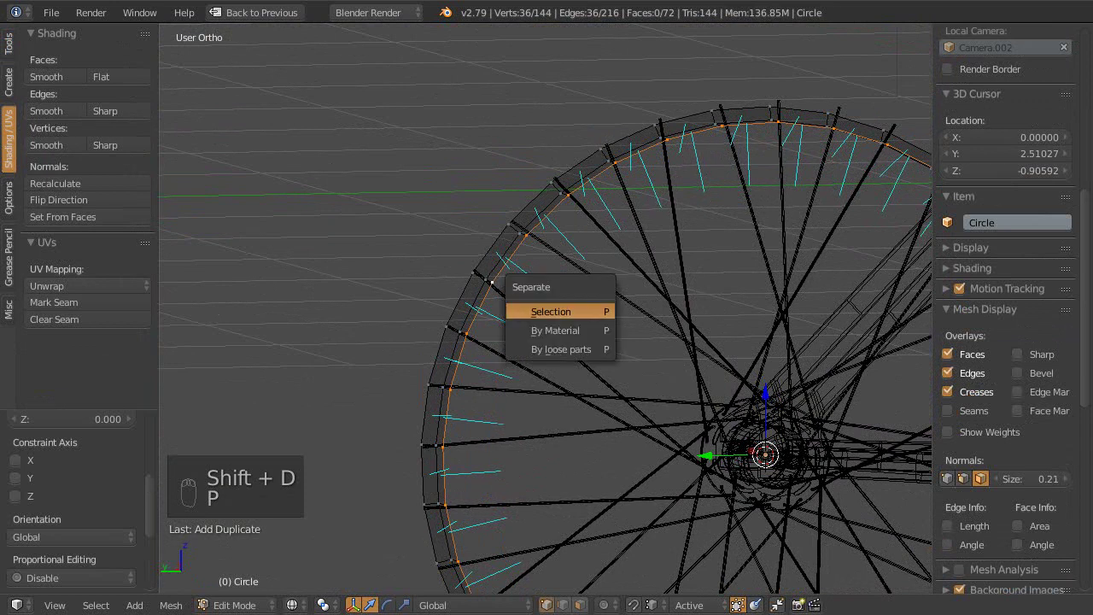
Step: Separate the selected rim part into its own object, leave Edit Mode and select the wheel
{"action": "left_click_drag", "start_coordinate": [578, 316], "coordinate": [515, 312]}
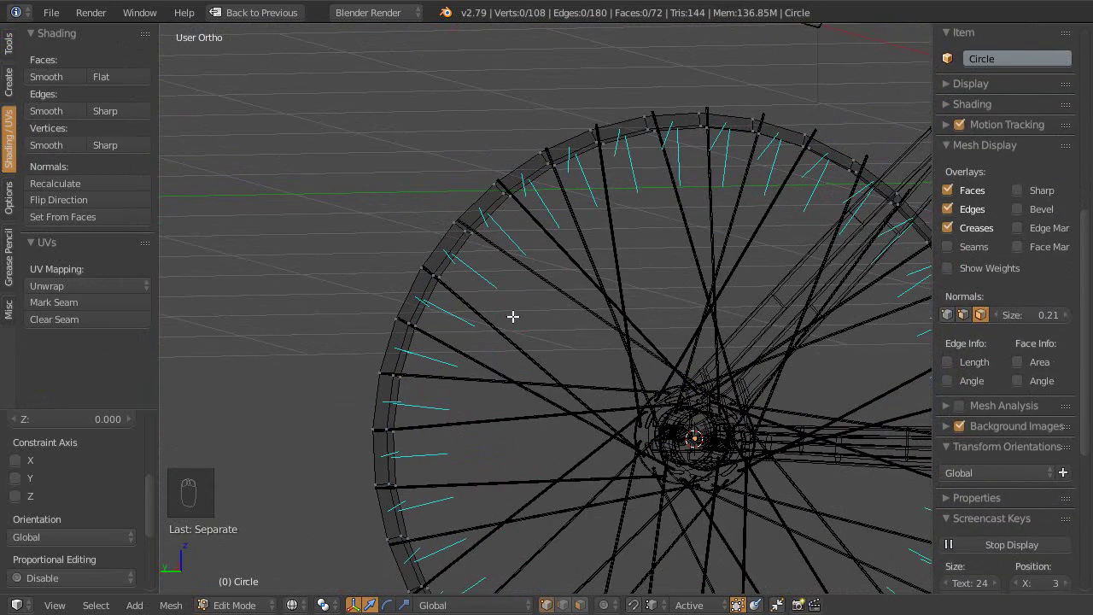
{"action": "key", "text": "Tab"}
{"action": "left_click_drag", "start_coordinate": [463, 267], "coordinate": [566, 328]}
{"action": "left_click_drag", "start_coordinate": [501, 350], "coordinate": [566, 329]}
{"action": "left_click", "coordinate": [571, 310]}
{"action": "right_click", "coordinate": [571, 310]}
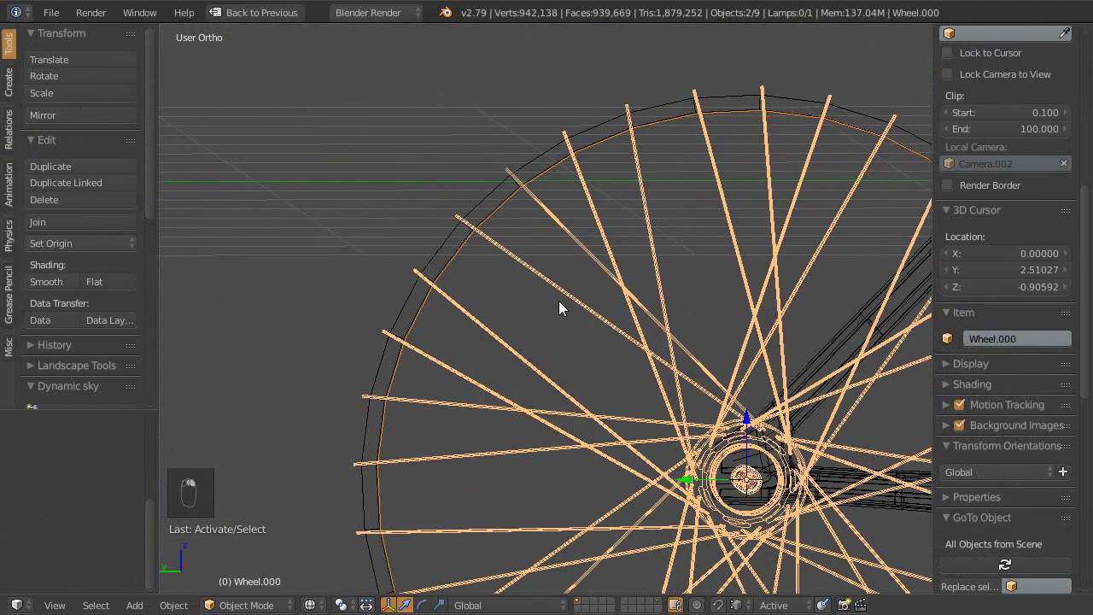
Step: Join the separated part into Wheel.000 with Ctrl+J
{"action": "key", "text": "ctrl+l"}
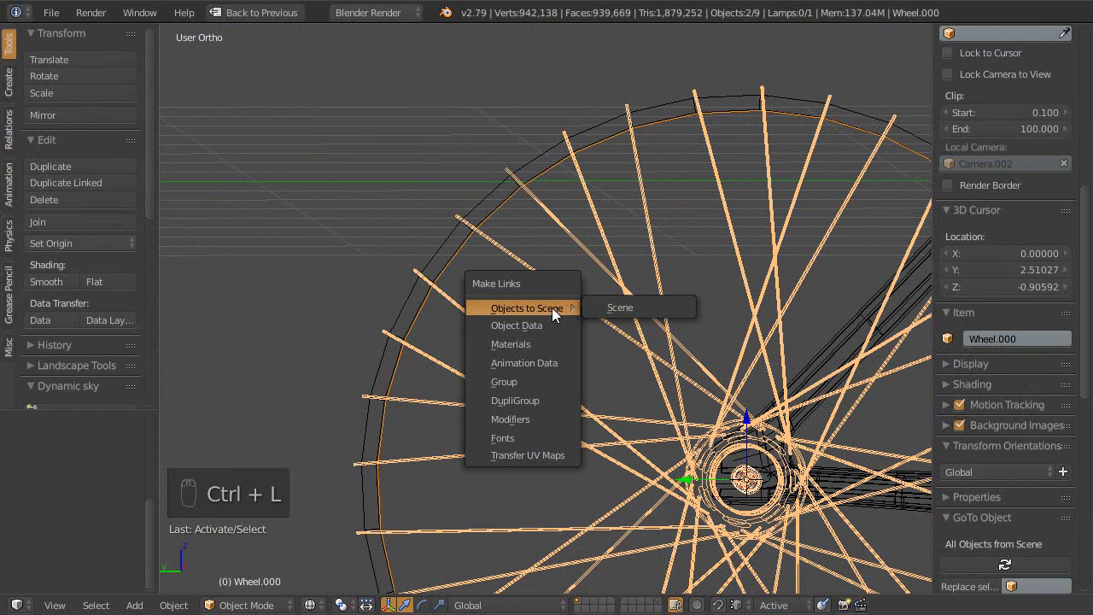
{"action": "middle_click", "coordinate": [520, 294]}
{"action": "left_click_drag", "start_coordinate": [490, 288], "coordinate": [528, 288]}
{"action": "key", "text": "ctrl+j"}
{"action": "middle_click", "coordinate": [535, 317]}
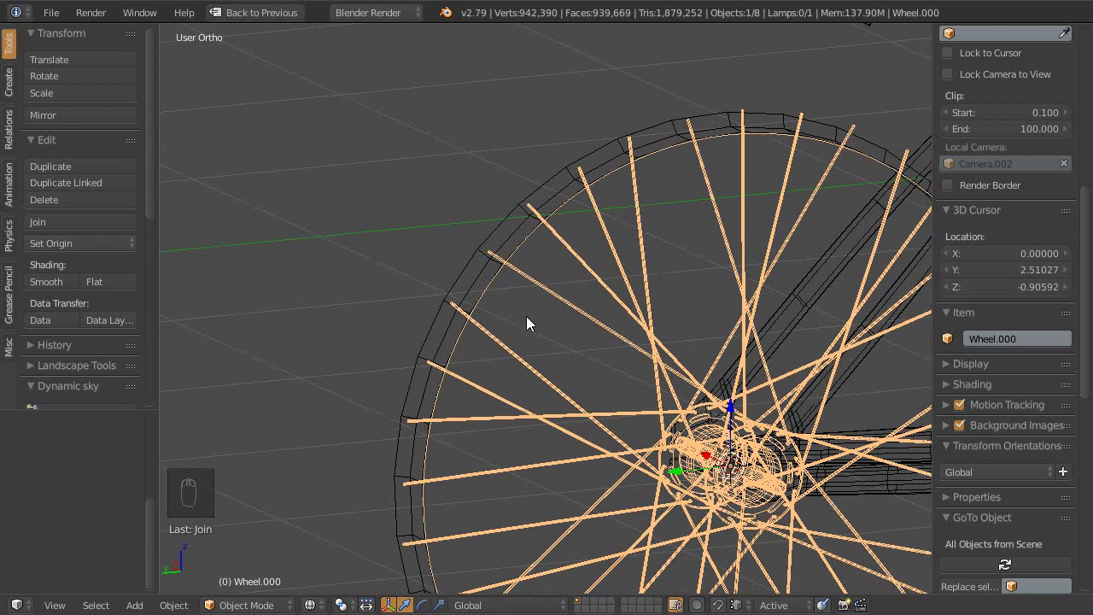
Step: Switch to left side view over the reference photo and enter Edit Mode on Wheel.000
{"action": "key", "text": "ctrl+KP_3"}
{"action": "left_click_drag", "start_coordinate": [537, 339], "coordinate": [527, 276]}
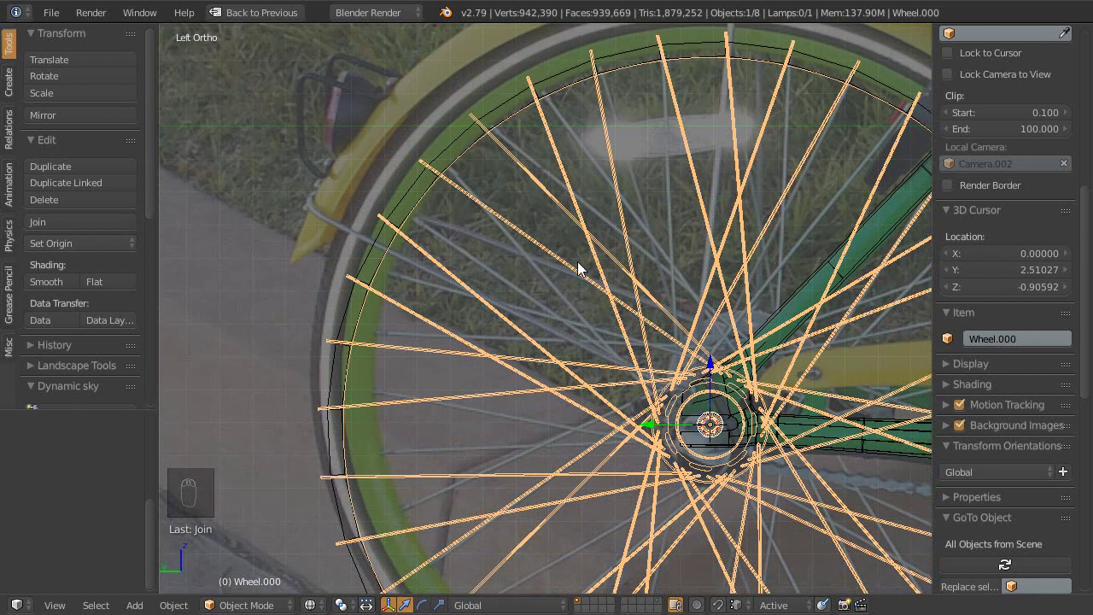
{"action": "left_click_drag", "start_coordinate": [526, 268], "coordinate": [553, 318]}
{"action": "key", "text": "Tab"}
{"action": "middle_click", "coordinate": [529, 329]}
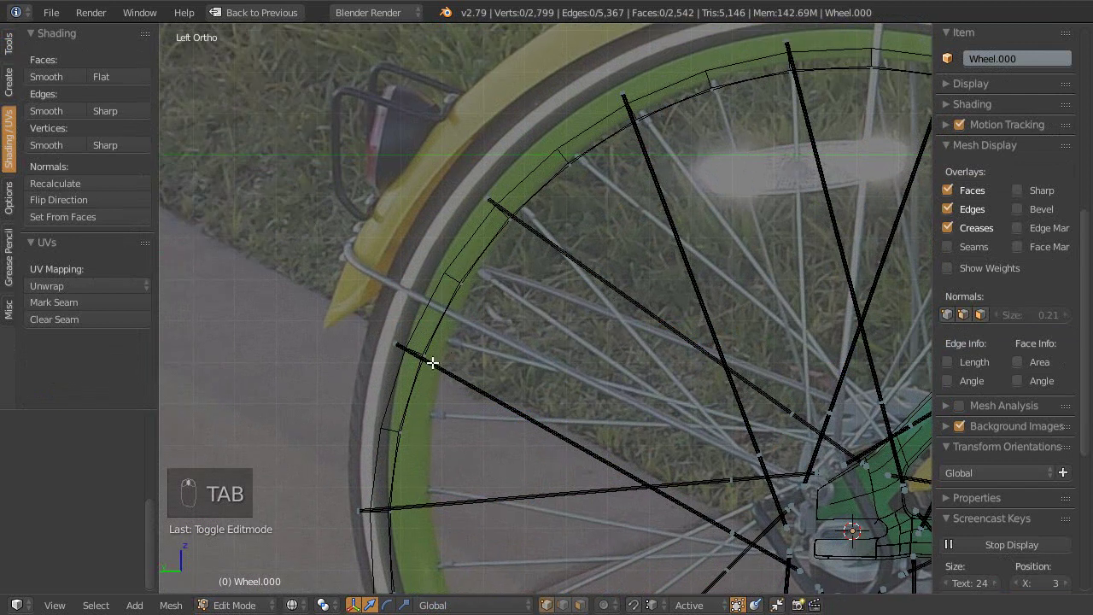
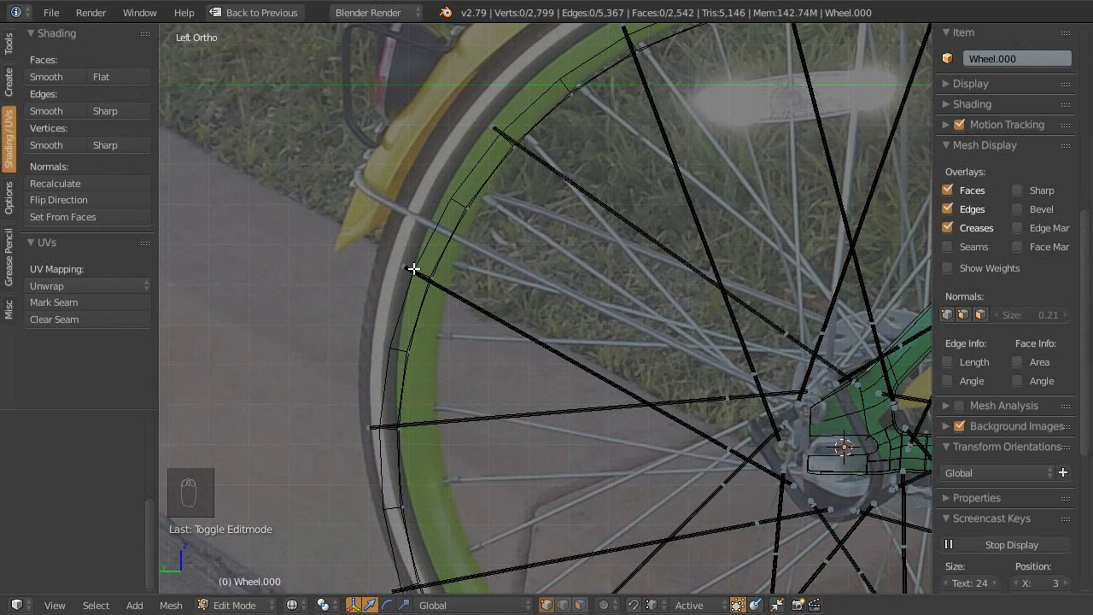
Step: Select several individual spokes one after another, panning toward the hub between picks
{"action": "key", "text": "c"}
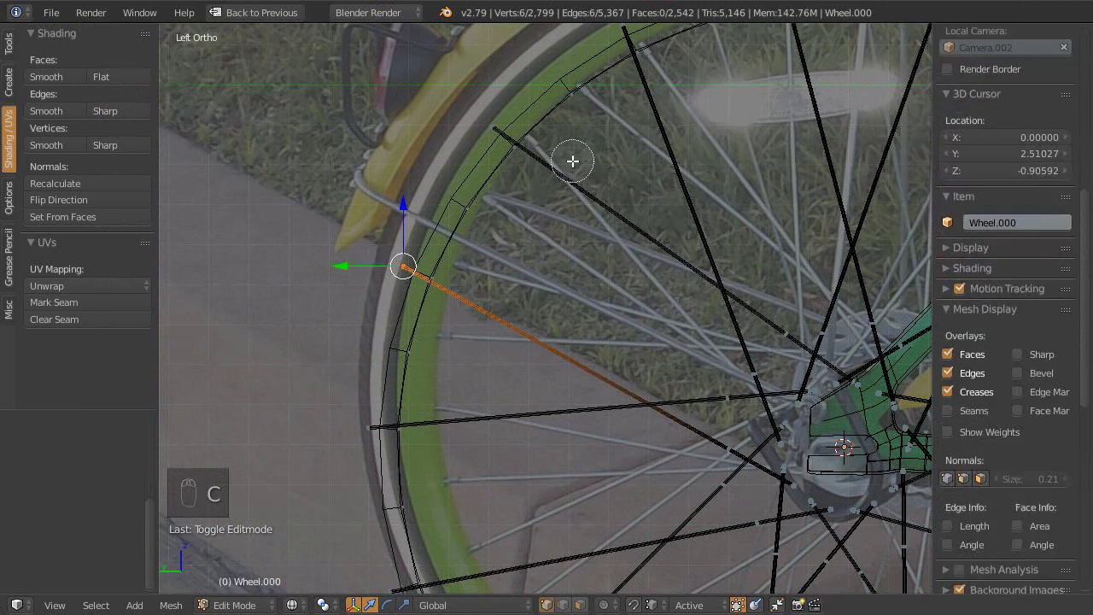
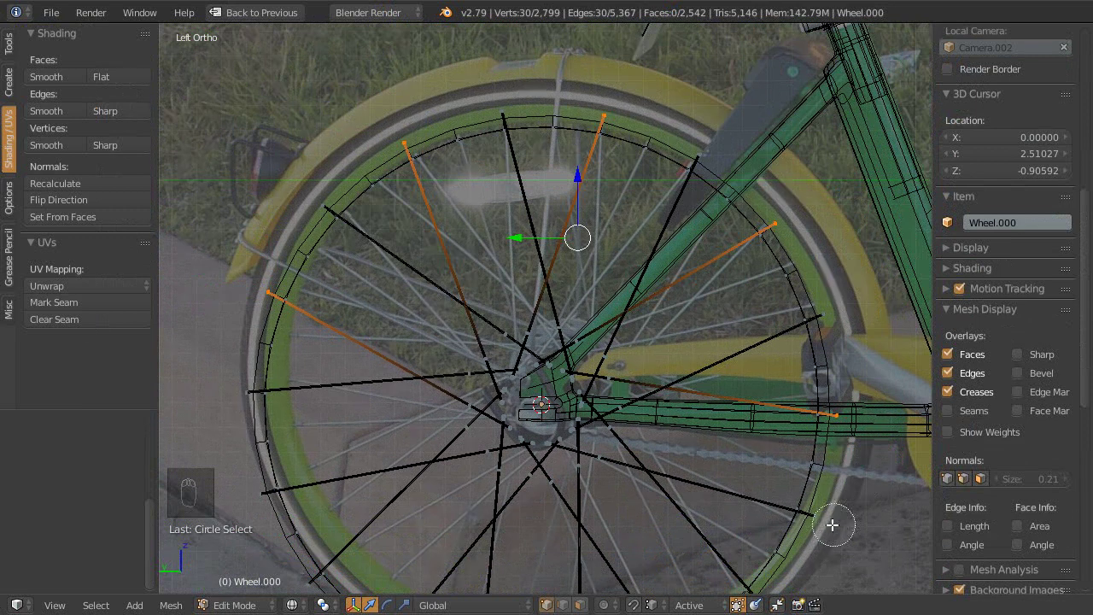
{"action": "left_click_drag", "start_coordinate": [731, 450], "coordinate": [773, 421]}
{"action": "key", "text": "c"}
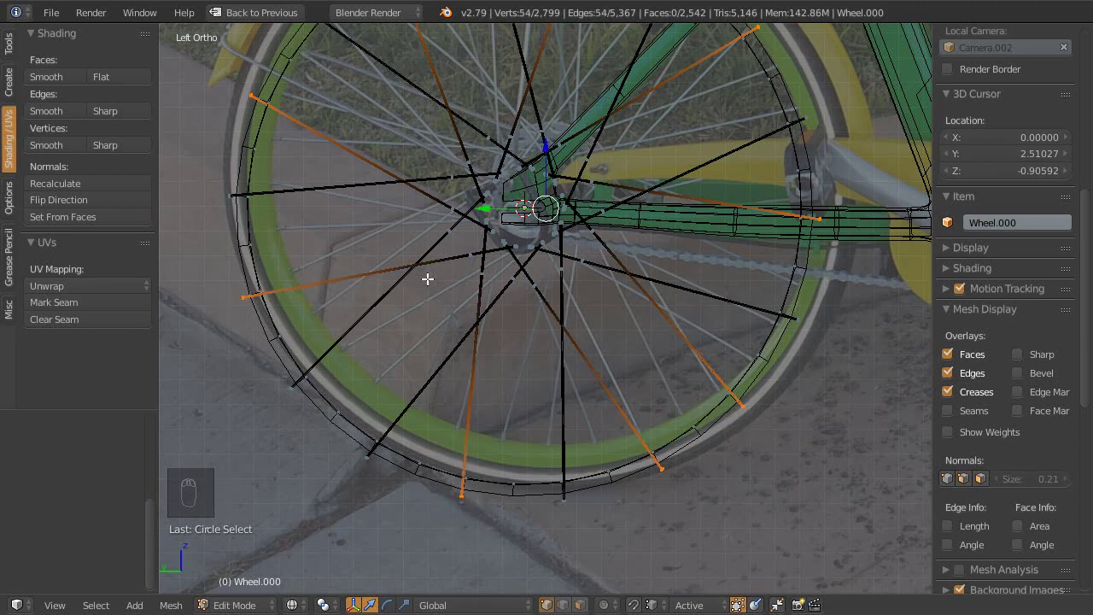
{"action": "left_click_drag", "start_coordinate": [439, 245], "coordinate": [544, 289]}
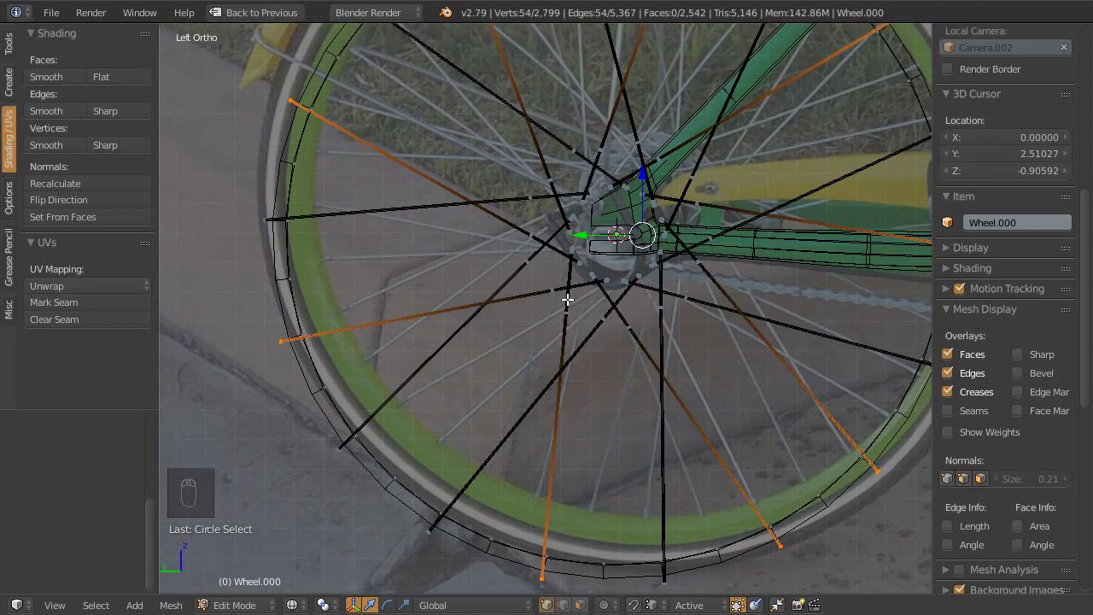
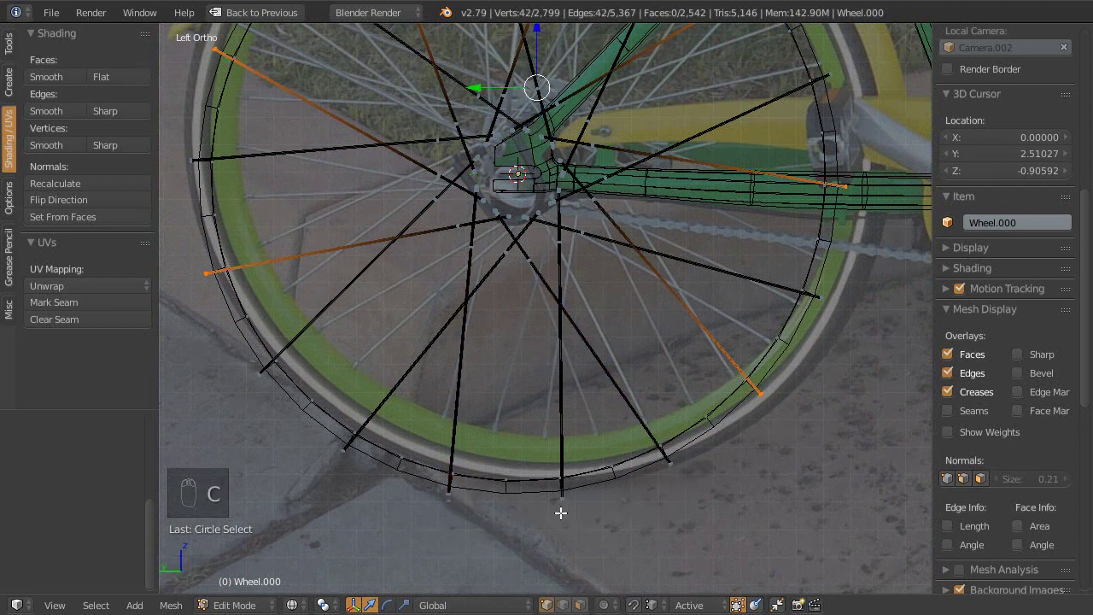
{"action": "key", "text": "c"}
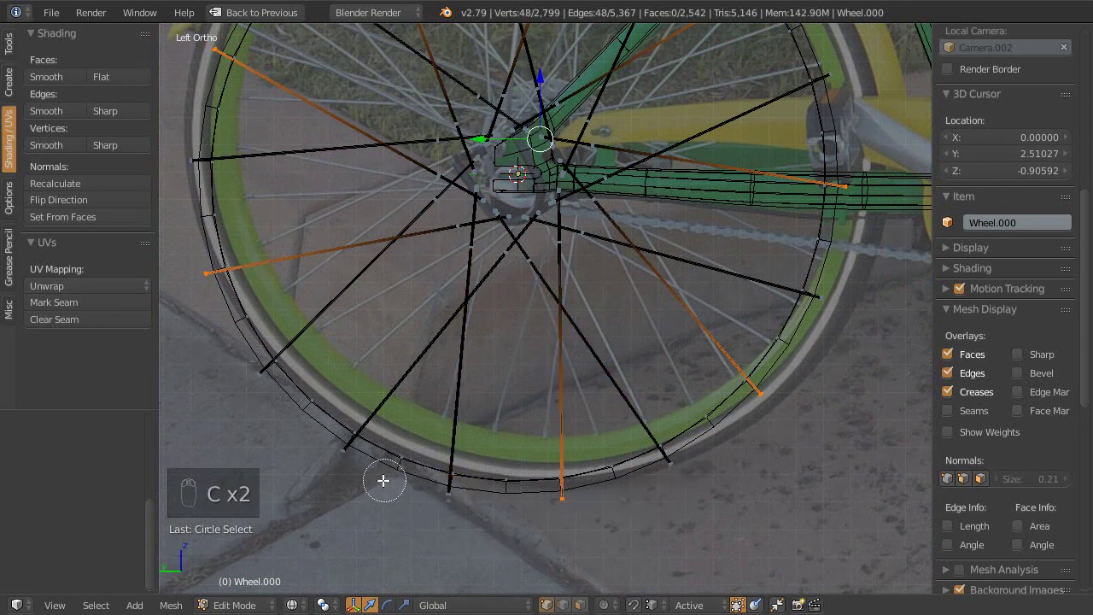
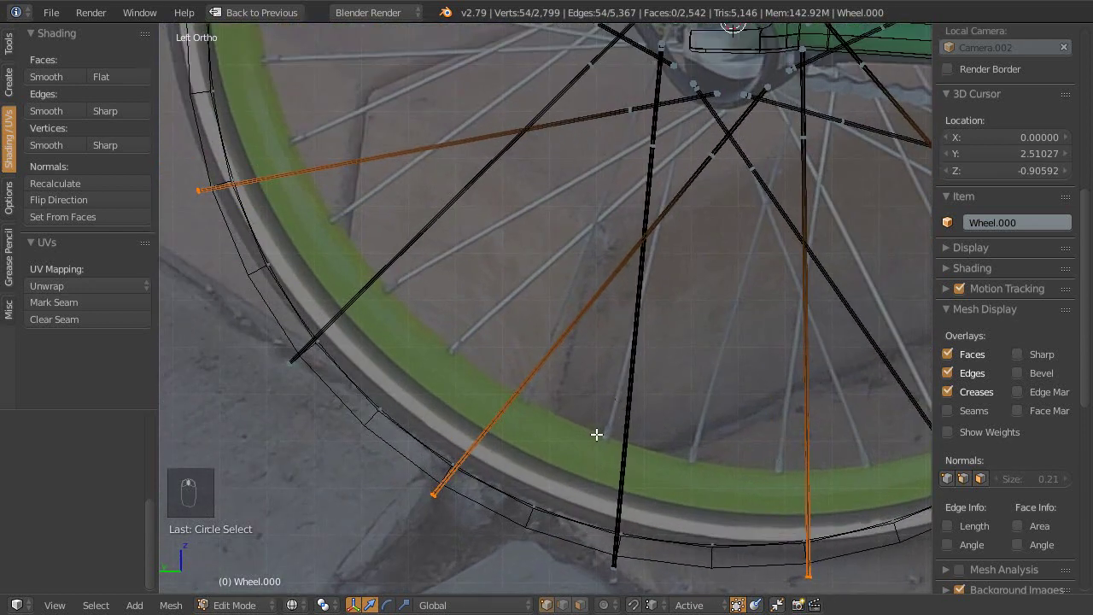
Step: Compare the wheel with the photo in left view, then un-maximize to show the Subsurf modifier at level 0
{"action": "middle_click", "coordinate": [593, 471]}
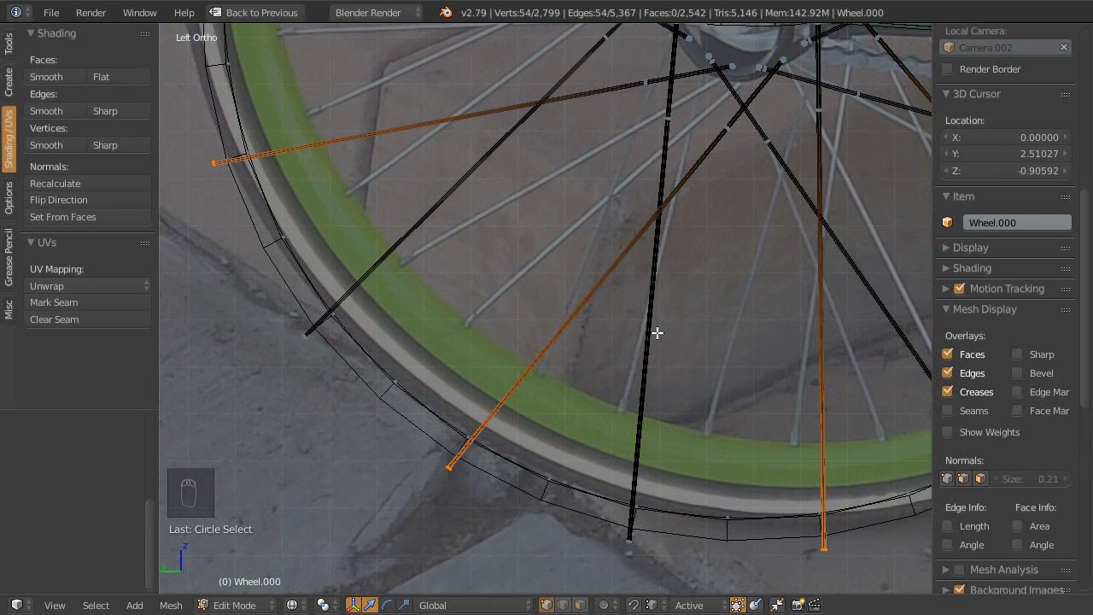
{"action": "middle_click", "coordinate": [662, 287]}
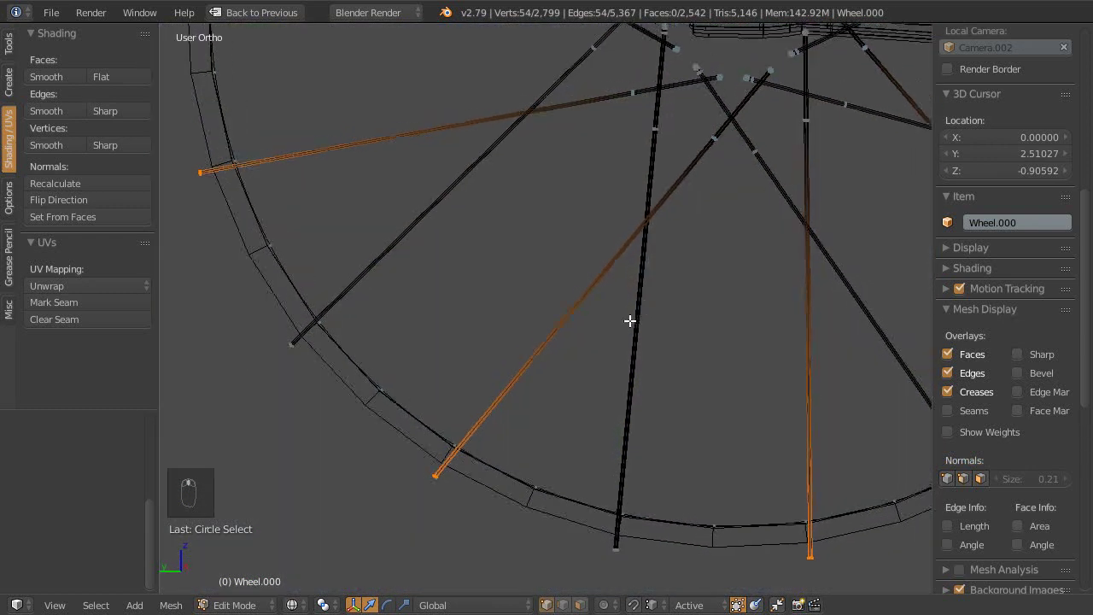
{"action": "key", "text": "ctrl+KP_3"}
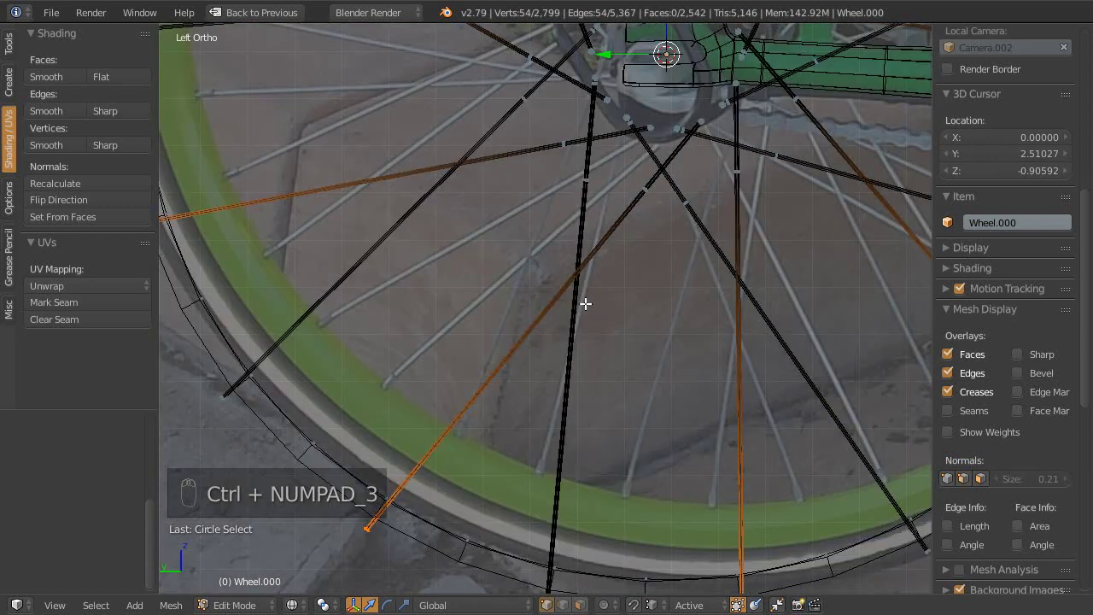
{"action": "left_click_drag", "start_coordinate": [610, 219], "coordinate": [564, 345]}
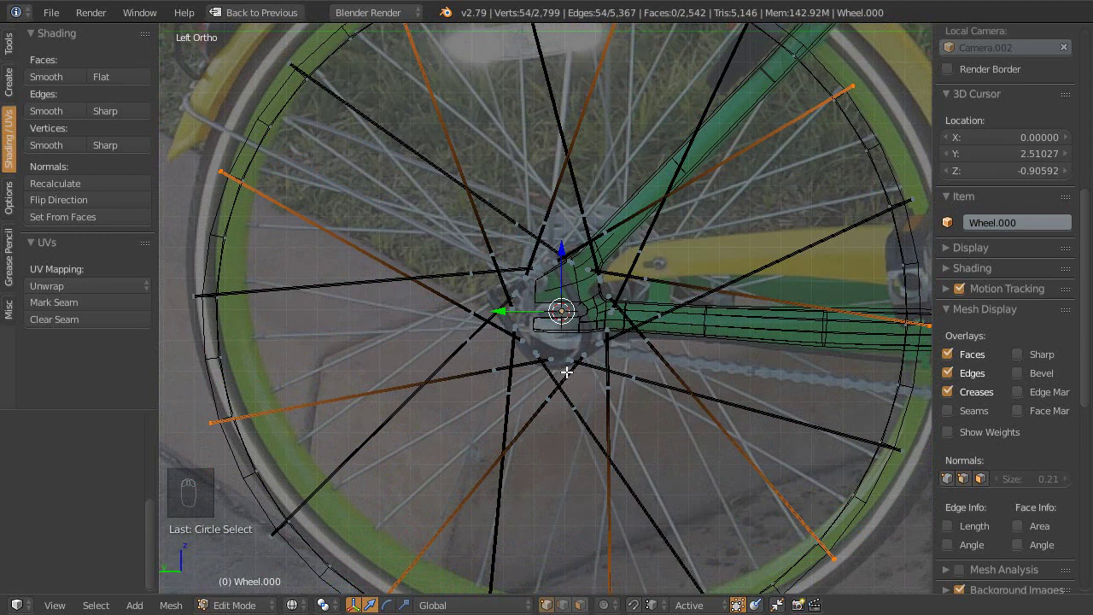
{"action": "key", "text": "ctrl+0"}
{"action": "left_click_drag", "start_coordinate": [573, 365], "coordinate": [591, 327]}
Step: Maximize the 3D view again and zoom in on the hub over the reference photo, 54 vertices still selected
{"action": "key", "text": "shift+space"}
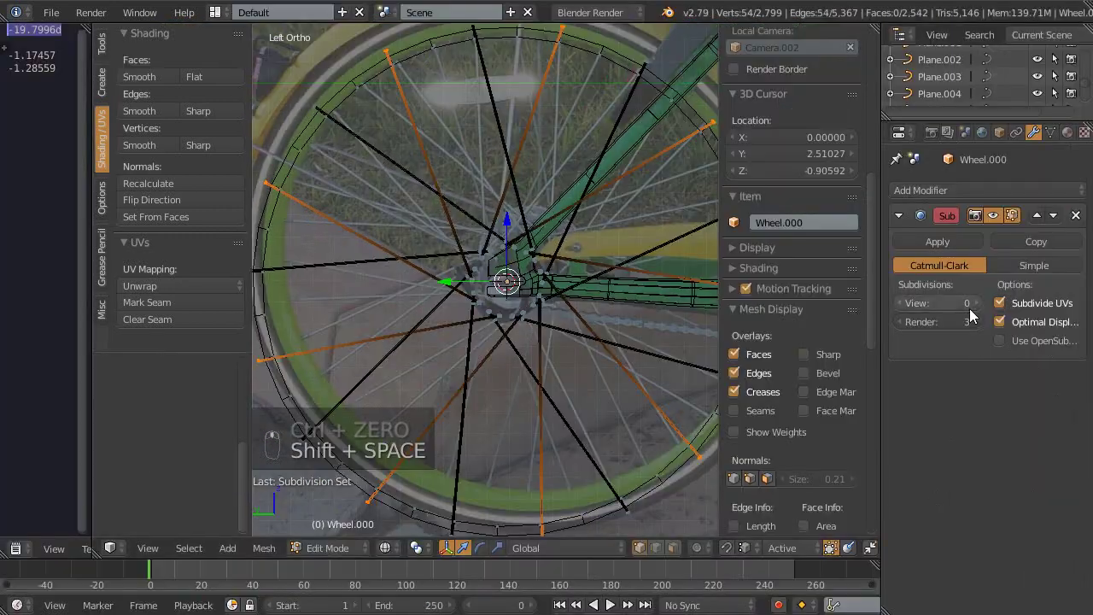
{"action": "key", "text": "shift+space"}
{"action": "middle_click", "coordinate": [601, 391]}
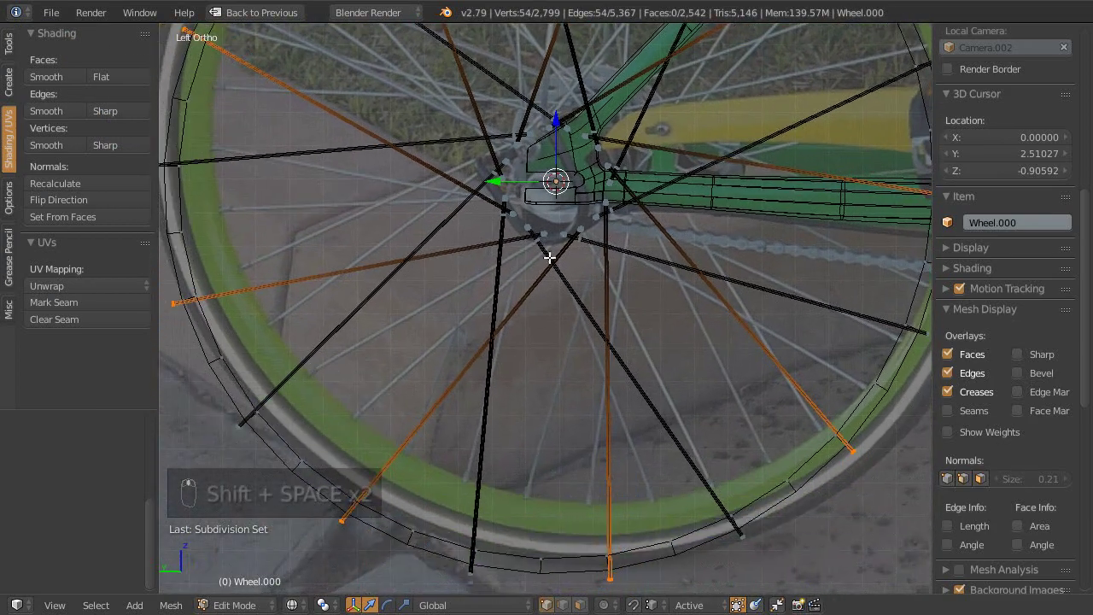
{"action": "left_click_drag", "start_coordinate": [553, 323], "coordinate": [601, 377]}
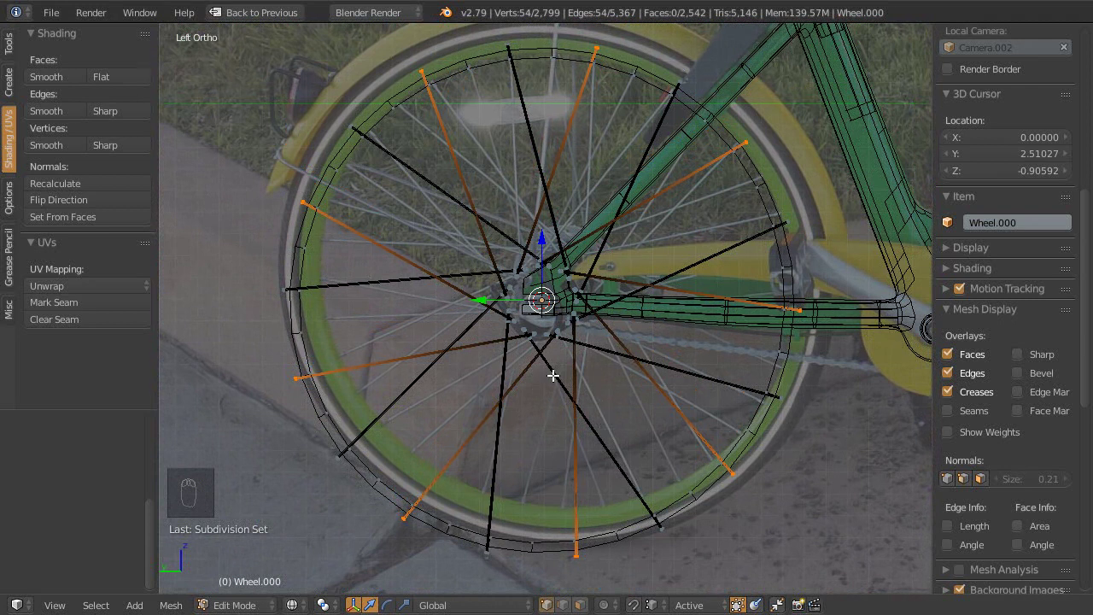
{"action": "left_click_drag", "start_coordinate": [570, 412], "coordinate": [594, 356]}
{"action": "left_click_drag", "start_coordinate": [555, 316], "coordinate": [629, 333]}
{"action": "middle_click", "coordinate": [620, 333]}
{"action": "middle_click", "coordinate": [608, 308]}
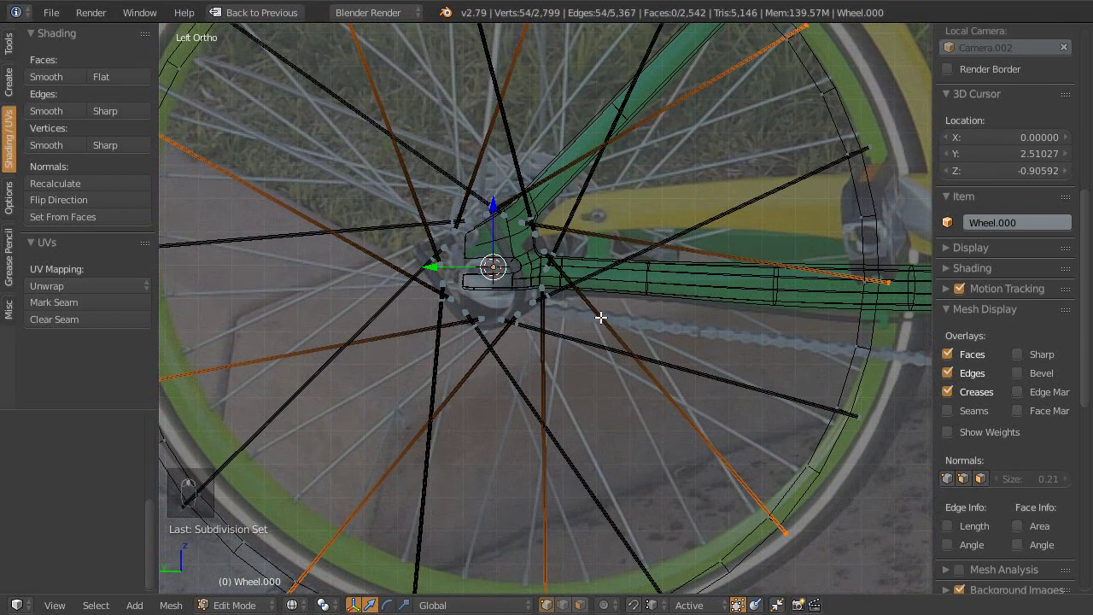
{"action": "middle_click", "coordinate": [623, 306]}
{"action": "middle_click", "coordinate": [634, 275]}
{"action": "middle_click", "coordinate": [630, 324]}
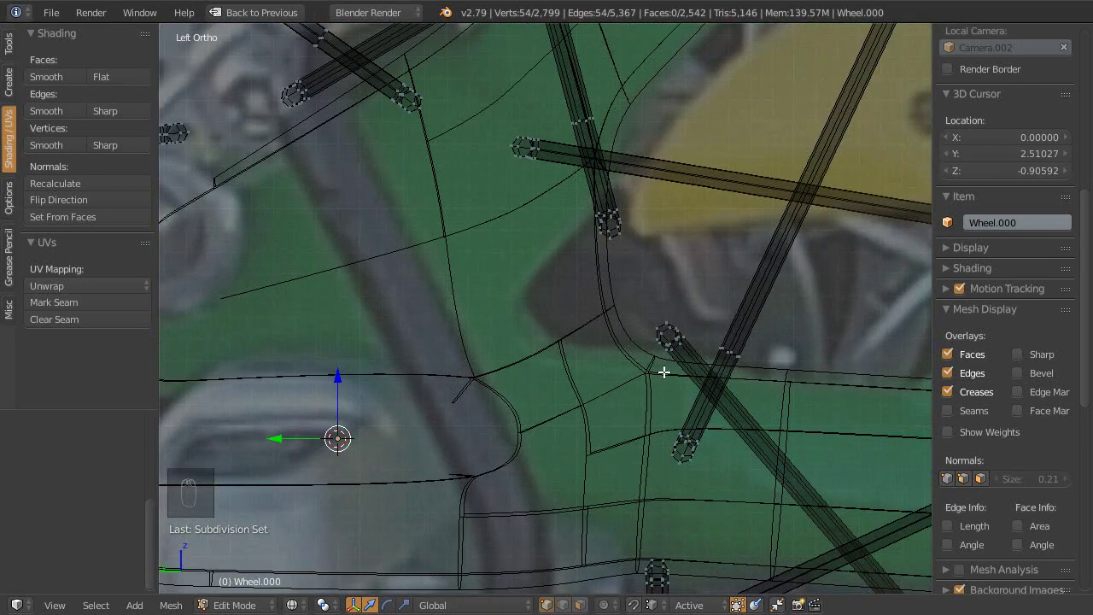
{"action": "left_click_drag", "start_coordinate": [663, 365], "coordinate": [588, 277]}
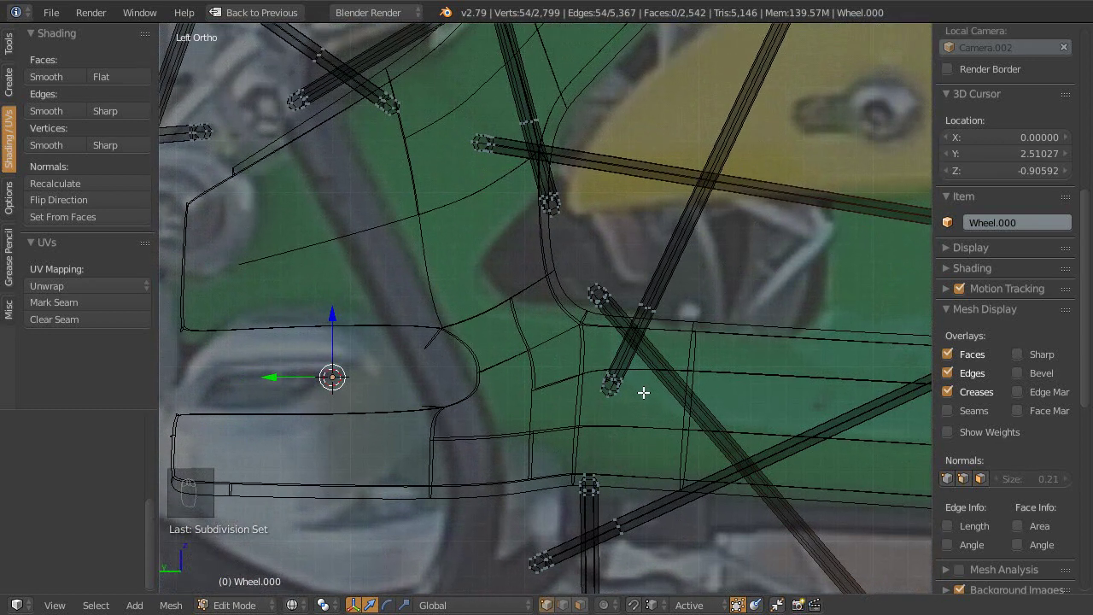
{"action": "left_click_drag", "start_coordinate": [623, 296], "coordinate": [700, 251]}
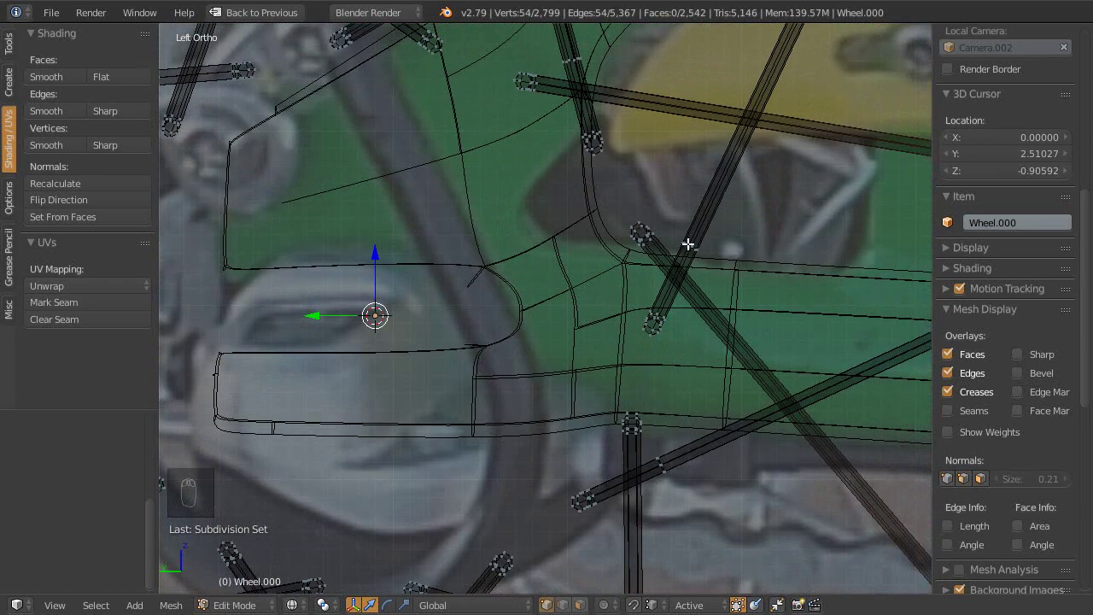
{"action": "left_click_drag", "start_coordinate": [689, 258], "coordinate": [572, 313]}
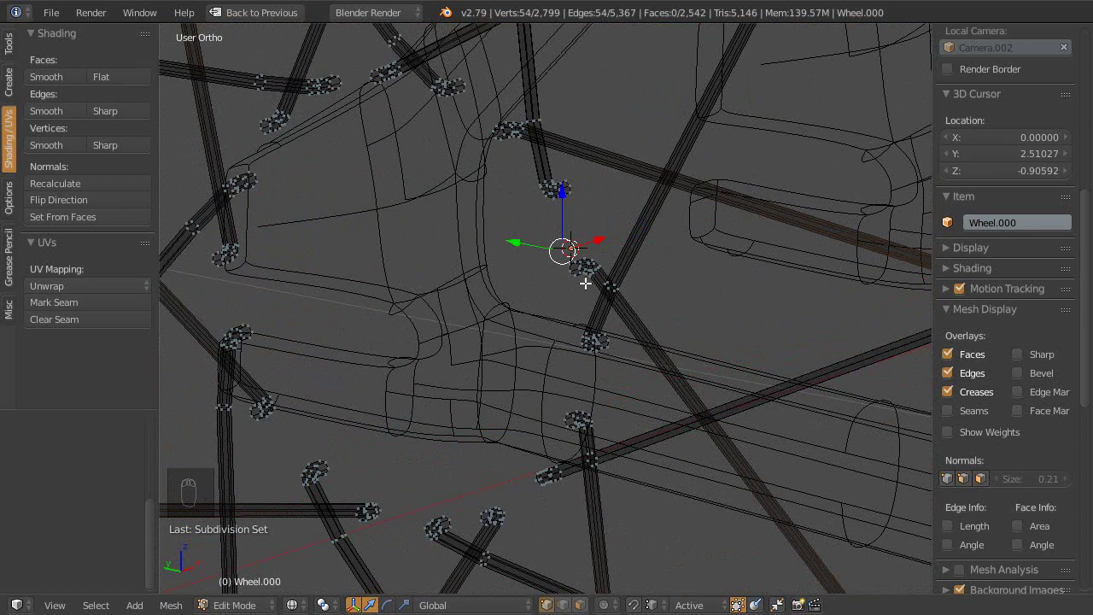
{"action": "left_click_drag", "start_coordinate": [546, 289], "coordinate": [551, 288]}
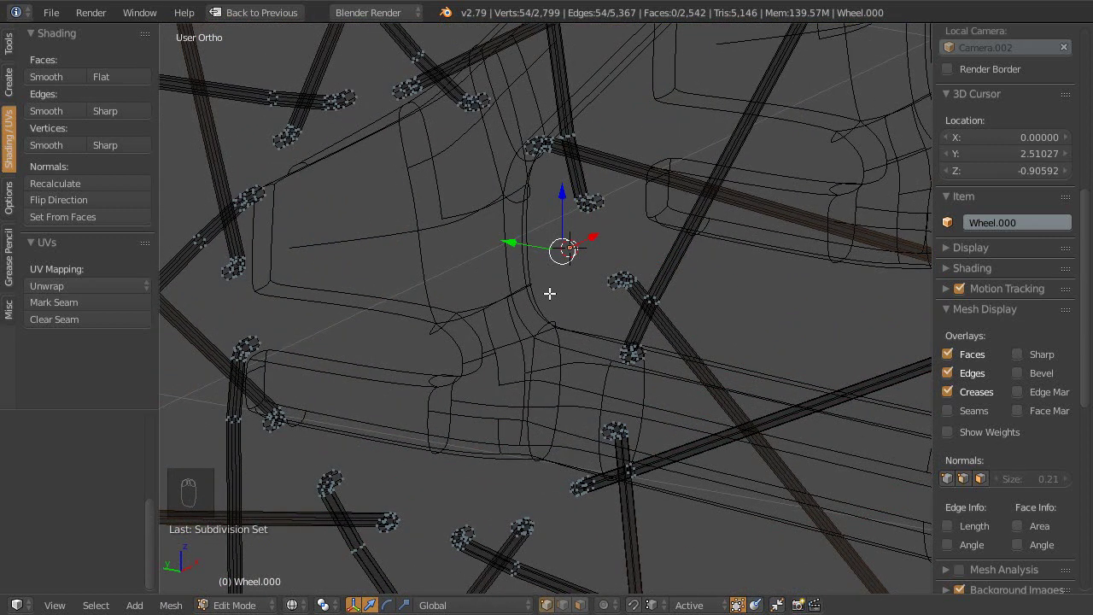
{"action": "key", "text": "ctrl+KP_3"}
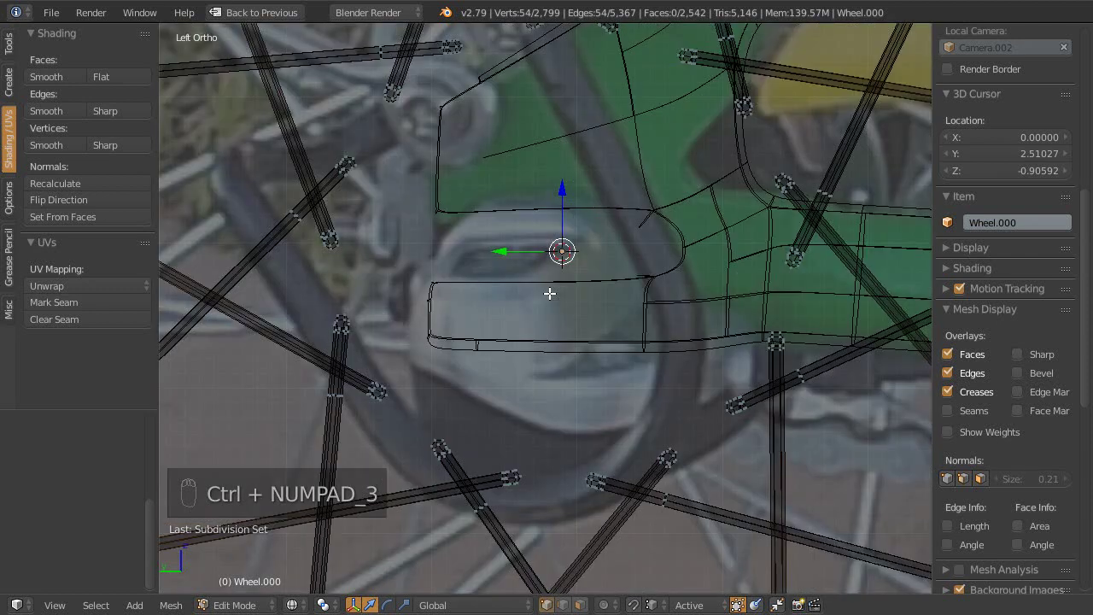
{"action": "middle_click", "coordinate": [706, 272]}
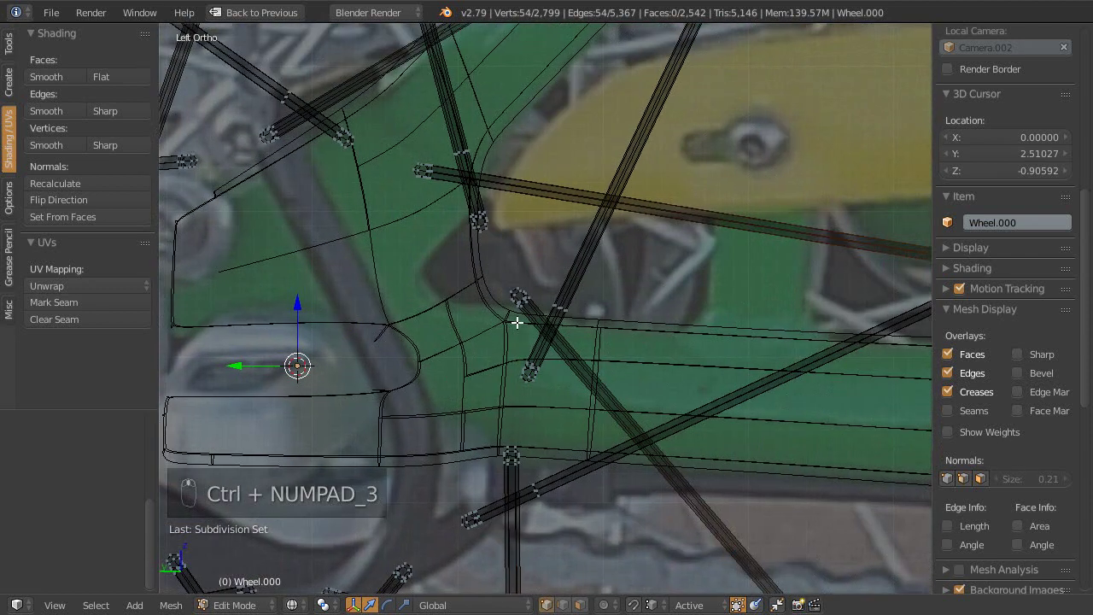
{"action": "left_click_drag", "start_coordinate": [511, 286], "coordinate": [578, 287]}
{"action": "left_click_drag", "start_coordinate": [561, 314], "coordinate": [573, 280]}
{"action": "left_click_drag", "start_coordinate": [535, 283], "coordinate": [567, 311]}
{"action": "middle_click", "coordinate": [569, 311]}
{"action": "middle_click", "coordinate": [569, 309]}
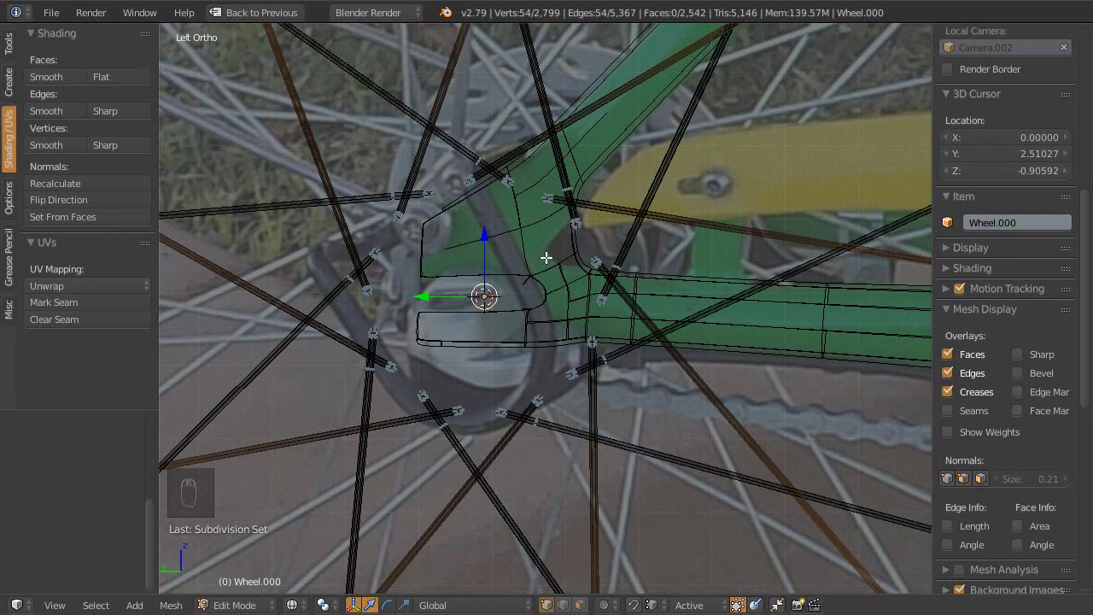
Step: Zoom in on several spoke tips at the rim in turn to check how they meet the ring
{"action": "left_click_drag", "start_coordinate": [538, 242], "coordinate": [576, 306]}
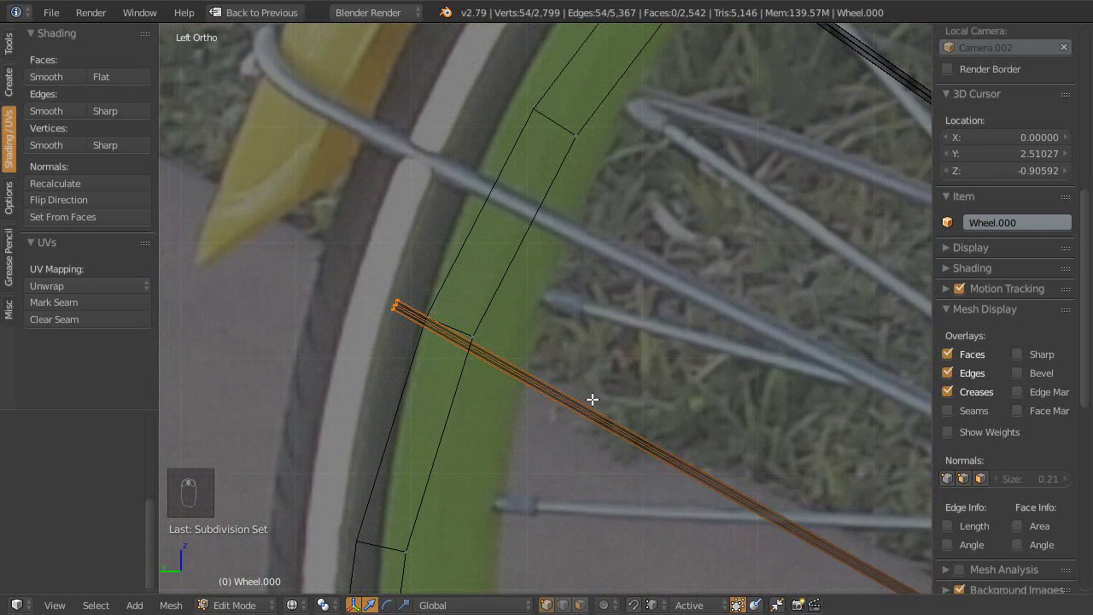
{"action": "left_click_drag", "start_coordinate": [570, 358], "coordinate": [538, 297]}
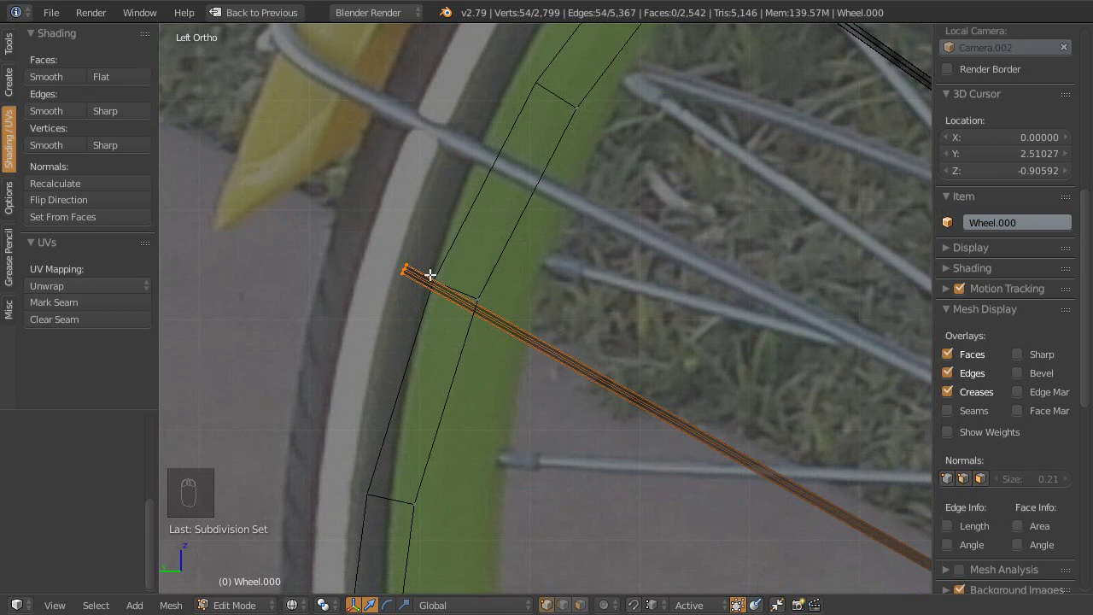
{"action": "key", "text": "r"}
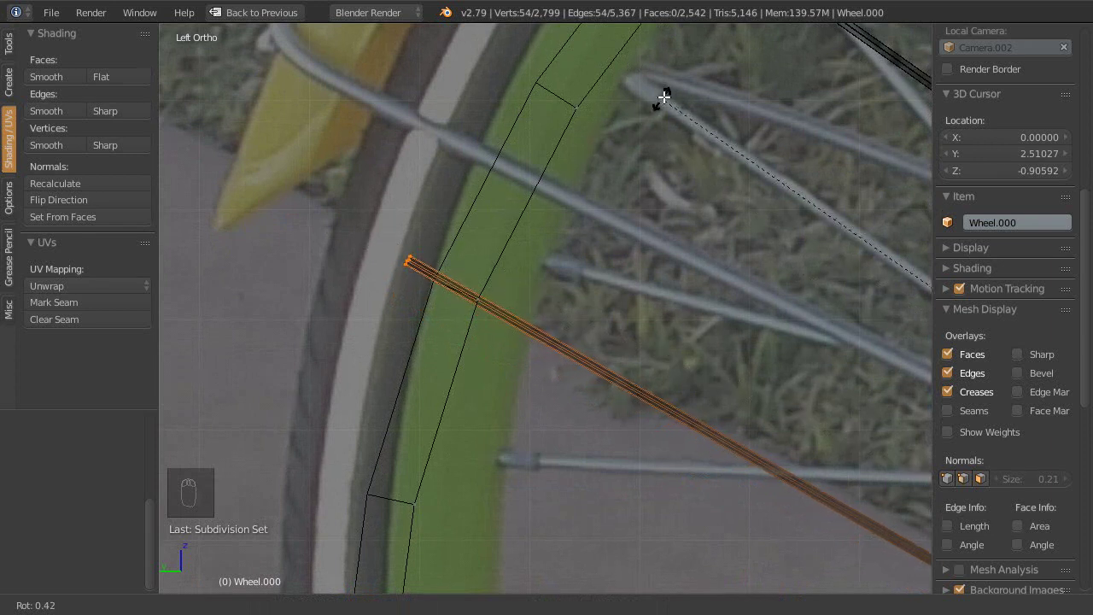
{"action": "left_click_drag", "start_coordinate": [492, 150], "coordinate": [593, 335]}
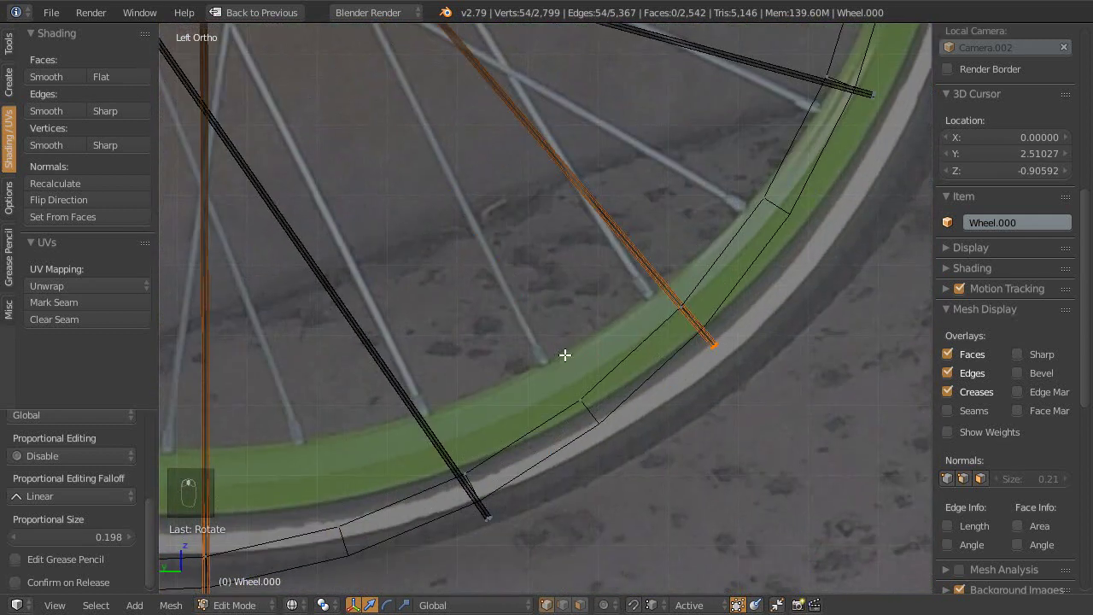
{"action": "left_click_drag", "start_coordinate": [651, 318], "coordinate": [567, 401]}
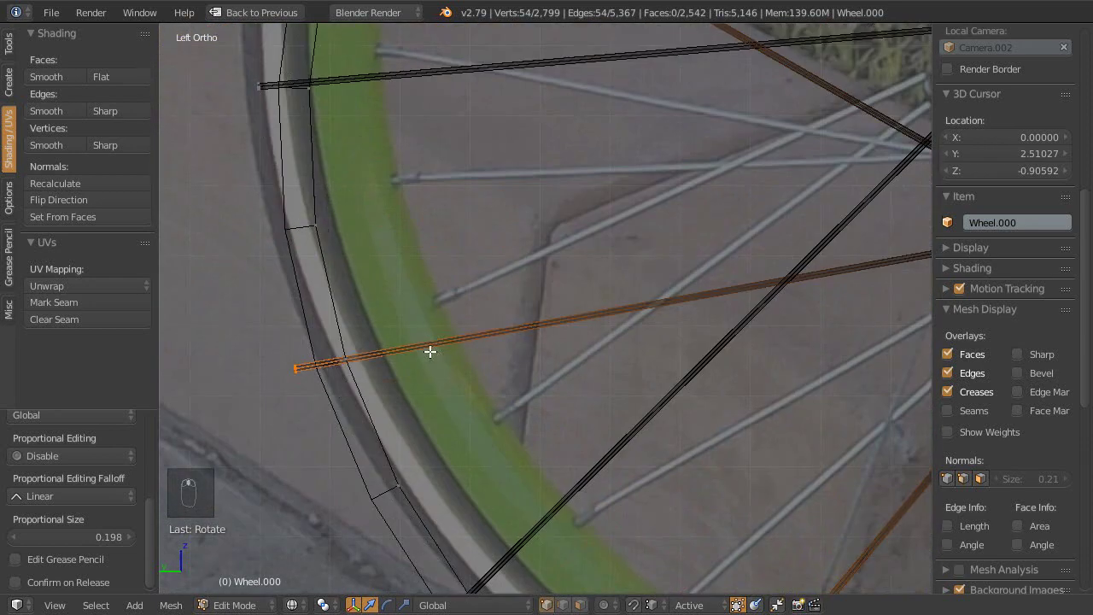
{"action": "middle_click", "coordinate": [437, 388]}
{"action": "left_click_drag", "start_coordinate": [352, 396], "coordinate": [526, 325]}
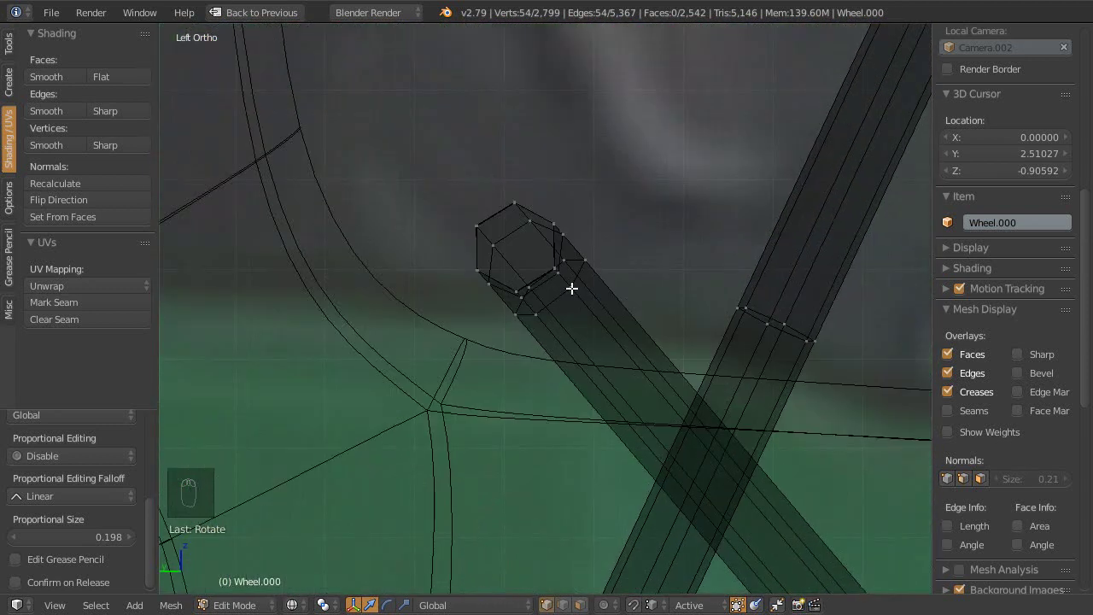
{"action": "left_click_drag", "start_coordinate": [553, 234], "coordinate": [578, 379]}
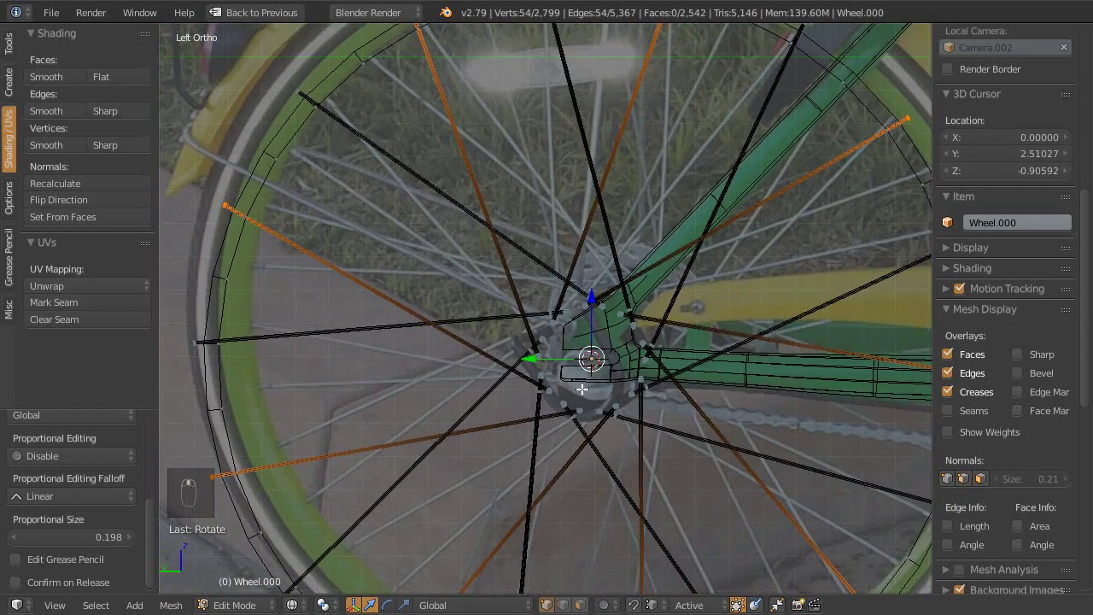
Step: Zoom back out to the whole wheel with the spoke set and inner rim ring selected, 576 vertices
{"action": "left_click_drag", "start_coordinate": [448, 383], "coordinate": [497, 271]}
{"action": "middle_click", "coordinate": [497, 292]}
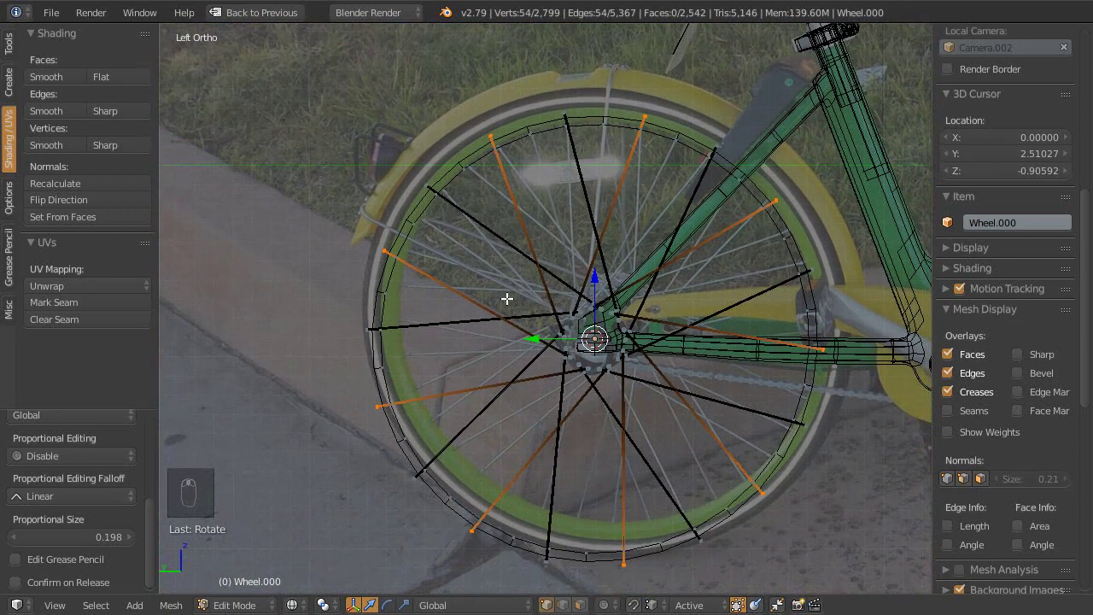
{"action": "left_click_drag", "start_coordinate": [502, 301], "coordinate": [497, 300]}
Step: Deselect the extra spokes so only the original 54 spoke vertices remain selected
{"action": "key", "text": "ctrl+i"}
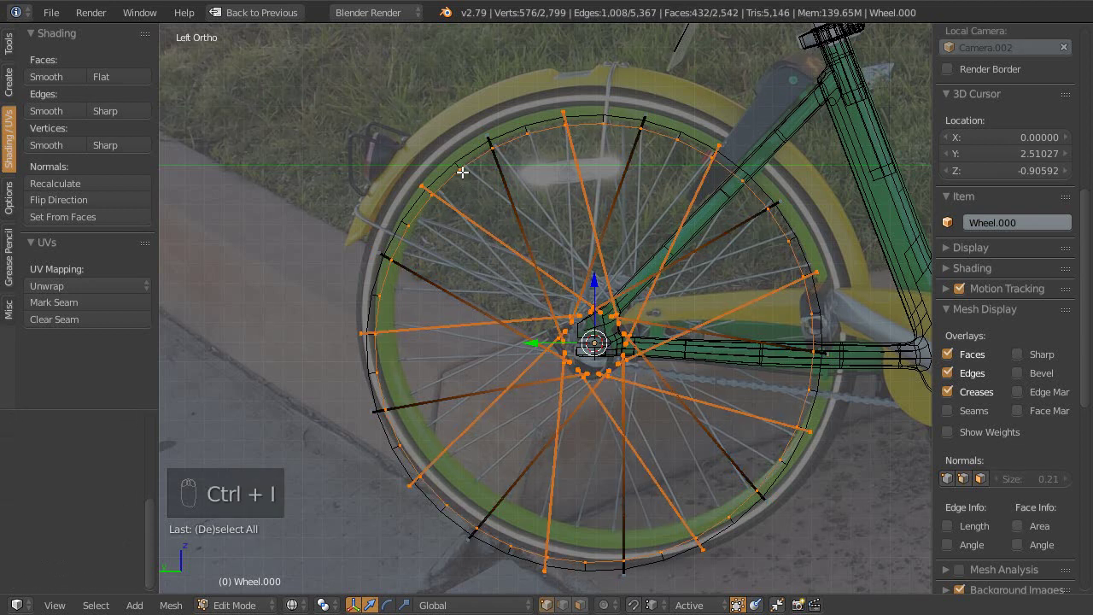
{"action": "left_click_drag", "start_coordinate": [466, 157], "coordinate": [542, 321]}
{"action": "middle_click", "coordinate": [505, 296]}
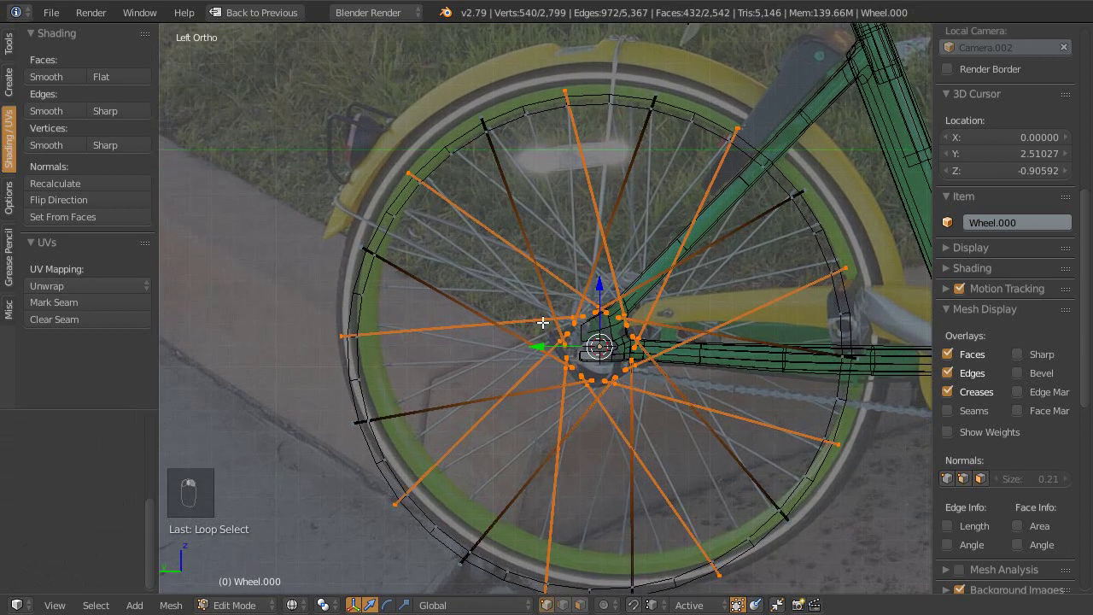
{"action": "middle_click", "coordinate": [546, 321]}
{"action": "key", "text": "c"}
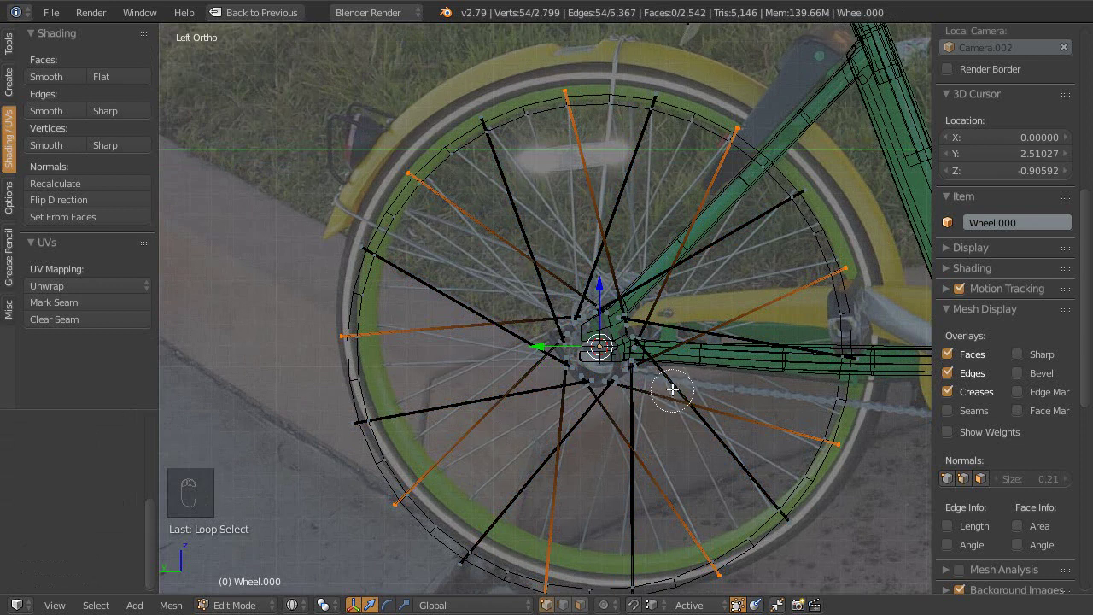
Step: Zoom in on the spoke hook ends at the hub, then bring the top of the wheel into view
{"action": "left_click_drag", "start_coordinate": [608, 333], "coordinate": [611, 307]}
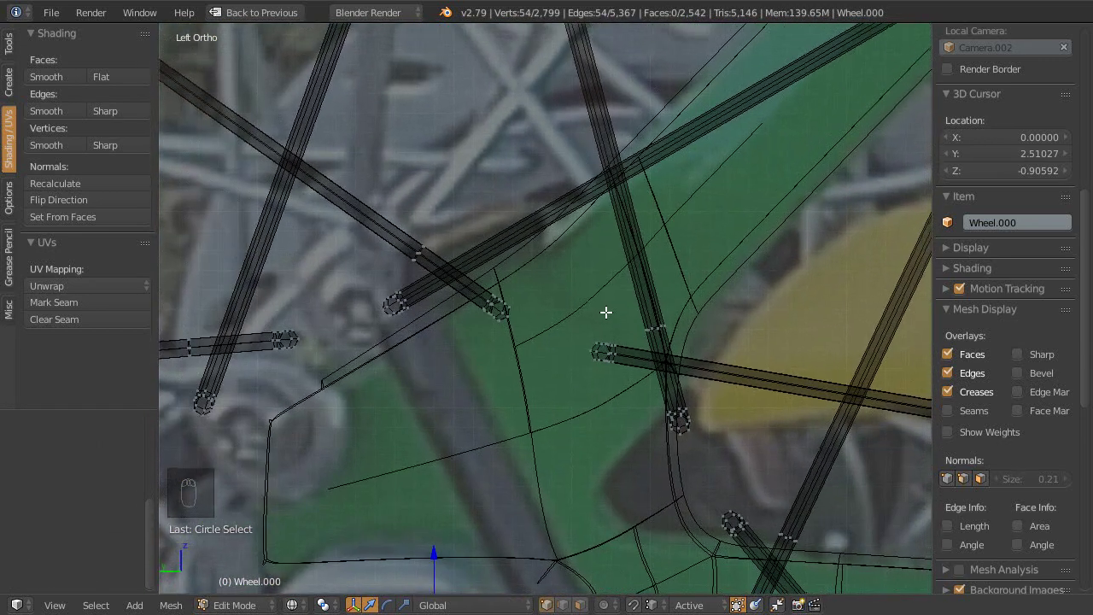
{"action": "left_click_drag", "start_coordinate": [576, 183], "coordinate": [564, 208]}
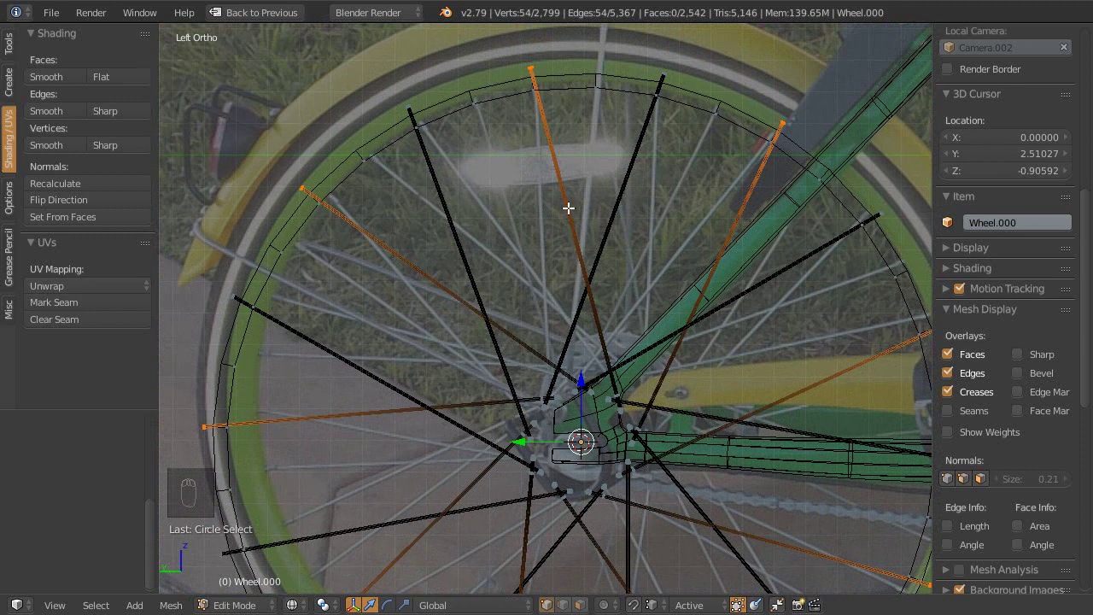
{"action": "key", "text": "o"}
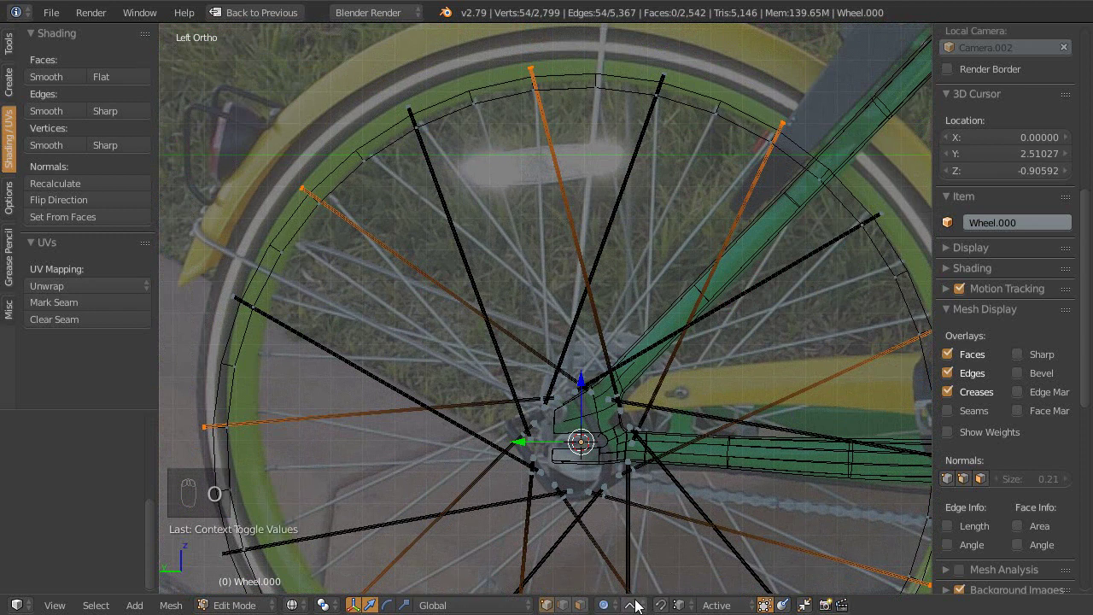
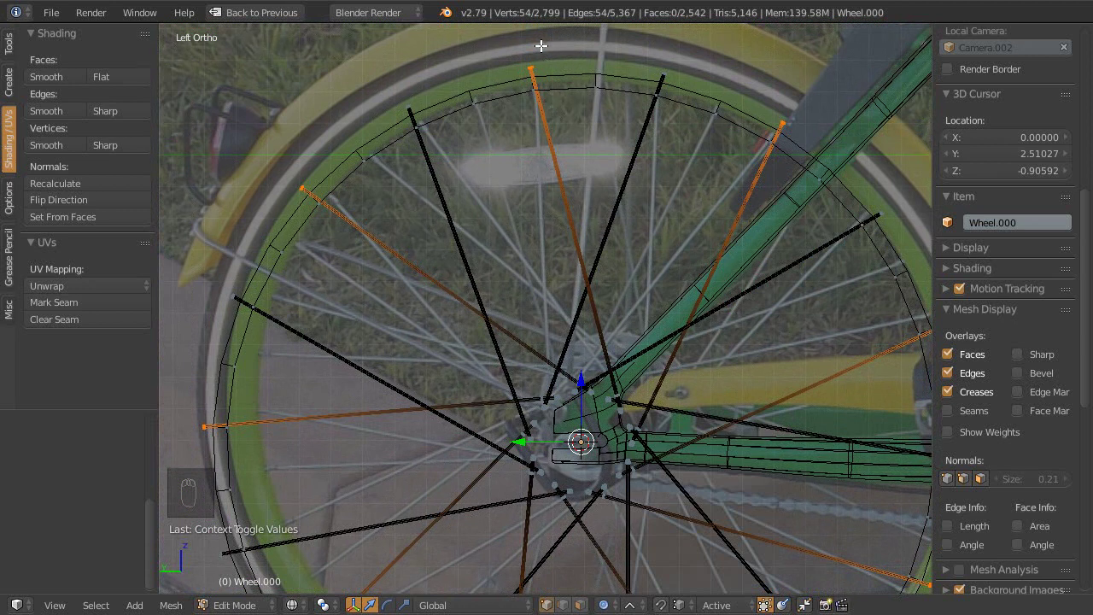
{"action": "key", "text": "r"}
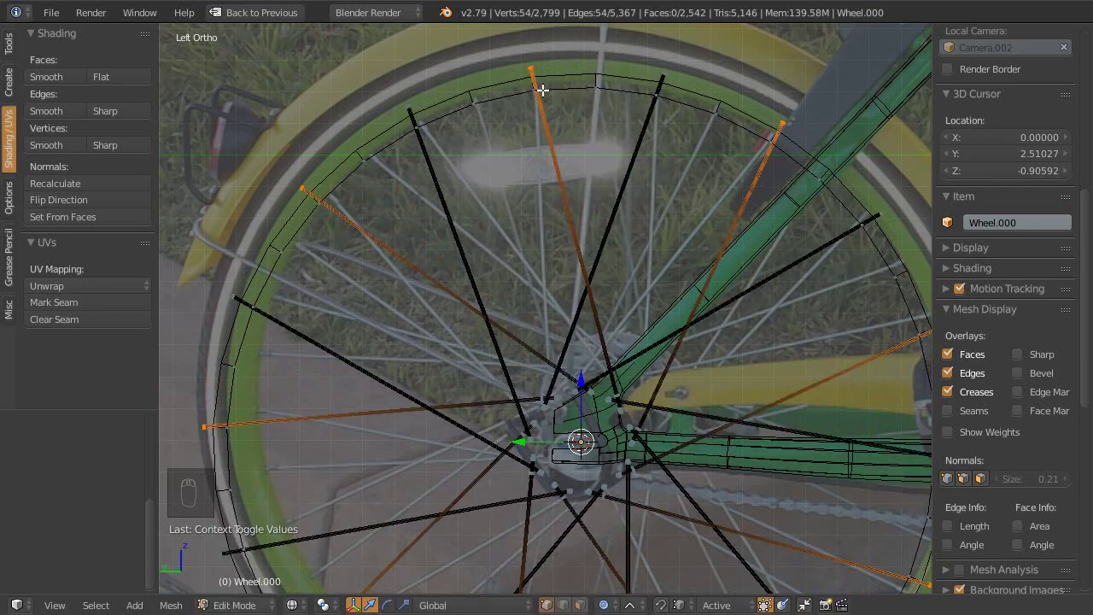
Step: Snap the 3D cursor to the end vertex at the tip of the top spoke
{"action": "left_click_drag", "start_coordinate": [575, 116], "coordinate": [599, 239]}
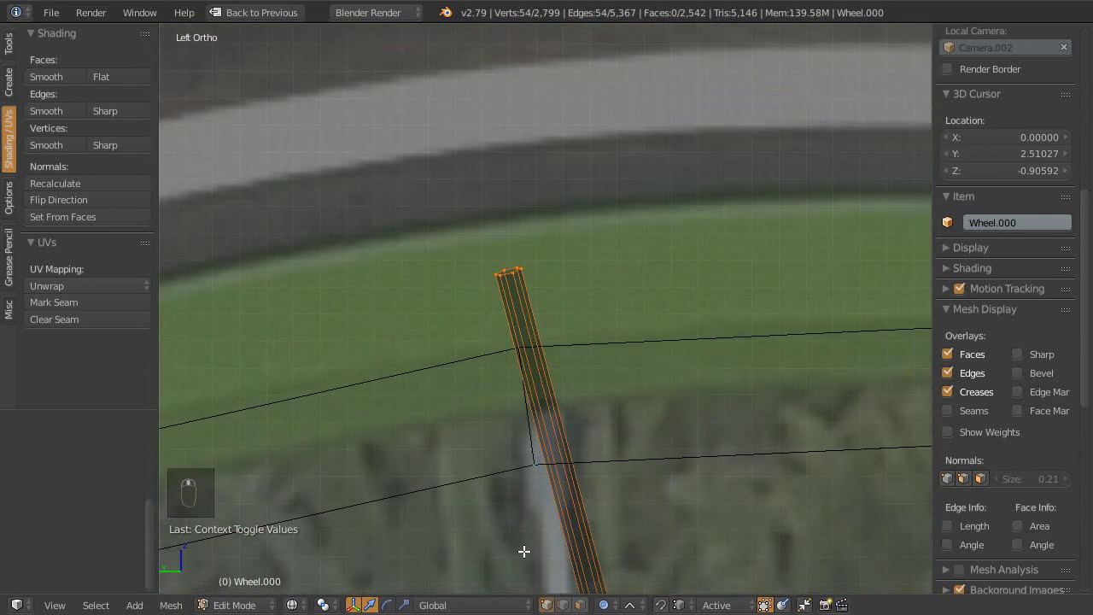
{"action": "left_click_drag", "start_coordinate": [535, 476], "coordinate": [539, 493]}
{"action": "middle_click", "coordinate": [528, 444]}
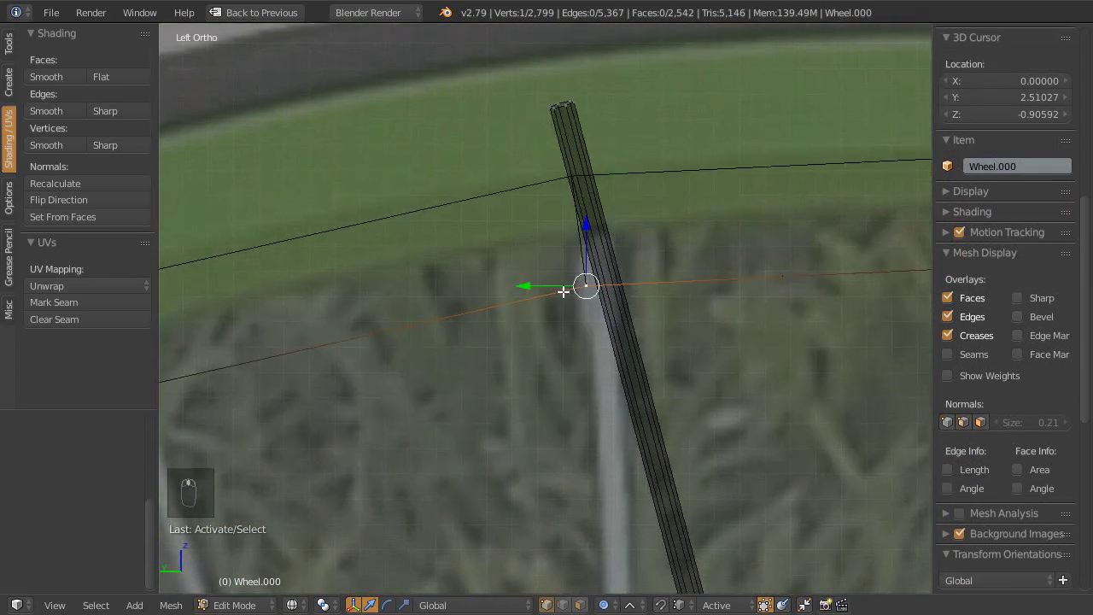
{"action": "key", "text": "shift+s"}
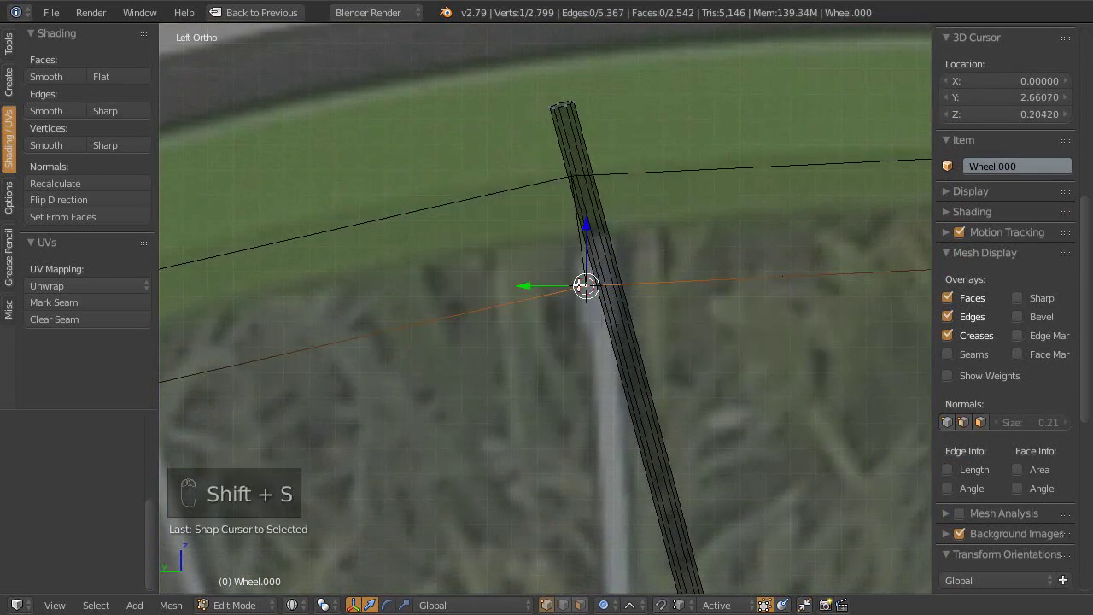
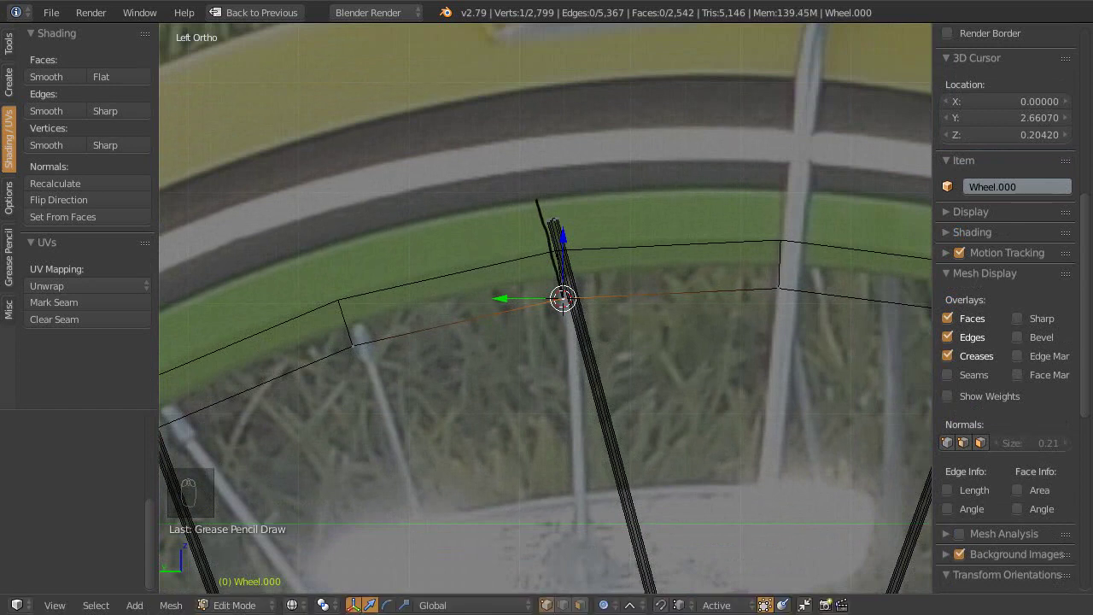
Step: Zoom back out to the whole wheel and select the entire top spoke
{"action": "key", "text": "ctrl+l"}
{"action": "key", "text": "h"}
{"action": "middle_click", "coordinate": [610, 271]}
{"action": "middle_click", "coordinate": [612, 193]}
{"action": "left_click_drag", "start_coordinate": [586, 166], "coordinate": [567, 155]}
{"action": "middle_click", "coordinate": [550, 179]}
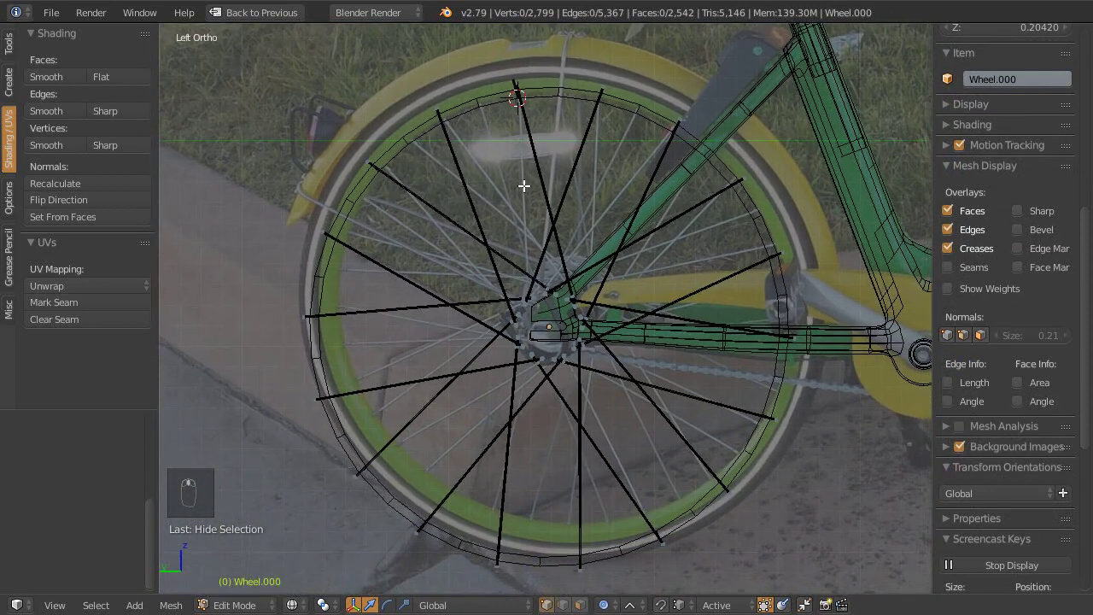
{"action": "key", "text": "a"}
{"action": "key", "text": "a"}
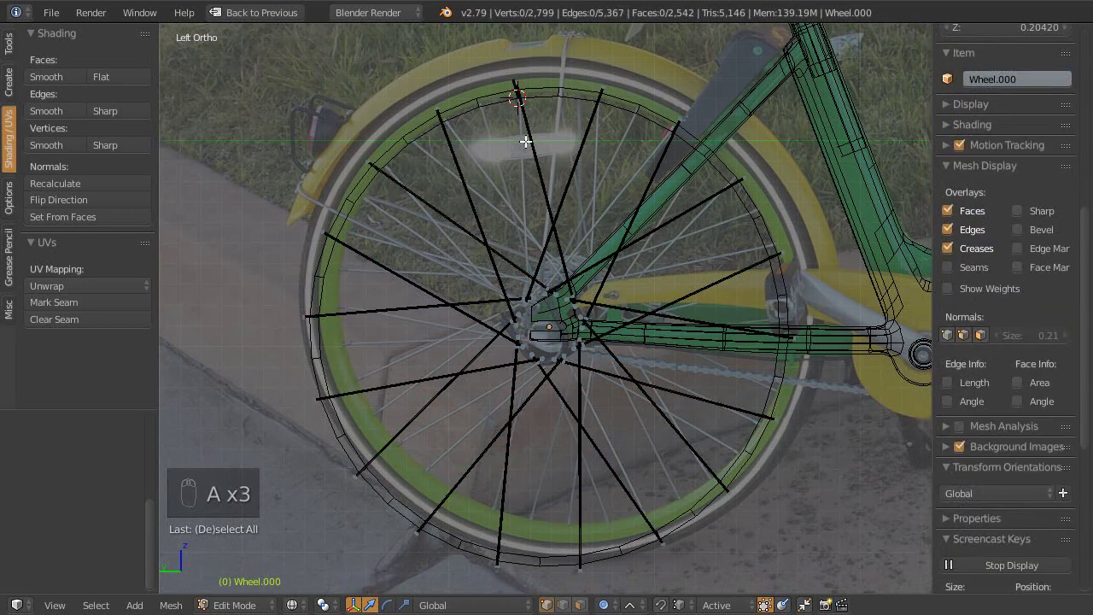
Step: Select the other matching alternate spokes and set the 3D cursor as the pivot
{"action": "key", "text": "c"}
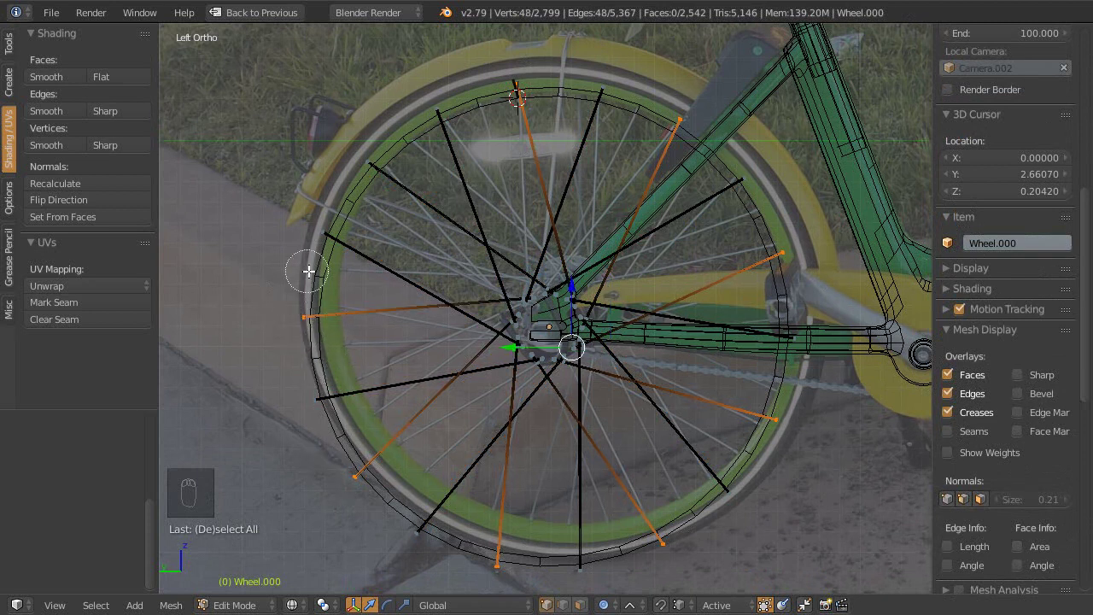
{"action": "left_click_drag", "start_coordinate": [457, 164], "coordinate": [526, 291]}
{"action": "key", "text": "o"}
{"action": "left_click_drag", "start_coordinate": [507, 251], "coordinate": [434, 177]}
{"action": "left_click_drag", "start_coordinate": [437, 174], "coordinate": [538, 133]}
{"action": "key", "text": "r"}
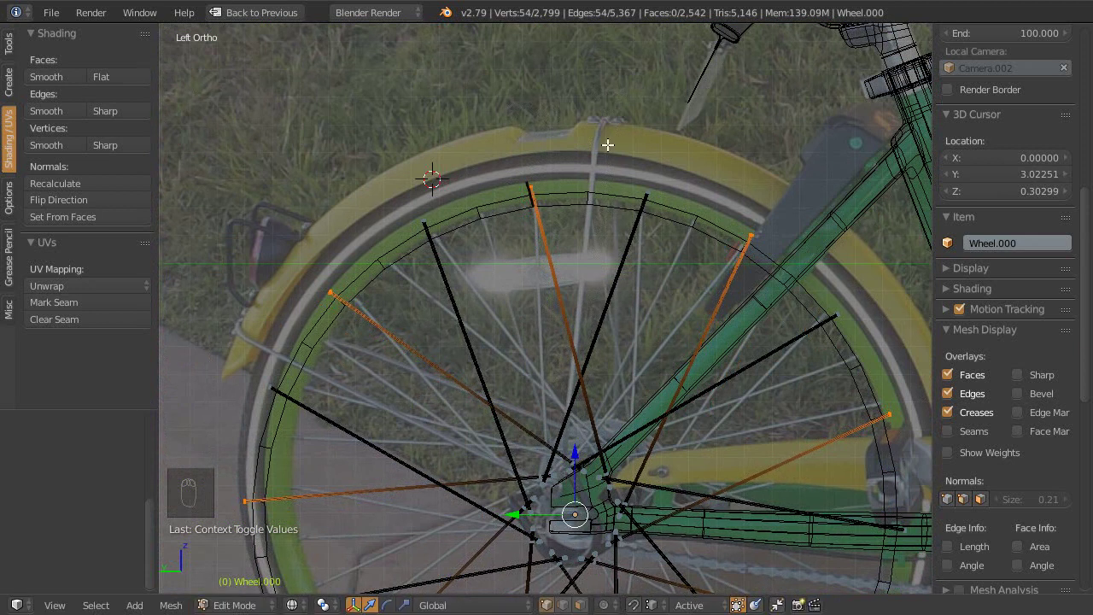
{"action": "key", "text": "shift+b"}
{"action": "middle_click", "coordinate": [577, 335]}
Step: Scale the selected spokes until their outer tips meet the rim, then check the hub crossings
{"action": "key", "text": "r"}
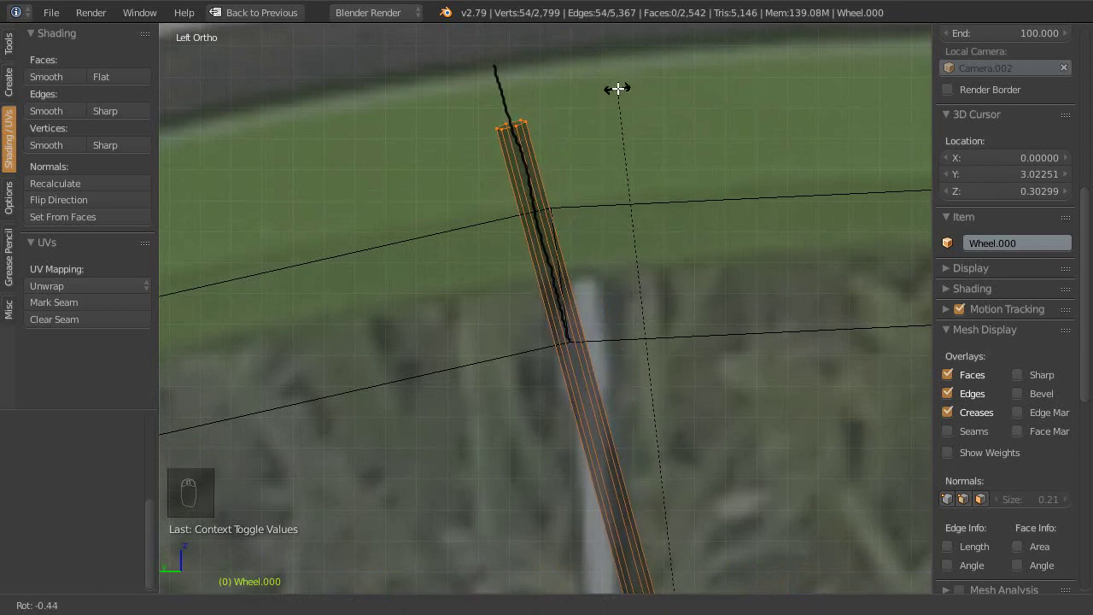
{"action": "left_click_drag", "start_coordinate": [546, 173], "coordinate": [536, 376]}
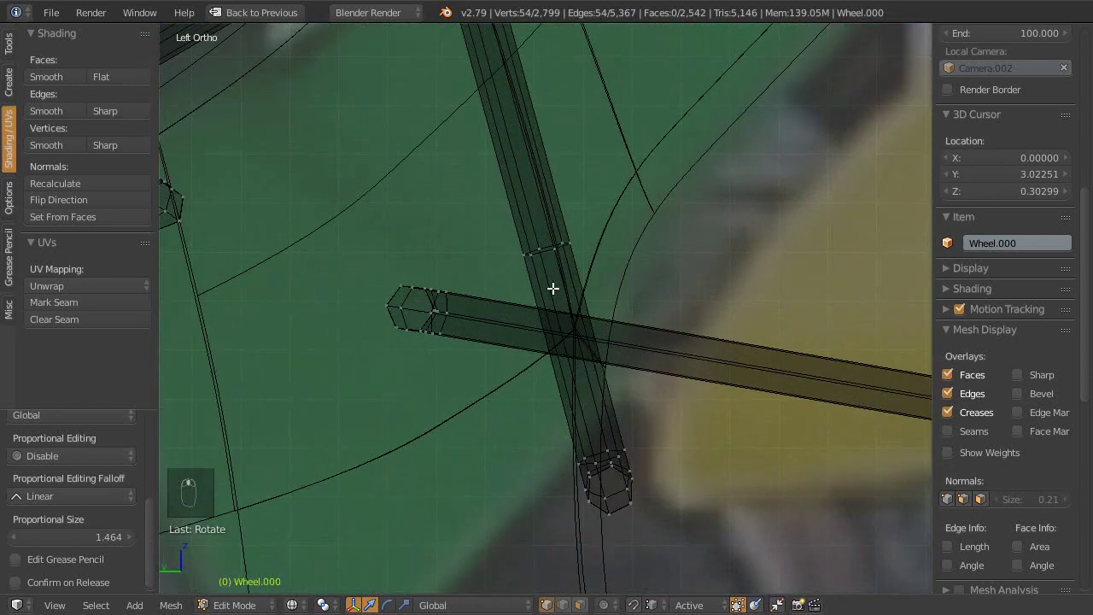
{"action": "middle_click", "coordinate": [560, 265]}
{"action": "middle_click", "coordinate": [544, 348]}
Step: Rotate the view around the wheel hub to check the spokes from several angles
{"action": "key", "text": "ctrl+3"}
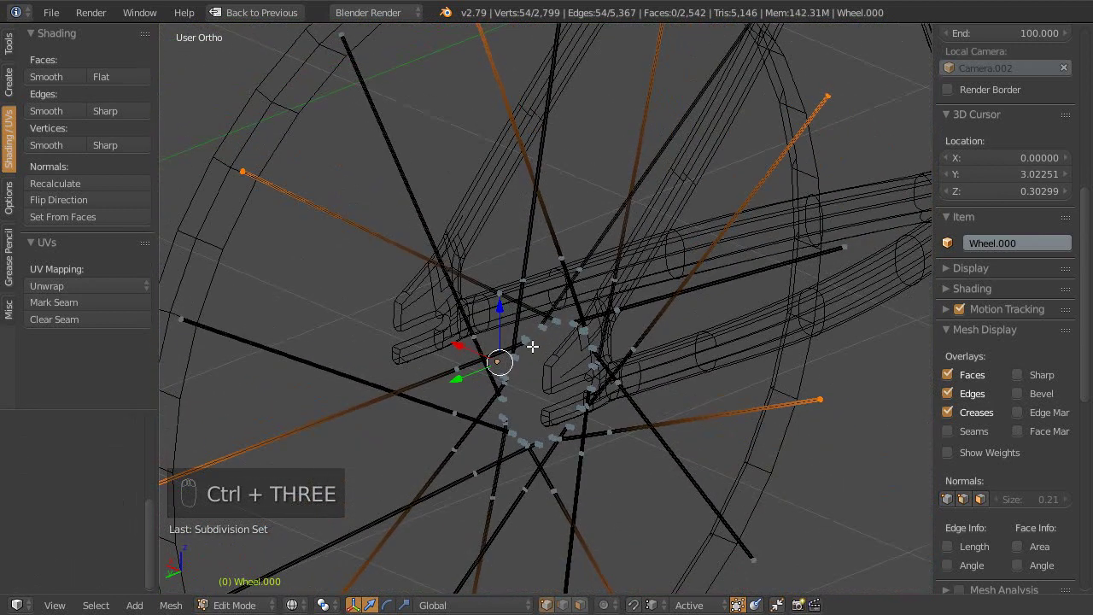
{"action": "key", "text": "alt+a"}
{"action": "key", "text": "Escape"}
{"action": "key", "text": "Escape"}
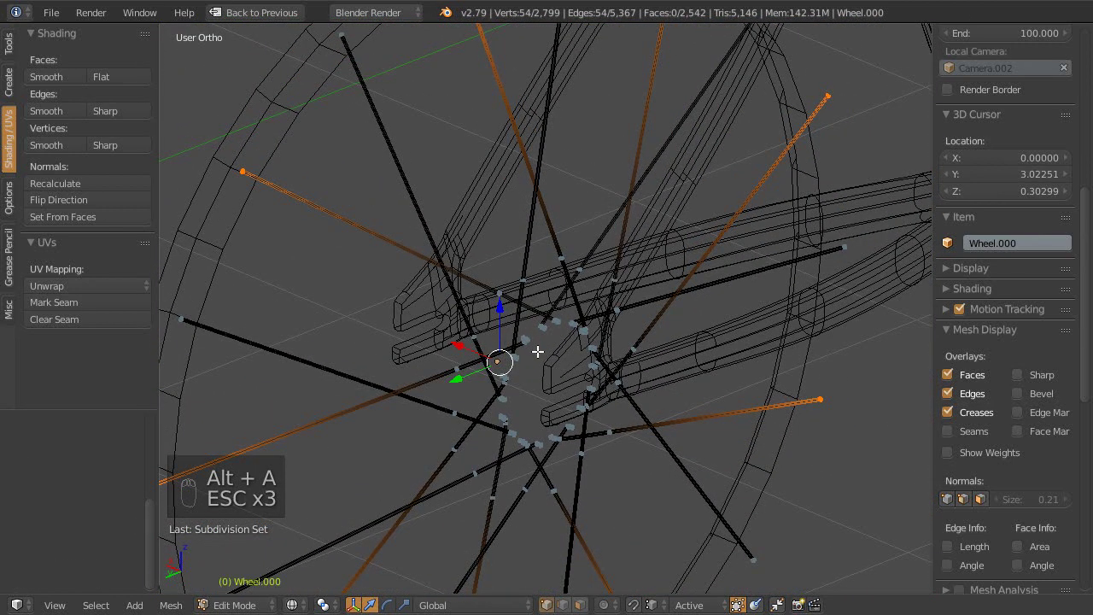
{"action": "key", "text": "Escape"}
{"action": "key", "text": "shift+space"}
{"action": "key", "text": "Escape"}
{"action": "key", "text": "Escape"}
{"action": "key", "text": "shift+space"}
{"action": "middle_click", "coordinate": [462, 365]}
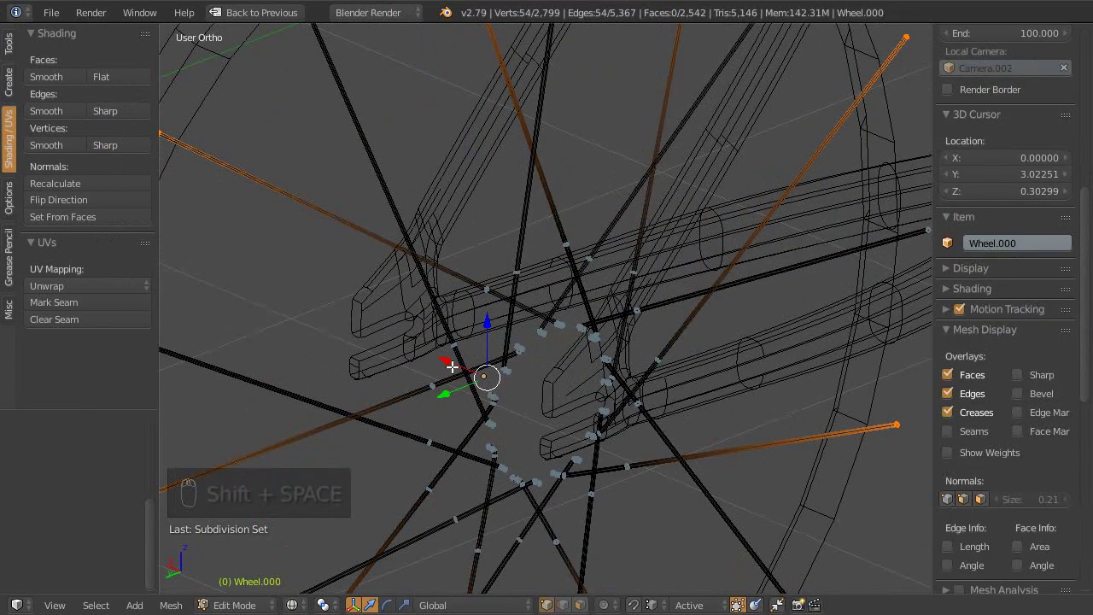
Step: Unhide the hidden geometry and leave Edit Mode on the wheel mesh
{"action": "key", "text": "alt+h"}
{"action": "left_click_drag", "start_coordinate": [507, 310], "coordinate": [583, 283]}
{"action": "key", "text": "Tab"}
Step: Switch to solid shading and orbit in close around the hub and spoke flanges
{"action": "key", "text": "z"}
{"action": "middle_click", "coordinate": [641, 294]}
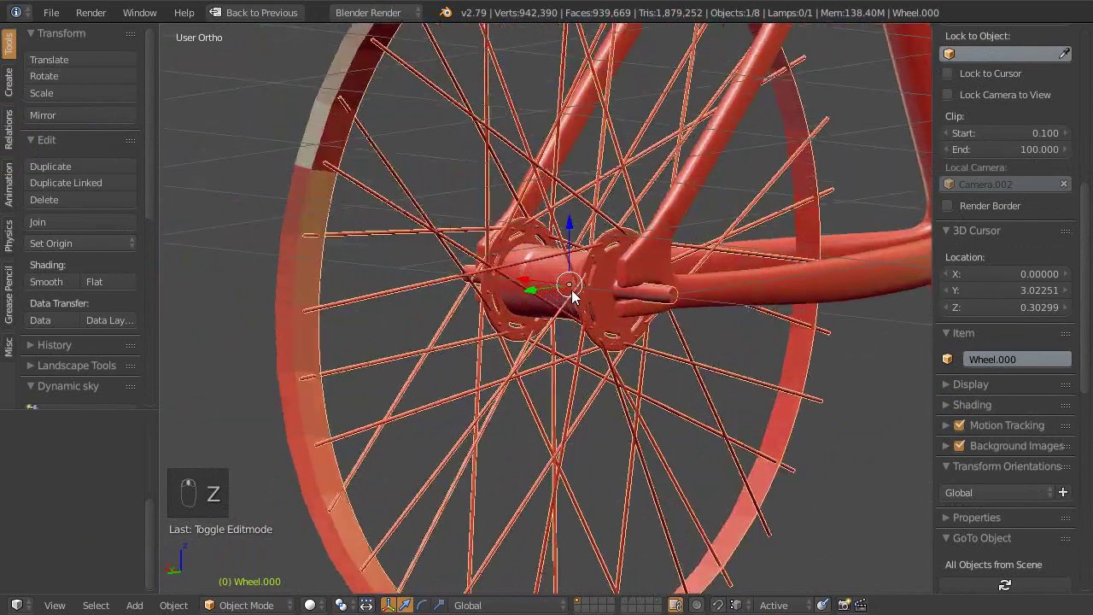
{"action": "left_click_drag", "start_coordinate": [624, 243], "coordinate": [655, 250]}
{"action": "middle_click", "coordinate": [657, 252]}
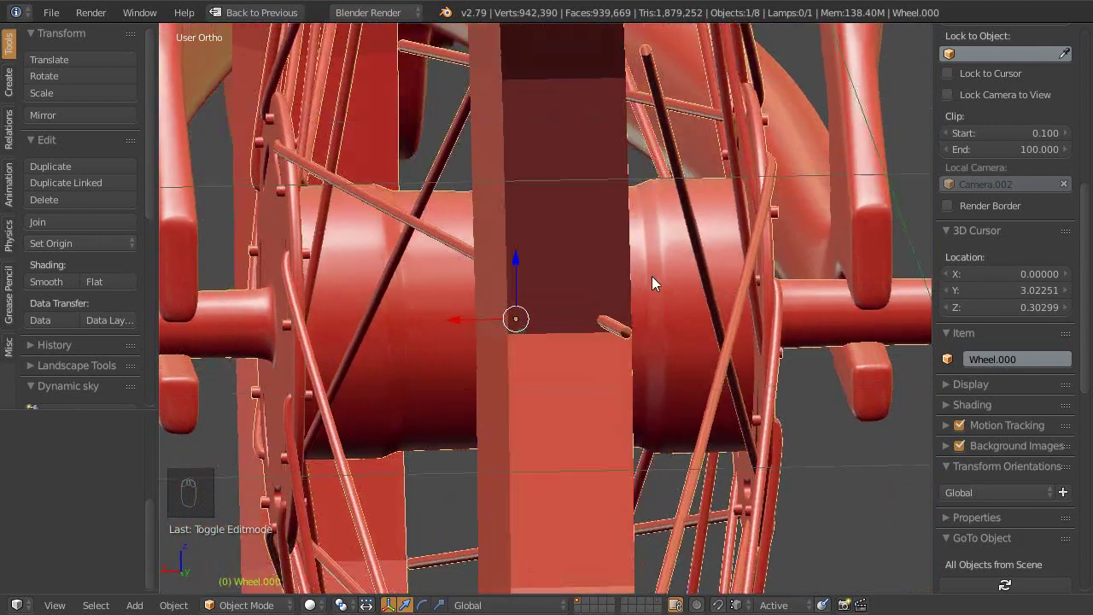
{"action": "left_click_drag", "start_coordinate": [567, 289], "coordinate": [572, 378]}
Step: Zoom back out, view the wheel from another side and save the file
{"action": "key", "text": "ctrl+3"}
{"action": "left_click_drag", "start_coordinate": [578, 352], "coordinate": [564, 372]}
{"action": "left_click_drag", "start_coordinate": [479, 354], "coordinate": [517, 334]}
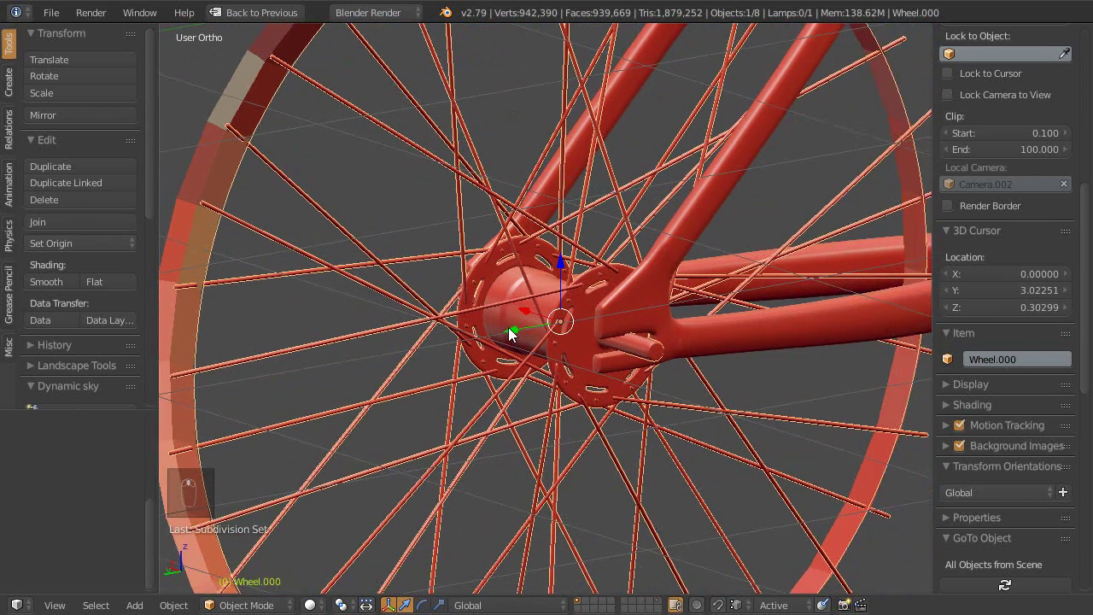
{"action": "key", "text": "ctrl+s"}
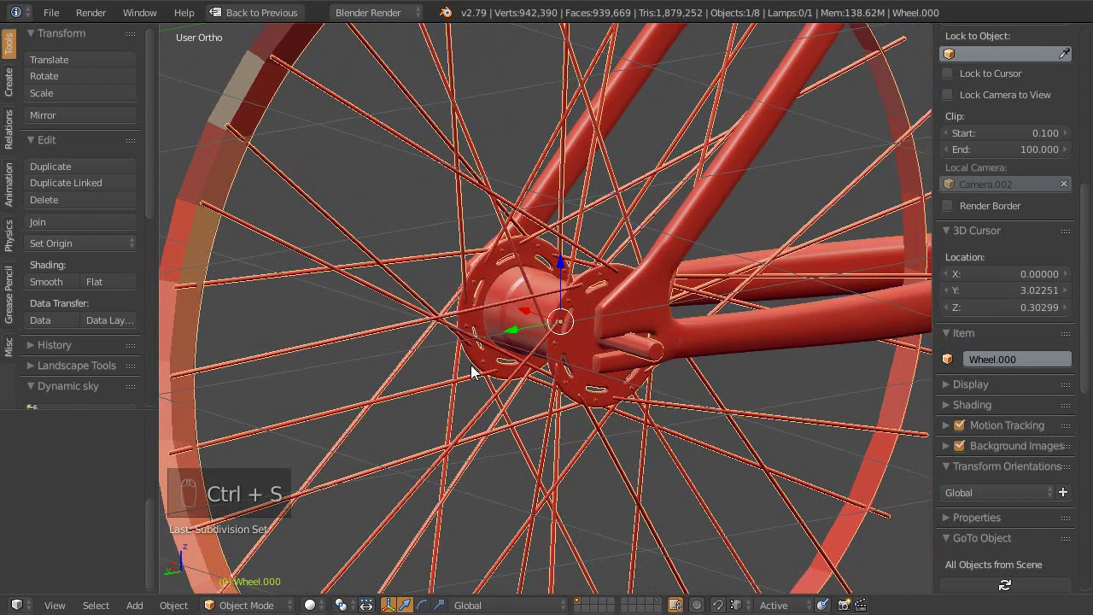
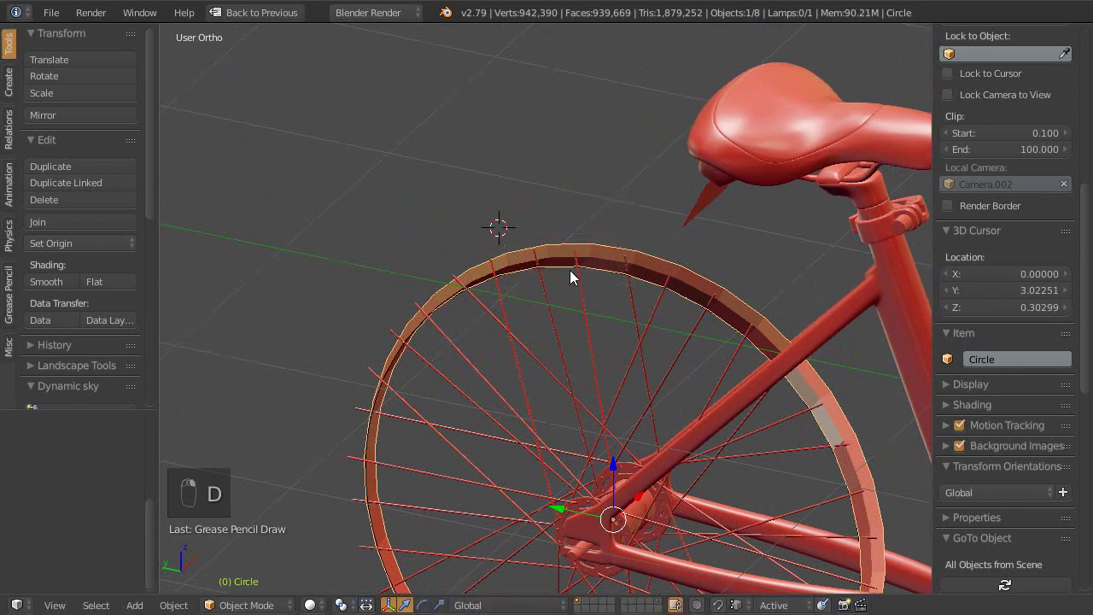
Step: Add a Subdivision Surface modifier to the Circle rim object to smooth it
{"action": "left_click_drag", "start_coordinate": [574, 307], "coordinate": [653, 273]}
{"action": "left_click_drag", "start_coordinate": [469, 266], "coordinate": [469, 275]}
{"action": "key", "text": "Escape"}
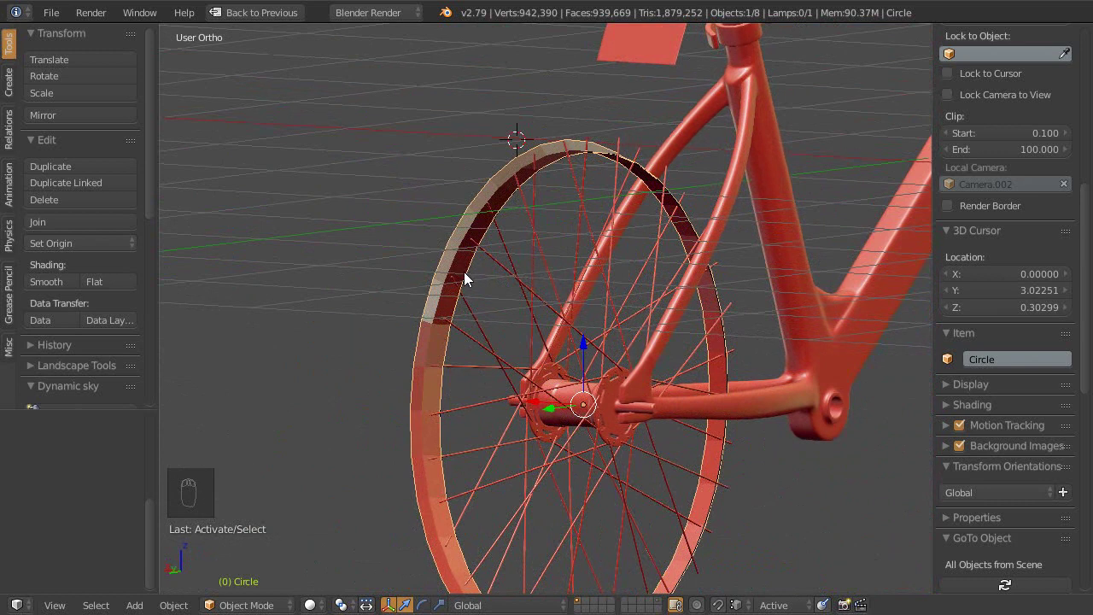
{"action": "key", "text": "ctrl+3"}
Step: Orbit around the smoothed rim to inspect it from behind and the side
{"action": "middle_click", "coordinate": [474, 300]}
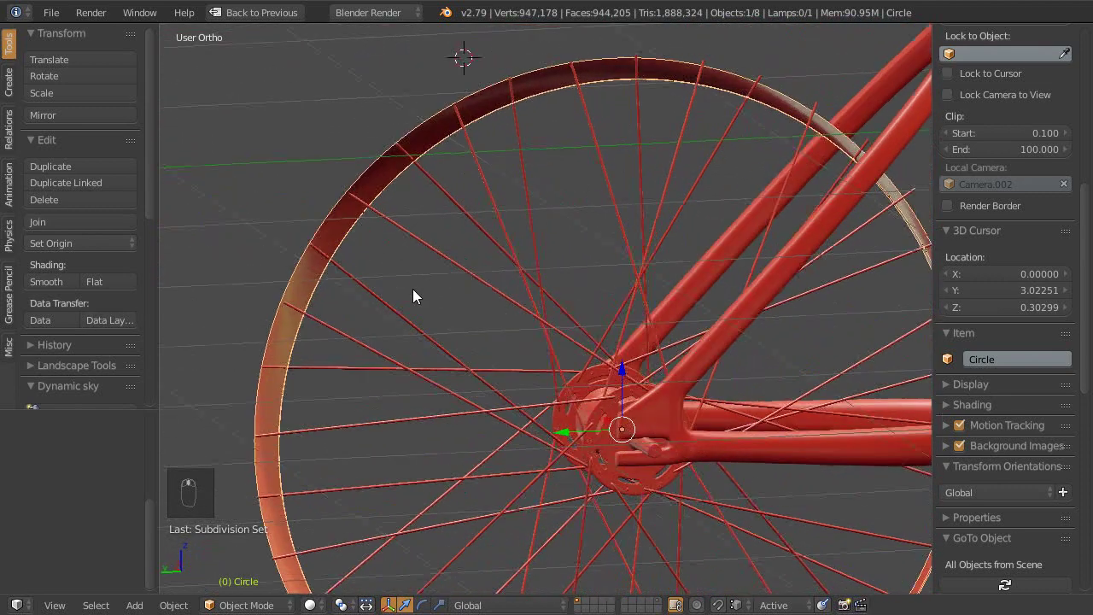
{"action": "left_click_drag", "start_coordinate": [397, 293], "coordinate": [55, 288]}
{"action": "left_click_drag", "start_coordinate": [59, 291], "coordinate": [556, 261]}
{"action": "left_click_drag", "start_coordinate": [366, 293], "coordinate": [470, 276]}
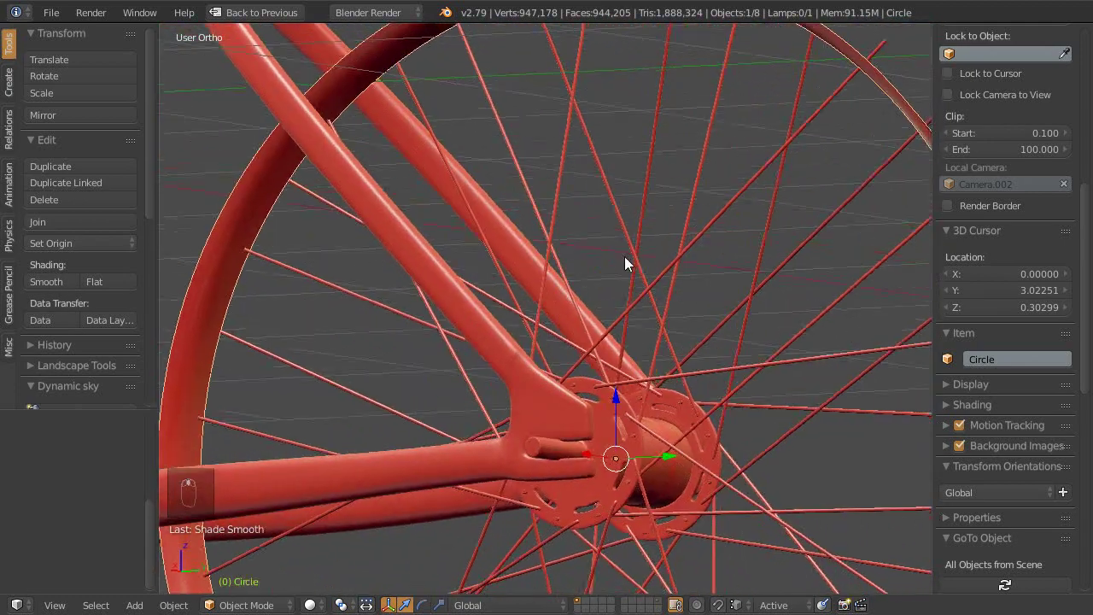
{"action": "middle_click", "coordinate": [583, 272]}
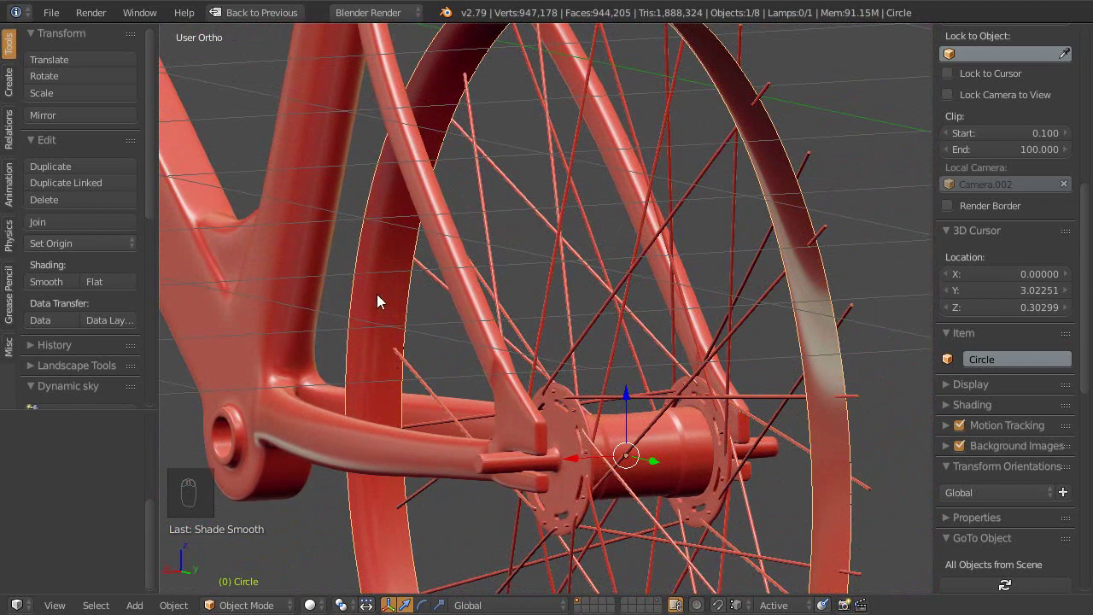
Step: Orbit to an angled view and briefly check the rim mesh in Edit Mode
{"action": "middle_click", "coordinate": [534, 320]}
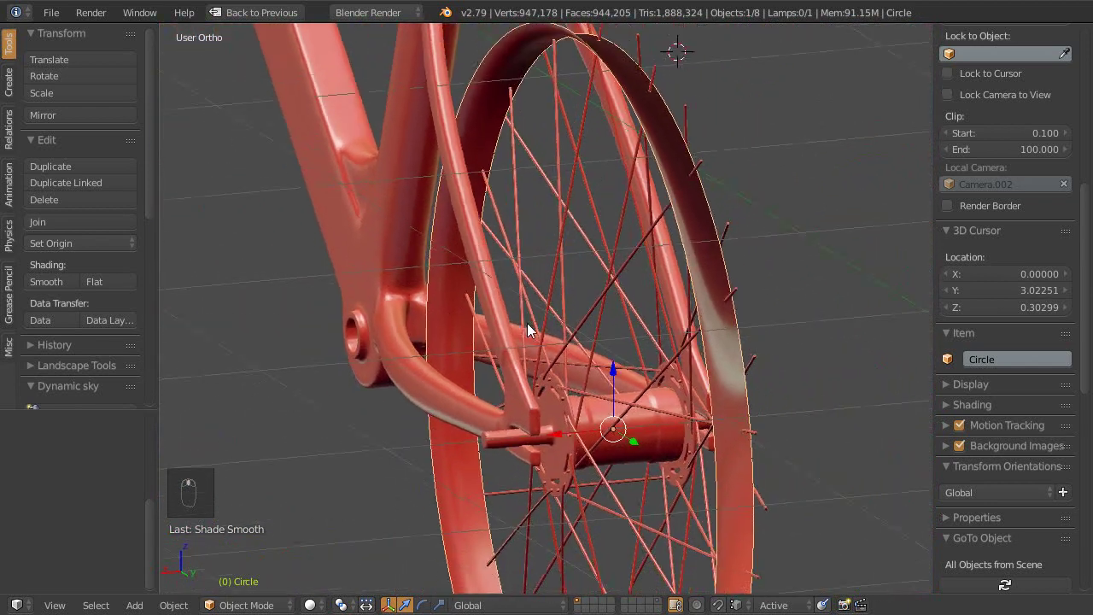
{"action": "middle_click", "coordinate": [660, 400]}
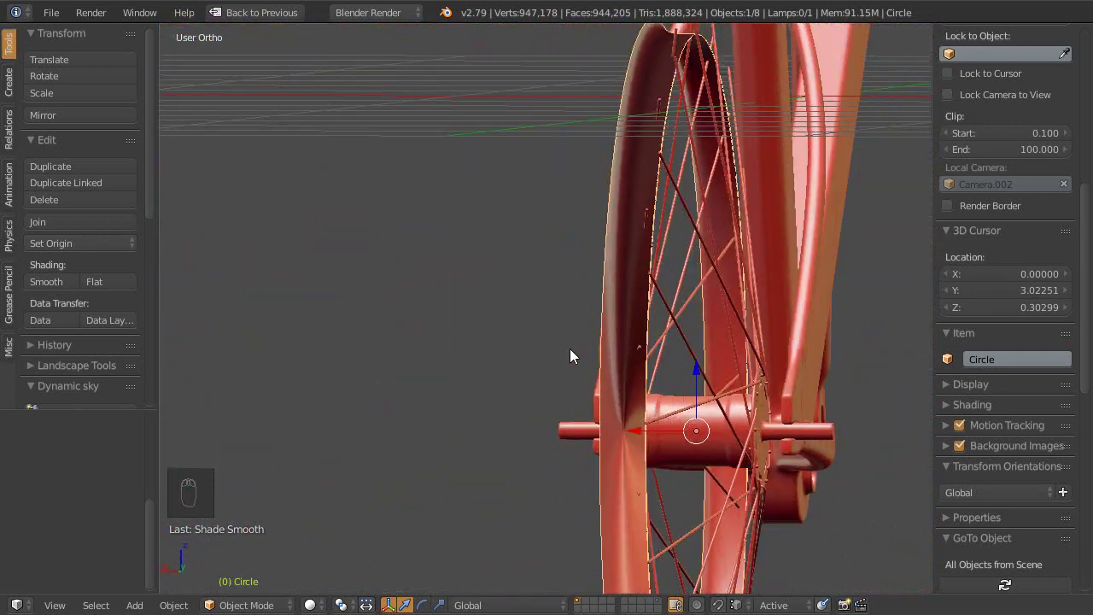
{"action": "left_click_drag", "start_coordinate": [618, 344], "coordinate": [342, 370]}
{"action": "key", "text": "Tab"}
{"action": "key", "text": "shift+space"}
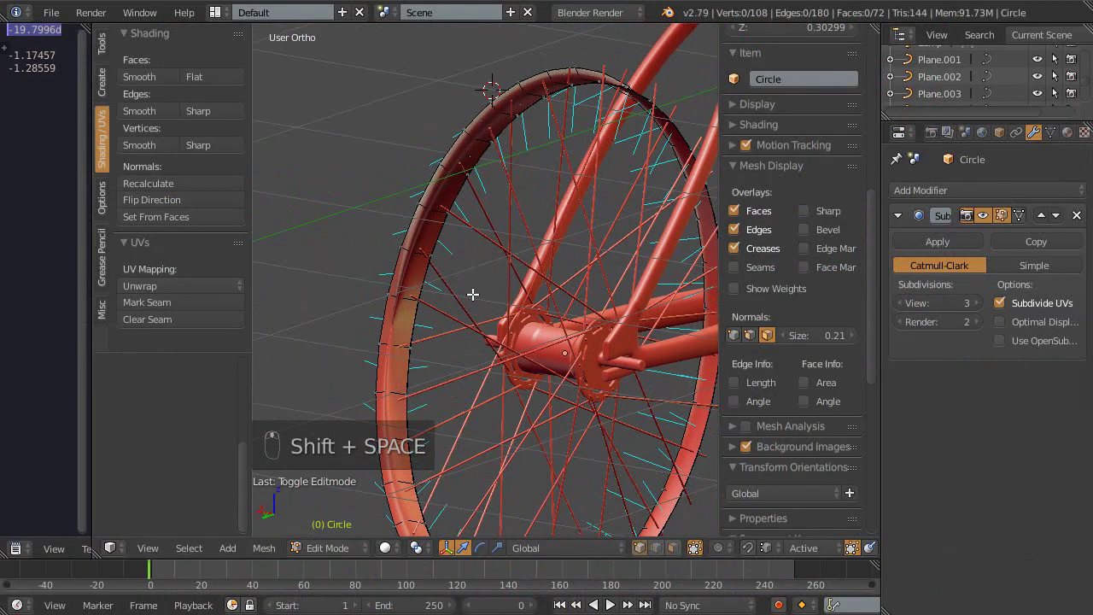
{"action": "key", "text": "Tab"}
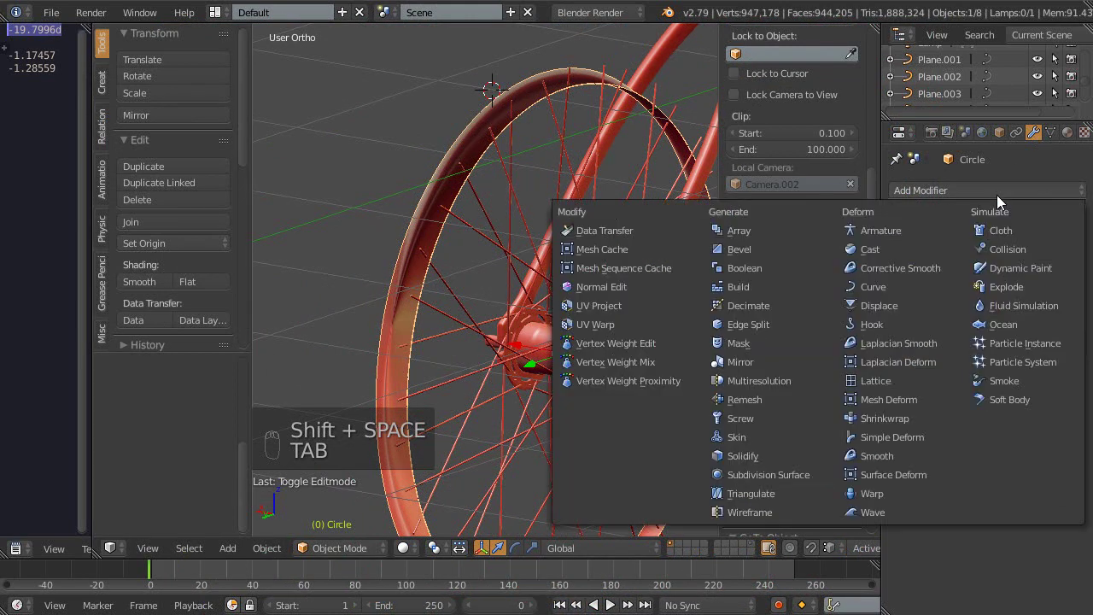
Step: Add an X-axis Mirror modifier with Merge to the rim and maximize the 3D view again
{"action": "left_click", "coordinate": [877, 386]}
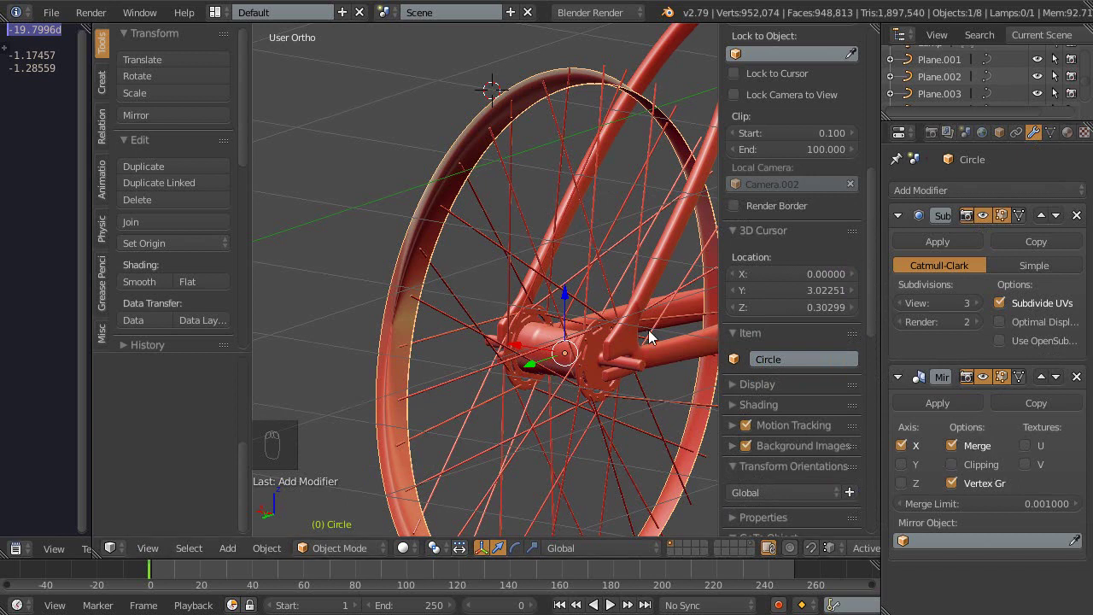
{"action": "left_click_drag", "start_coordinate": [592, 360], "coordinate": [595, 386]}
{"action": "key", "text": "shift+space"}
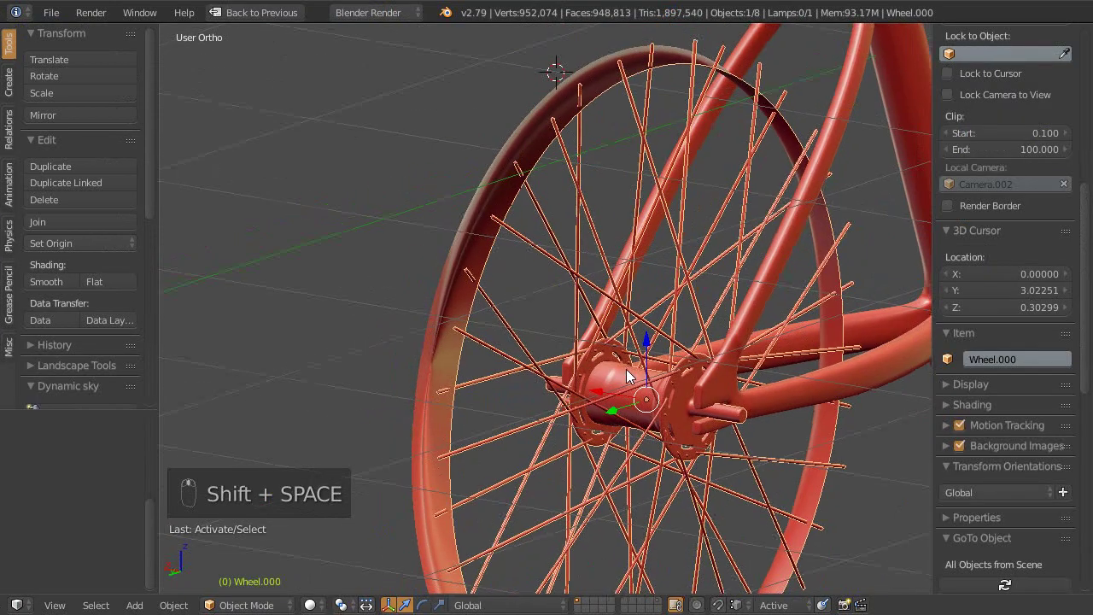
Step: Toggle Local View to isolate the rear hub and spokes, switching back and forth with the full bicycle
{"action": "key", "text": "1"}
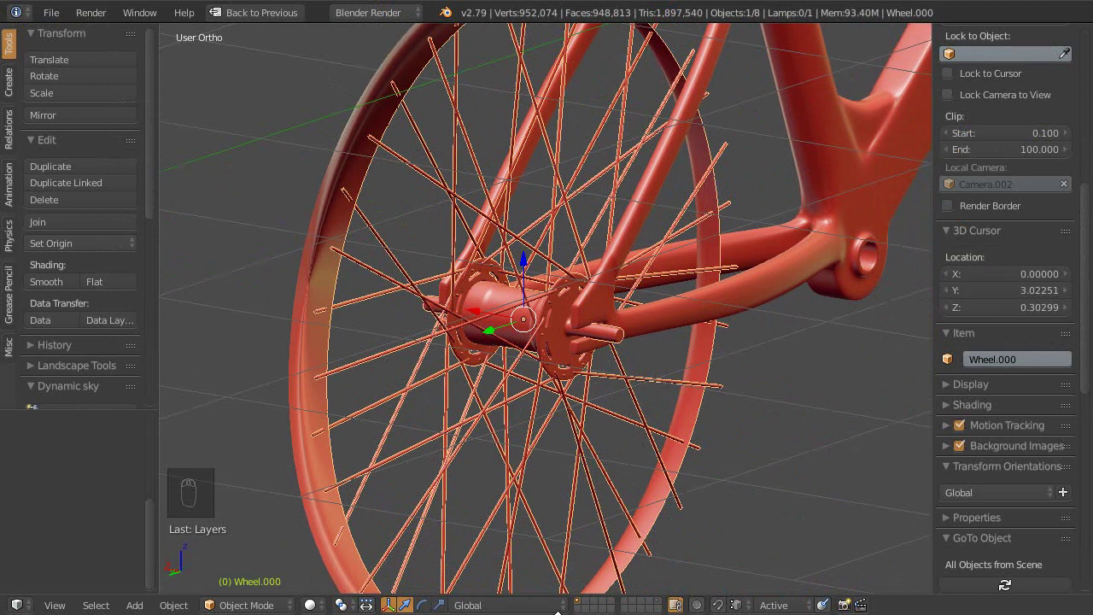
{"action": "key", "text": "Escape"}
{"action": "key", "text": "0"}
{"action": "left_click_drag", "start_coordinate": [573, 331], "coordinate": [609, 349]}
{"action": "left_click_drag", "start_coordinate": [595, 361], "coordinate": [597, 351]}
{"action": "key", "text": "KP_0"}
{"action": "key", "text": "shift+space"}
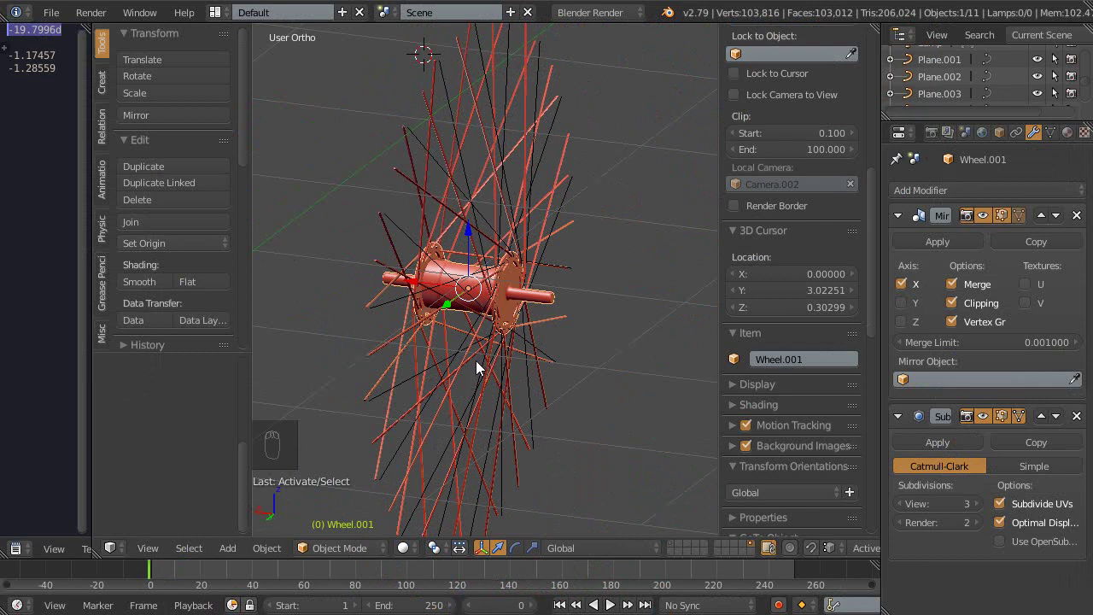
{"action": "key", "text": "1"}
{"action": "left_click_drag", "start_coordinate": [510, 352], "coordinate": [523, 350]}
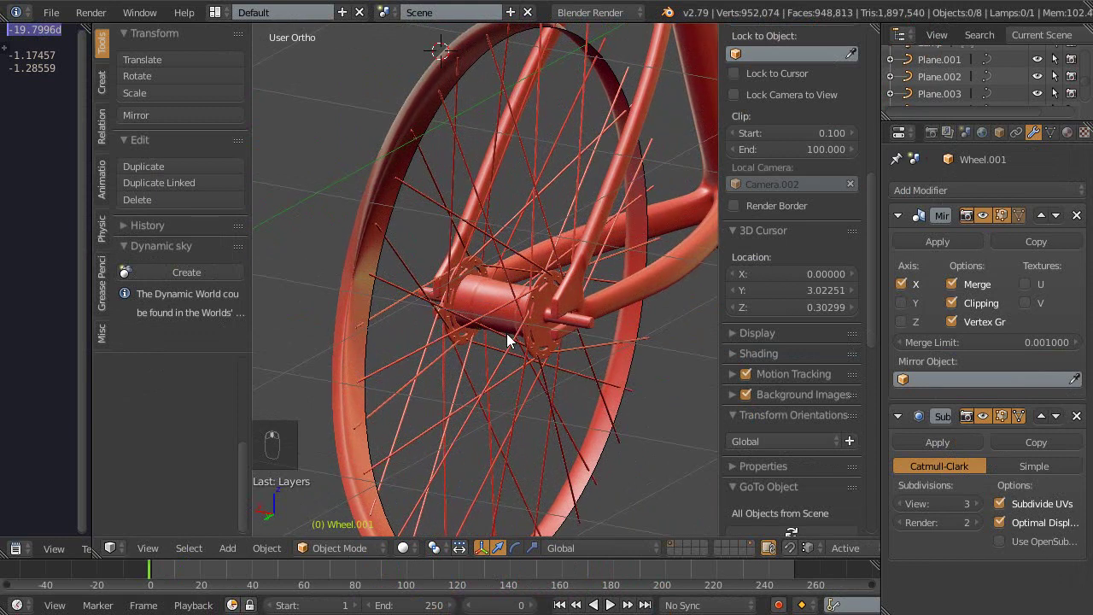
{"action": "key", "text": "0"}
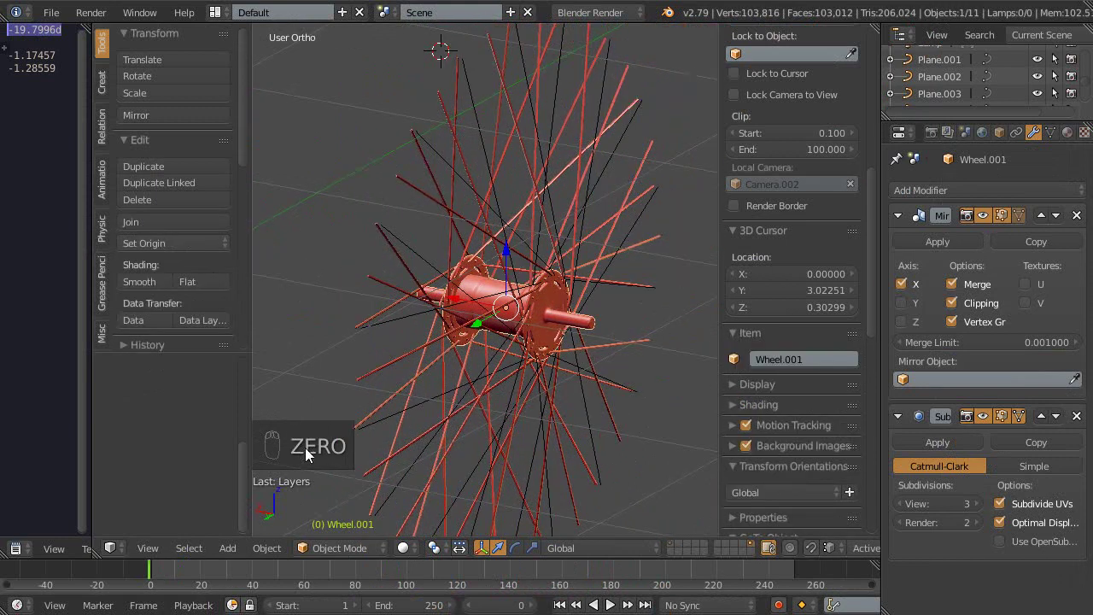
{"action": "key", "text": "1"}
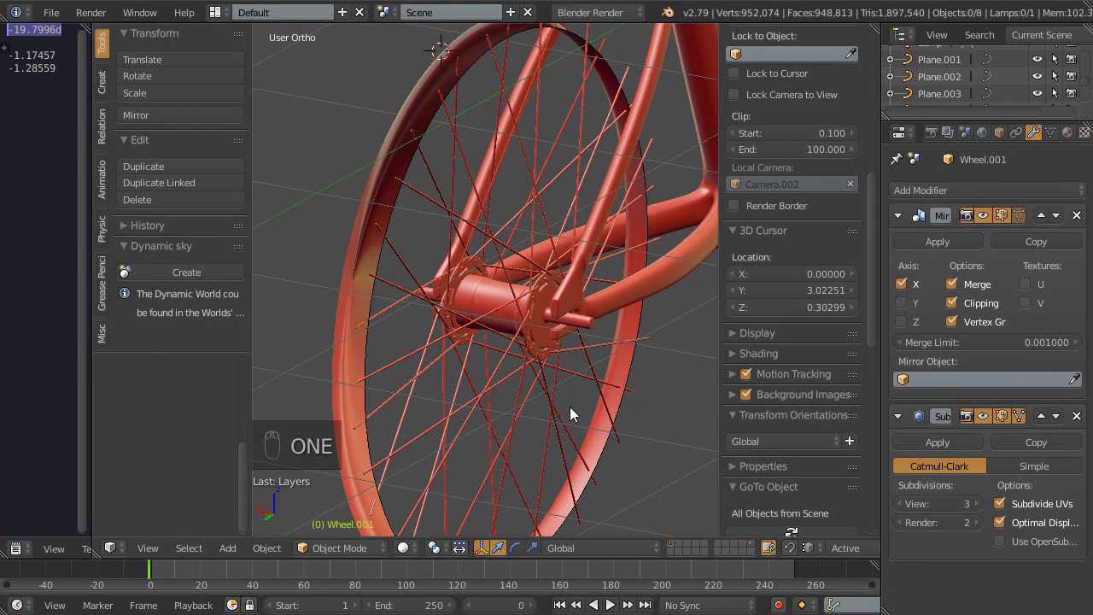
{"action": "key", "text": "0"}
{"action": "key", "text": "1"}
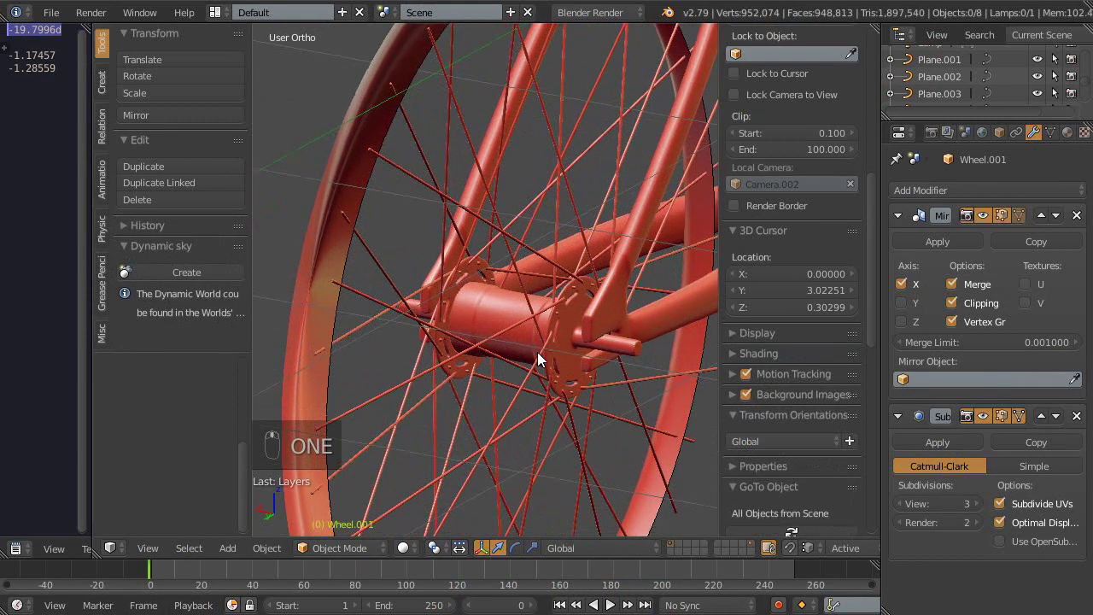
Step: Maximize the 3D viewport, isolate the hub and spokes again and select the Wheel.001 object
{"action": "key", "text": "shift+space"}
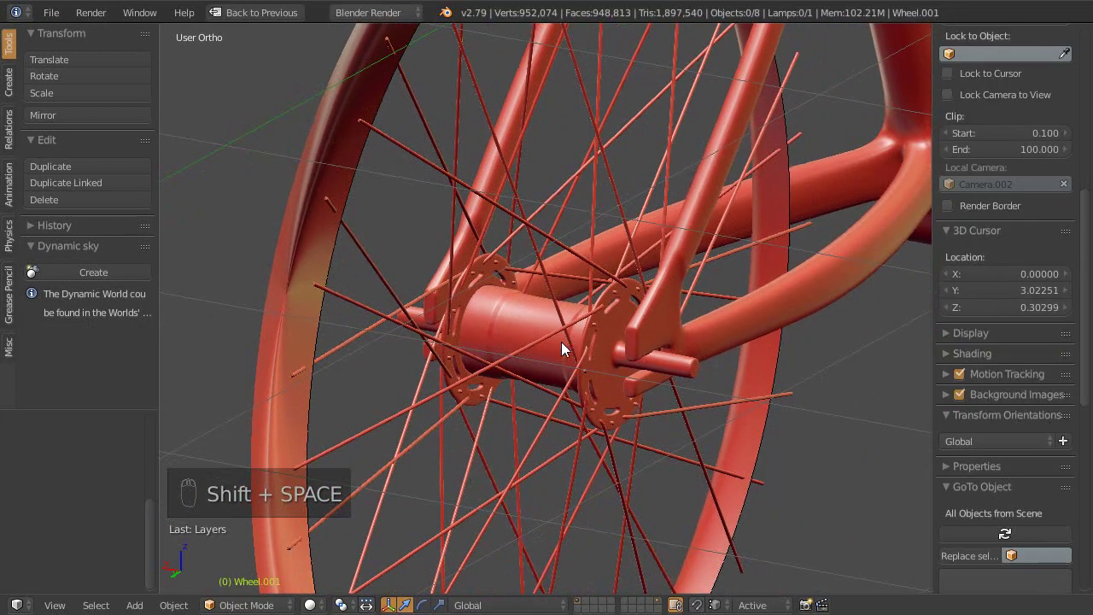
{"action": "left_click_drag", "start_coordinate": [519, 330], "coordinate": [541, 350]}
{"action": "left_click_drag", "start_coordinate": [533, 330], "coordinate": [791, 281]}
{"action": "key", "text": "shift+space"}
{"action": "key", "text": "shift+space"}
{"action": "left_click_drag", "start_coordinate": [558, 379], "coordinate": [575, 387]}
{"action": "key", "text": "0"}
{"action": "key", "text": "KP_0"}
{"action": "right_click", "coordinate": [552, 298]}
{"action": "left_click_drag", "start_coordinate": [556, 334], "coordinate": [518, 337]}
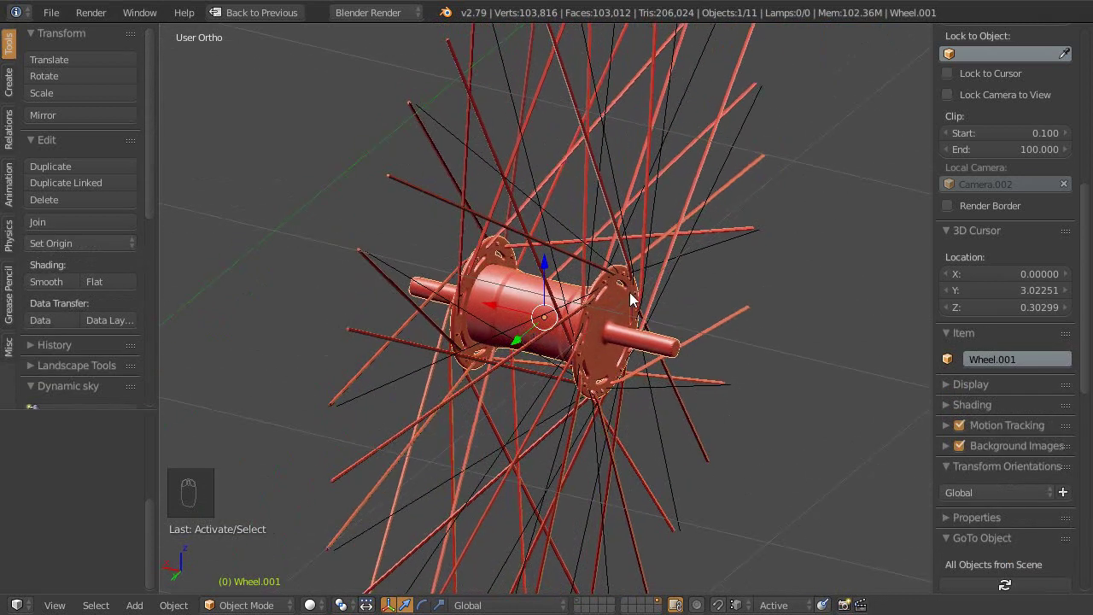
Step: Duplicate the hub and view the copy on its own in Local View with the normal layout restored
{"action": "key", "text": "shift+d"}
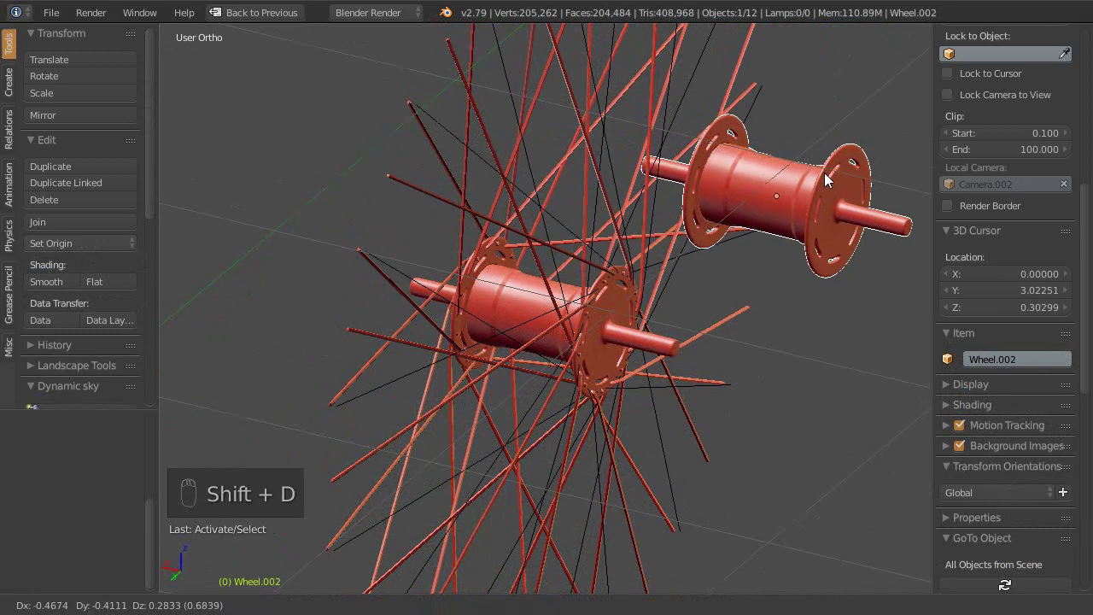
{"action": "key", "text": "m"}
{"action": "middle_click", "coordinate": [597, 288]}
{"action": "key", "text": "2"}
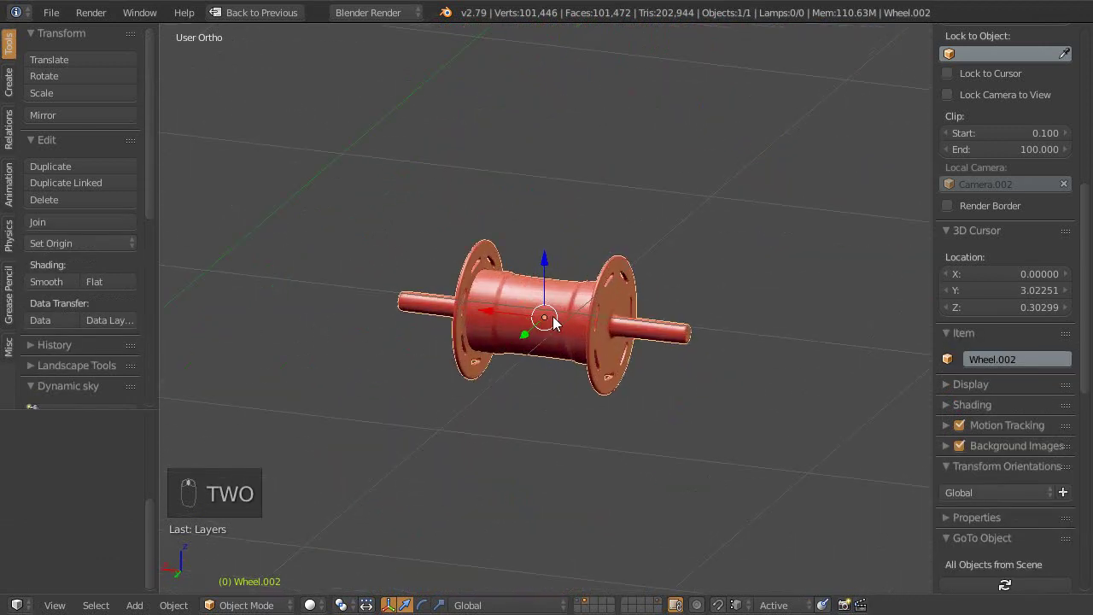
{"action": "key", "text": "shift+space"}
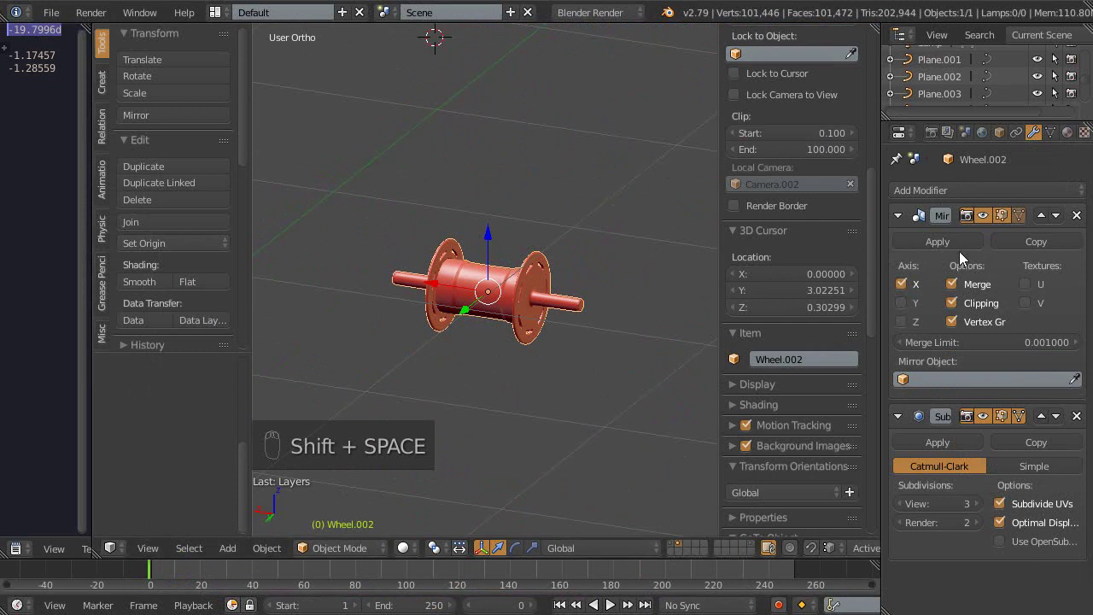
{"action": "left_click_drag", "start_coordinate": [790, 306], "coordinate": [586, 393]}
{"action": "key", "text": "shift+space"}
Step: Check the copy in Edit Mode, remove it and bring the whole bicycle scene back into view
{"action": "left_click_drag", "start_coordinate": [592, 366], "coordinate": [579, 341]}
{"action": "key", "text": "Tab"}
{"action": "left_click_drag", "start_coordinate": [579, 341], "coordinate": [601, 353]}
{"action": "left_click_drag", "start_coordinate": [545, 314], "coordinate": [469, 373]}
{"action": "key", "text": "Tab"}
{"action": "key", "text": "x"}
{"action": "key", "text": "1"}
{"action": "left_click_drag", "start_coordinate": [576, 379], "coordinate": [381, 317]}
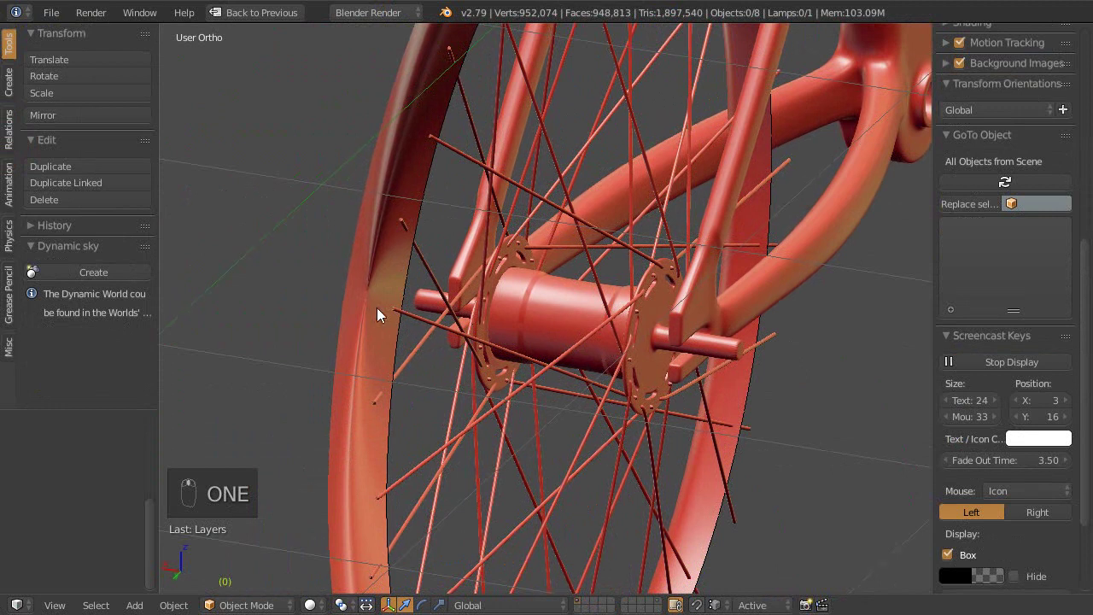
Step: Select the Circle rim, set its Subdivision Surface render level to 3 and enable Optimal Display
{"action": "left_click_drag", "start_coordinate": [347, 301], "coordinate": [656, 368]}
{"action": "key", "text": "shift+space"}
{"action": "left_click_drag", "start_coordinate": [1042, 378], "coordinate": [576, 250]}
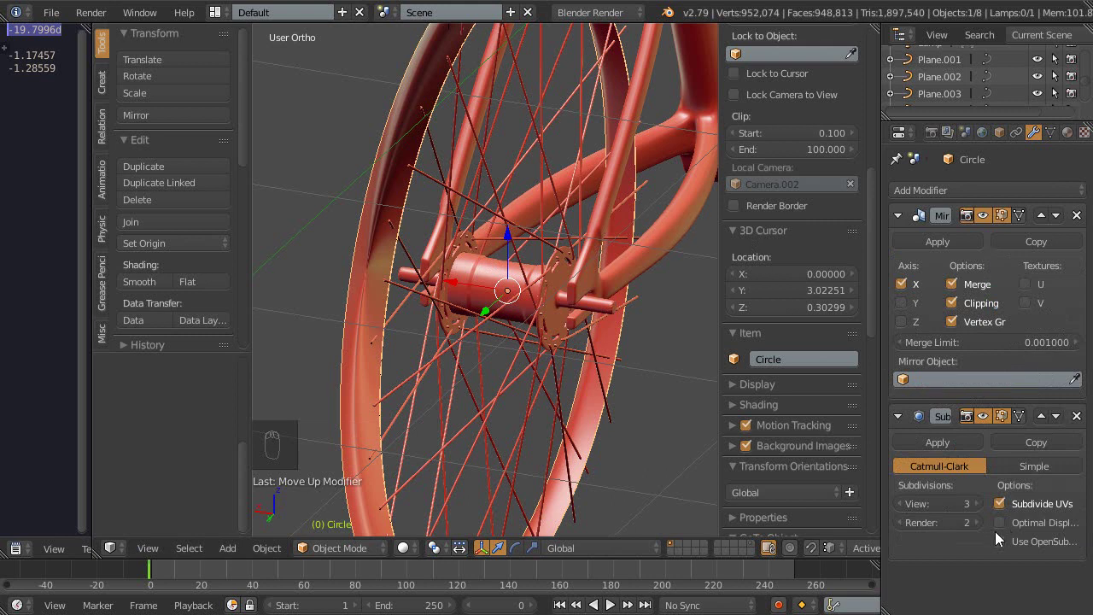
{"action": "left_click_drag", "start_coordinate": [1027, 438], "coordinate": [556, 354]}
{"action": "left_click_drag", "start_coordinate": [528, 328], "coordinate": [645, 315]}
{"action": "key", "text": "shift+space"}
{"action": "middle_click", "coordinate": [636, 332]}
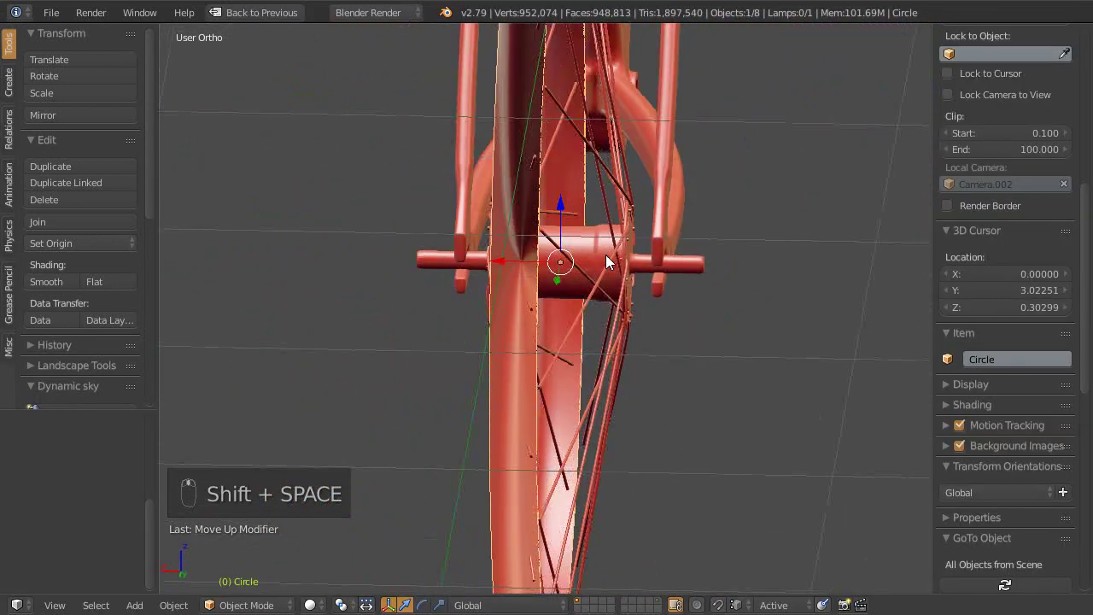
{"action": "left_click_drag", "start_coordinate": [563, 267], "coordinate": [416, 285]}
Step: Check the rim mesh in Edit Mode against the level-3 subdivision, then restore the multi-panel layout
{"action": "key", "text": "Tab"}
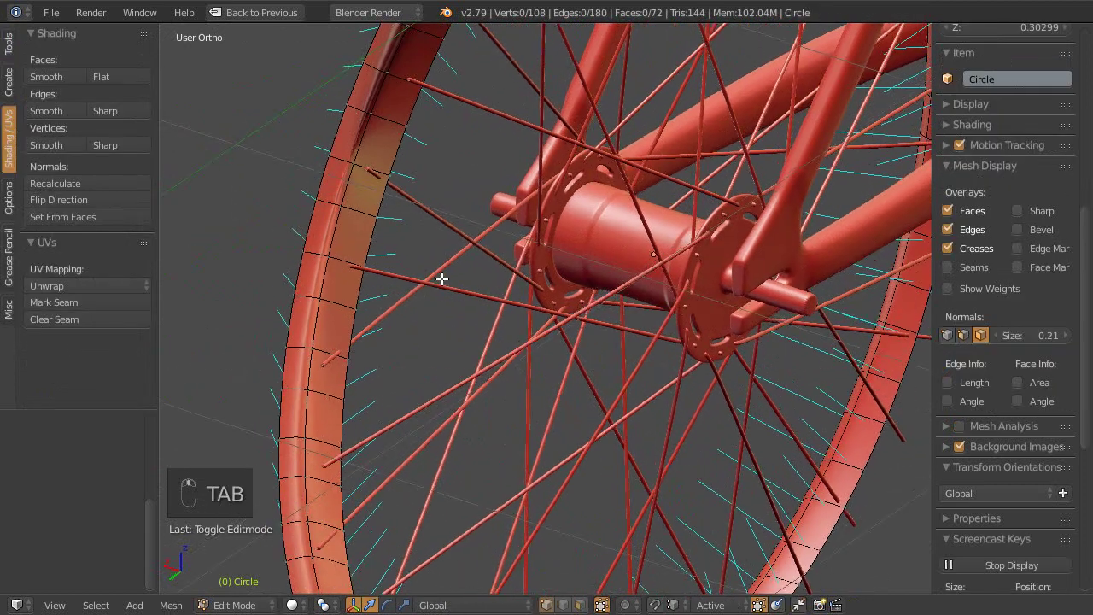
{"action": "key", "text": "shift+space"}
{"action": "left_click_drag", "start_coordinate": [1022, 220], "coordinate": [723, 348]}
{"action": "key", "text": "shift+space"}
{"action": "key", "text": "Tab"}
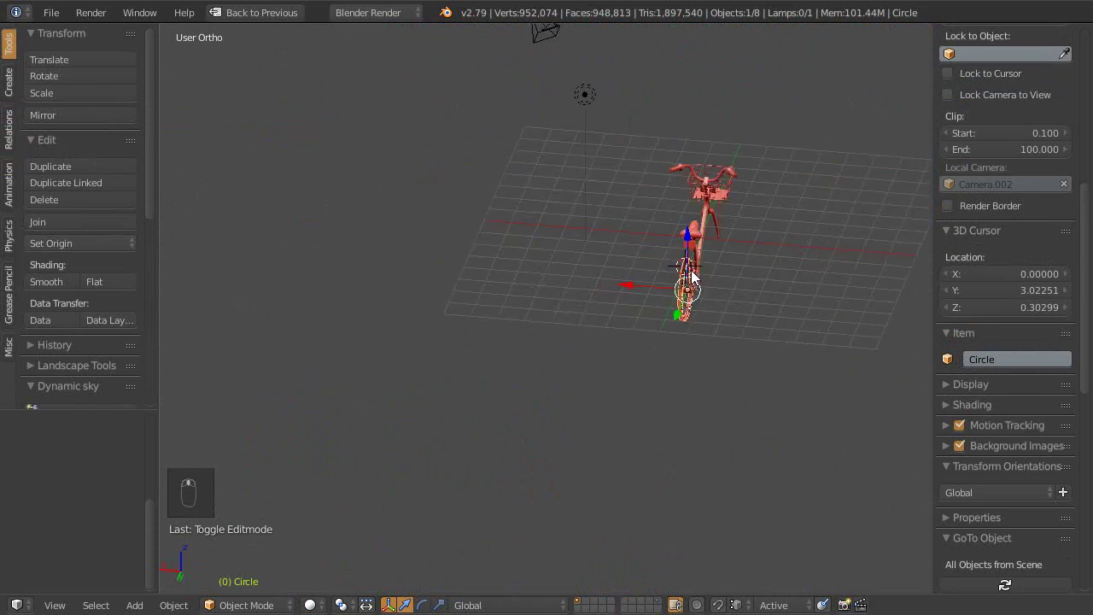
{"action": "left_click_drag", "start_coordinate": [701, 302], "coordinate": [708, 271]}
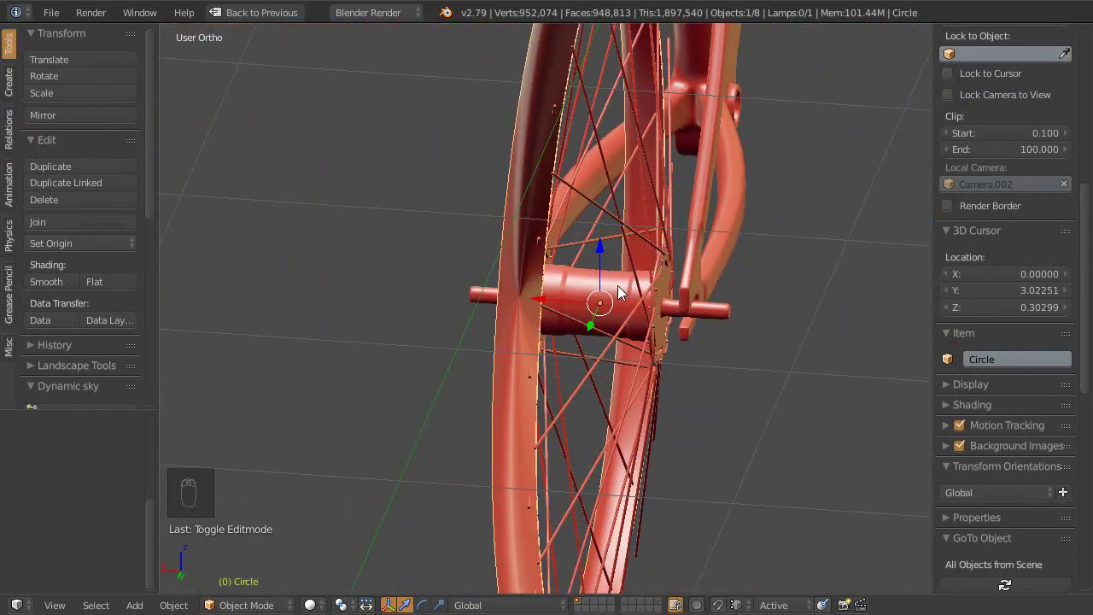
{"action": "key", "text": "shift+space"}
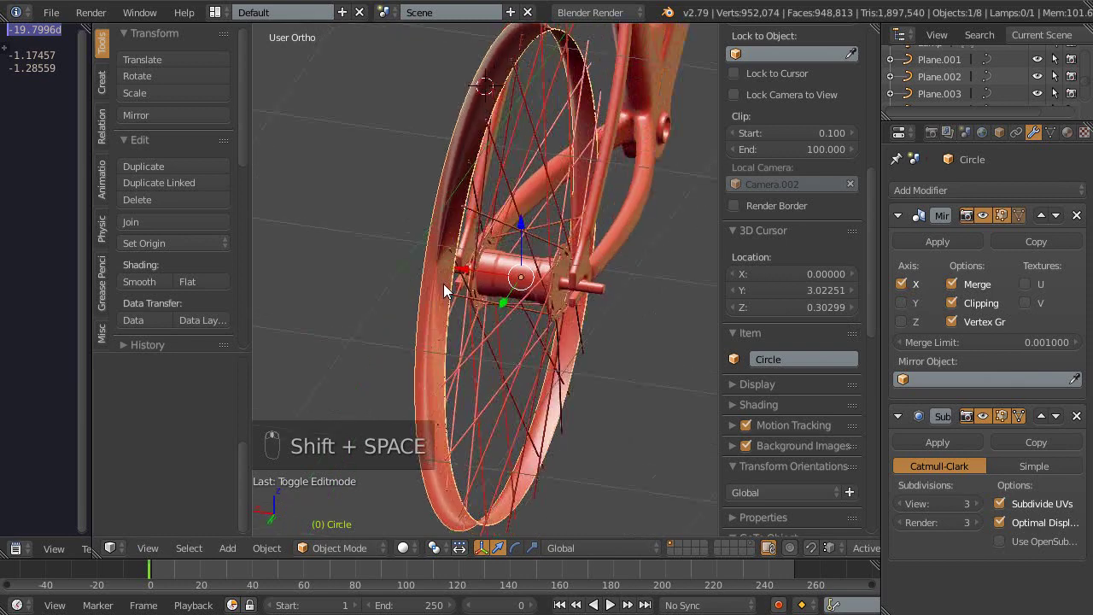
Step: Enter Edit Mode on the rim and select the whole mesh to try mirroring on all three axes
{"action": "key", "text": "Tab"}
{"action": "key", "text": "a"}
{"action": "key", "text": "a"}
{"action": "key", "text": "a"}
{"action": "key", "text": "g"}
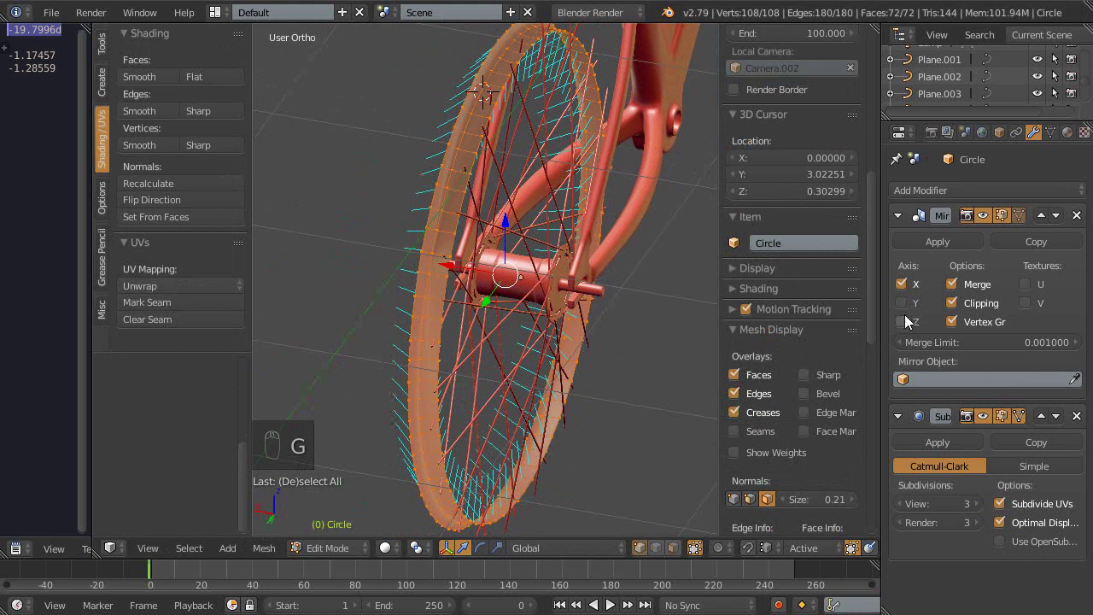
Step: Orbit around the wheel to inspect how the mirrored rim looks
{"action": "middle_click", "coordinate": [528, 312]}
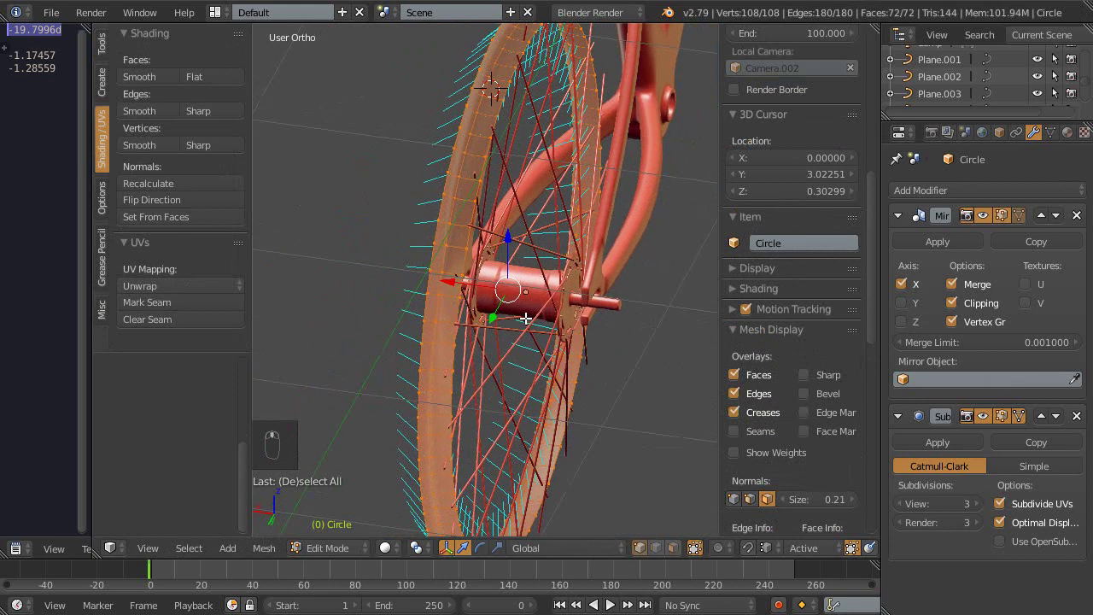
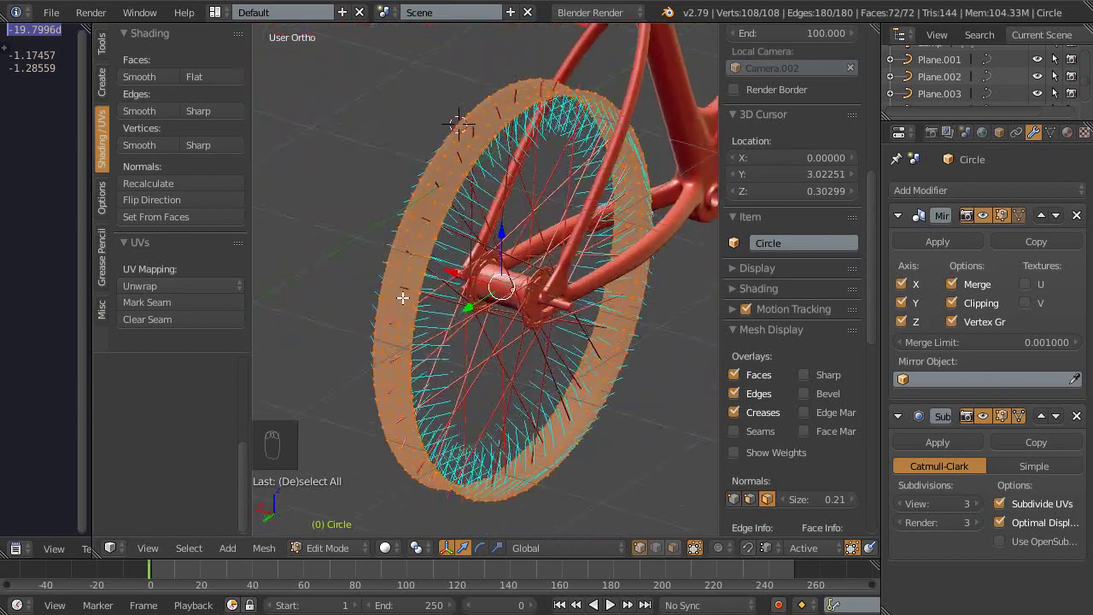
{"action": "left_click_drag", "start_coordinate": [465, 324], "coordinate": [448, 163]}
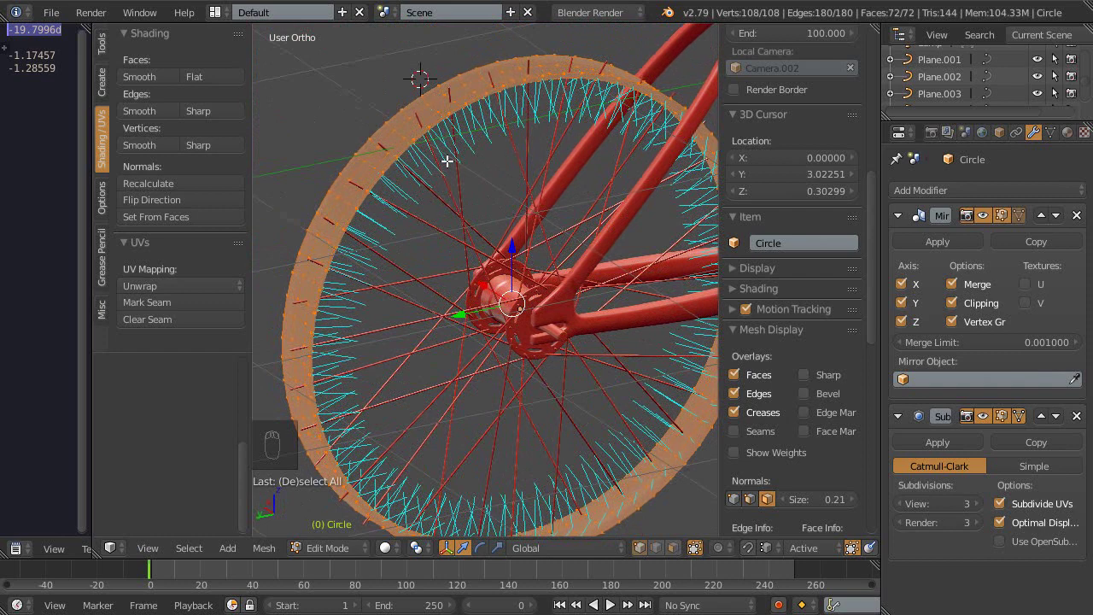
{"action": "left_click_drag", "start_coordinate": [471, 248], "coordinate": [545, 247]}
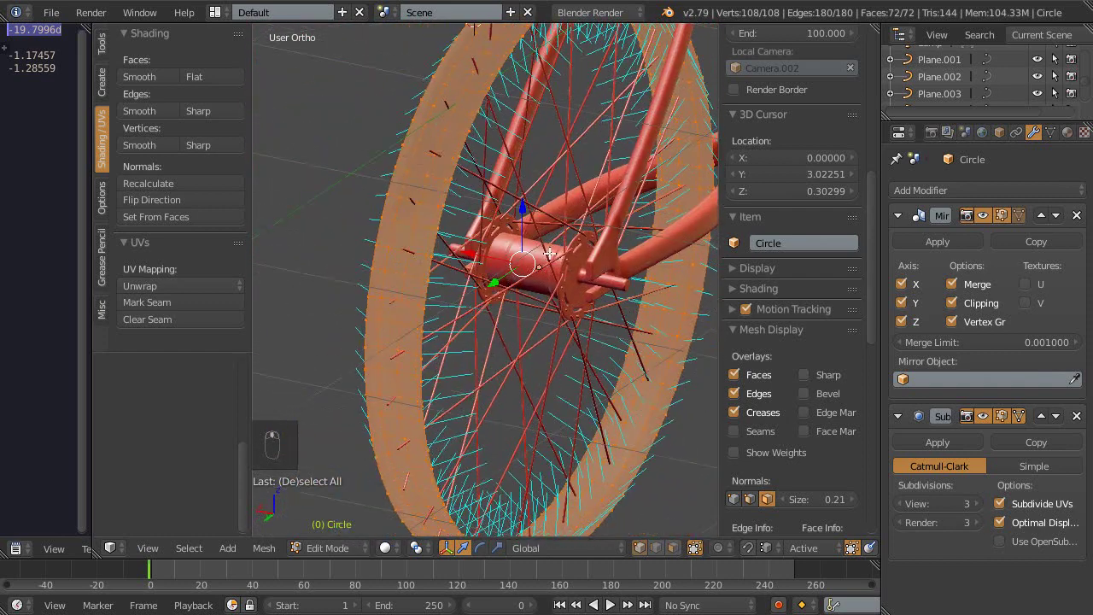
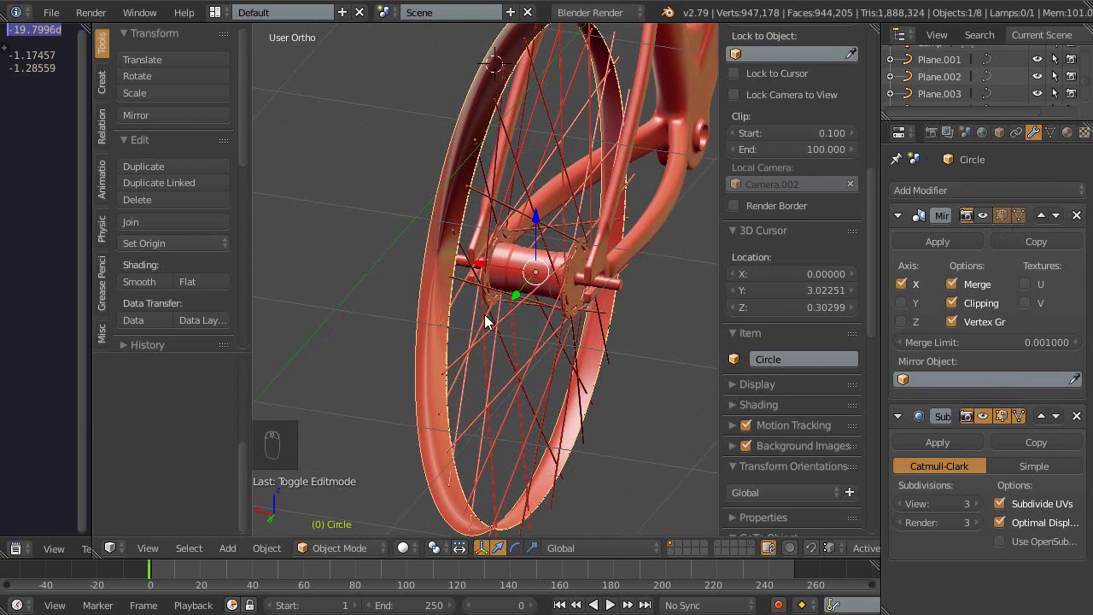
Step: Enlarge the 3D view to fill the window and enter Edit Mode on the rim mesh
{"action": "key", "text": "ctrl+a"}
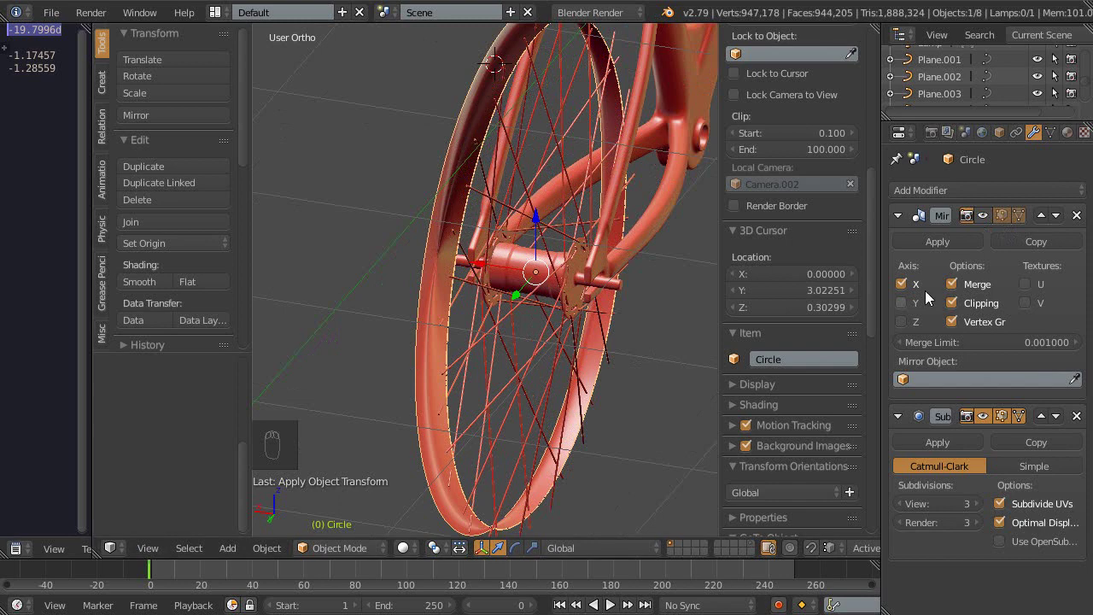
{"action": "left_click_drag", "start_coordinate": [990, 218], "coordinate": [527, 260]}
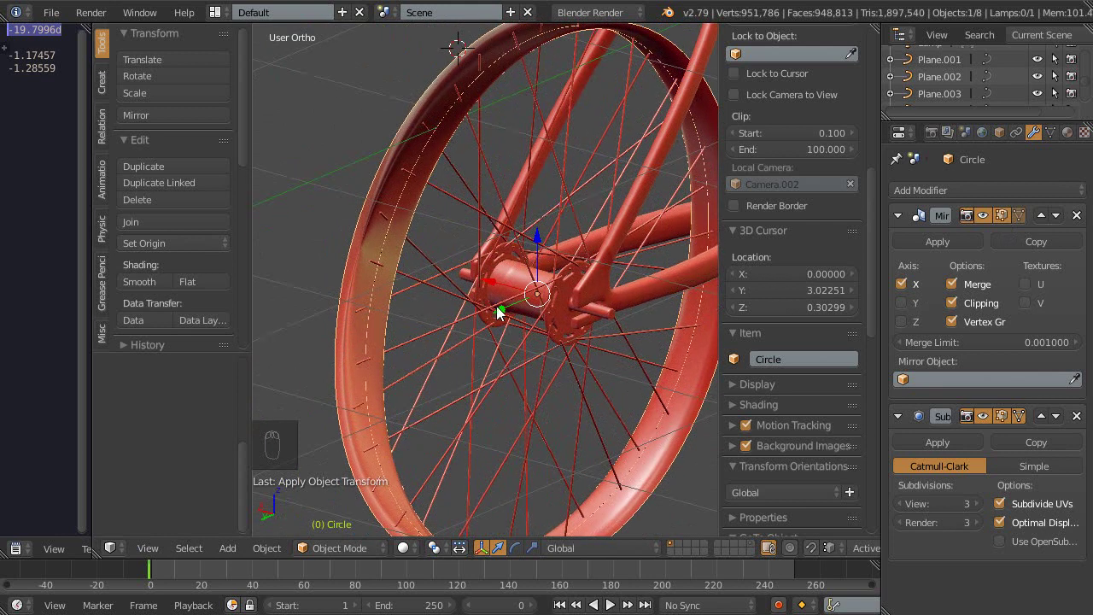
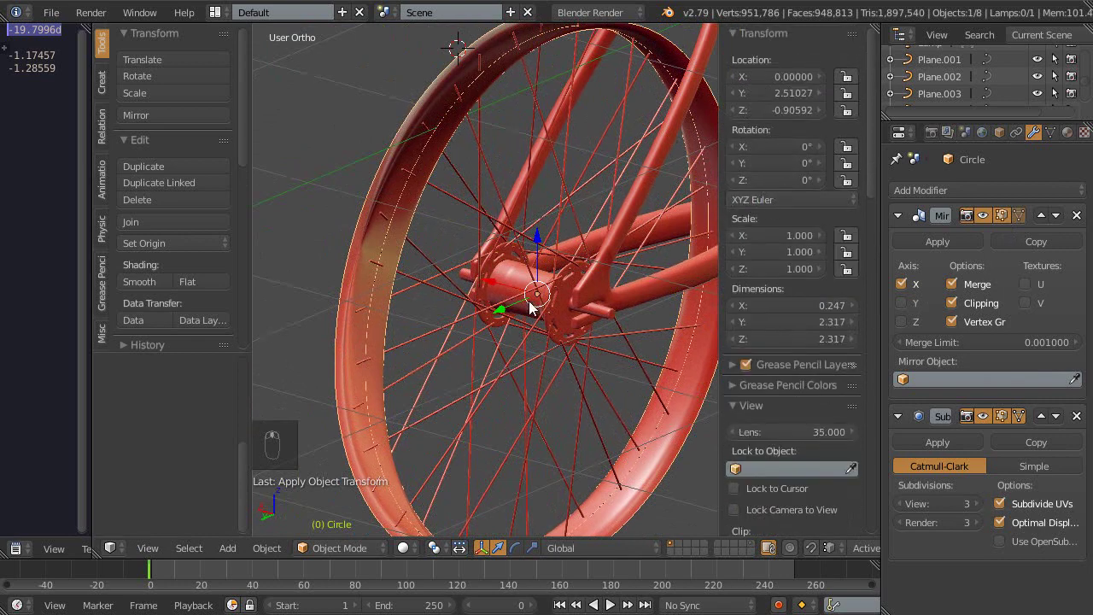
{"action": "key", "text": "shift+space"}
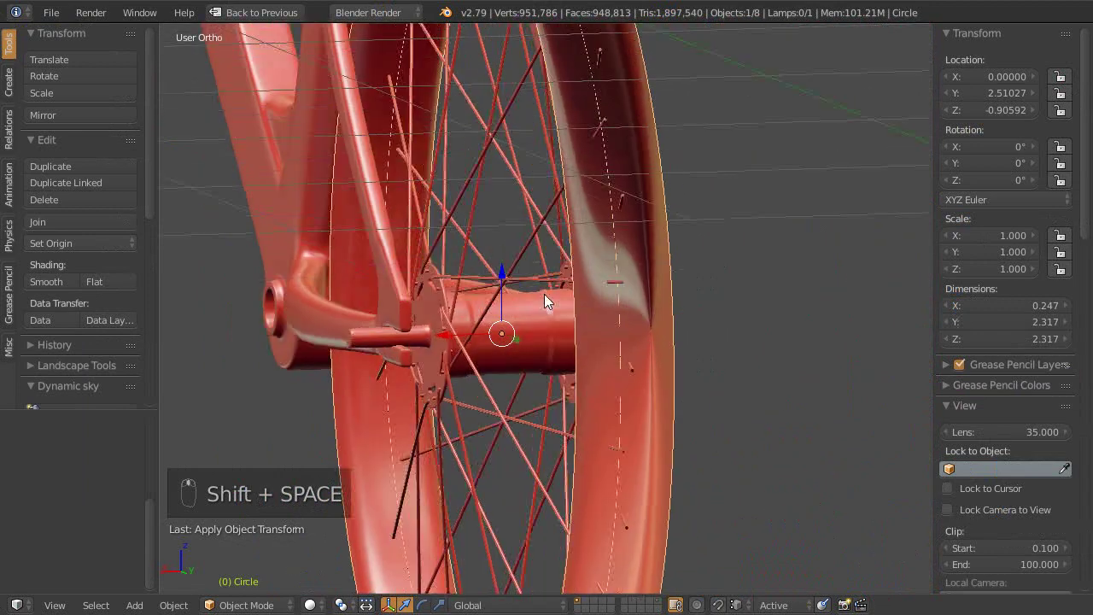
{"action": "middle_click", "coordinate": [558, 321]}
{"action": "middle_click", "coordinate": [601, 328]}
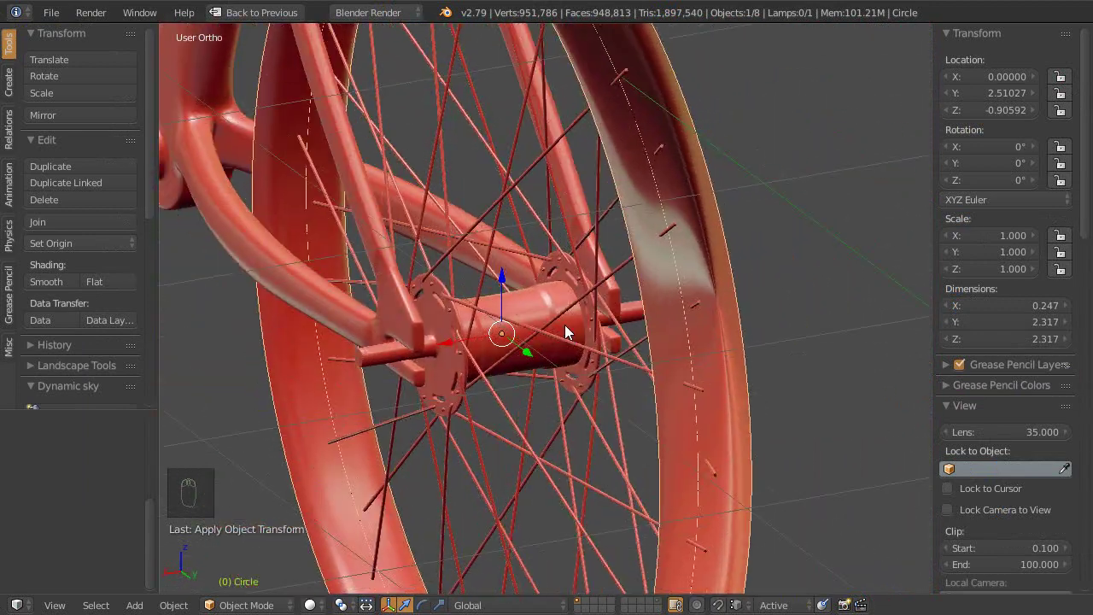
{"action": "key", "text": "Tab"}
{"action": "middle_click", "coordinate": [550, 341]}
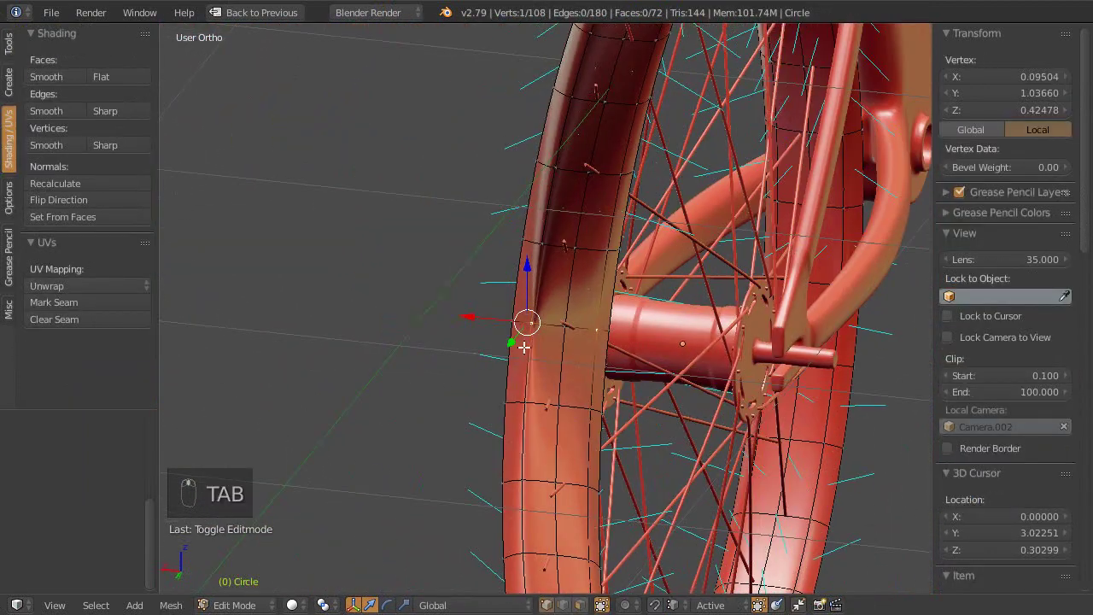
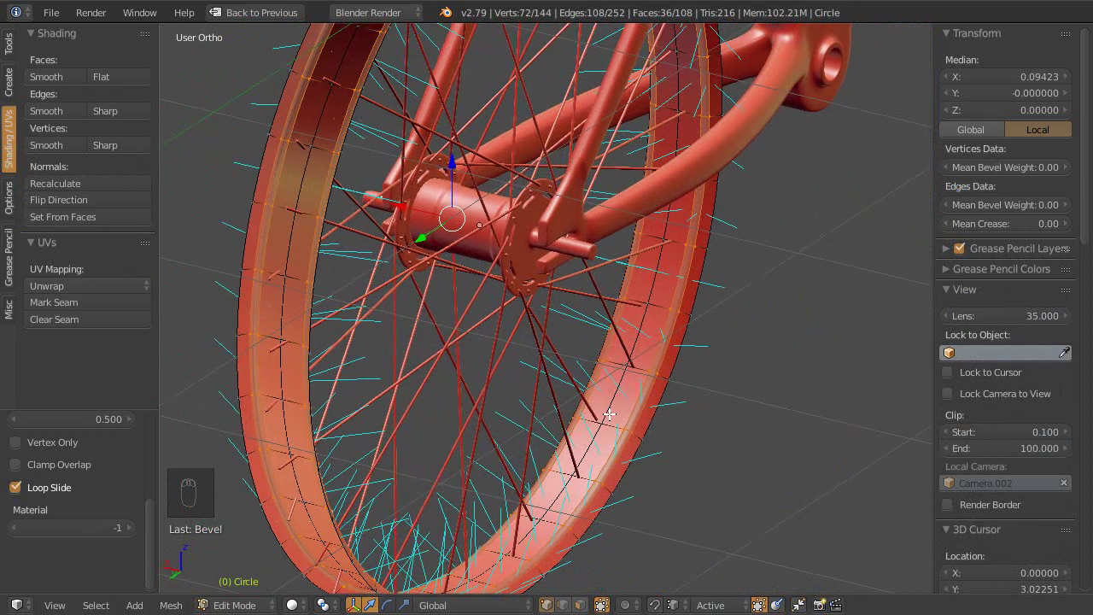
Step: Switch to Left Ortho over the reference photo and scale the selected rim loops to fit it
{"action": "key", "text": "ctrl+,"}
{"action": "middle_click", "coordinate": [591, 349]}
{"action": "key", "text": "ctrl+KP_3"}
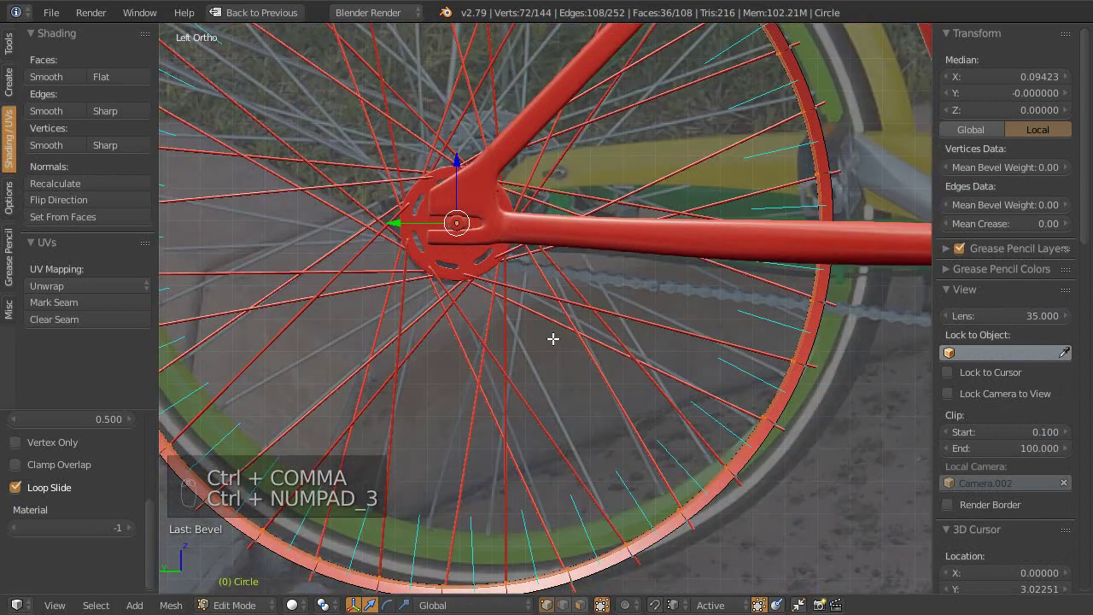
{"action": "key", "text": "s"}
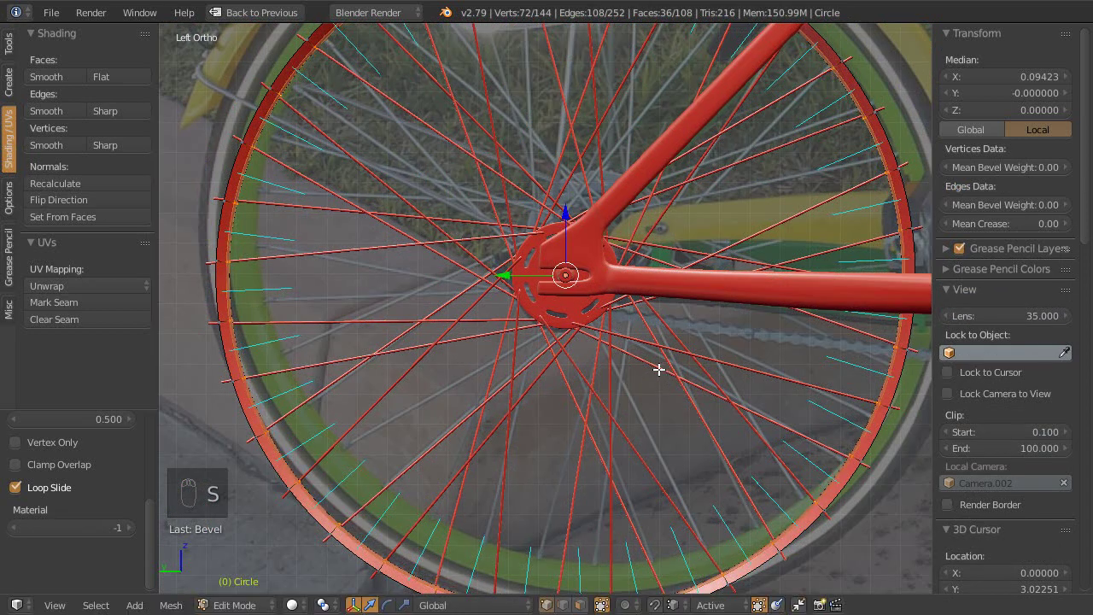
{"action": "key", "text": "Escape"}
{"action": "key", "text": "s"}
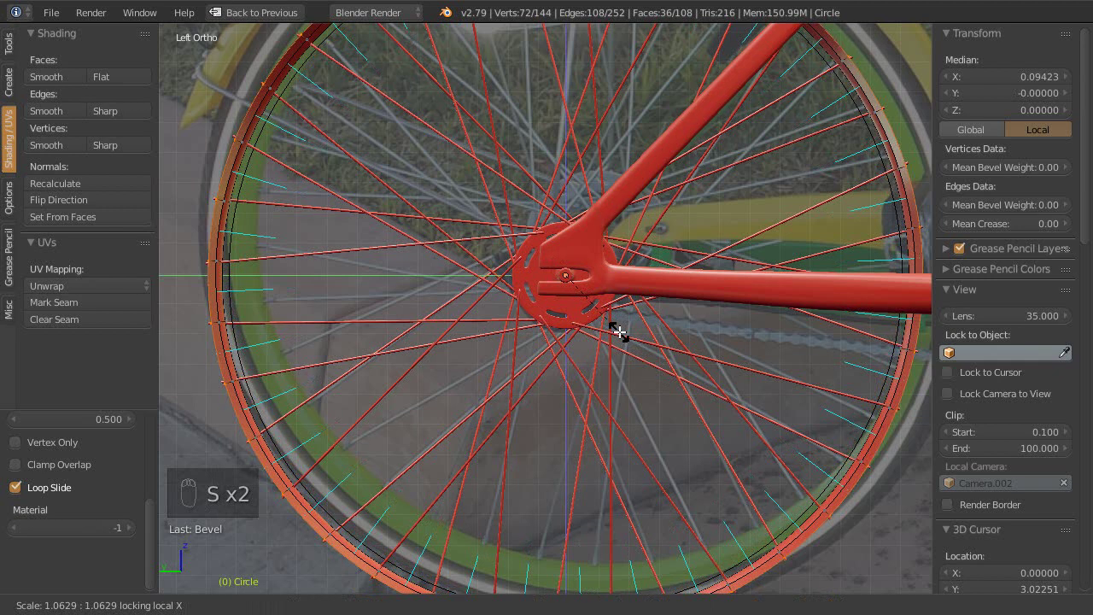
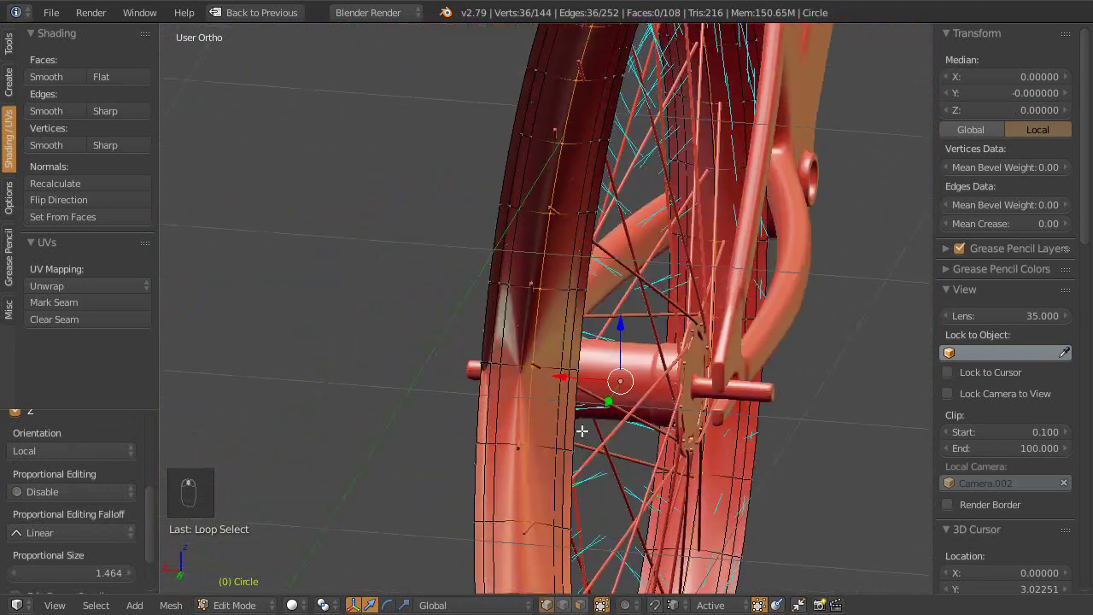
Step: Zoom to the rim near the hub, select a cross-section vertex and drag it into place
{"action": "left_click_drag", "start_coordinate": [579, 343], "coordinate": [685, 429]}
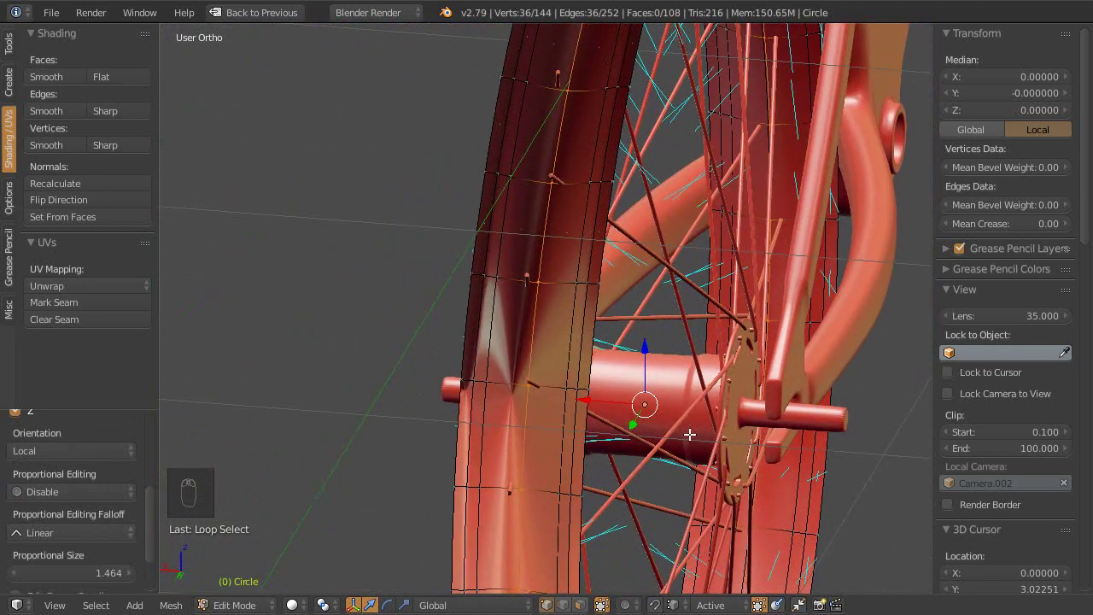
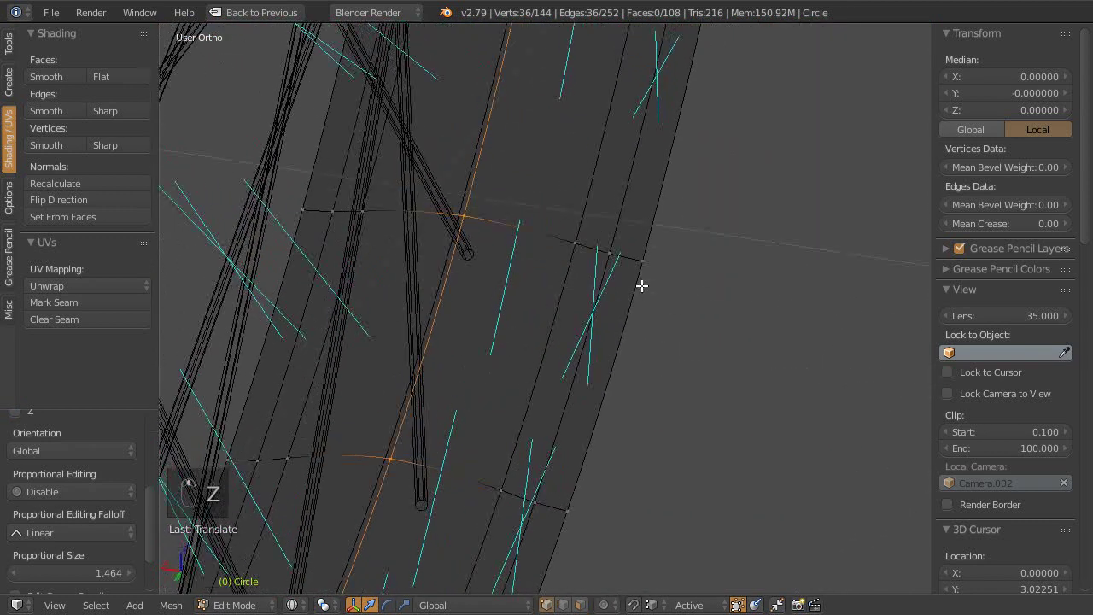
{"action": "right_click", "coordinate": [495, 262]}
{"action": "left_click_drag", "start_coordinate": [512, 238], "coordinate": [557, 199]}
{"action": "left_click_drag", "start_coordinate": [558, 202], "coordinate": [581, 225]}
{"action": "key", "text": "Tab"}
{"action": "left_click_drag", "start_coordinate": [485, 216], "coordinate": [546, 208]}
{"action": "key", "text": "Tab"}
{"action": "left_click", "coordinate": [532, 274]}
{"action": "left_click", "coordinate": [540, 207]}
Step: Select another rim vertex and move it along X to reshape the cross-section
{"action": "right_click", "coordinate": [539, 207]}
{"action": "left_click_drag", "start_coordinate": [535, 240], "coordinate": [597, 318]}
{"action": "key", "text": "x"}
{"action": "left_click_drag", "start_coordinate": [584, 313], "coordinate": [447, 188]}
{"action": "key", "text": "Tab"}
{"action": "left_click_drag", "start_coordinate": [446, 188], "coordinate": [629, 416]}
{"action": "key", "text": "Tab"}
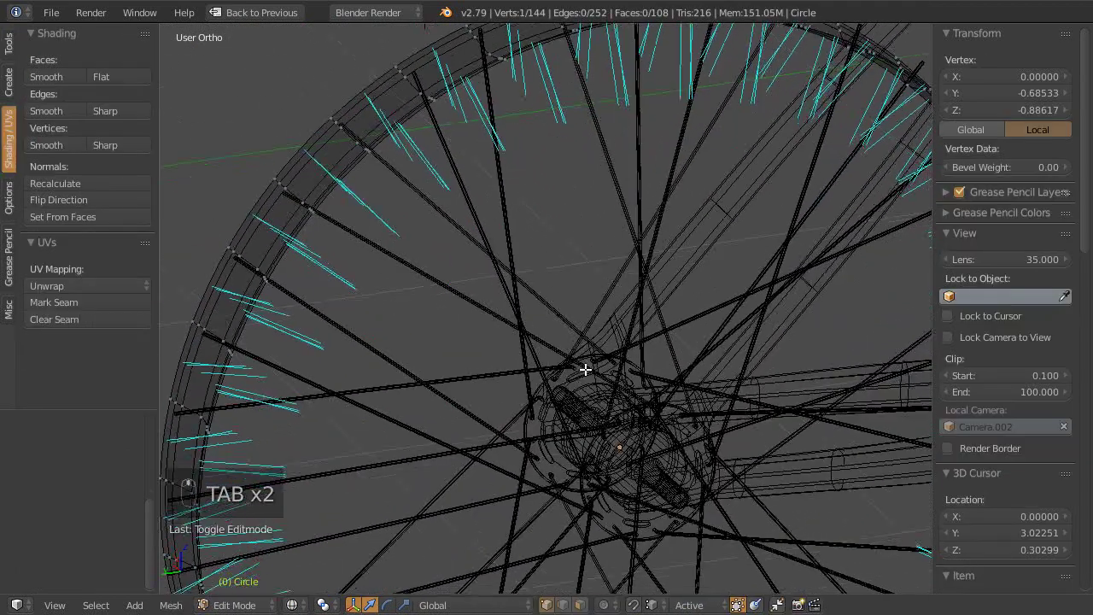
Step: Return to solid shading, orbit the rim and select an edge loop along the ring
{"action": "key", "text": "z"}
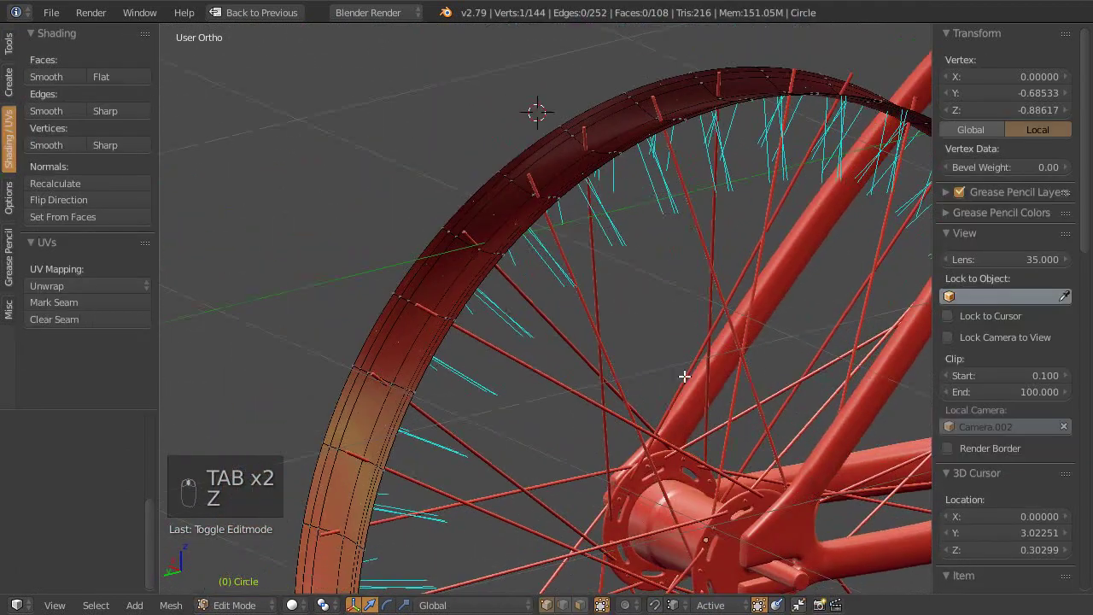
{"action": "middle_click", "coordinate": [598, 309]}
{"action": "left_click_drag", "start_coordinate": [611, 310], "coordinate": [716, 237]}
{"action": "left_click_drag", "start_coordinate": [715, 236], "coordinate": [608, 234]}
{"action": "left_click_drag", "start_coordinate": [608, 235], "coordinate": [641, 354]}
{"action": "key", "text": "s"}
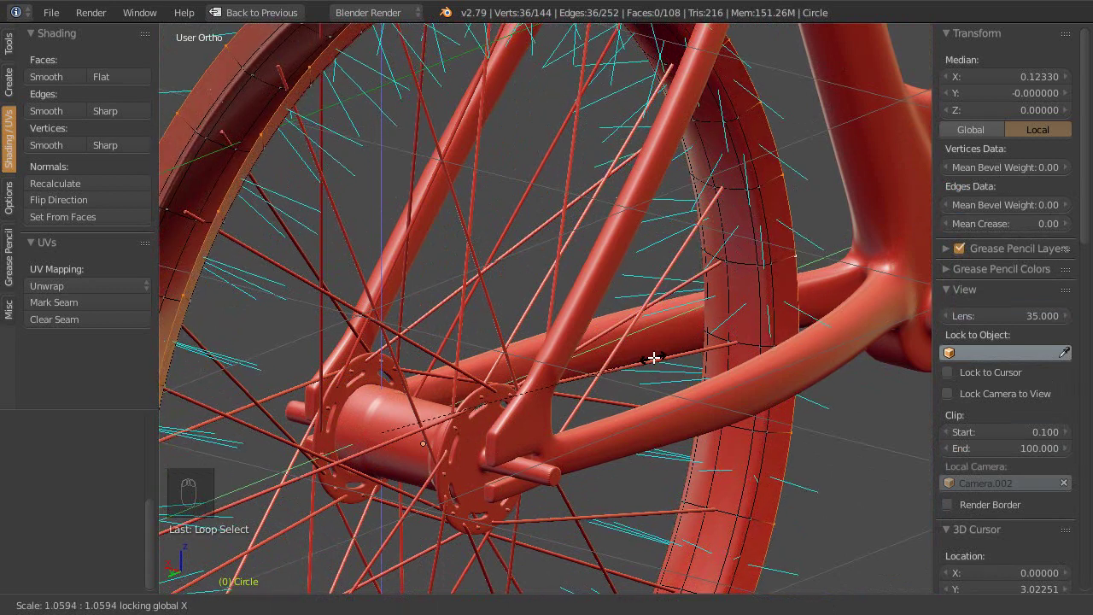
{"action": "middle_click", "coordinate": [754, 314]}
{"action": "left_click_drag", "start_coordinate": [732, 295], "coordinate": [765, 237]}
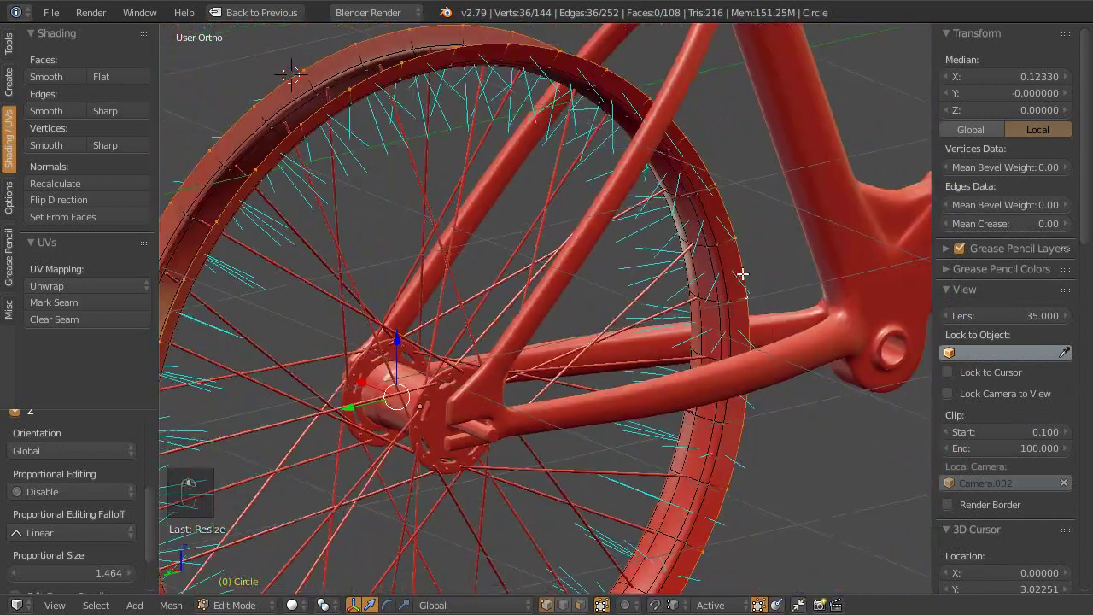
{"action": "key", "text": "Left"}
{"action": "key", "text": "KP_3"}
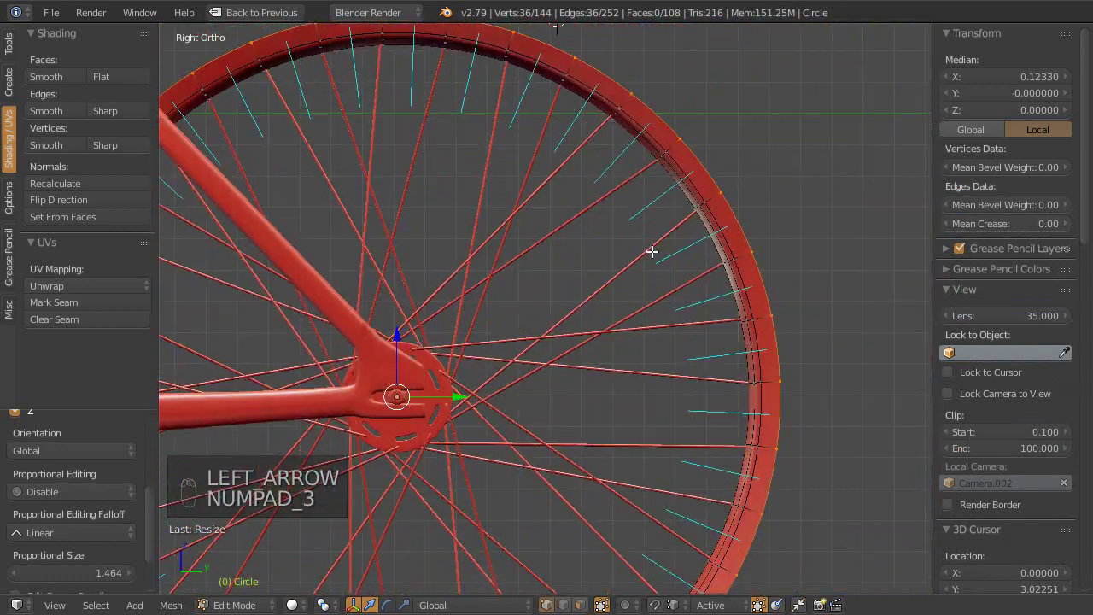
{"action": "key", "text": "ctrl+KP_3"}
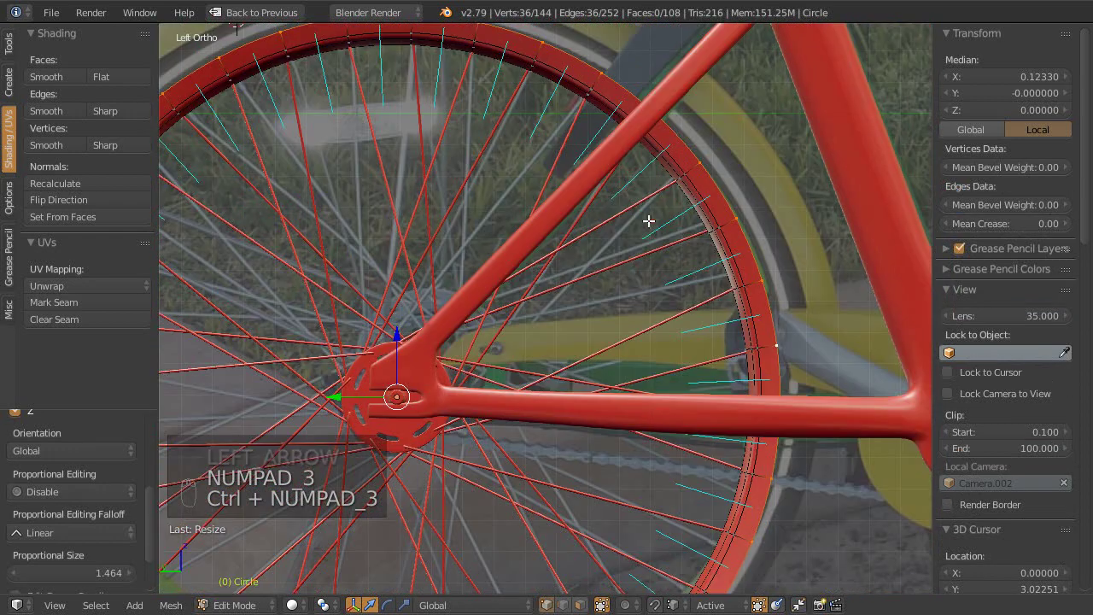
{"action": "key", "text": "z"}
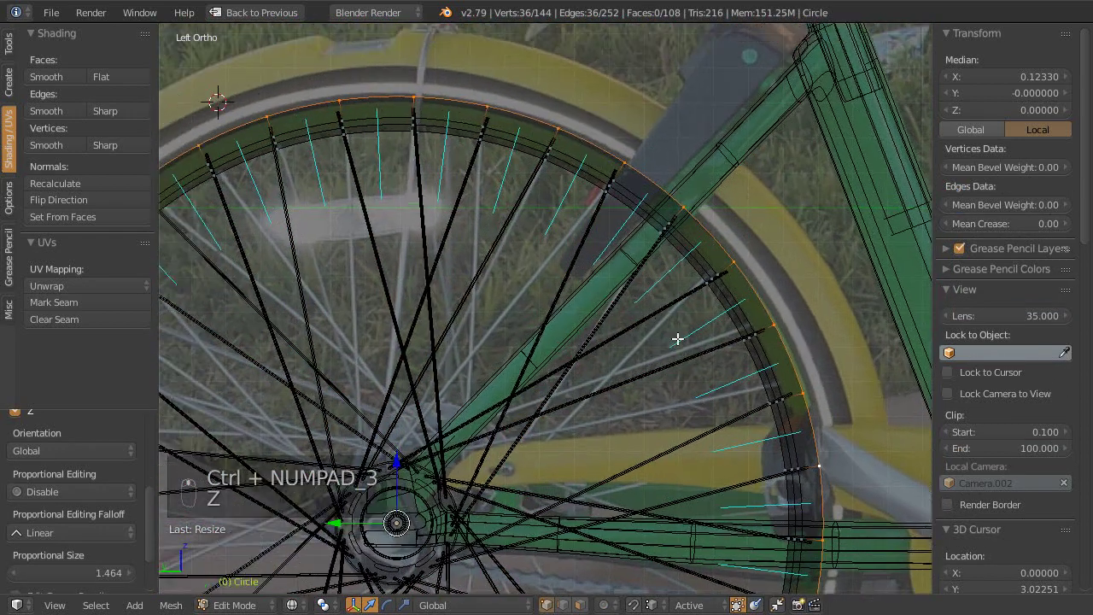
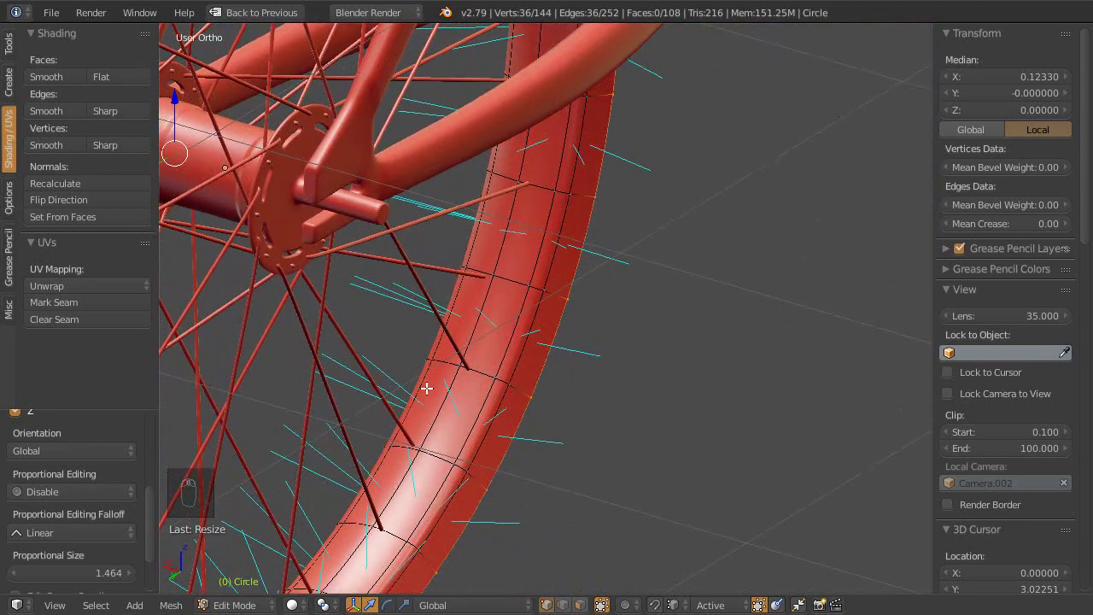
Step: Insert a loop cut around the tyre, undoing a stray attempt, and adjust it while viewing the inner edge
{"action": "key", "text": "ctrl+r"}
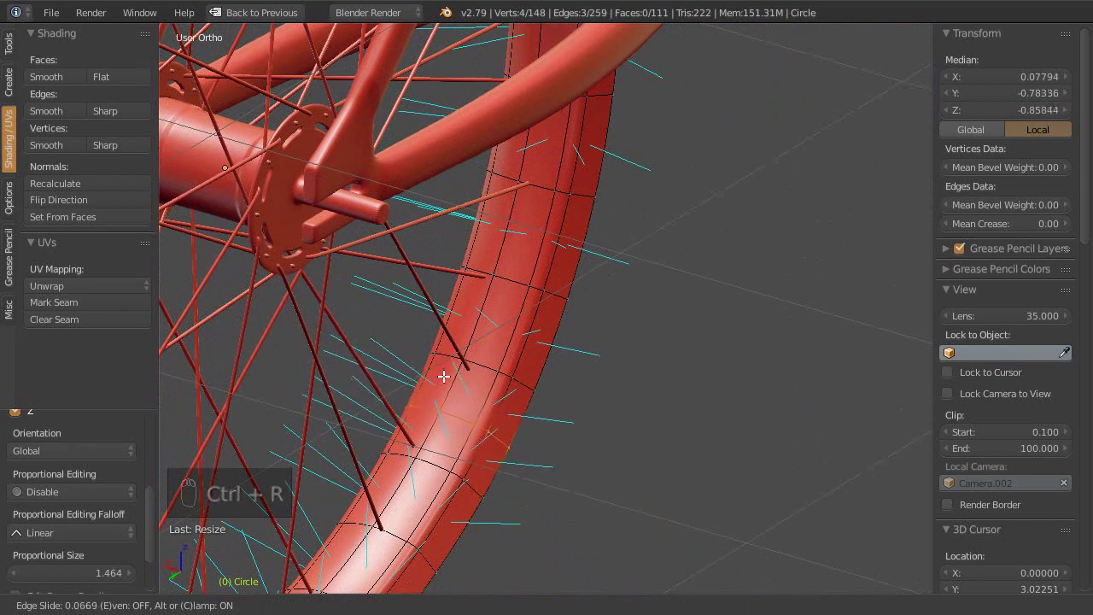
{"action": "key", "text": "ctrl+z"}
{"action": "middle_click", "coordinate": [451, 390]}
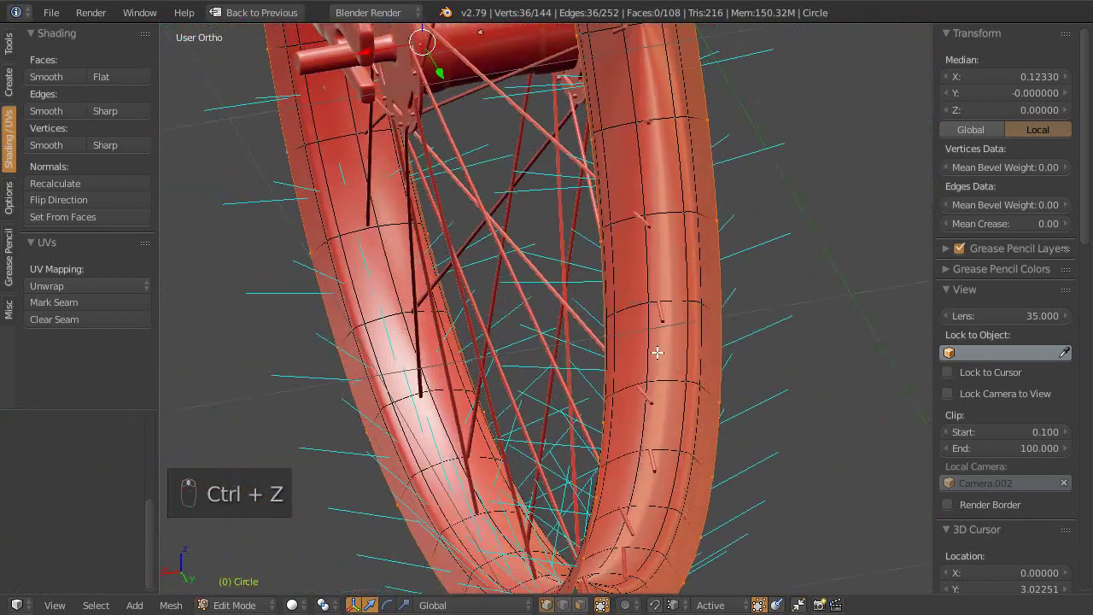
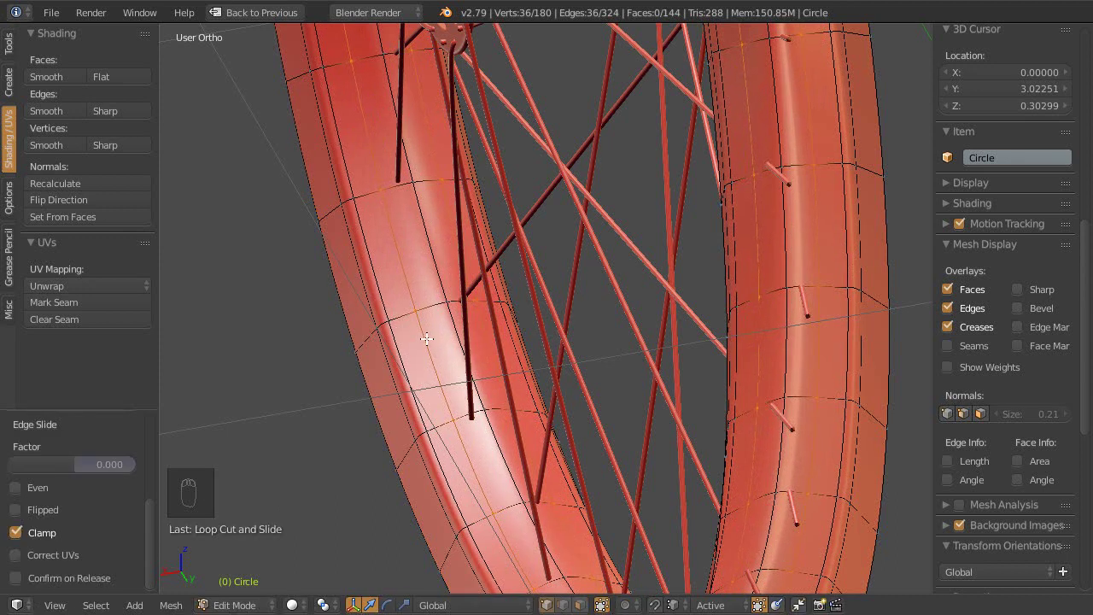
{"action": "key", "text": "g"}
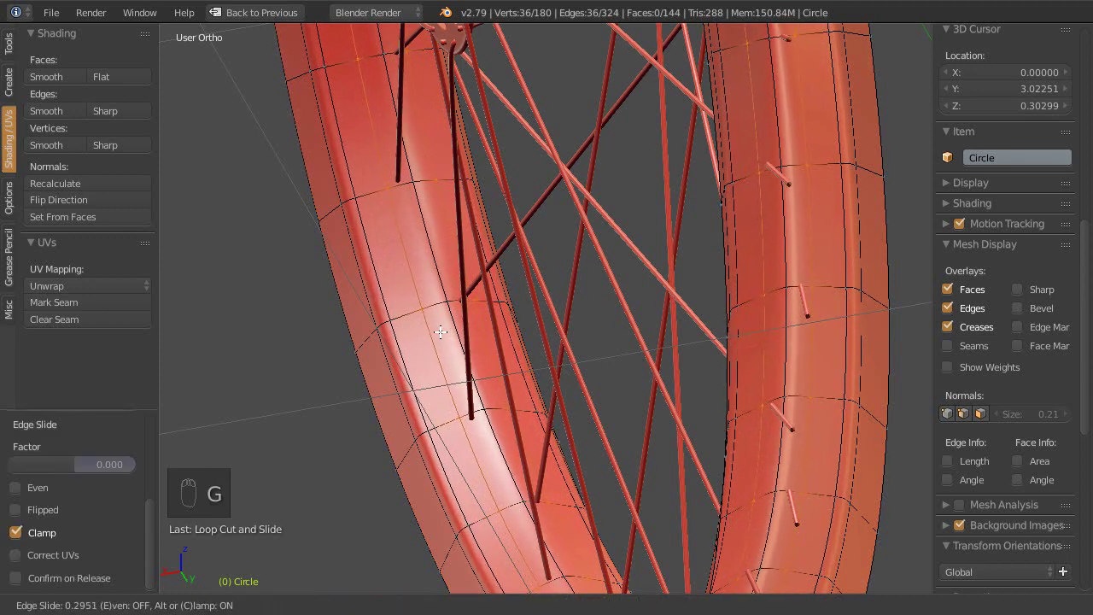
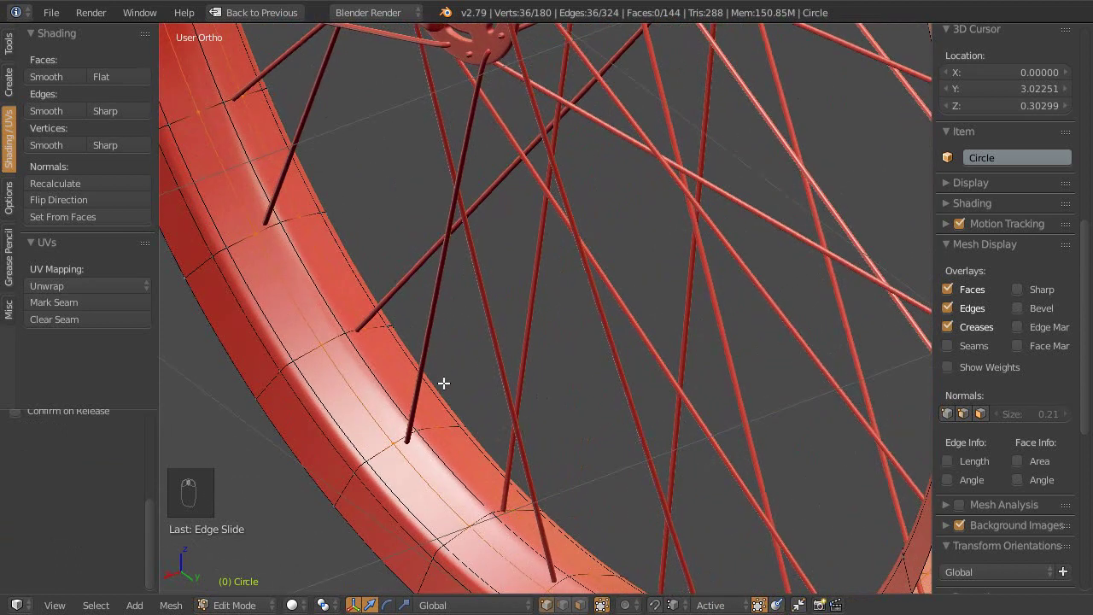
{"action": "key", "text": "s"}
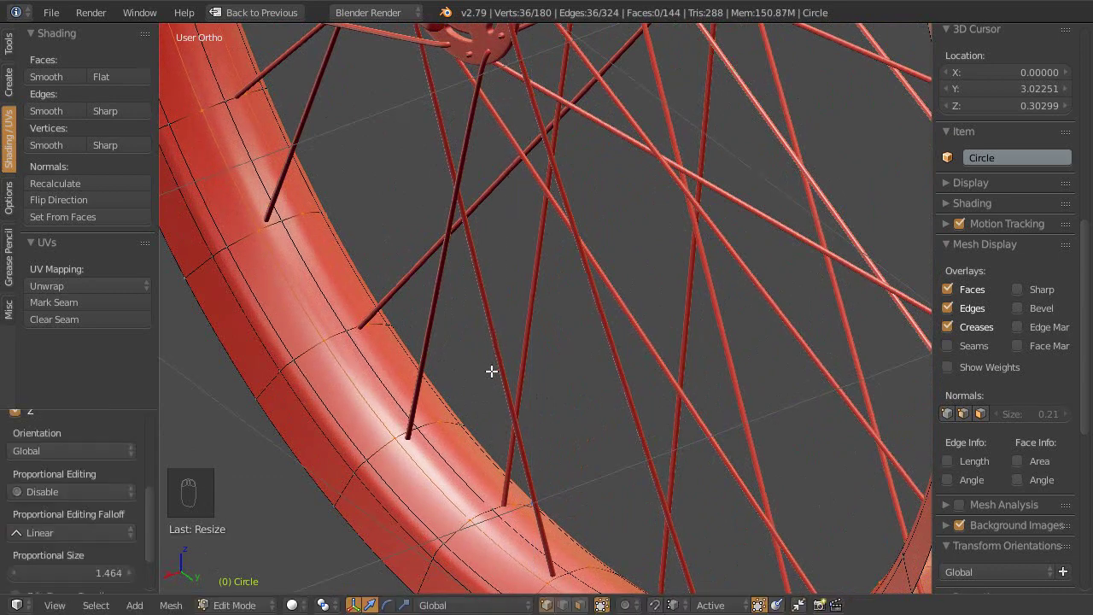
{"action": "left_click_drag", "start_coordinate": [476, 336], "coordinate": [434, 393]}
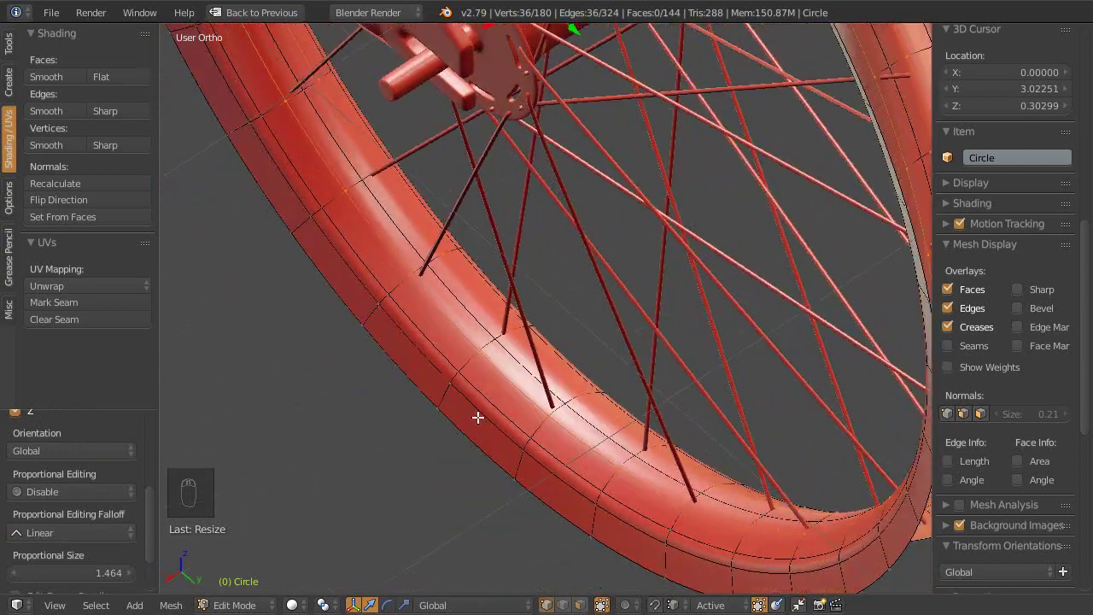
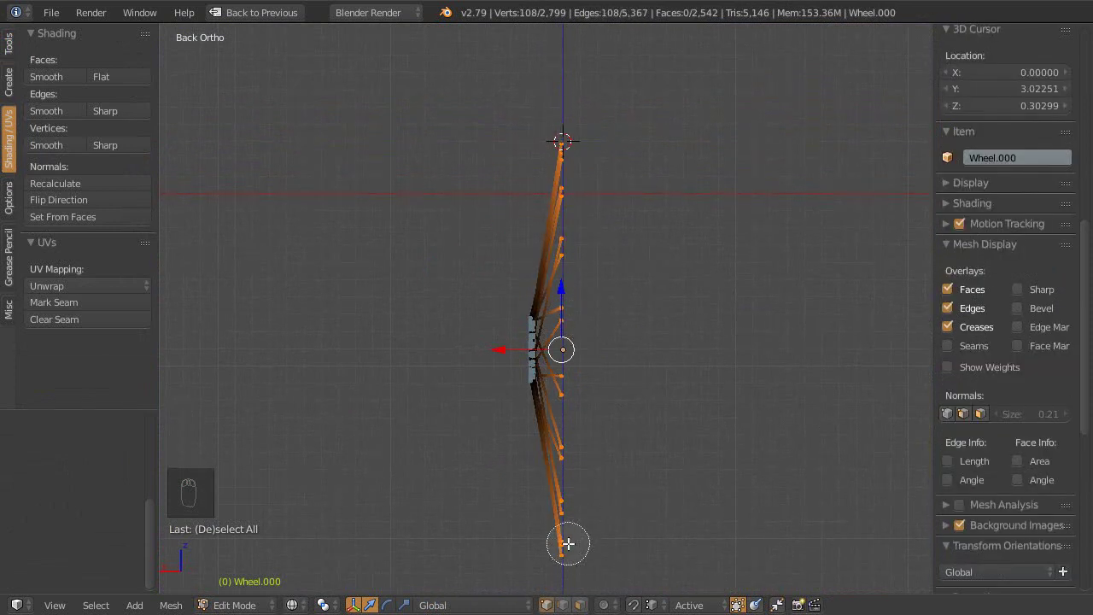
Step: Select the linked hub and spoke vertices, unhide the rest and leave Edit Mode
{"action": "left_click_drag", "start_coordinate": [862, 404], "coordinate": [1024, 78]}
{"action": "left_click", "coordinate": [1024, 78]}
{"action": "left_click_drag", "start_coordinate": [616, 417], "coordinate": [607, 361]}
{"action": "key", "text": "ctrl+l"}
{"action": "key", "text": "a"}
{"action": "middle_click", "coordinate": [608, 368]}
{"action": "key", "text": "alt+h"}
{"action": "middle_click", "coordinate": [556, 291]}
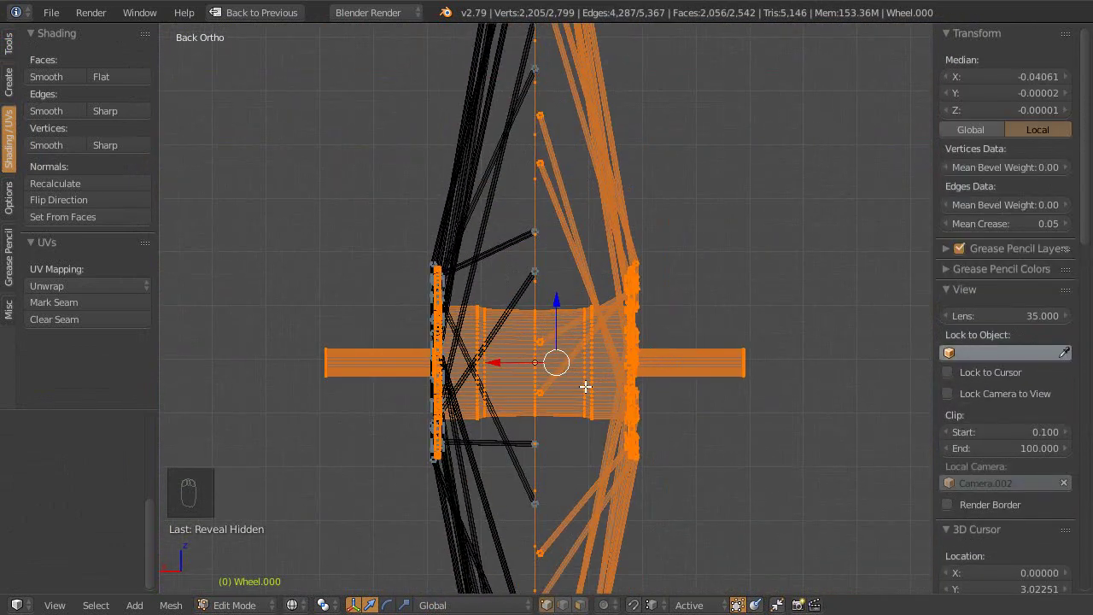
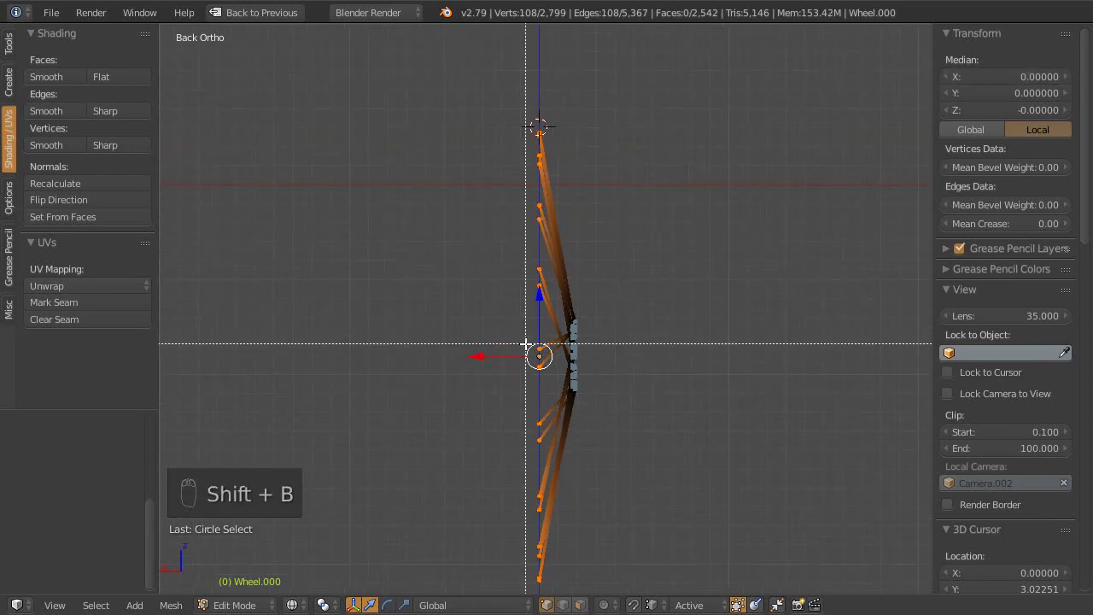
{"action": "left_click_drag", "start_coordinate": [591, 403], "coordinate": [615, 355]}
{"action": "key", "text": "Tab"}
Step: Unhide all objects, isolate the picked wheel part and make the Circle rim active
{"action": "key", "text": "alt+h"}
{"action": "middle_click", "coordinate": [615, 427]}
{"action": "key", "text": "a"}
{"action": "right_click", "coordinate": [576, 415]}
{"action": "key", "text": "shift+h"}
{"action": "middle_click", "coordinate": [616, 431]}
{"action": "key", "text": "Escape"}
{"action": "left_click", "coordinate": [605, 74]}
{"action": "right_click", "coordinate": [606, 74]}
Step: Toggle the maximized view and shading, orbit to show the whole wheel, and save the file
{"action": "key", "text": "shift+space"}
{"action": "key", "text": "shift+space"}
{"action": "key", "text": "z"}
{"action": "key", "text": "shift+space"}
{"action": "left_click_drag", "start_coordinate": [626, 407], "coordinate": [501, 278]}
{"action": "middle_click", "coordinate": [503, 306]}
{"action": "middle_click", "coordinate": [544, 328]}
{"action": "key", "text": "shift+space"}
{"action": "middle_click", "coordinate": [566, 366]}
{"action": "middle_click", "coordinate": [652, 291]}
{"action": "key", "text": "ctrl+s"}
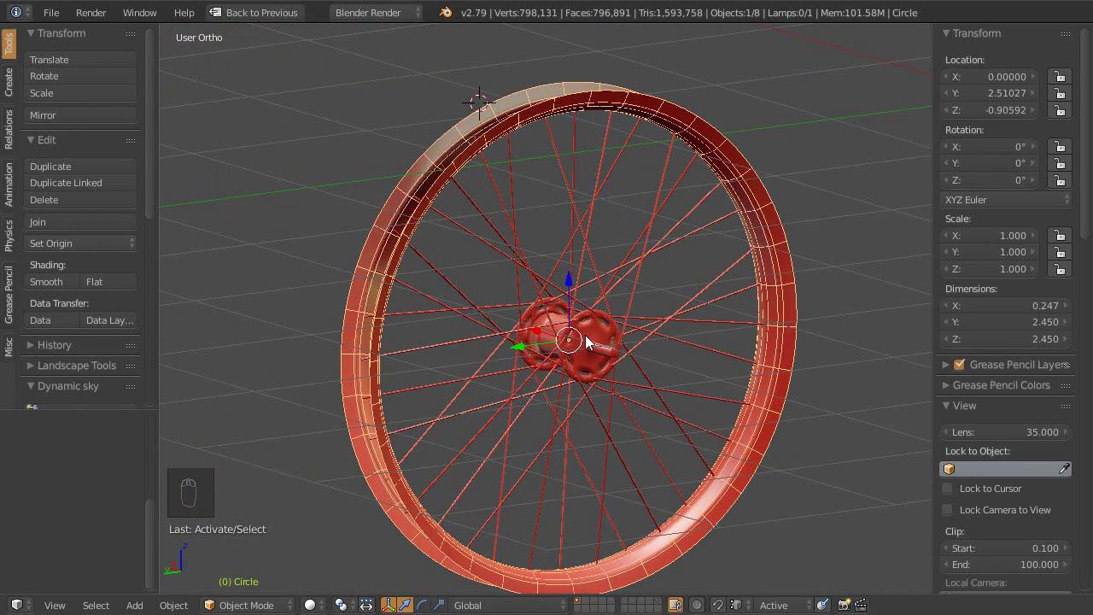
Step: Zoom in where a spoke meets the rim, select Wheel.000 and open it in Edit Mode
{"action": "left_click_drag", "start_coordinate": [555, 348], "coordinate": [537, 249]}
{"action": "left_click", "coordinate": [537, 249]}
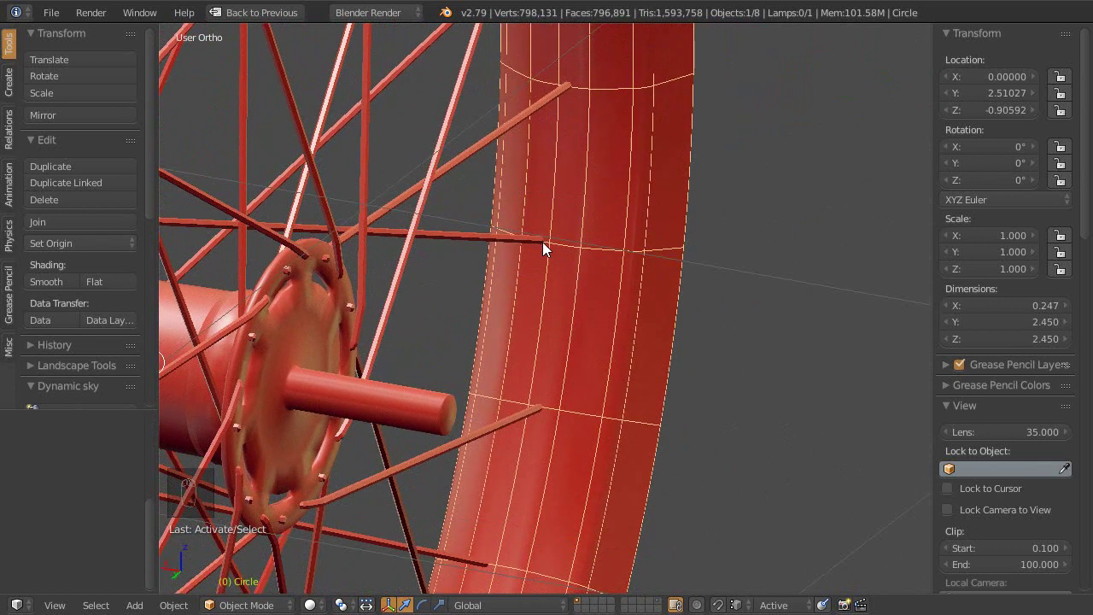
{"action": "left_click_drag", "start_coordinate": [555, 124], "coordinate": [502, 271]}
{"action": "left_click", "coordinate": [502, 271]}
{"action": "left_click_drag", "start_coordinate": [510, 260], "coordinate": [668, 295]}
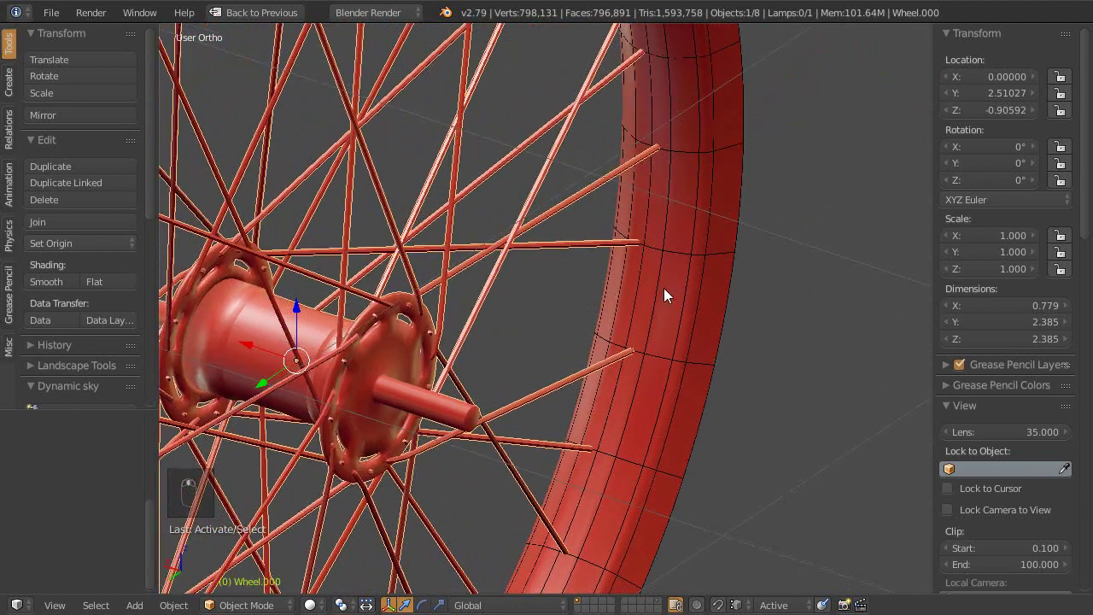
{"action": "middle_click", "coordinate": [664, 334]}
{"action": "middle_click", "coordinate": [582, 309]}
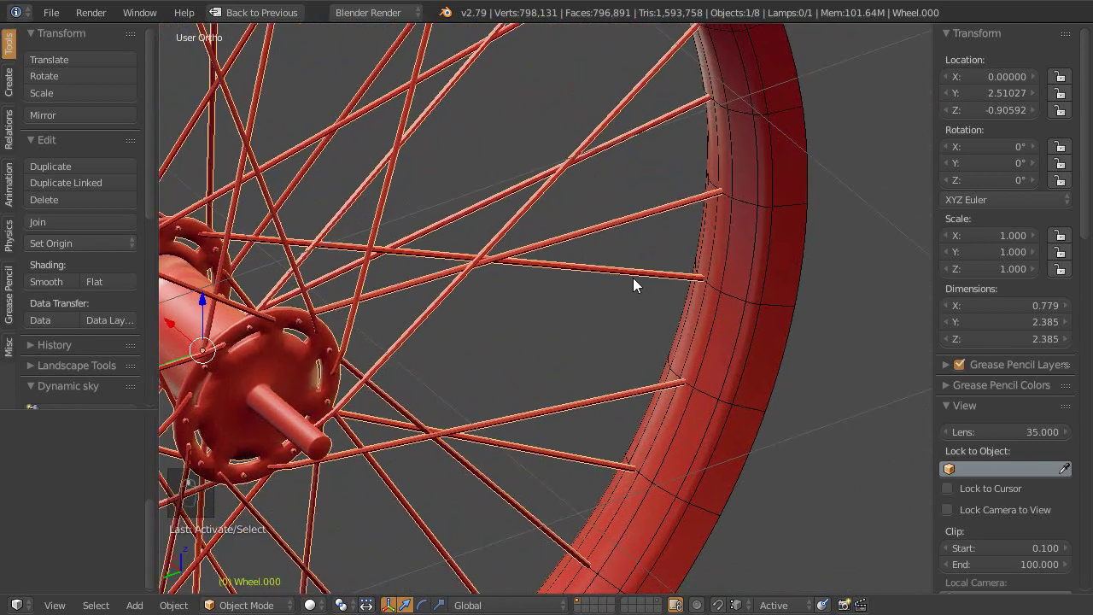
{"action": "key", "text": "Tab"}
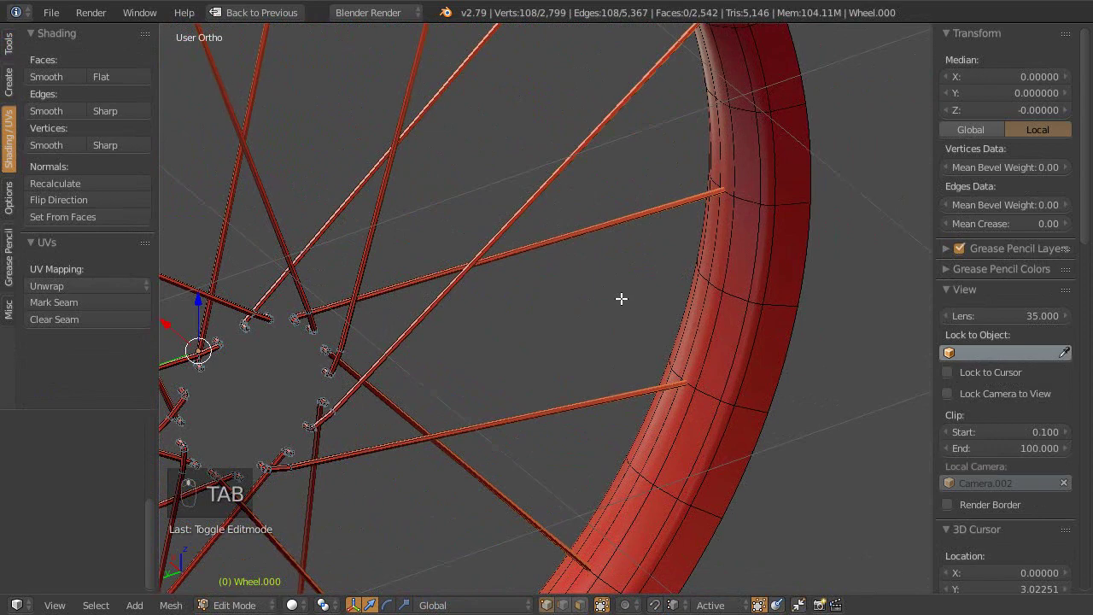
Step: Switch to Back Ortho, zoom onto a spoke tip at the rim and shift the tips slightly sideways
{"action": "left_click_drag", "start_coordinate": [608, 275], "coordinate": [602, 325]}
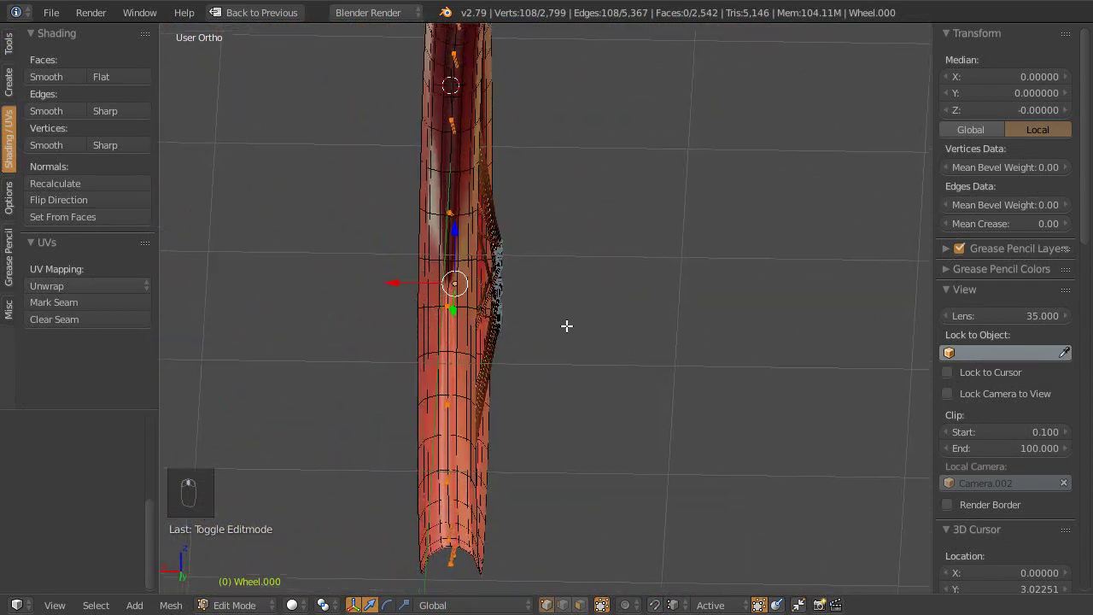
{"action": "key", "text": "ctrl+KP_3"}
{"action": "key", "text": "ctrl+KP_1"}
{"action": "left_click_drag", "start_coordinate": [714, 263], "coordinate": [415, 400]}
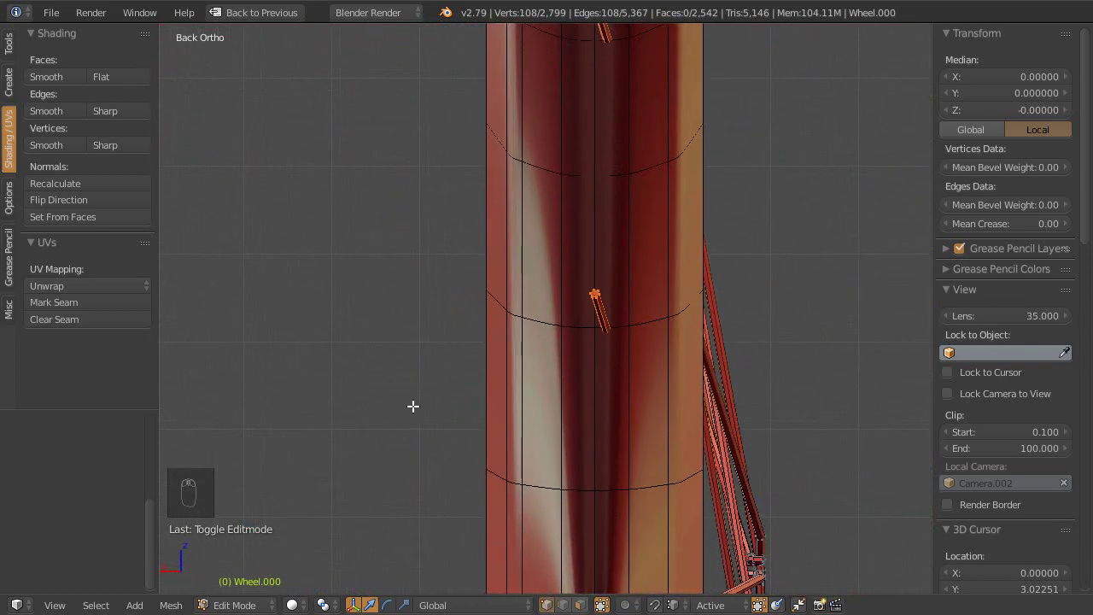
{"action": "key", "text": "."}
{"action": "left_click_drag", "start_coordinate": [445, 430], "coordinate": [449, 331]}
{"action": "left_click_drag", "start_coordinate": [418, 376], "coordinate": [379, 355]}
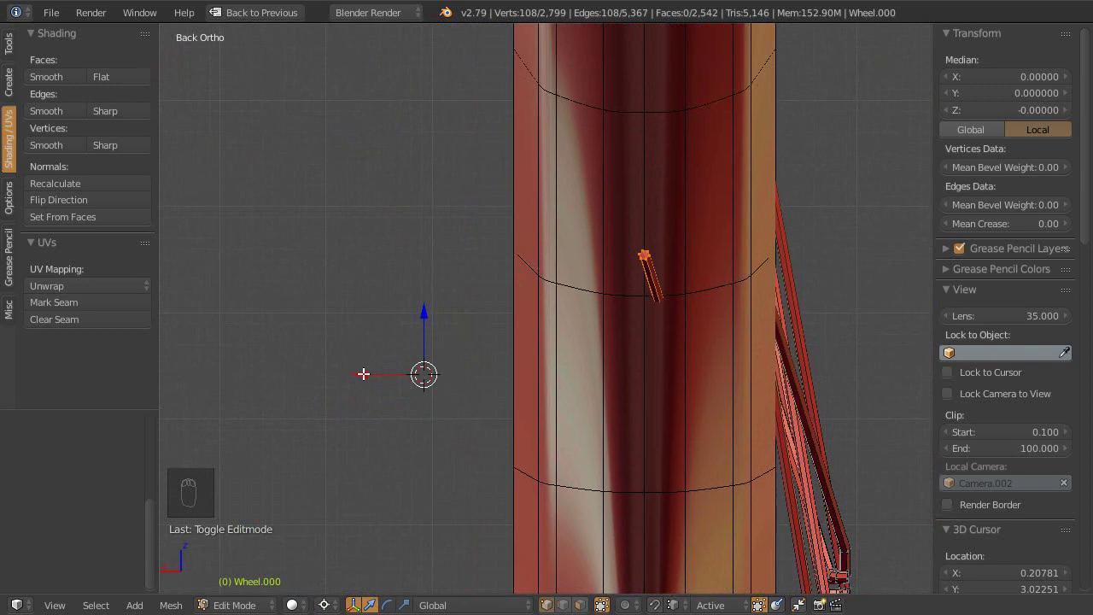
{"action": "left_click_drag", "start_coordinate": [372, 369], "coordinate": [367, 369]}
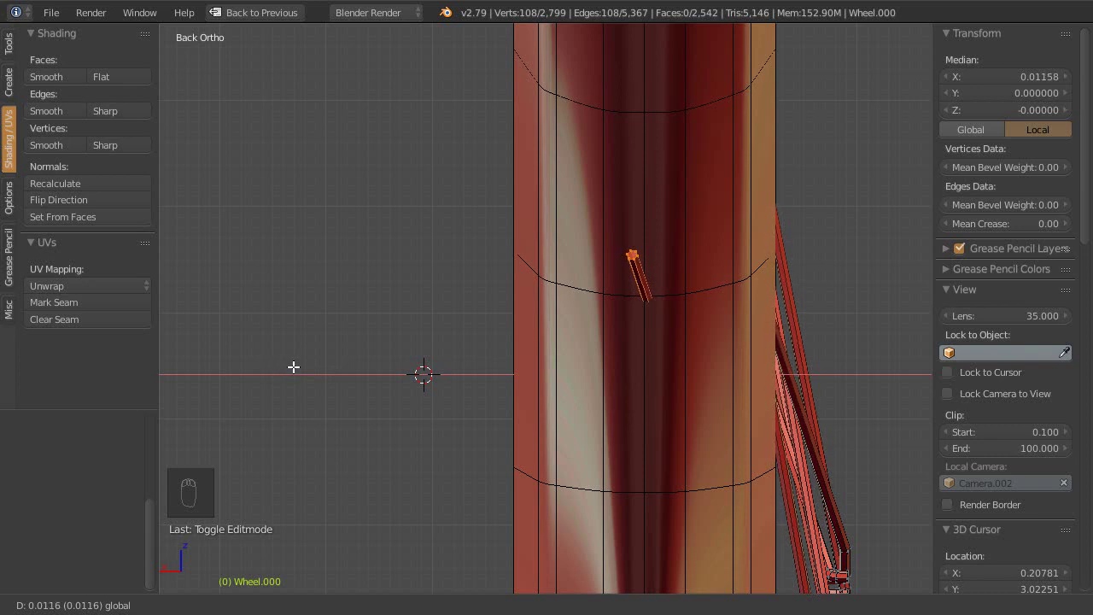
Step: In wireframe, slide the selected spoke tips along X into the rim, then return to solid shading
{"action": "left_click_drag", "start_coordinate": [570, 366], "coordinate": [660, 603]}
{"action": "left_click_drag", "start_coordinate": [619, 362], "coordinate": [563, 398]}
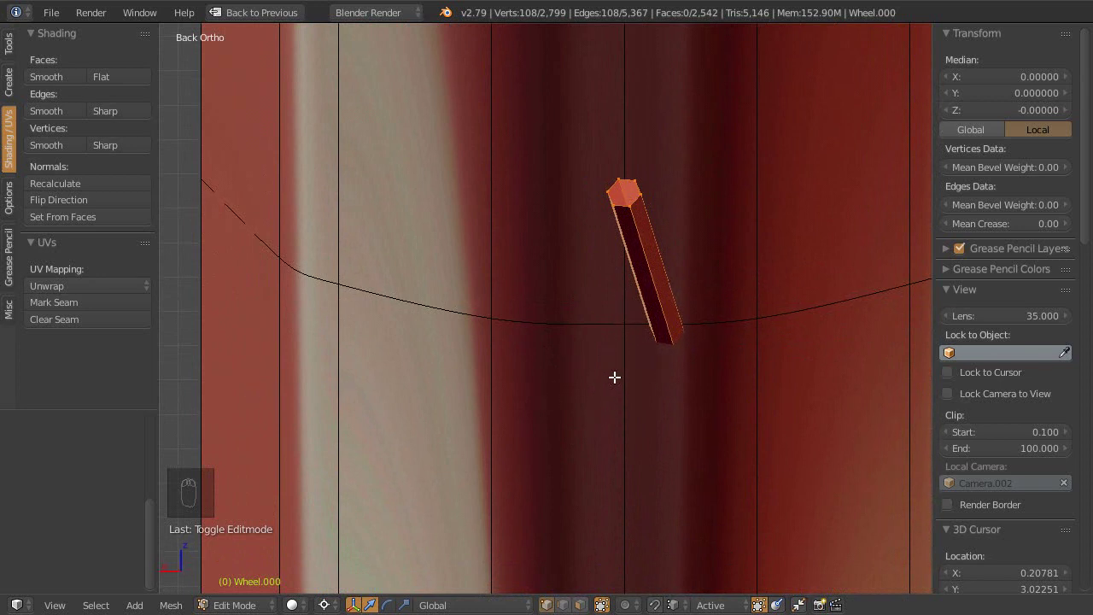
{"action": "key", "text": "z"}
{"action": "middle_click", "coordinate": [613, 384]}
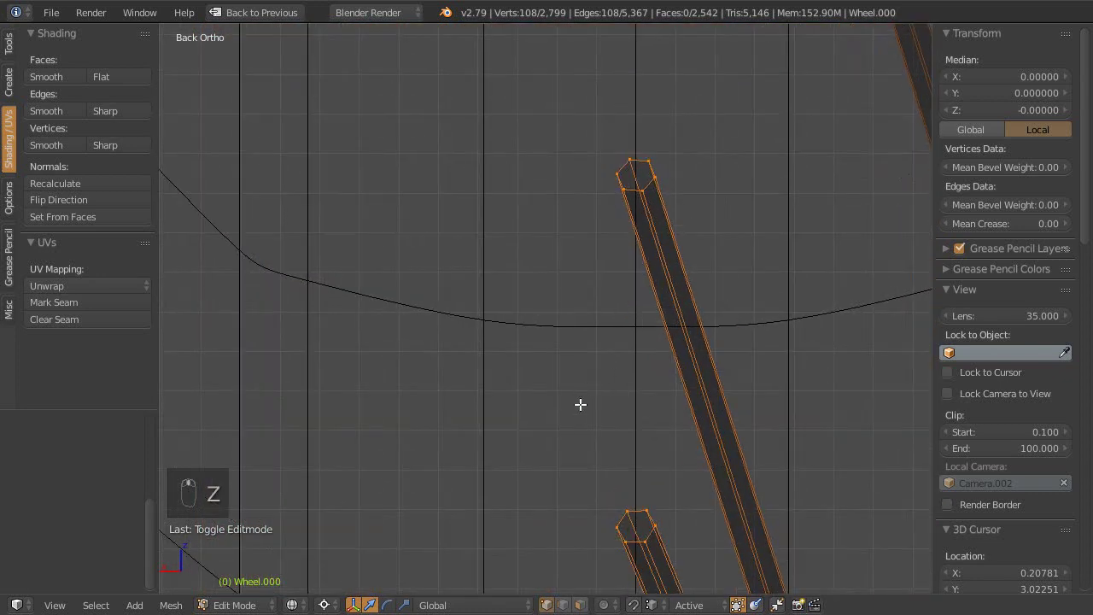
{"action": "left_click_drag", "start_coordinate": [567, 393], "coordinate": [610, 398]}
{"action": "left_click_drag", "start_coordinate": [612, 398], "coordinate": [557, 398]}
{"action": "left_click_drag", "start_coordinate": [557, 398], "coordinate": [507, 396]}
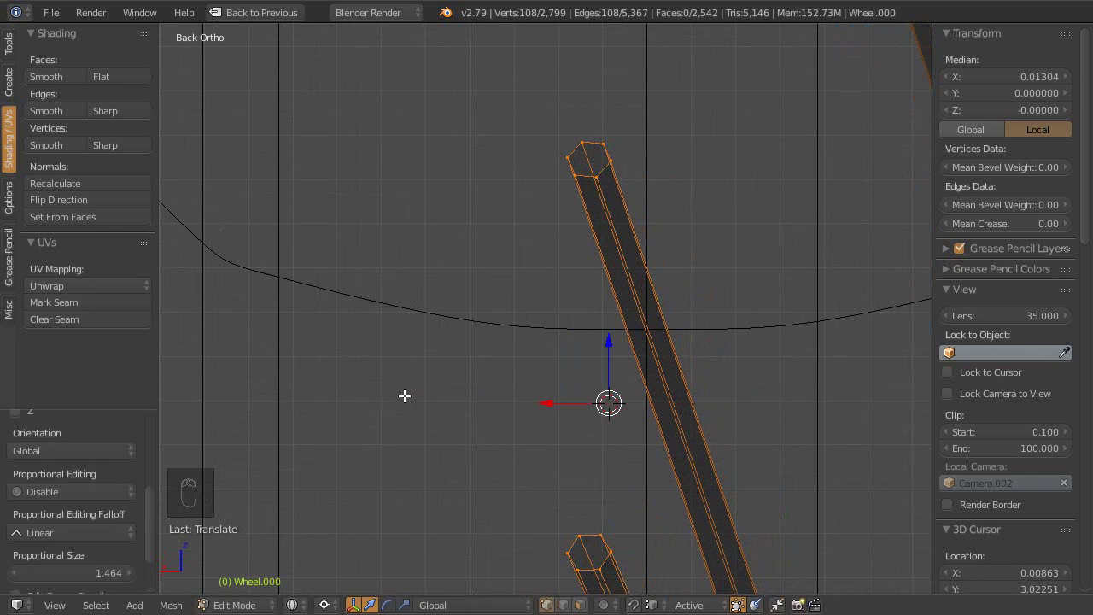
{"action": "middle_click", "coordinate": [533, 210]}
{"action": "key", "text": "z"}
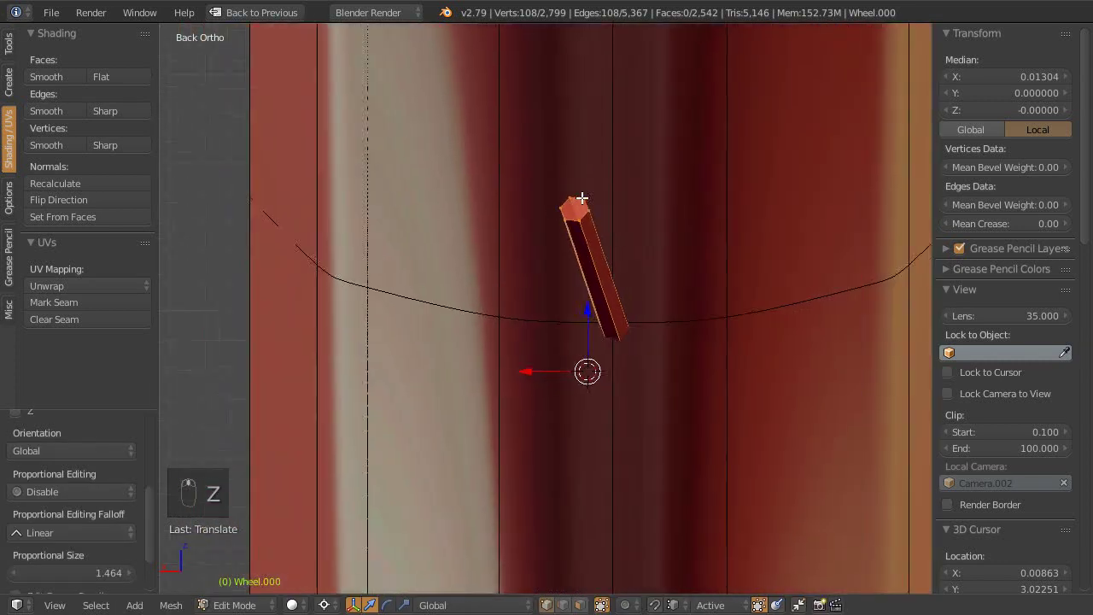
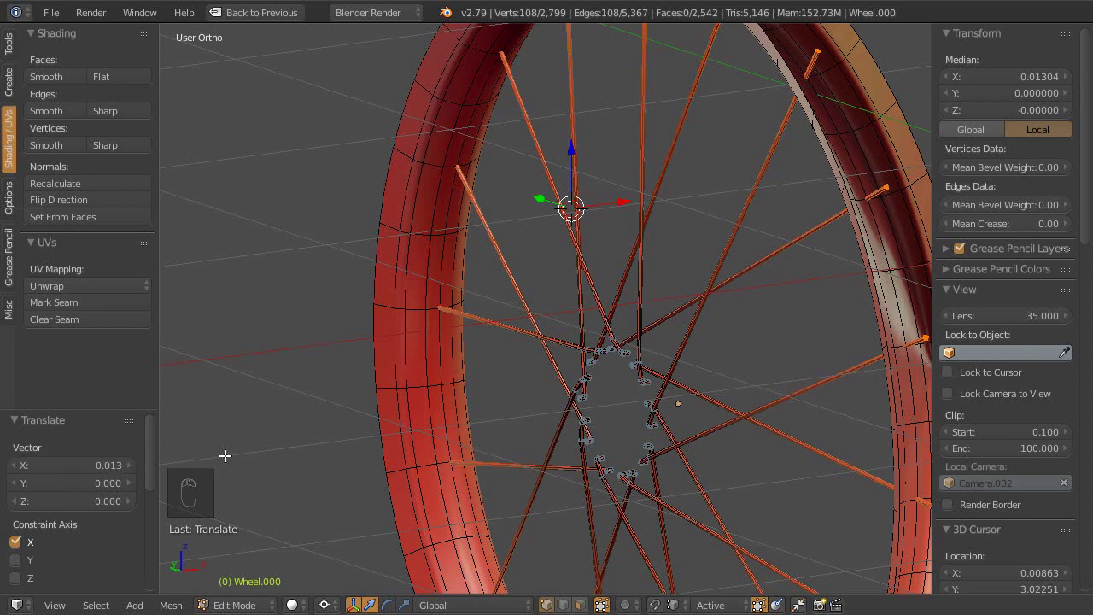
{"action": "left_click_drag", "start_coordinate": [258, 439], "coordinate": [396, 364]}
{"action": "left_click_drag", "start_coordinate": [504, 361], "coordinate": [91, 469]}
{"action": "left_click_drag", "start_coordinate": [475, 341], "coordinate": [503, 405]}
{"action": "left_click_drag", "start_coordinate": [562, 369], "coordinate": [543, 365]}
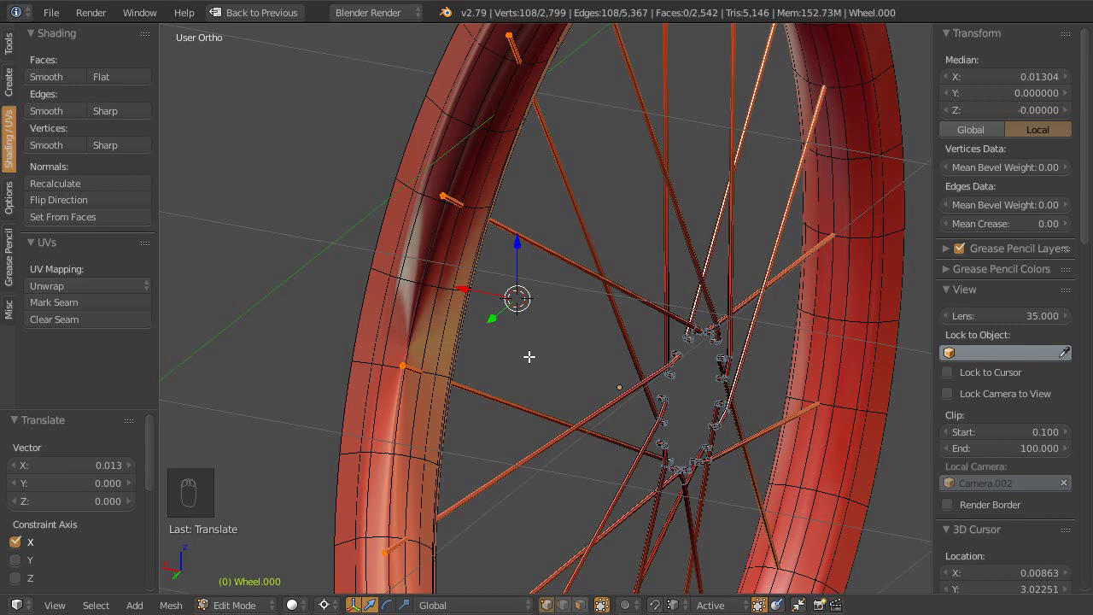
{"action": "left_click_drag", "start_coordinate": [509, 348], "coordinate": [652, 363]}
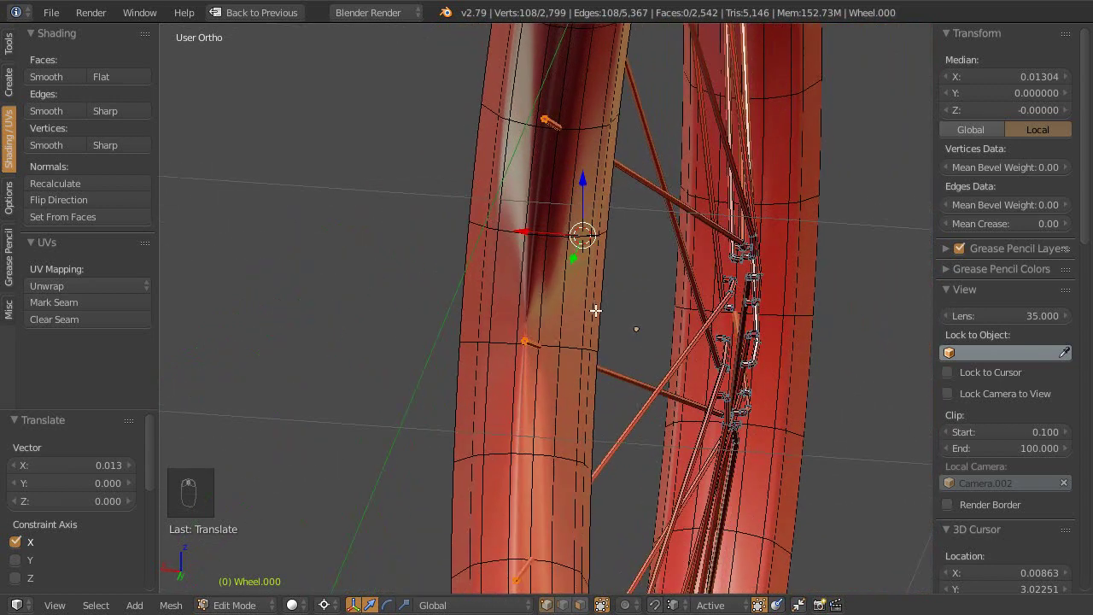
{"action": "left_click_drag", "start_coordinate": [621, 306], "coordinate": [596, 332]}
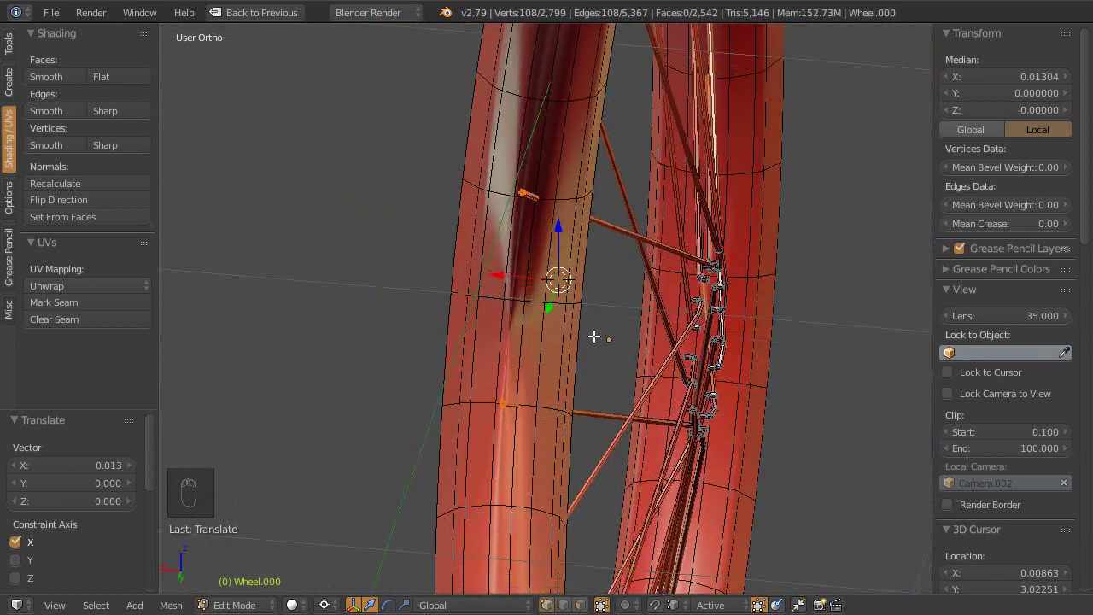
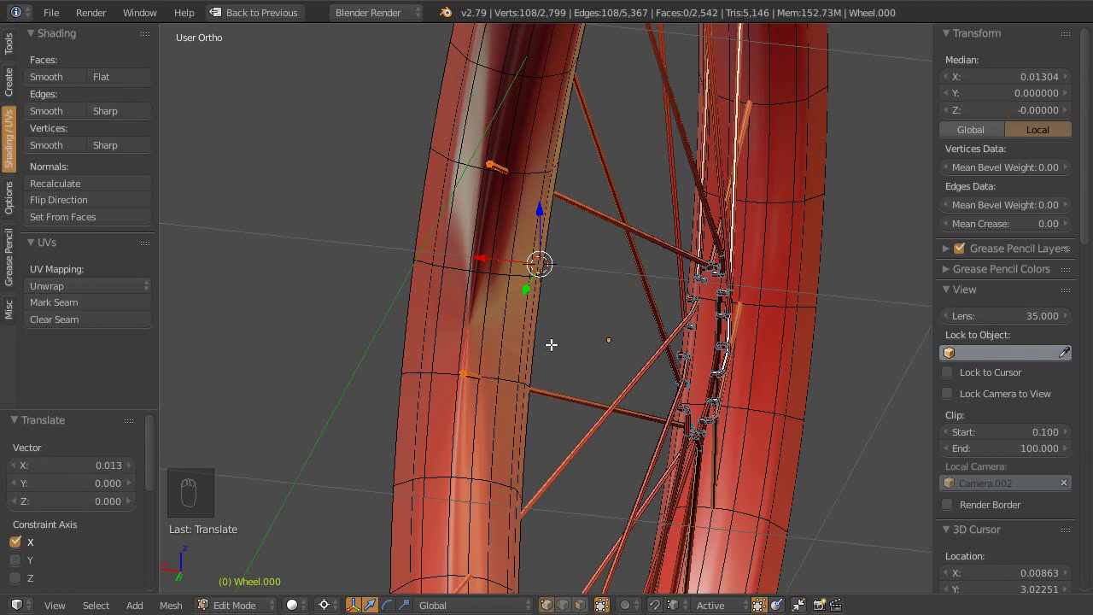
{"action": "left_click_drag", "start_coordinate": [409, 406], "coordinate": [403, 392]}
{"action": "left_click_drag", "start_coordinate": [577, 367], "coordinate": [584, 376]}
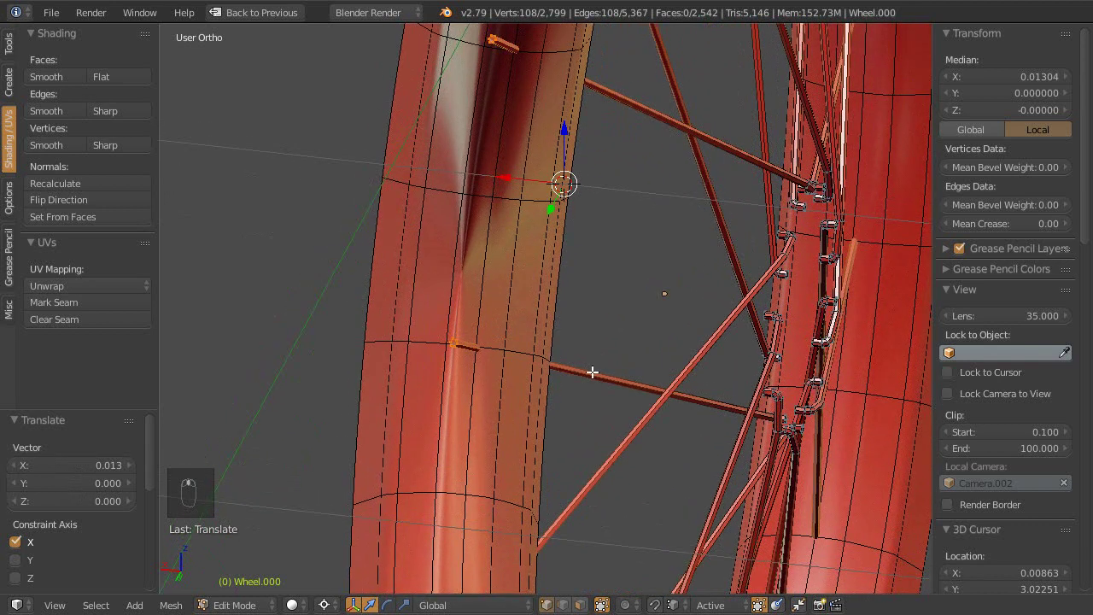
{"action": "left_click_drag", "start_coordinate": [601, 367], "coordinate": [574, 389]}
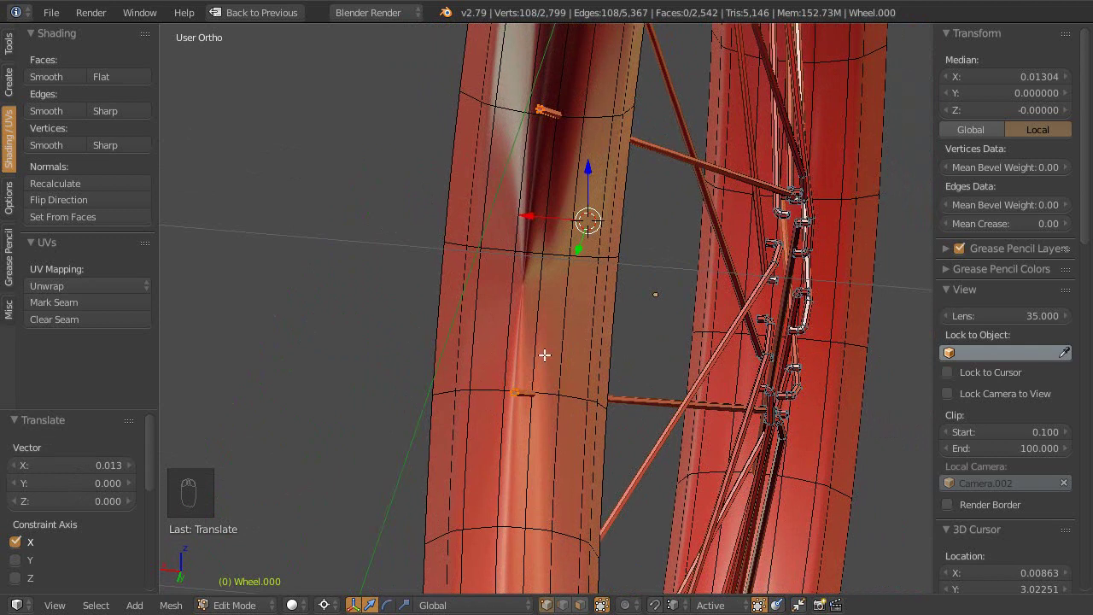
{"action": "middle_click", "coordinate": [543, 326]}
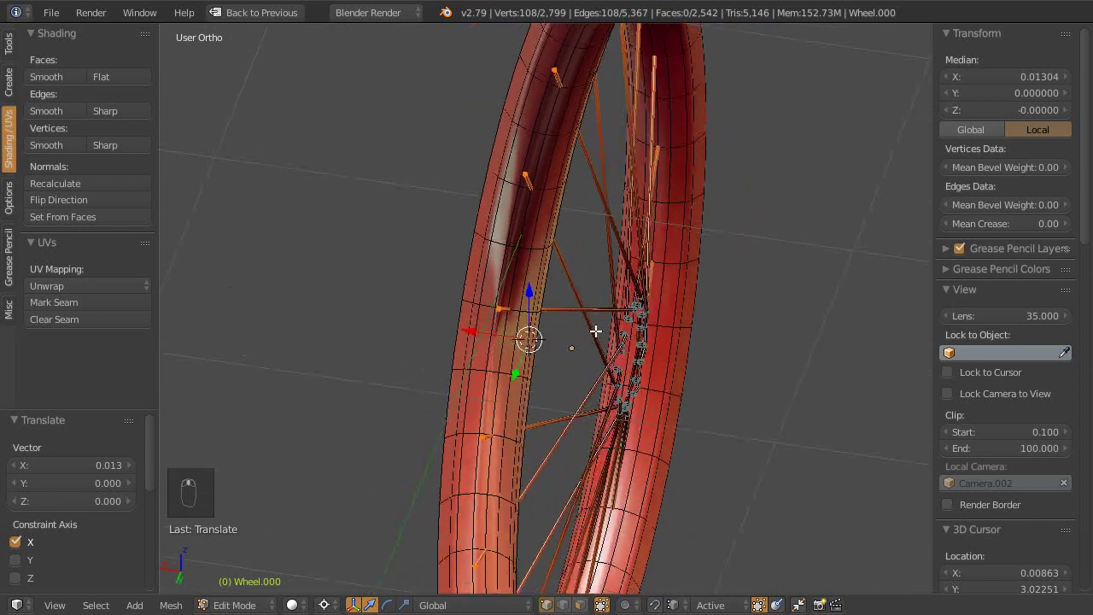
{"action": "left_click_drag", "start_coordinate": [584, 371], "coordinate": [584, 372]}
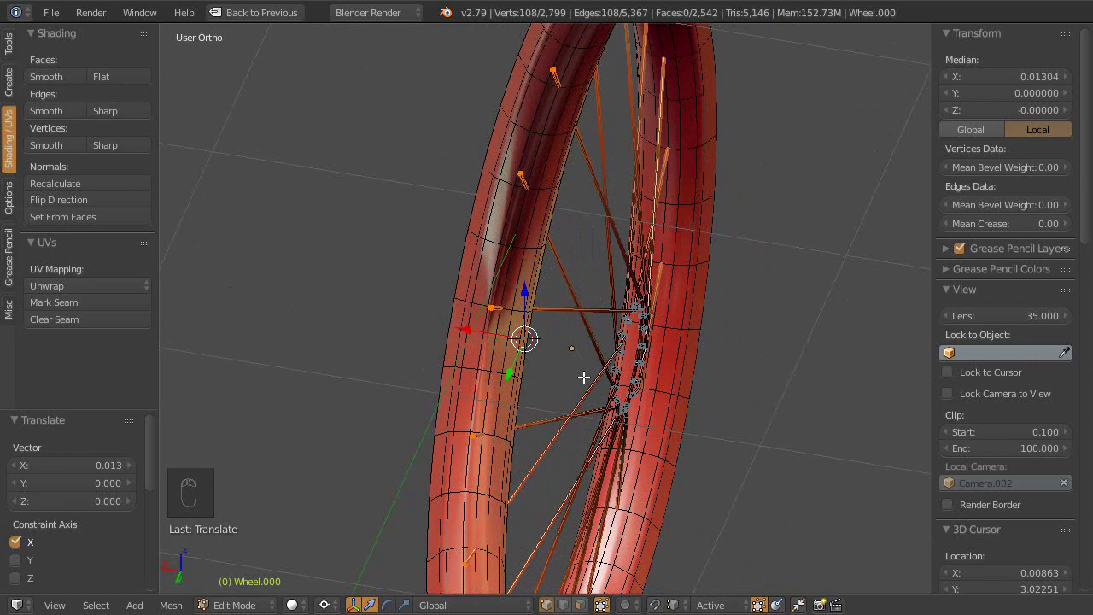
{"action": "key", "text": "a"}
{"action": "left_click_drag", "start_coordinate": [603, 322], "coordinate": [577, 322]}
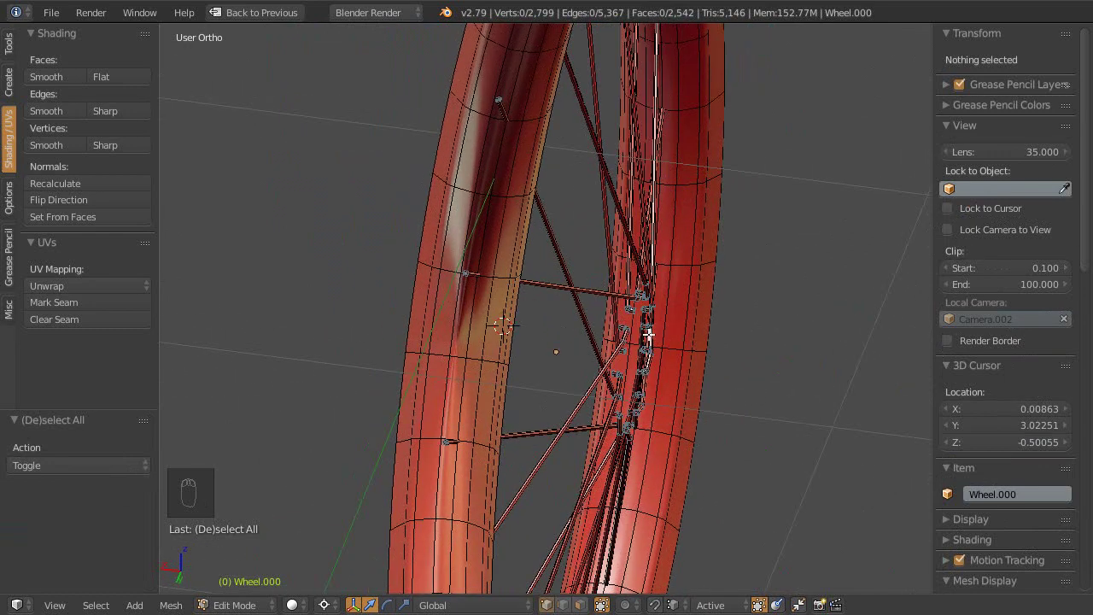
Step: In wireframe, unhide the mesh, box-select around the hub and narrow the selection to the spokes
{"action": "key", "text": "z"}
{"action": "left_click_drag", "start_coordinate": [605, 309], "coordinate": [558, 301]}
{"action": "key", "text": "a"}
{"action": "key", "text": "a"}
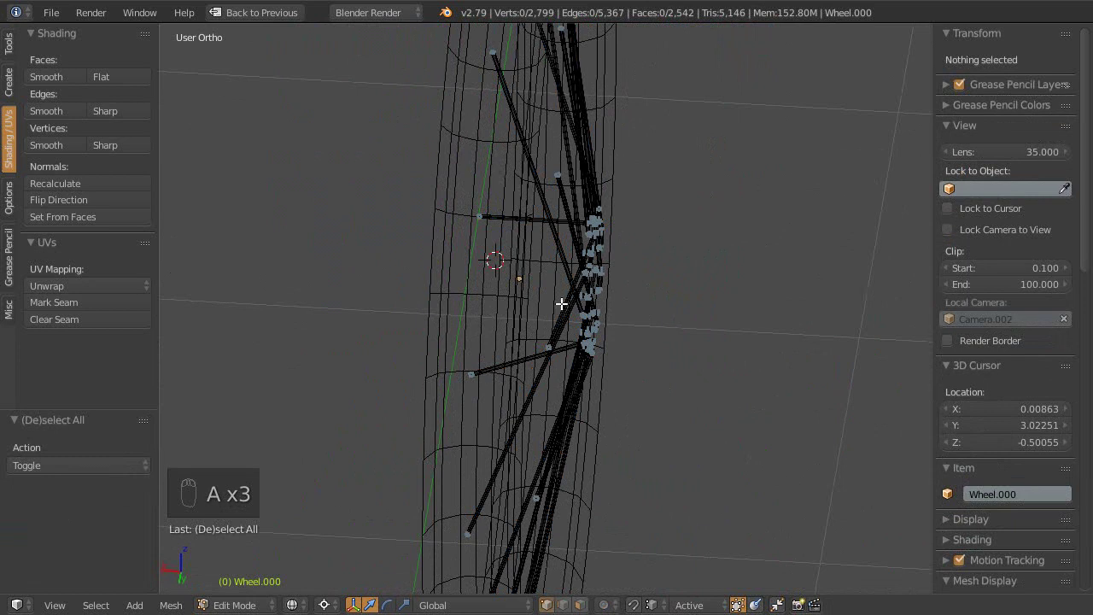
{"action": "key", "text": "alt+h"}
{"action": "left_click_drag", "start_coordinate": [578, 296], "coordinate": [638, 328]}
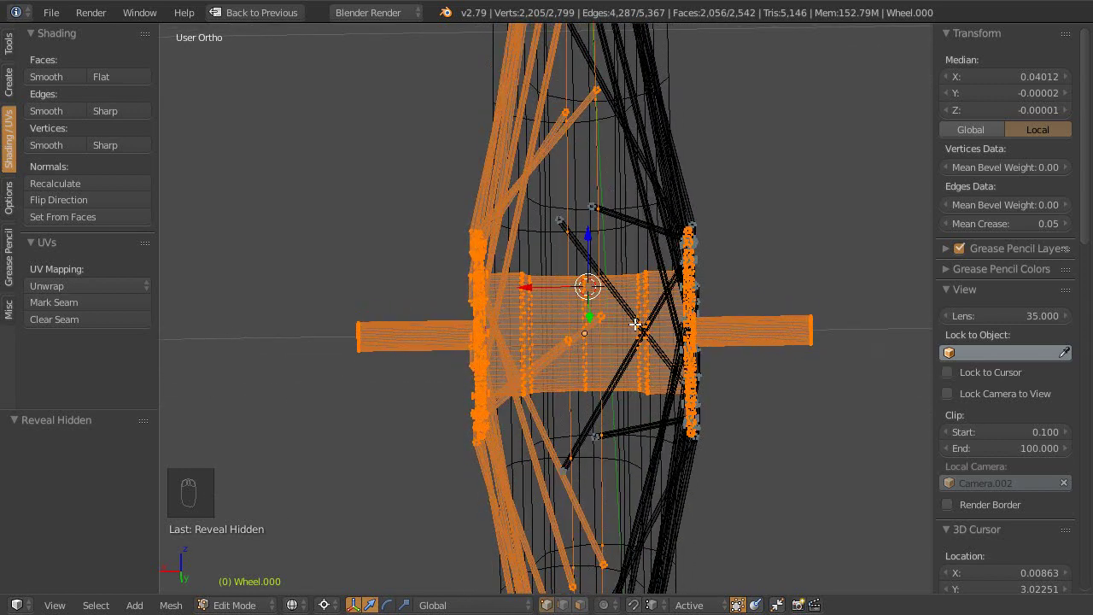
{"action": "key", "text": "shift+l"}
{"action": "key", "text": "shift+l"}
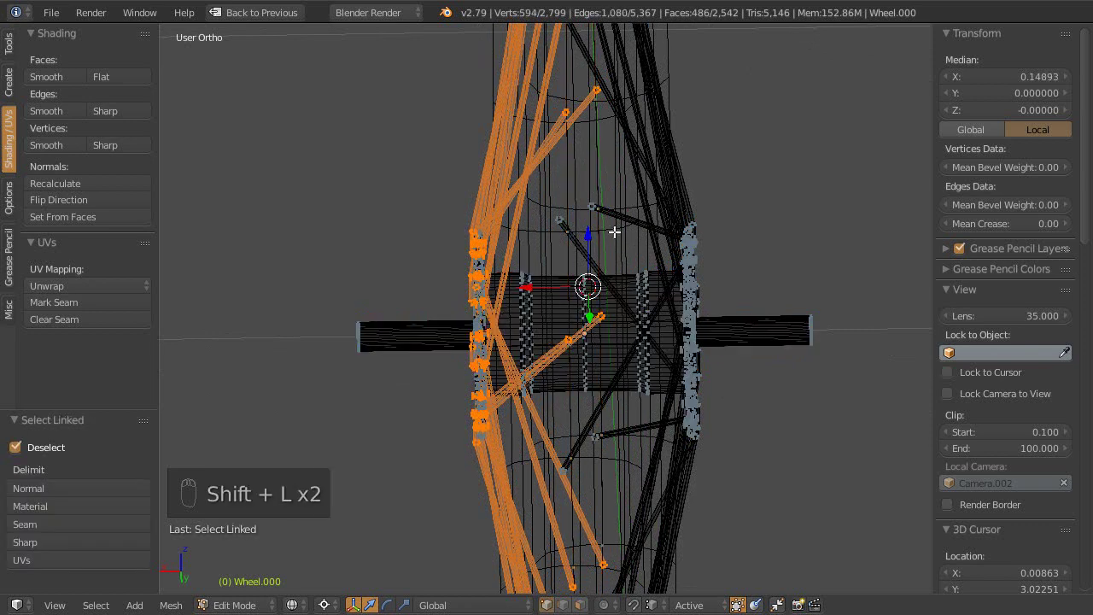
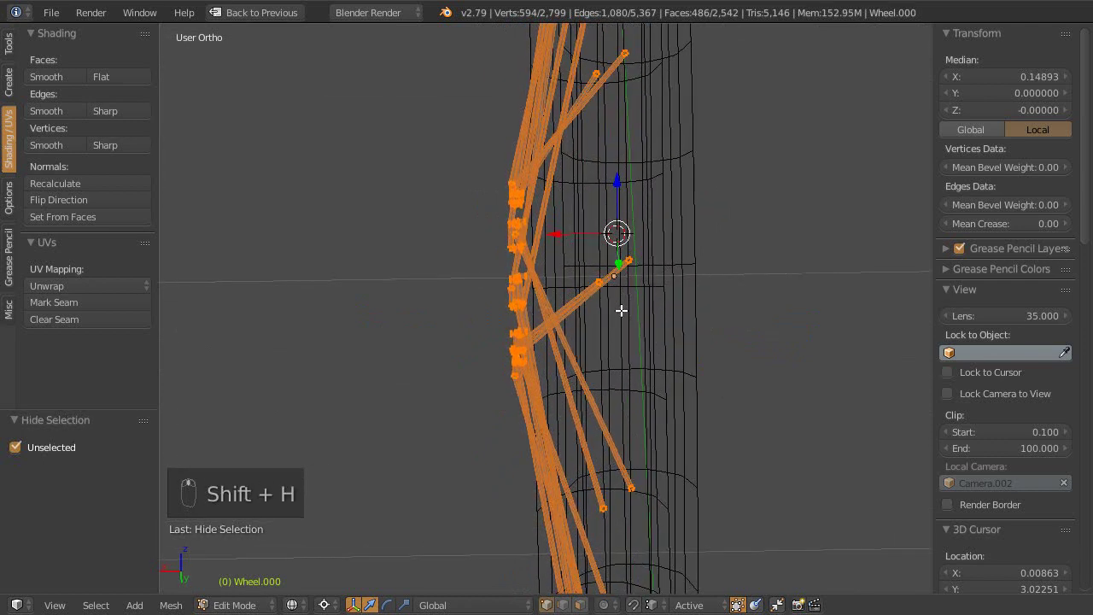
Step: View the spokes from Back Ortho and frame the rim section with the spoke tips inside it
{"action": "key", "text": "ctrl+KP_1"}
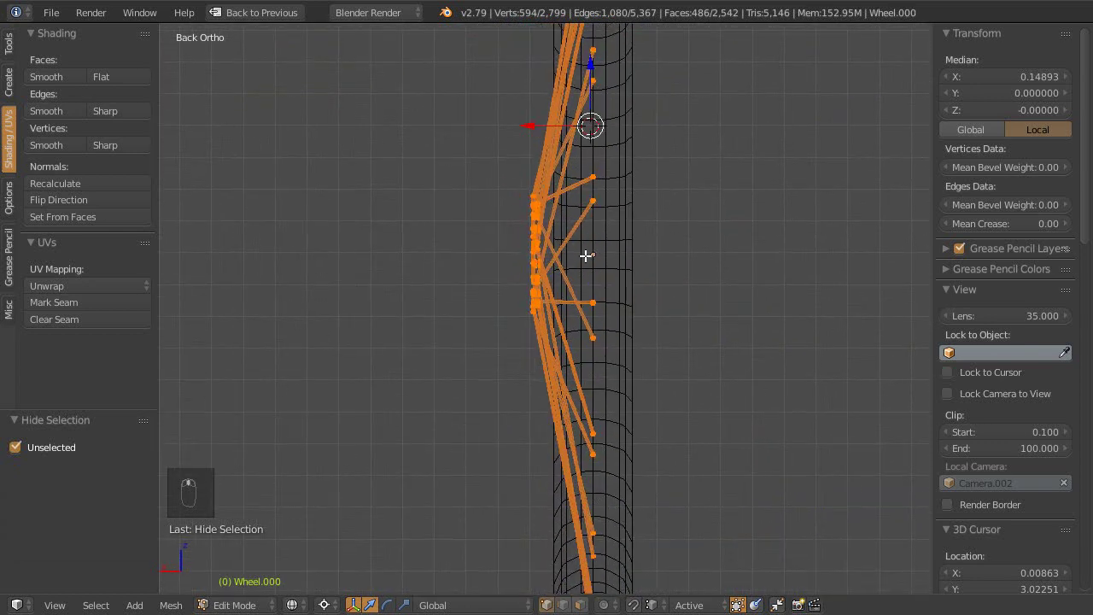
{"action": "key", "text": "c"}
{"action": "middle_click", "coordinate": [524, 259]}
{"action": "left_click_drag", "start_coordinate": [650, 186], "coordinate": [539, 280]}
{"action": "left_click_drag", "start_coordinate": [539, 280], "coordinate": [512, 312]}
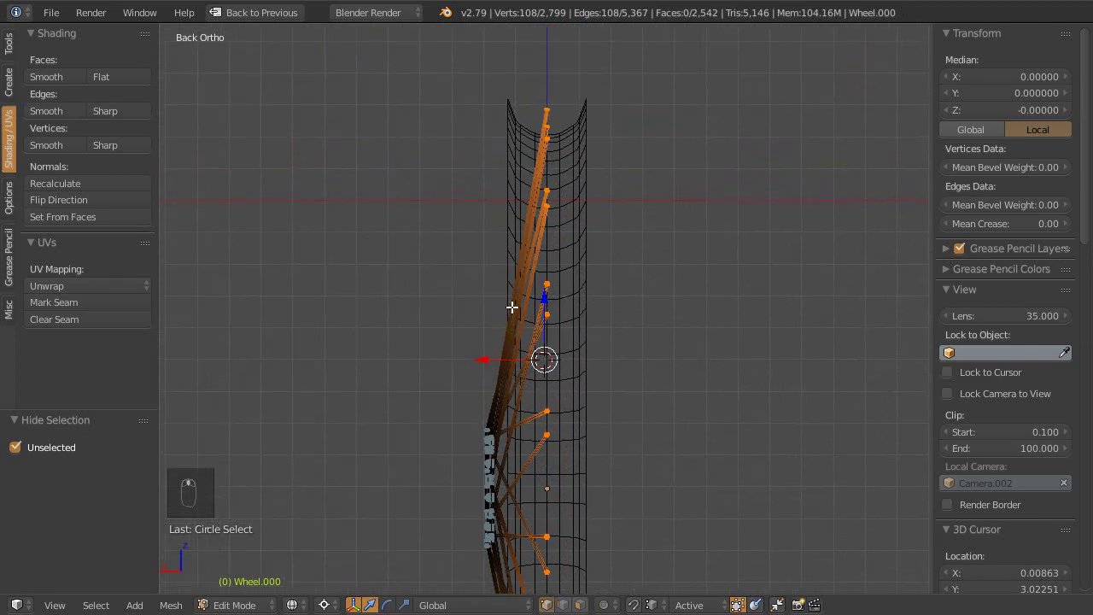
{"action": "key", "text": "z"}
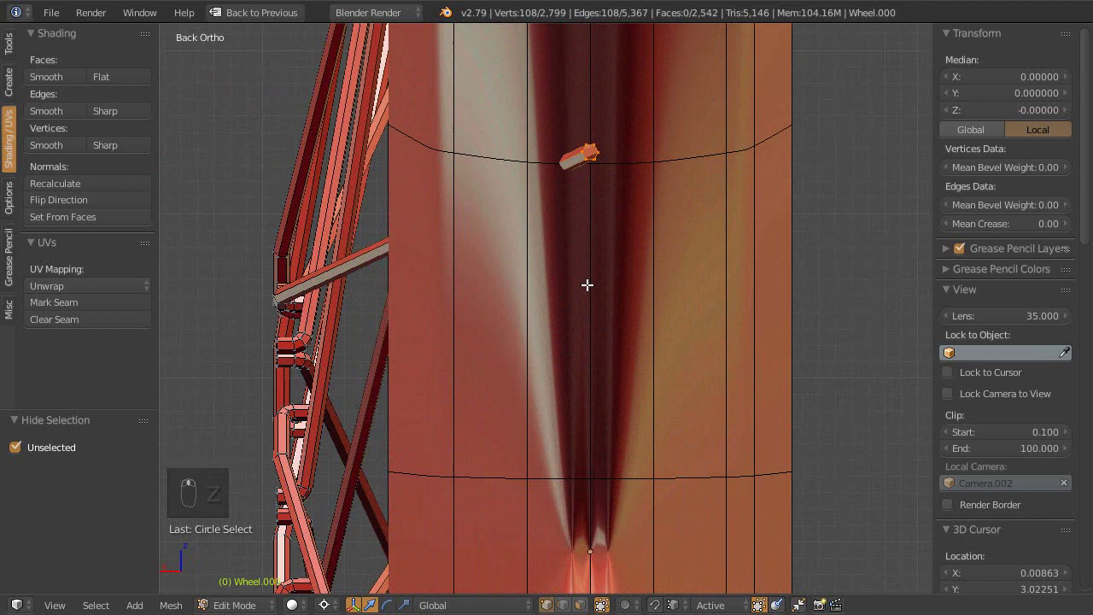
{"action": "middle_click", "coordinate": [630, 443]}
{"action": "left_click_drag", "start_coordinate": [615, 447], "coordinate": [623, 344]}
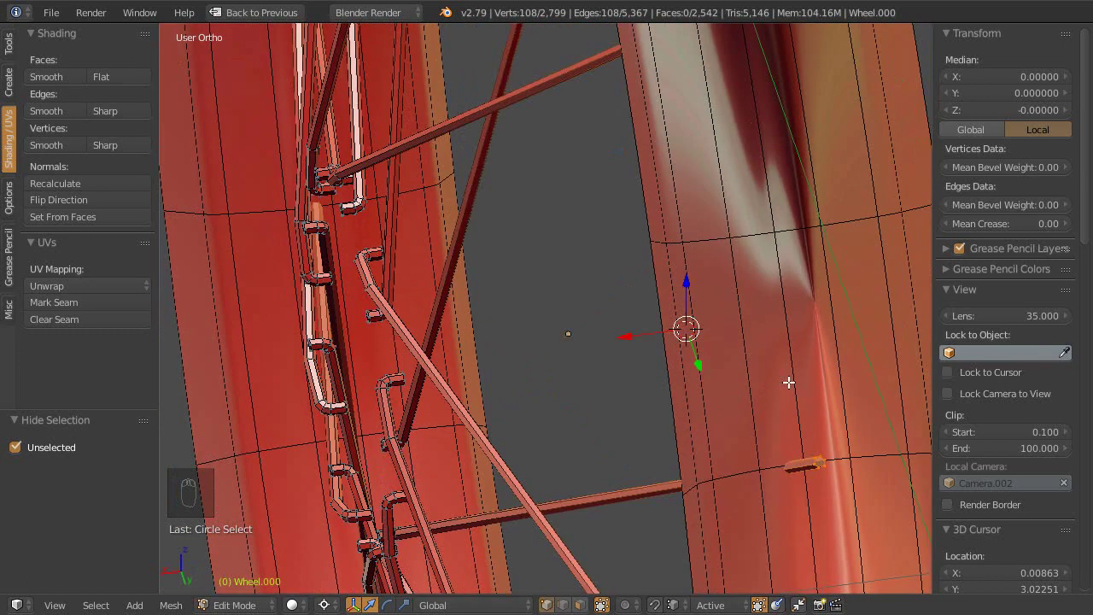
{"action": "key", "text": "ctrl+KP_1"}
{"action": "left_click_drag", "start_coordinate": [575, 308], "coordinate": [592, 441]}
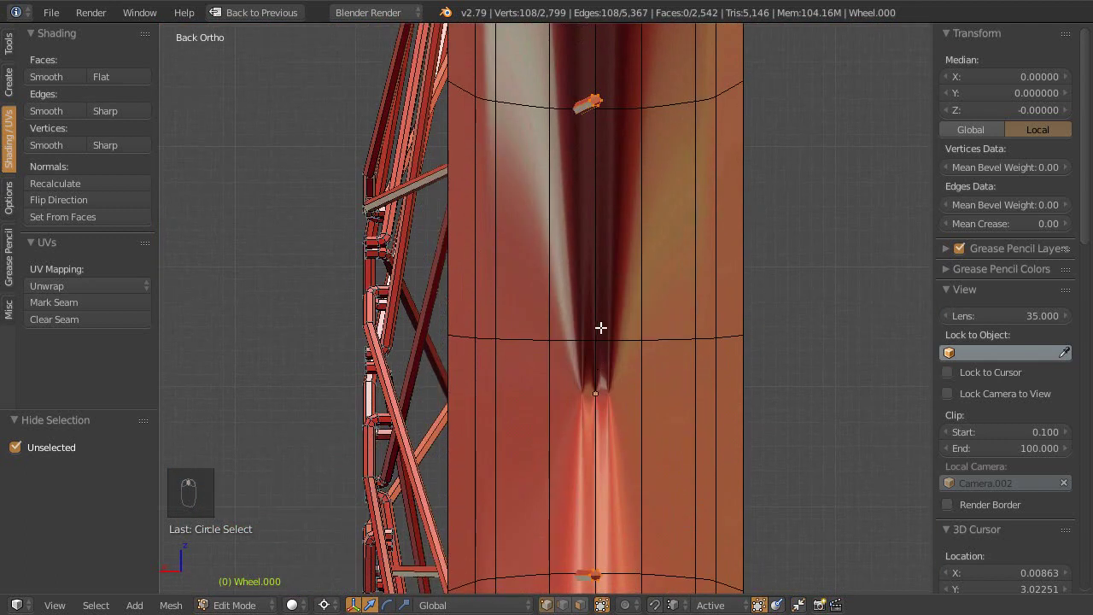
{"action": "left_click_drag", "start_coordinate": [623, 320], "coordinate": [556, 374]}
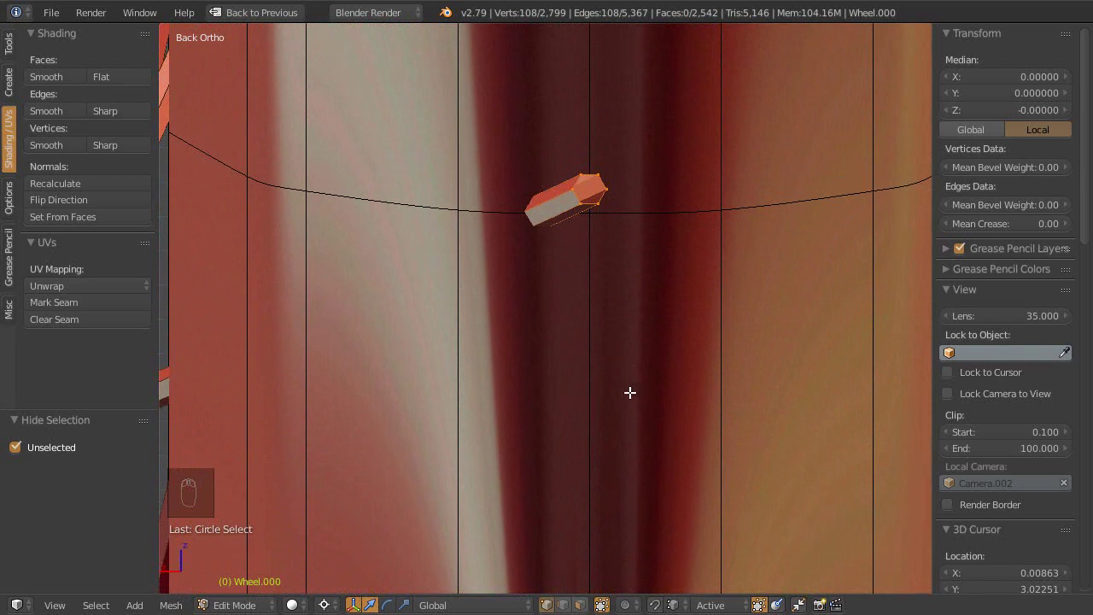
{"action": "left_click_drag", "start_coordinate": [638, 371], "coordinate": [598, 289]}
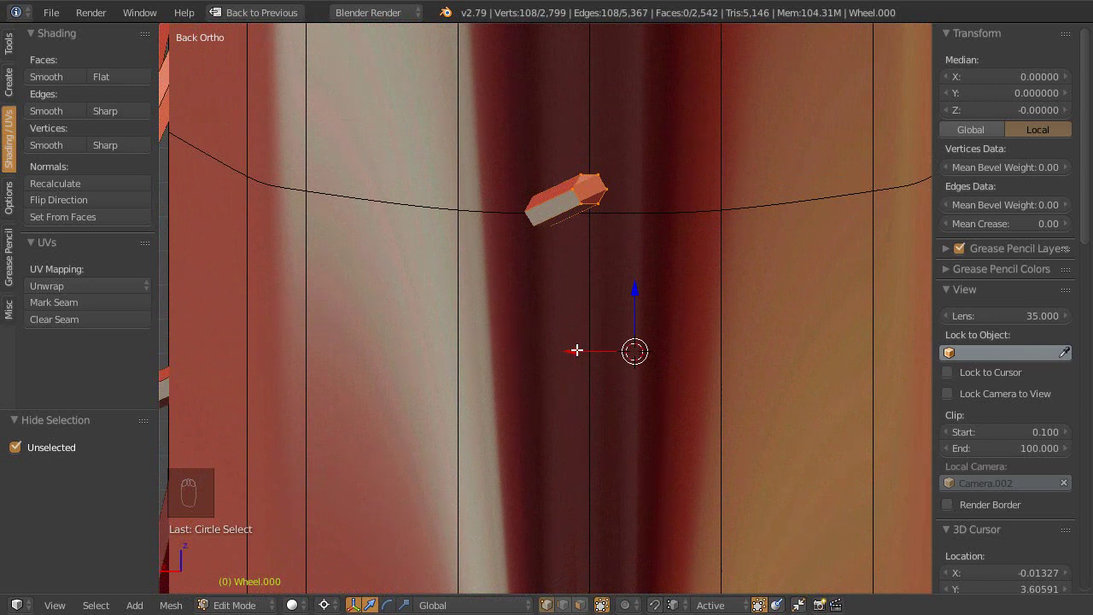
{"action": "left_click_drag", "start_coordinate": [582, 345], "coordinate": [602, 357]}
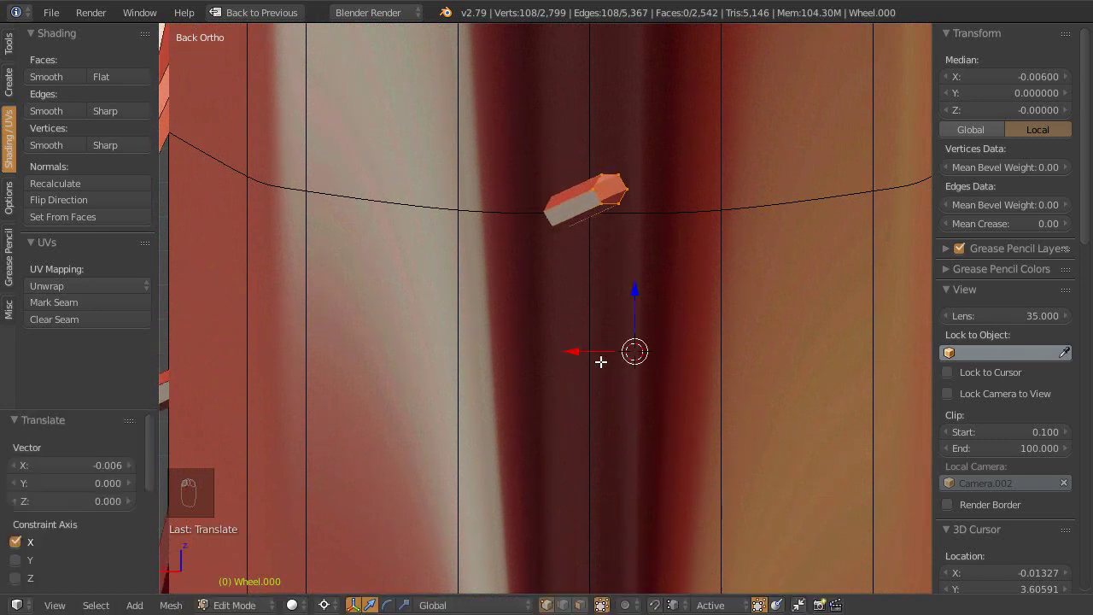
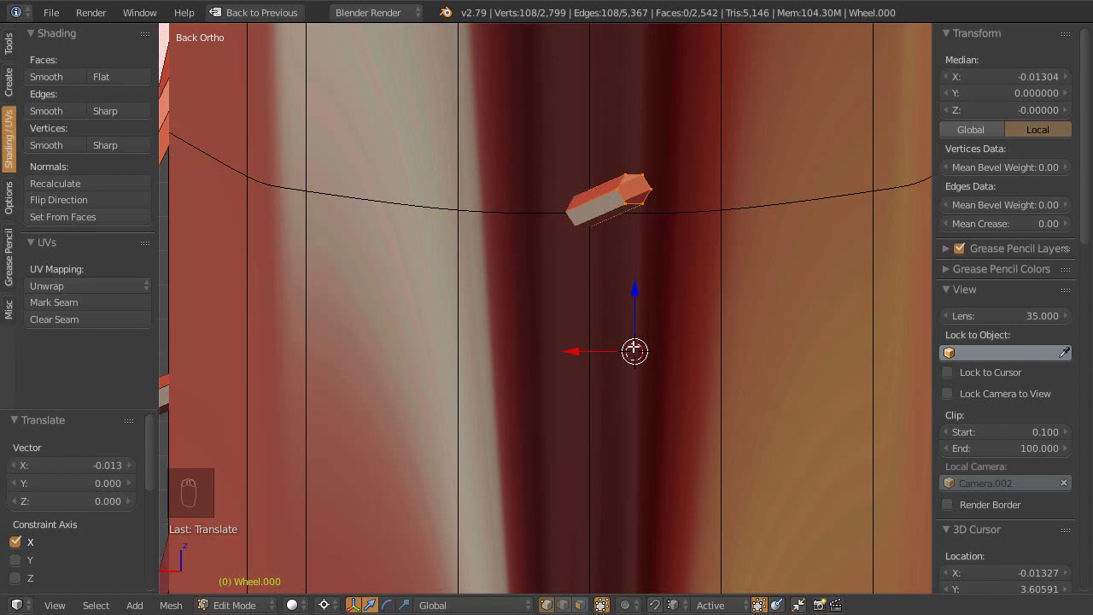
{"action": "left_click_drag", "start_coordinate": [590, 379], "coordinate": [93, 471]}
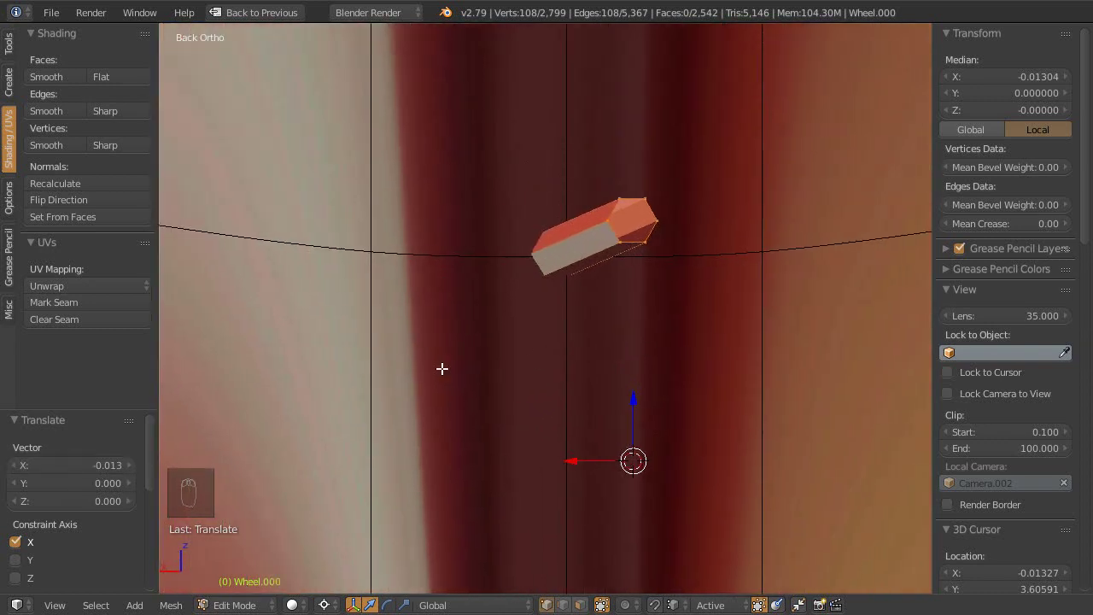
{"action": "left_click_drag", "start_coordinate": [601, 386], "coordinate": [603, 380]}
{"action": "left_click_drag", "start_coordinate": [623, 333], "coordinate": [567, 357]}
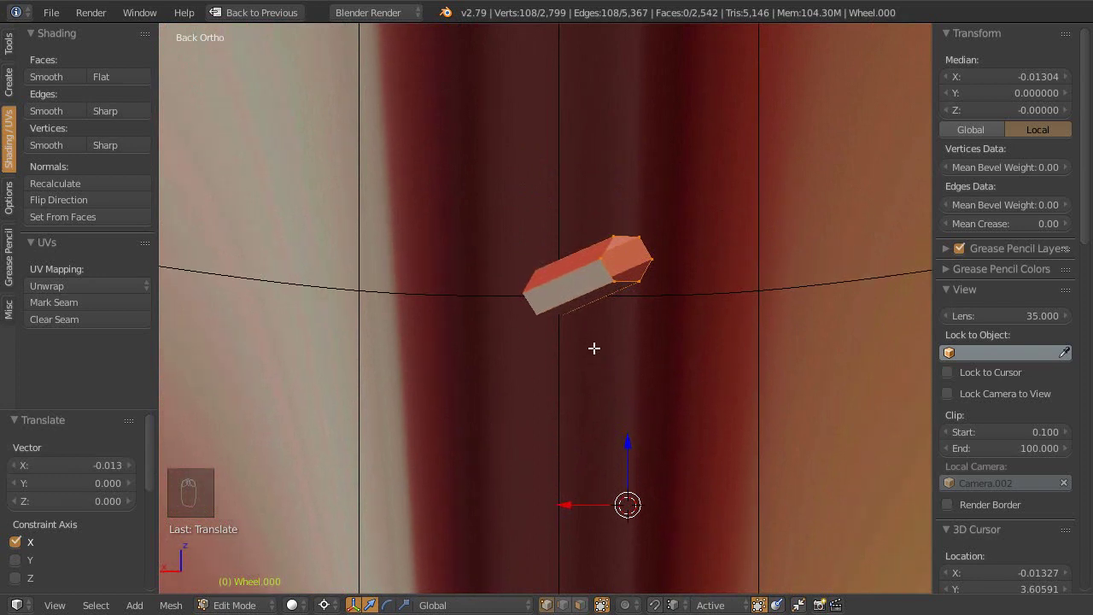
{"action": "left_click_drag", "start_coordinate": [591, 382], "coordinate": [628, 352]}
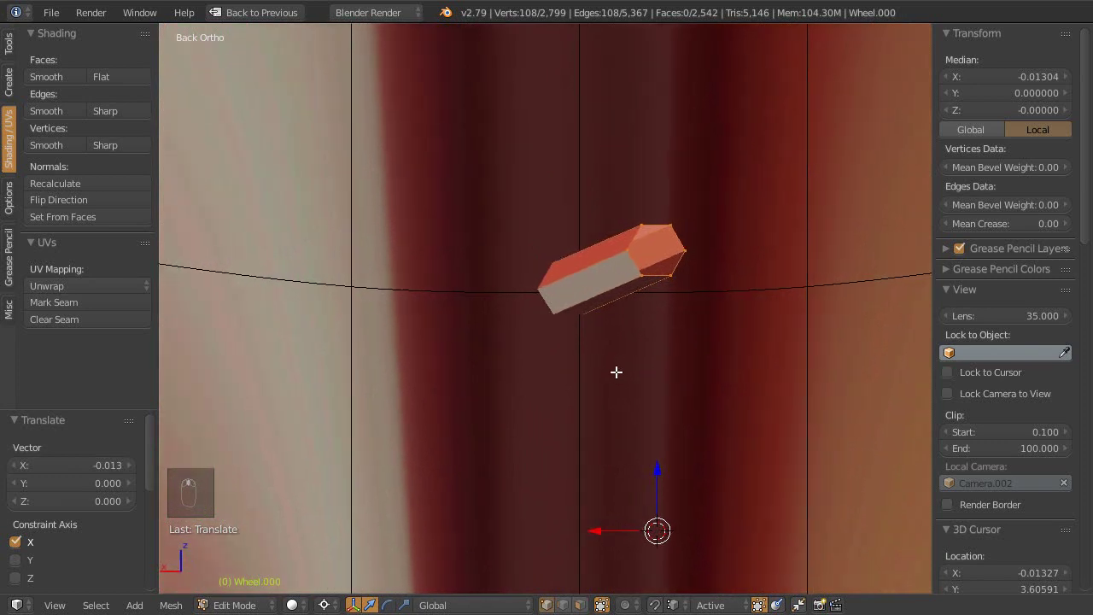
{"action": "key", "text": "z"}
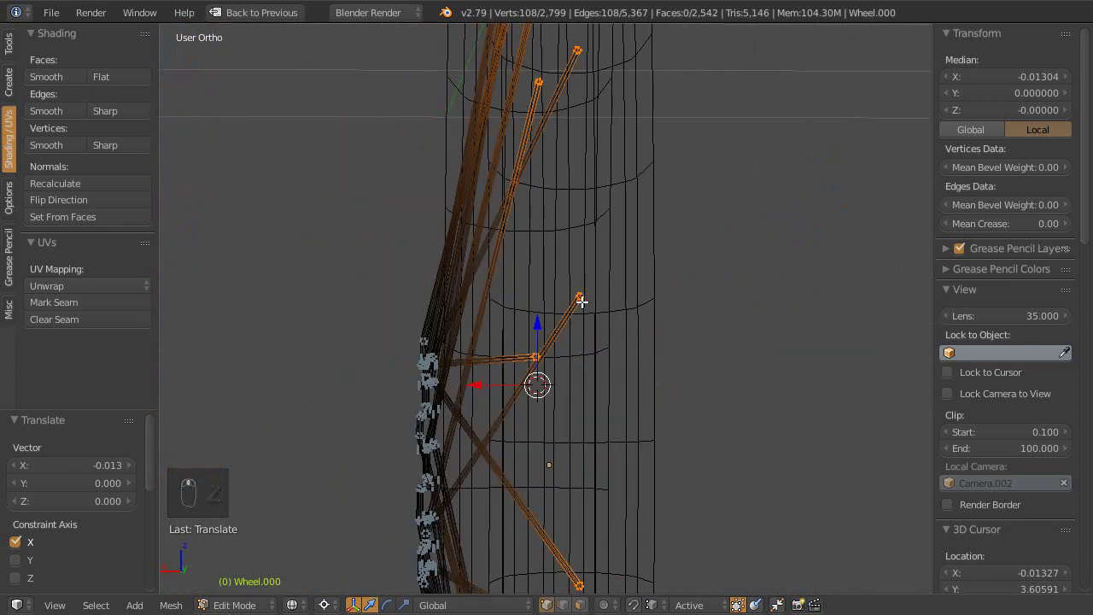
{"action": "key", "text": "x"}
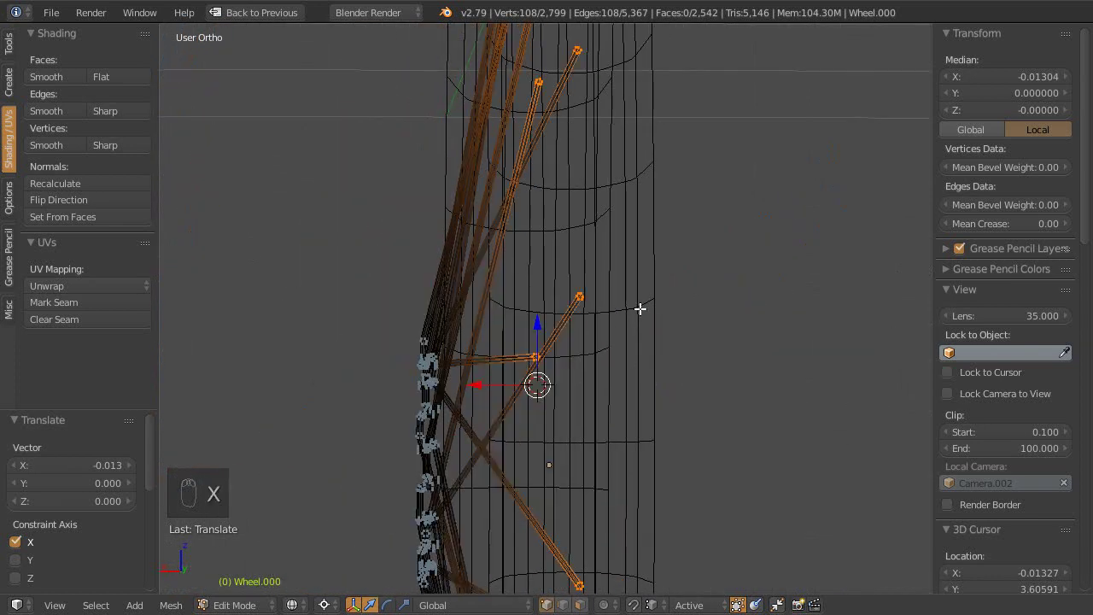
{"action": "key", "text": "z"}
{"action": "middle_click", "coordinate": [623, 333]}
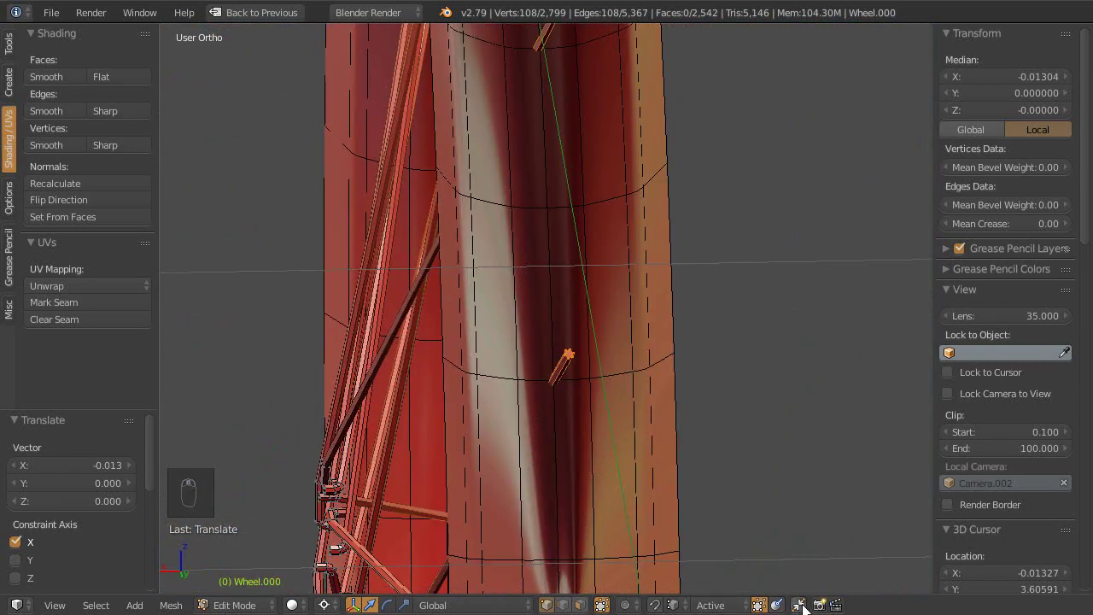
{"action": "left_click_drag", "start_coordinate": [565, 345], "coordinate": [621, 323]}
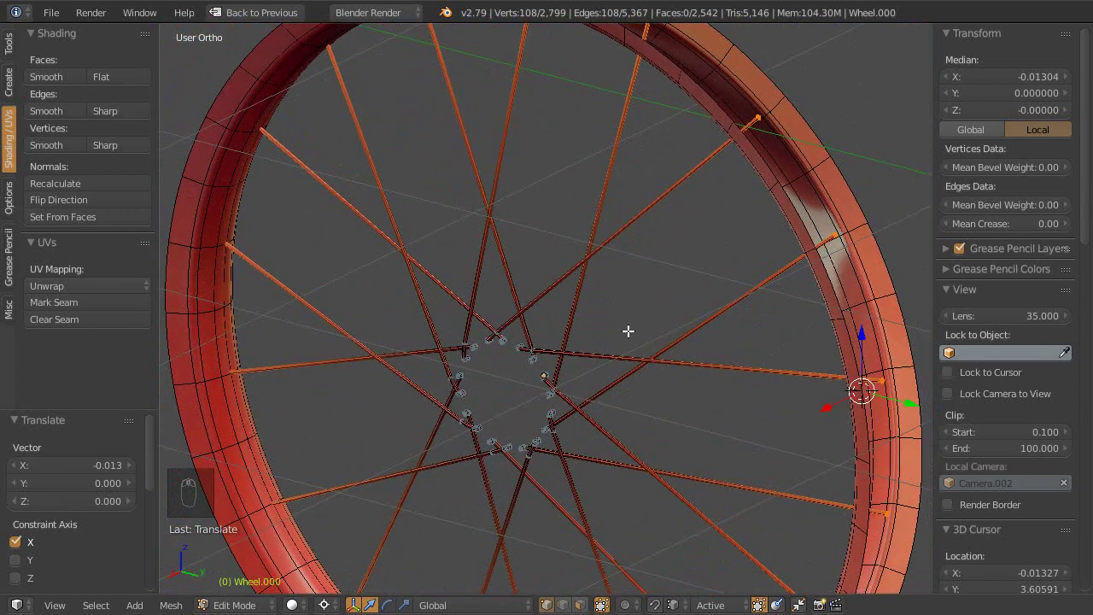
Step: Return to Object Mode, orbit around the wheel and save the file
{"action": "key", "text": "Tab"}
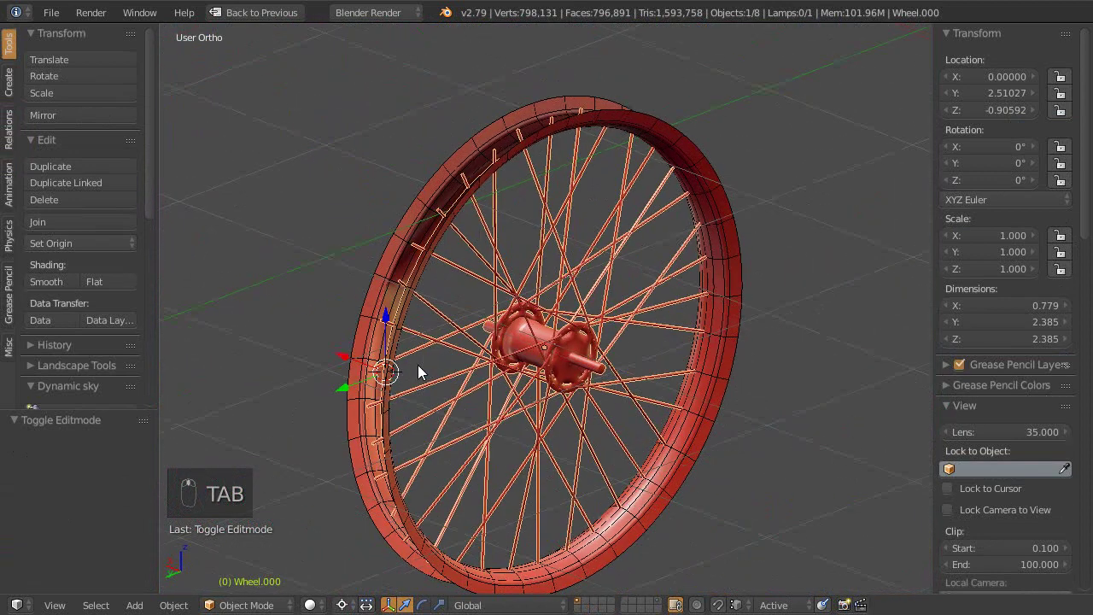
{"action": "left_click_drag", "start_coordinate": [793, 167], "coordinate": [673, 362]}
{"action": "left_click_drag", "start_coordinate": [720, 487], "coordinate": [632, 316]}
{"action": "key", "text": "ctrl+s"}
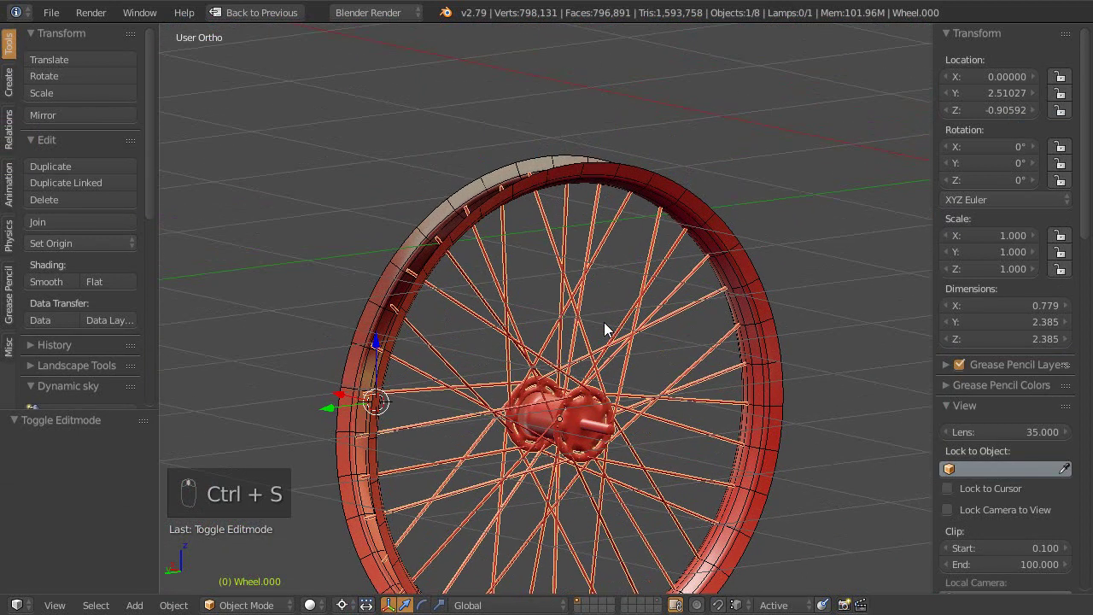
{"action": "middle_click", "coordinate": [607, 328]}
{"action": "middle_click", "coordinate": [720, 398]}
Step: Zoom onto the spoke–rim junction and raise the spokes' Subdivision Surface level to 3
{"action": "left_click_drag", "start_coordinate": [607, 319], "coordinate": [695, 334]}
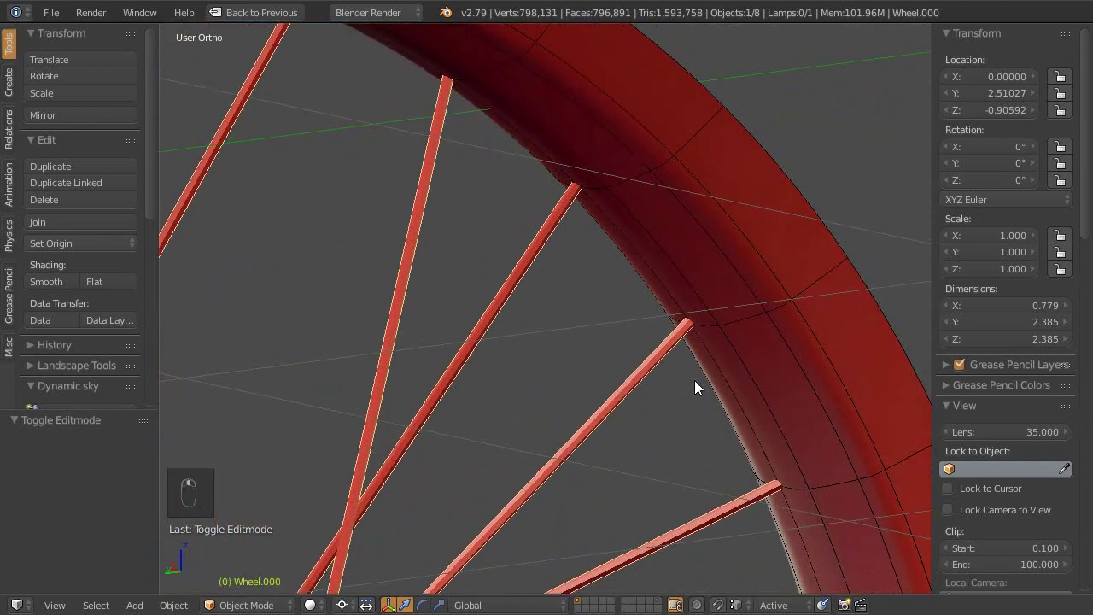
{"action": "middle_click", "coordinate": [675, 415]}
{"action": "key", "text": "ctrl+3"}
{"action": "middle_click", "coordinate": [673, 413]}
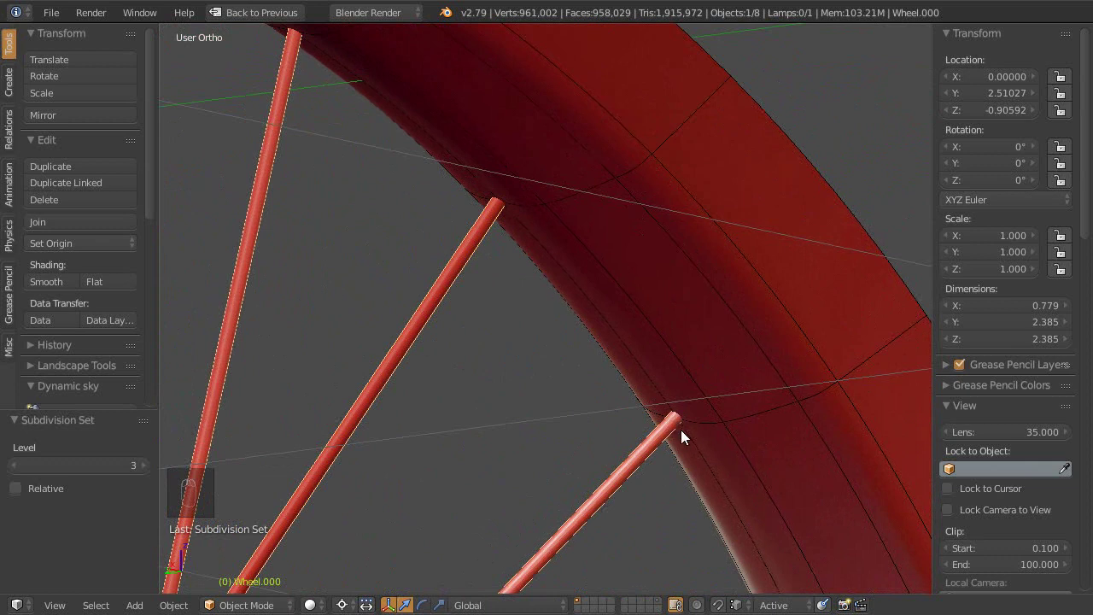
{"action": "left_click_drag", "start_coordinate": [684, 438], "coordinate": [677, 376]}
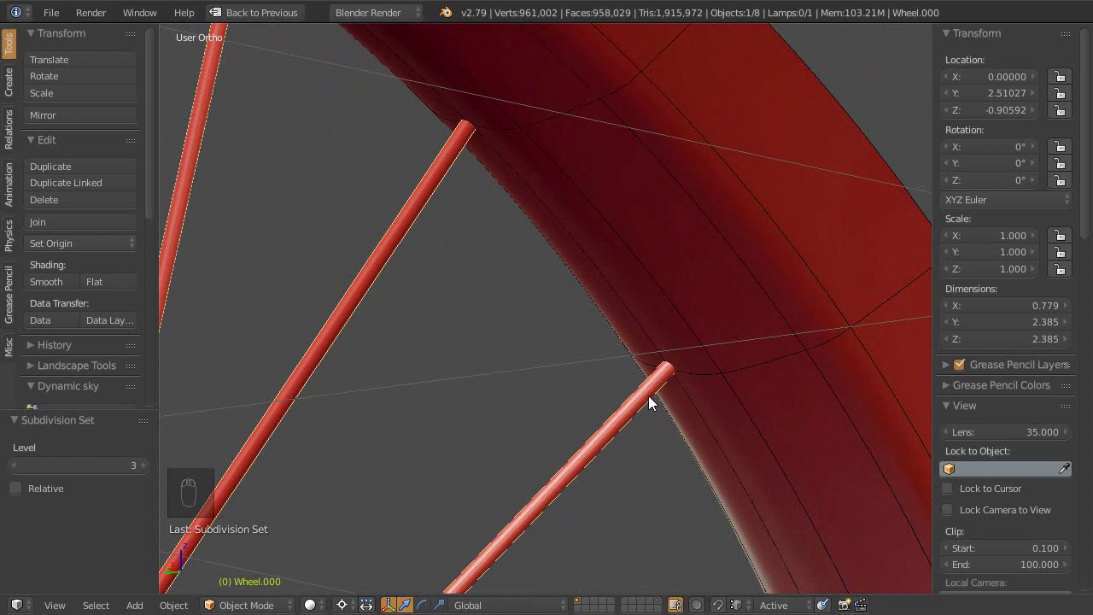
{"action": "key", "text": "ctrl+KP_3"}
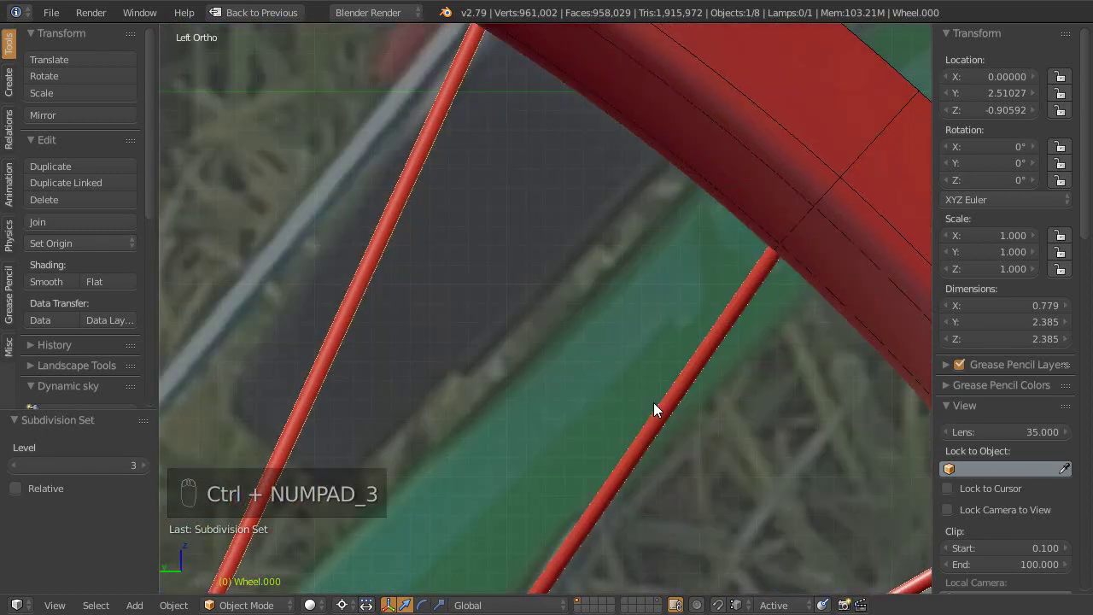
{"action": "left_click_drag", "start_coordinate": [615, 349], "coordinate": [494, 256]}
{"action": "key", "text": "z"}
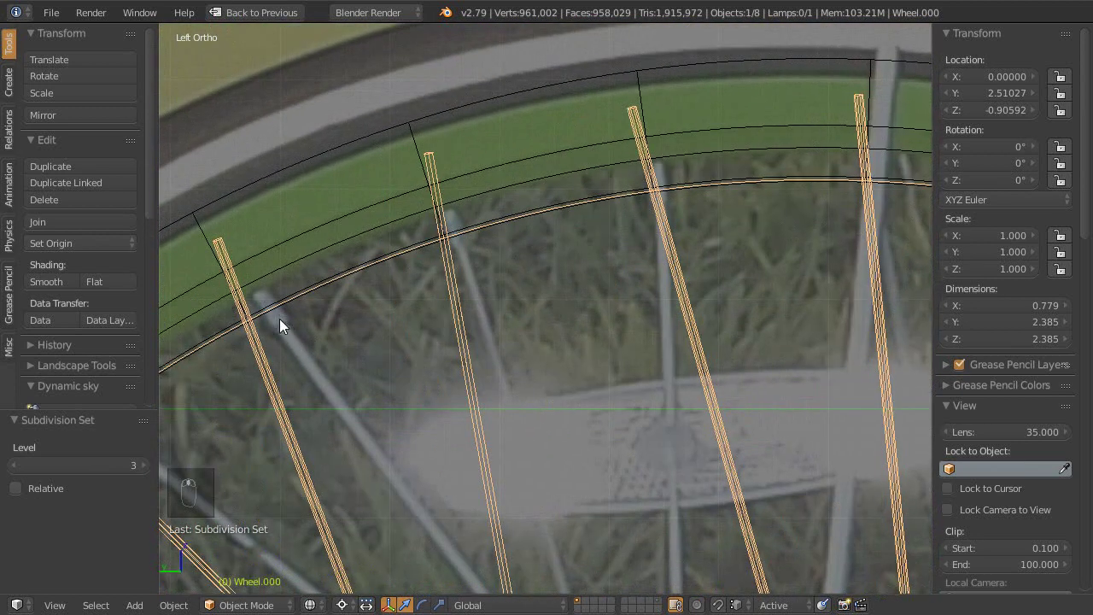
{"action": "left_click_drag", "start_coordinate": [322, 326], "coordinate": [597, 268]}
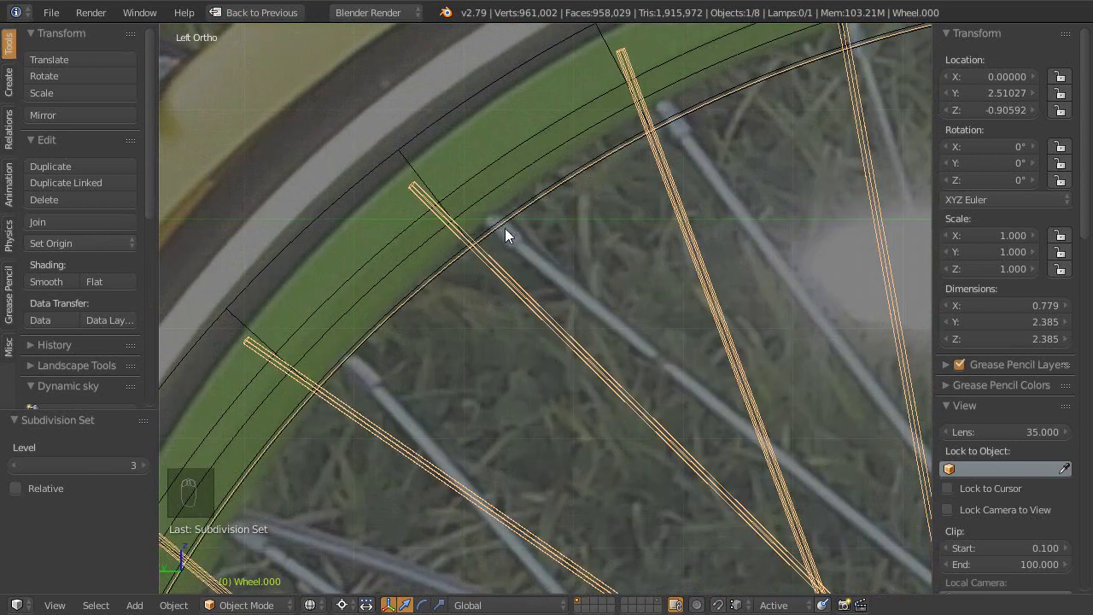
{"action": "left_click_drag", "start_coordinate": [448, 388], "coordinate": [506, 164]}
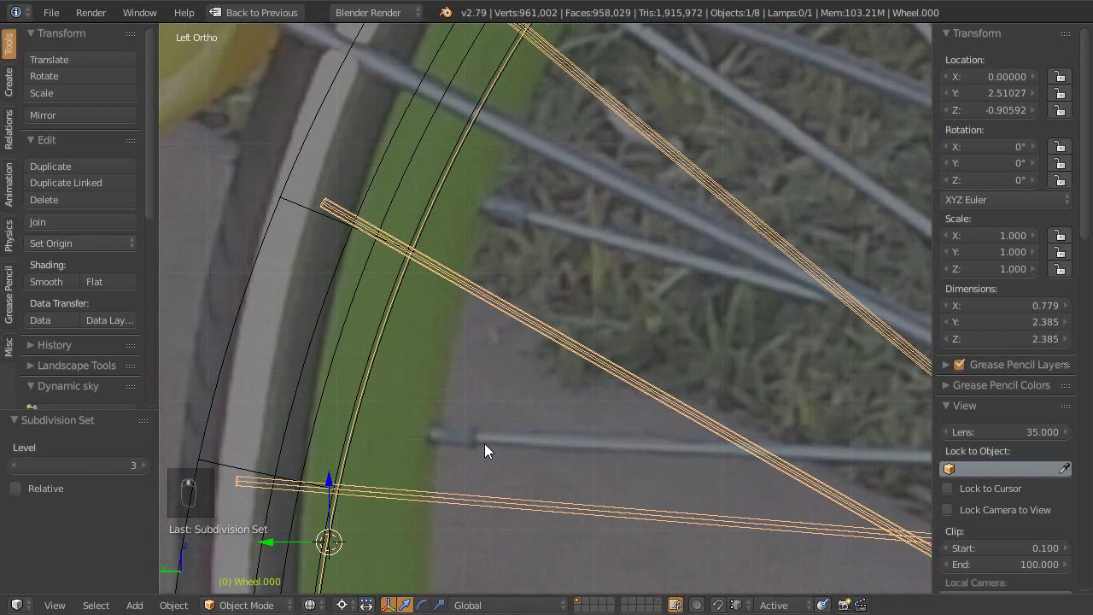
{"action": "middle_click", "coordinate": [488, 457]}
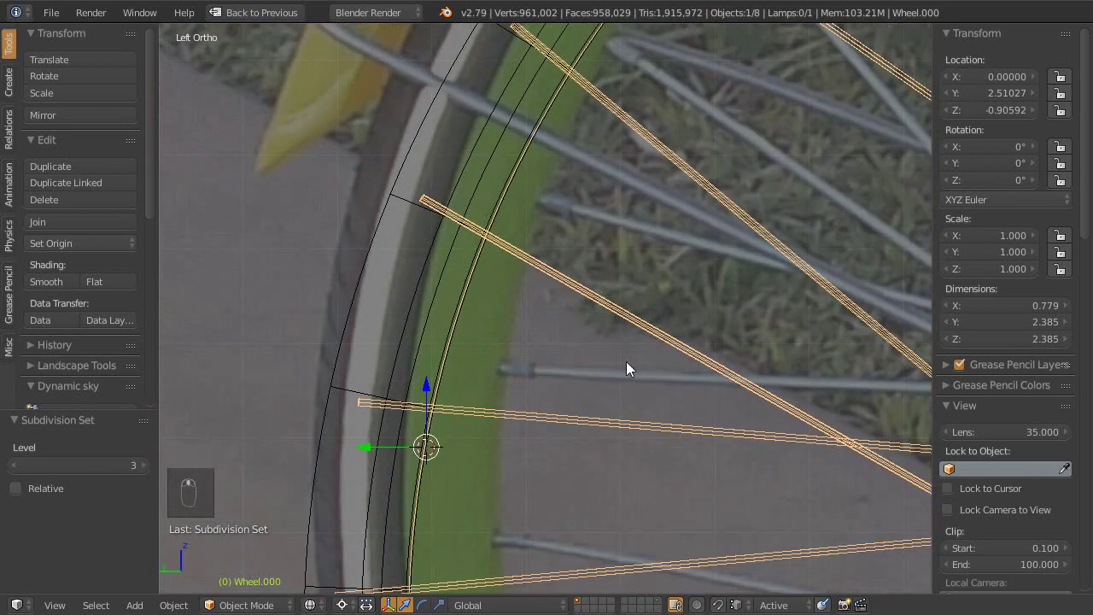
{"action": "left_click_drag", "start_coordinate": [423, 314], "coordinate": [428, 324]}
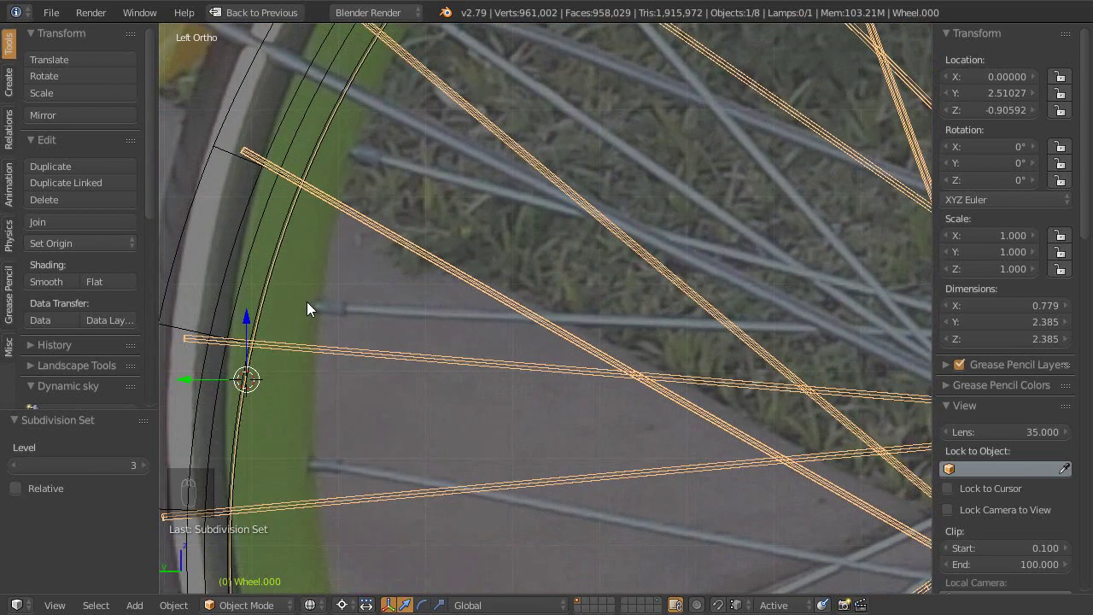
{"action": "middle_click", "coordinate": [347, 296]}
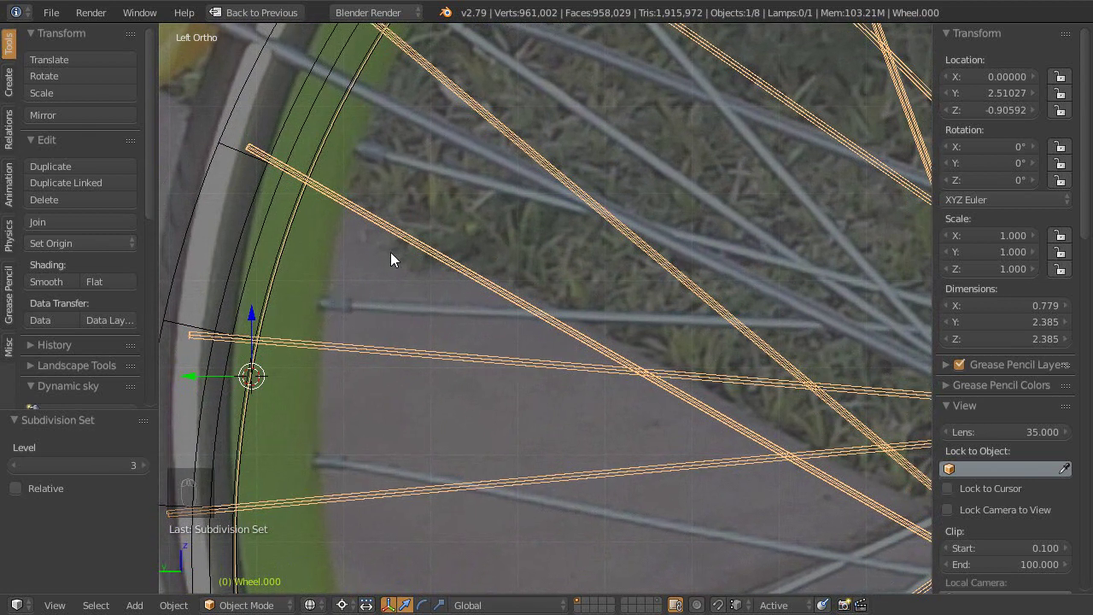
{"action": "middle_click", "coordinate": [408, 225]}
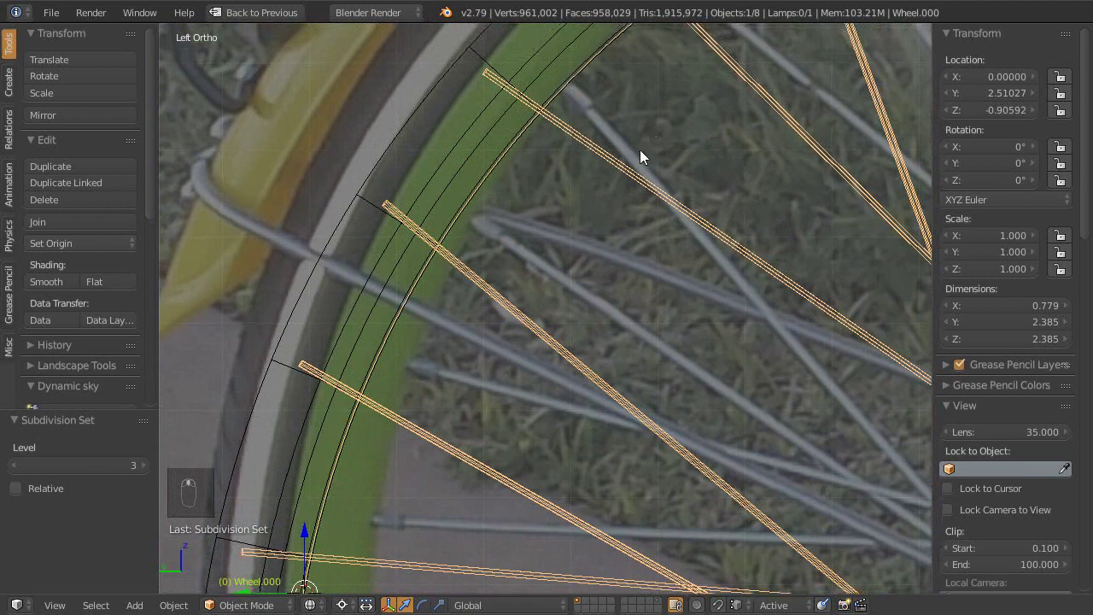
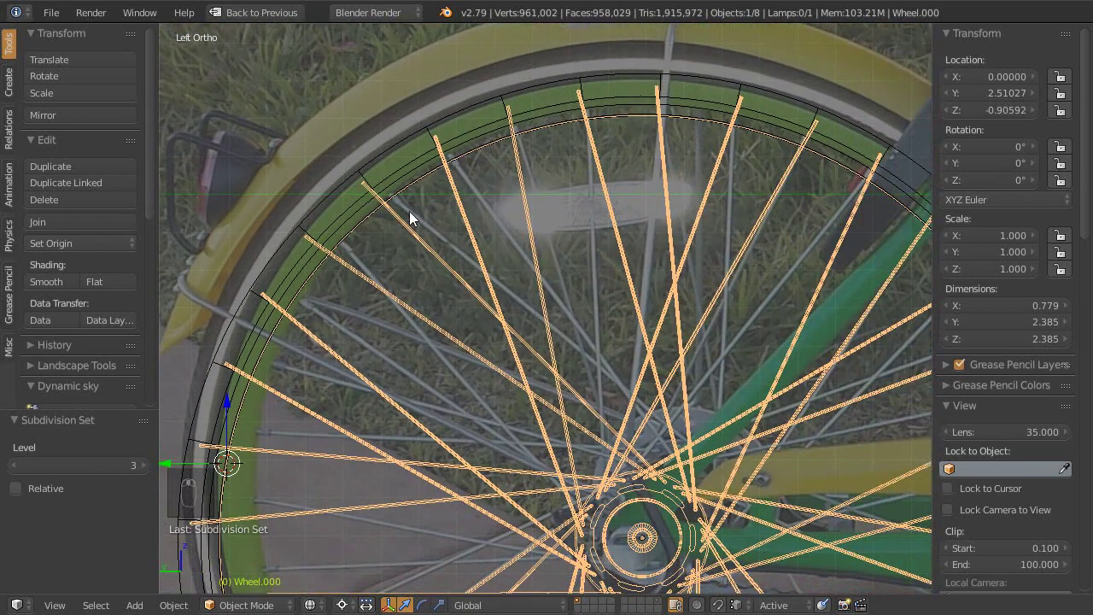
{"action": "left_click_drag", "start_coordinate": [432, 220], "coordinate": [494, 222]}
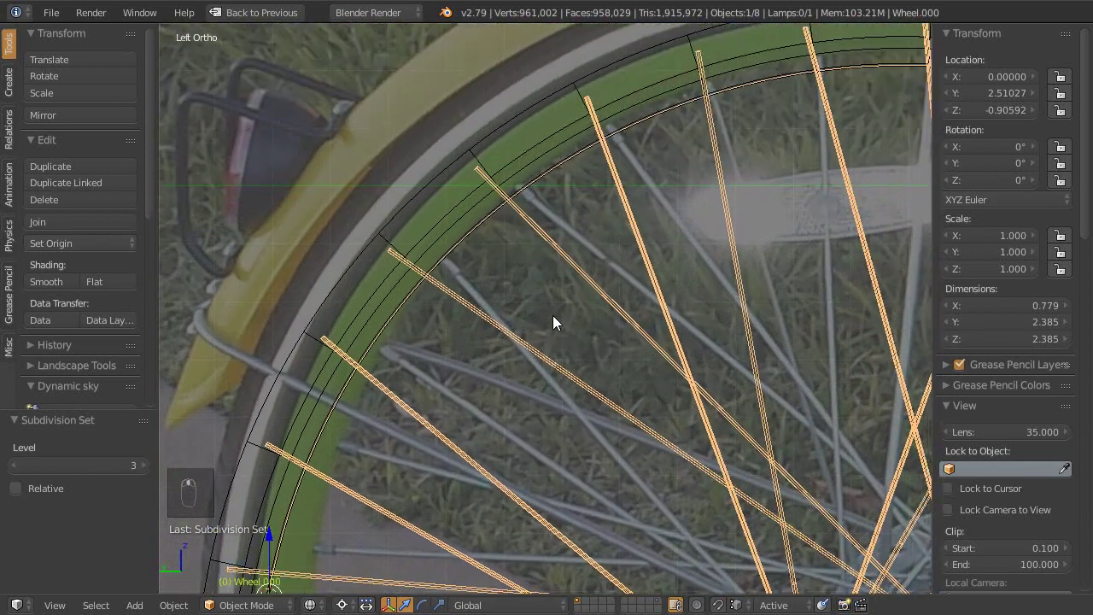
{"action": "middle_click", "coordinate": [610, 160]}
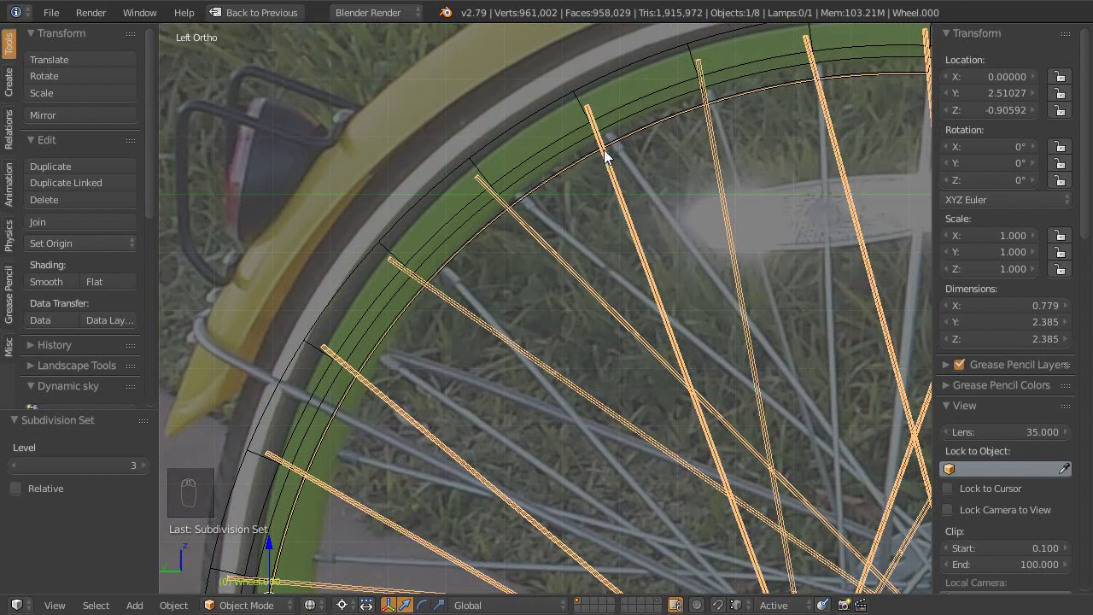
{"action": "left_click_drag", "start_coordinate": [727, 126], "coordinate": [650, 183]}
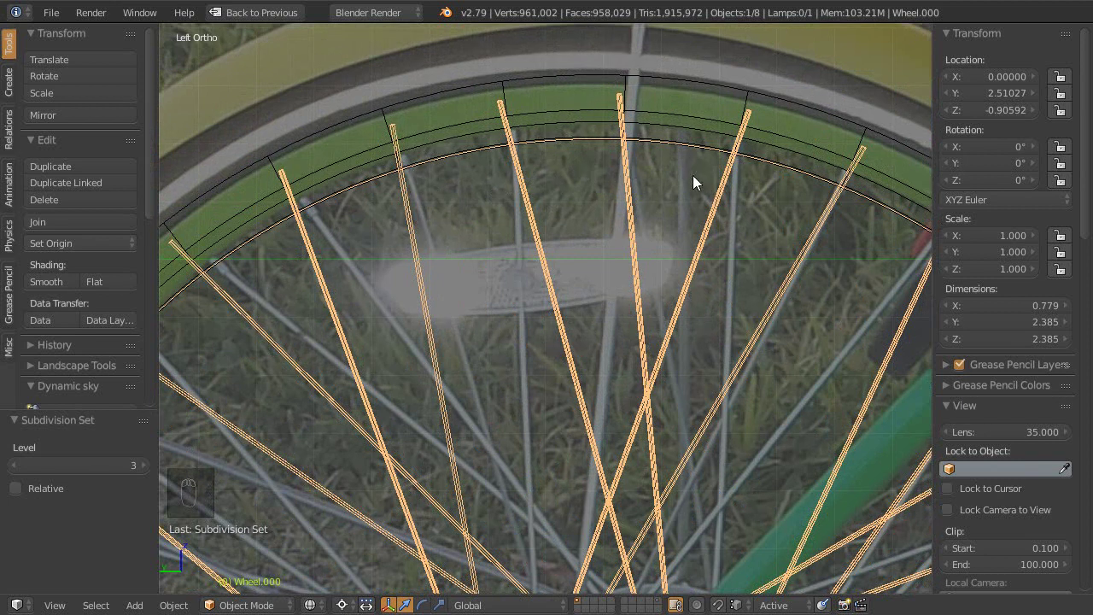
{"action": "middle_click", "coordinate": [667, 195]}
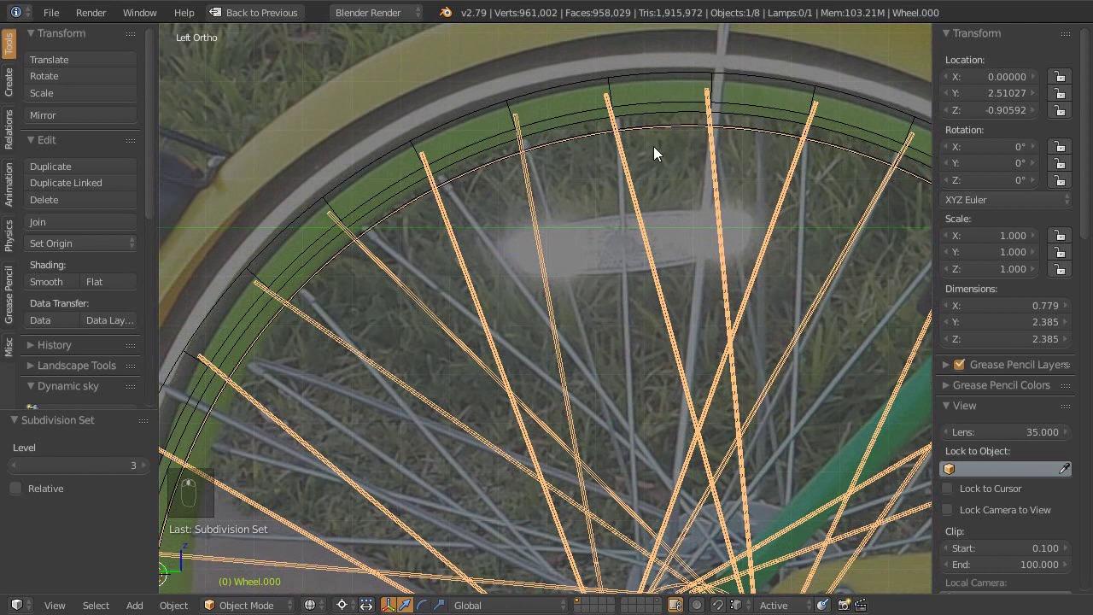
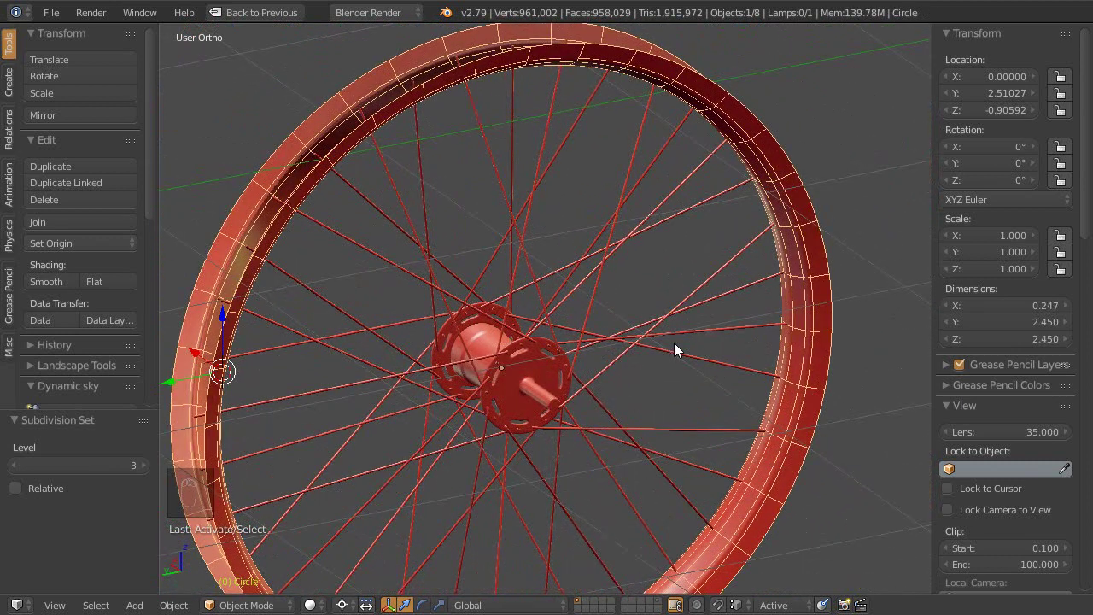
Step: Enter Edit Mode on the rim, add an edge loop near its inner edge and slide it along
{"action": "left_click_drag", "start_coordinate": [720, 306], "coordinate": [483, 202]}
{"action": "key", "text": "Tab"}
{"action": "left_click_drag", "start_coordinate": [507, 198], "coordinate": [541, 239]}
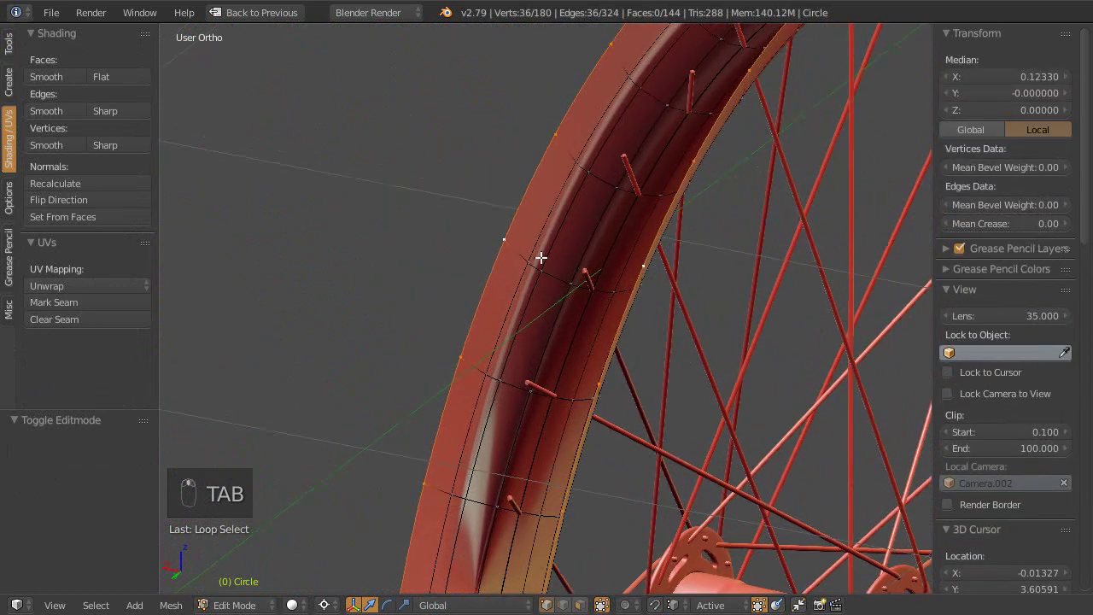
{"action": "key", "text": "e"}
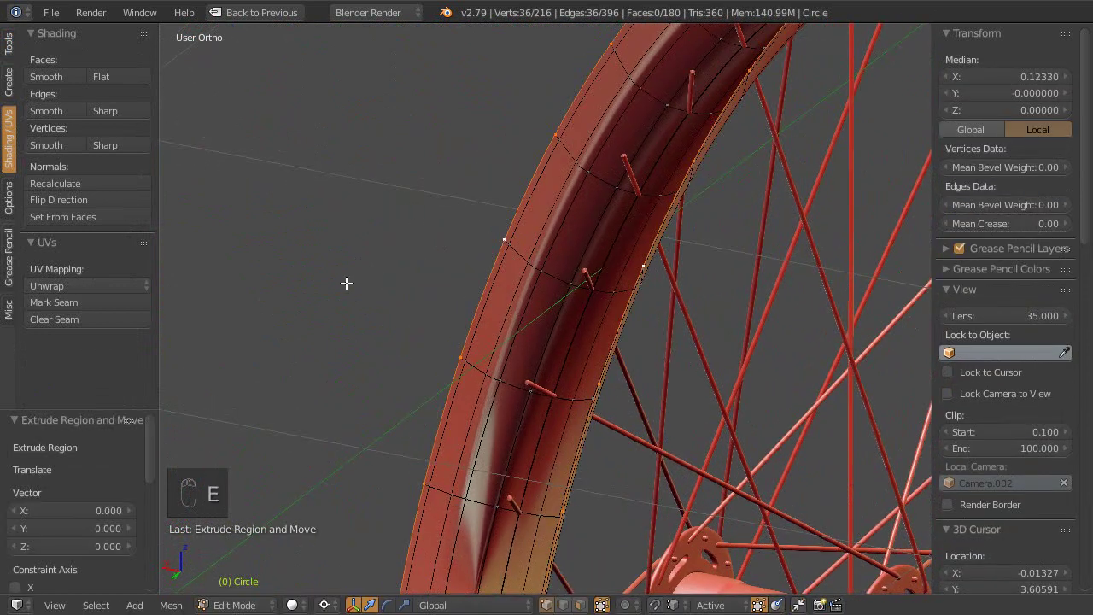
{"action": "key", "text": "s"}
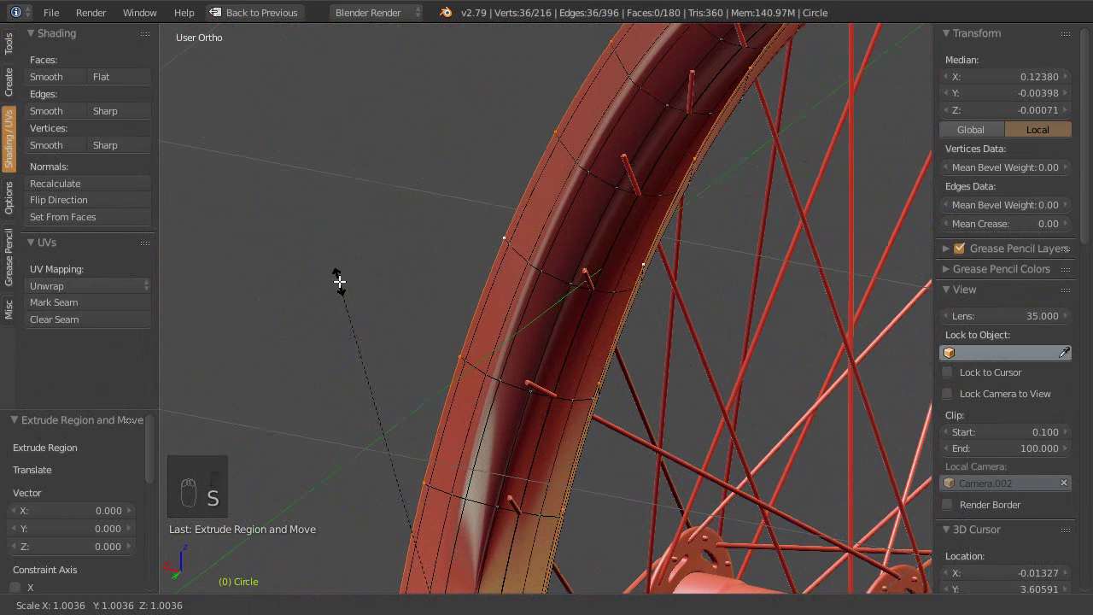
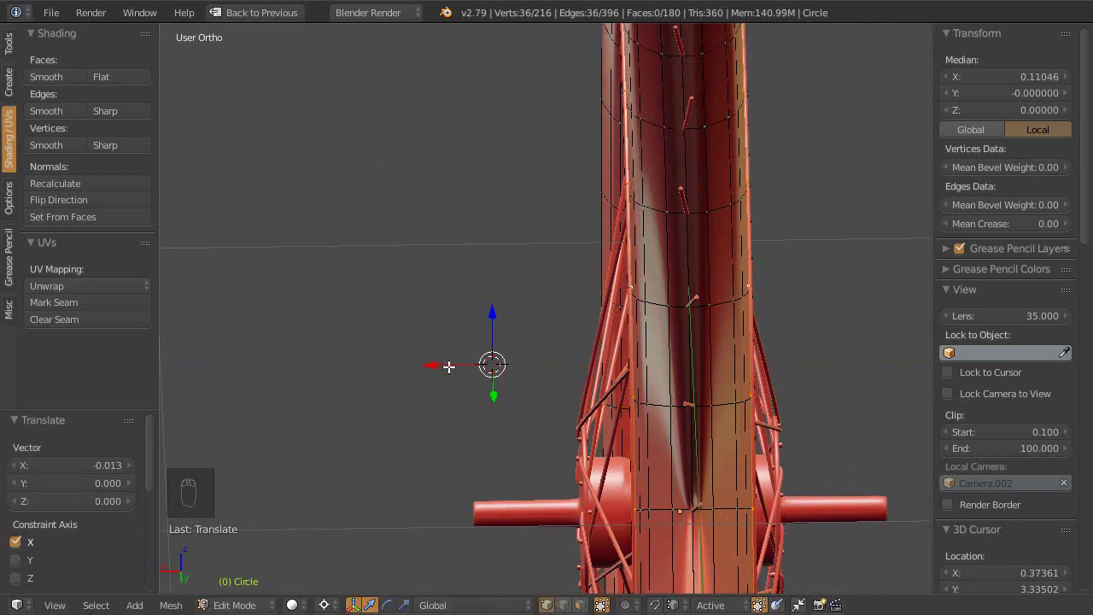
Step: Insert another edge loop around the tyre and shift its vertices up and outward to Y 0.068, Z 0.084
{"action": "left_click_drag", "start_coordinate": [505, 304], "coordinate": [389, 314]}
{"action": "key", "text": "e"}
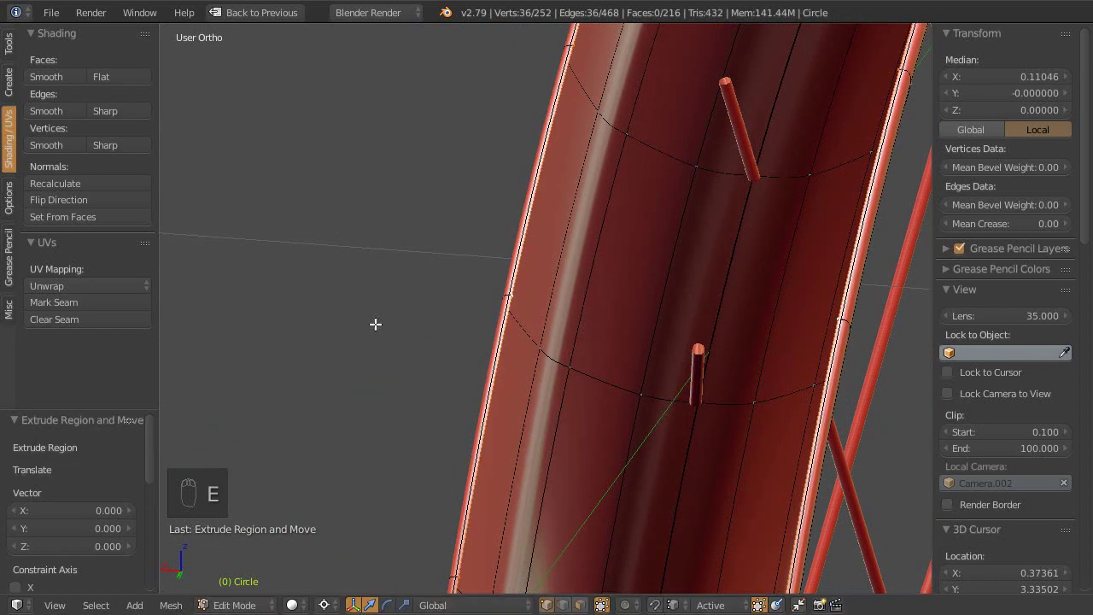
{"action": "left_click_drag", "start_coordinate": [369, 328], "coordinate": [366, 279]}
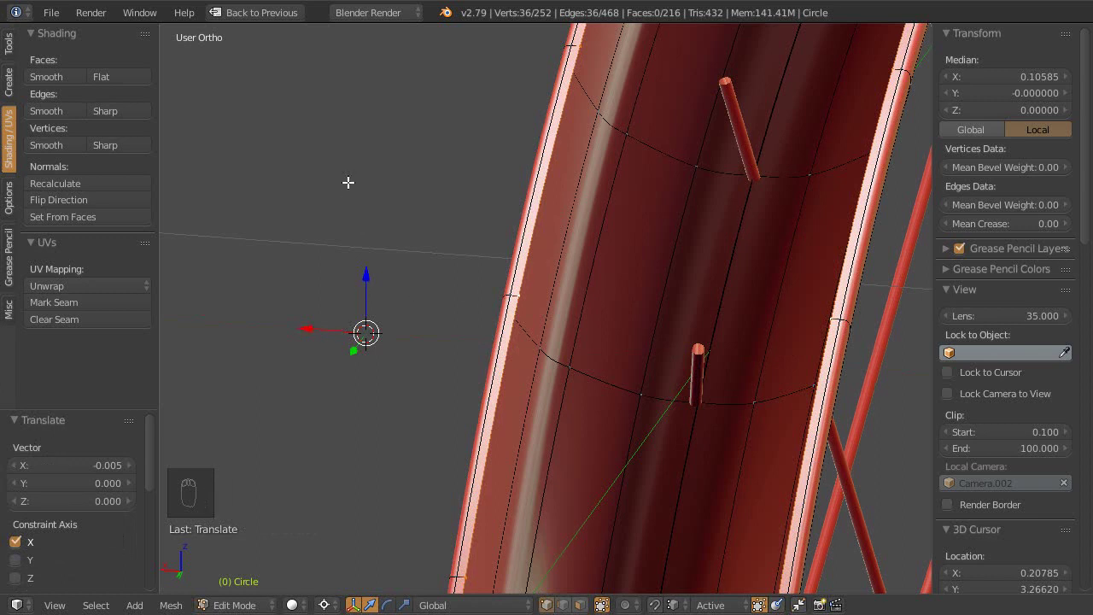
{"action": "key", "text": "s"}
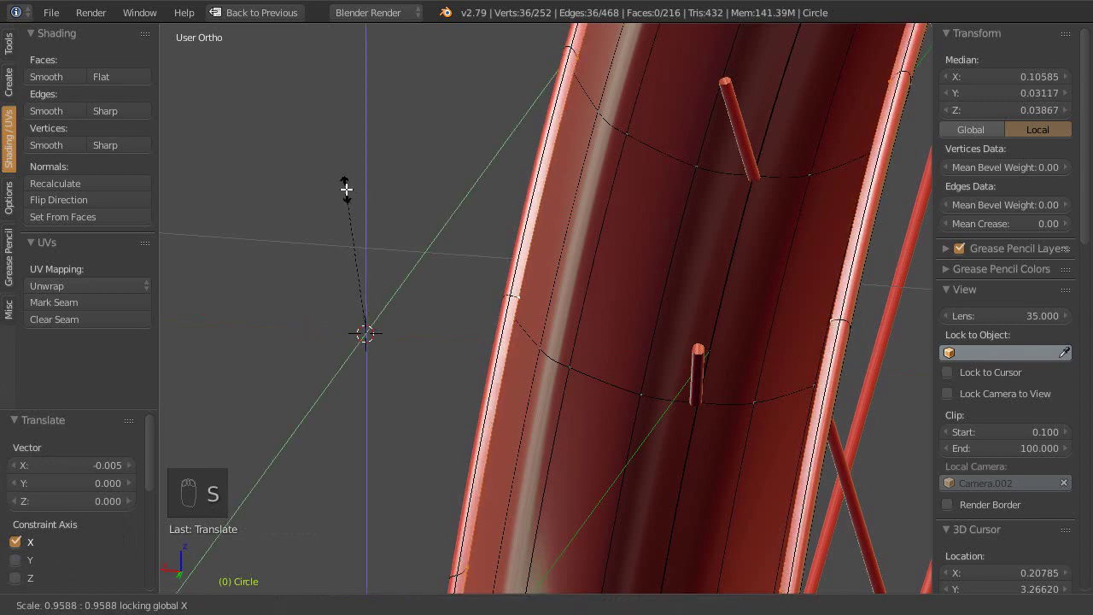
{"action": "left_click_drag", "start_coordinate": [475, 356], "coordinate": [528, 325]}
{"action": "key", "text": "ctrl+0"}
Step: Insert one more edge loop around the tyre cross-section and confirm its position
{"action": "left_click_drag", "start_coordinate": [519, 363], "coordinate": [493, 391]}
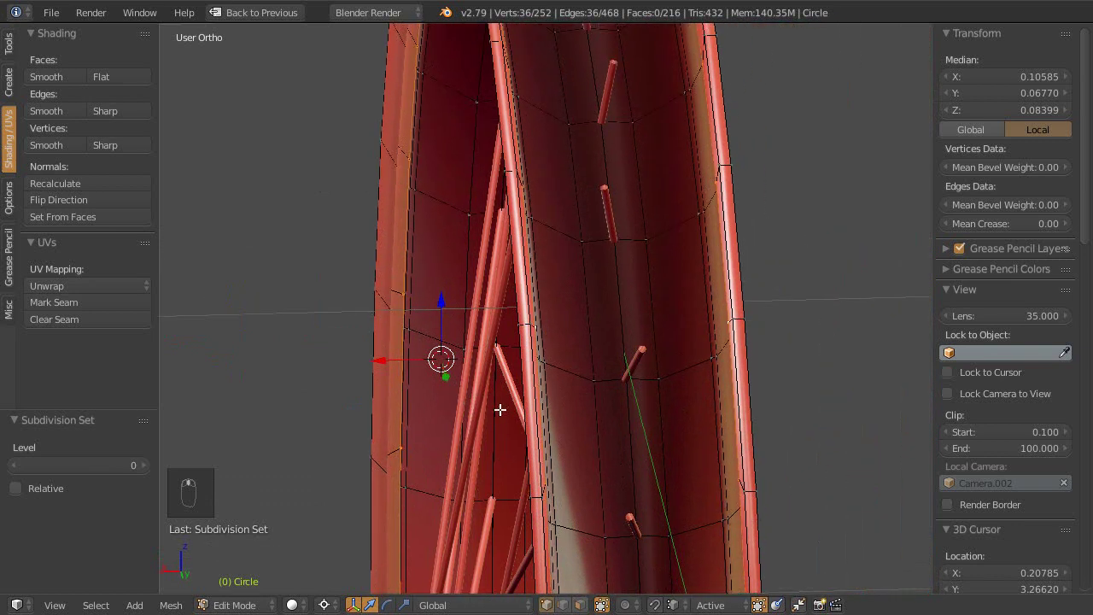
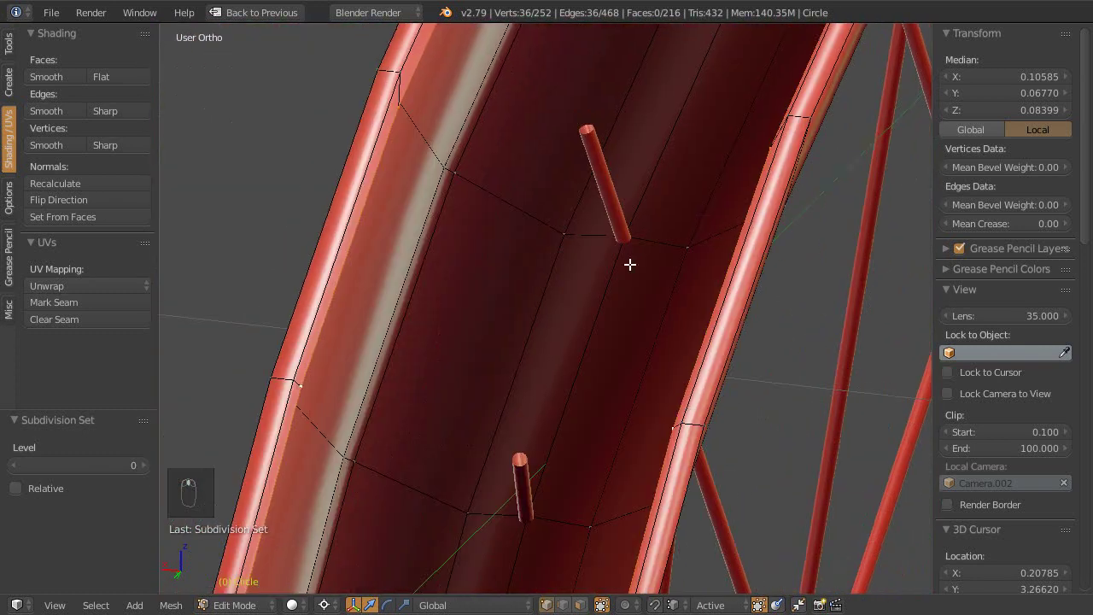
{"action": "left_click_drag", "start_coordinate": [667, 311], "coordinate": [668, 288]}
{"action": "left_click_drag", "start_coordinate": [654, 321], "coordinate": [676, 323]}
{"action": "left_click_drag", "start_coordinate": [671, 328], "coordinate": [678, 325]}
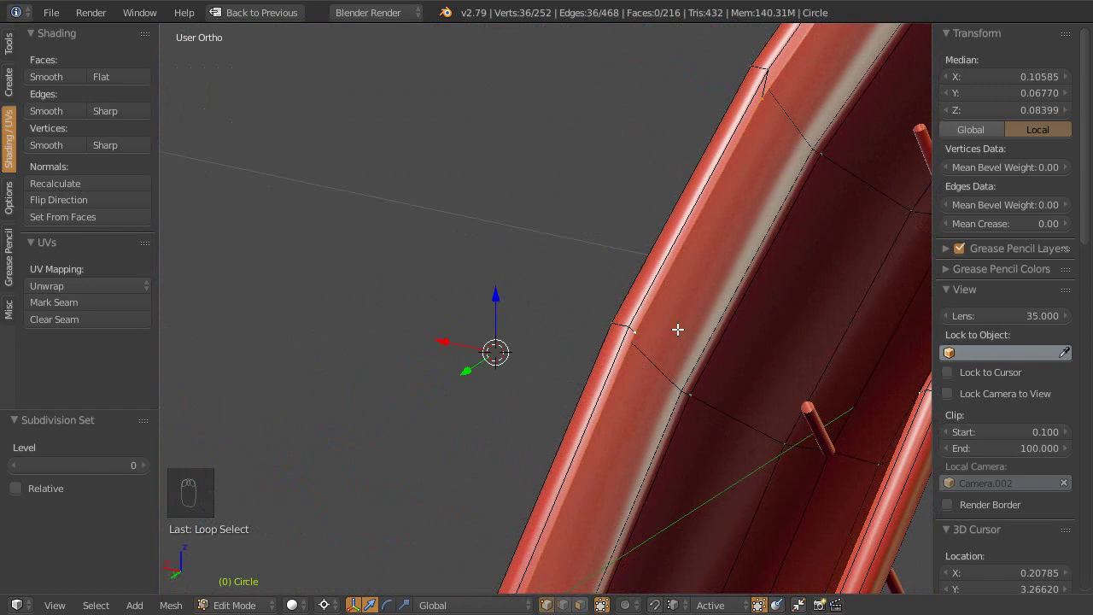
{"action": "key", "text": "ctrl+3"}
{"action": "middle_click", "coordinate": [686, 280]}
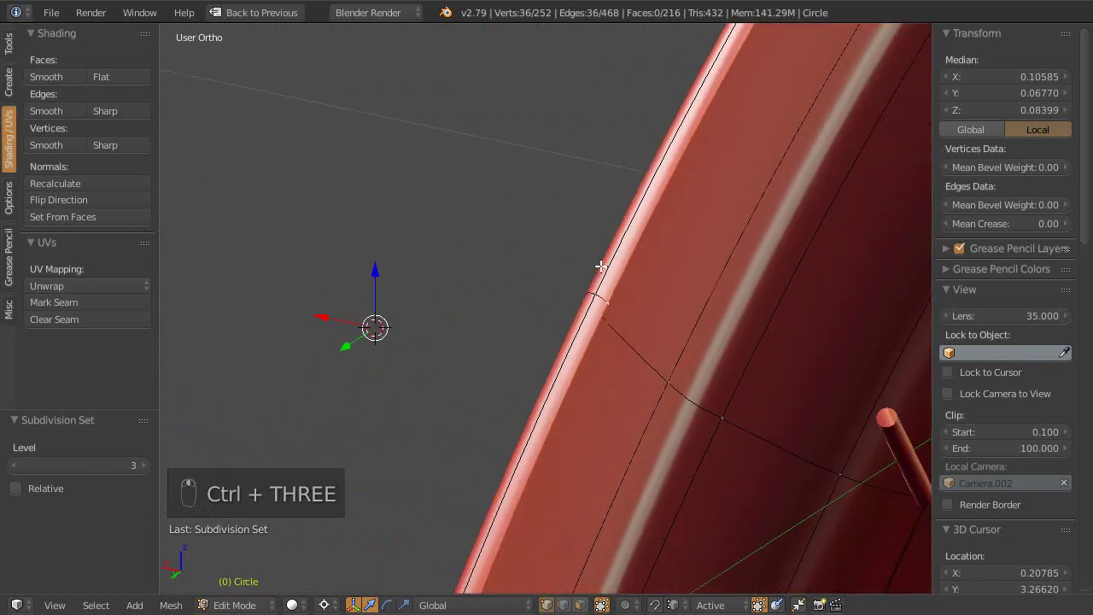
{"action": "key", "text": "e"}
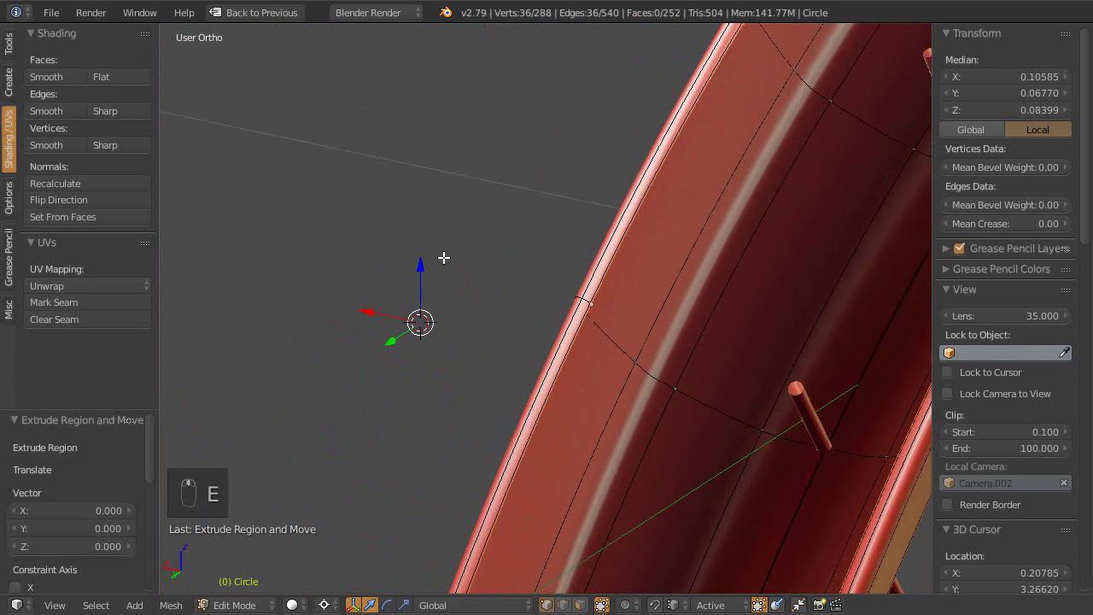
{"action": "key", "text": "s"}
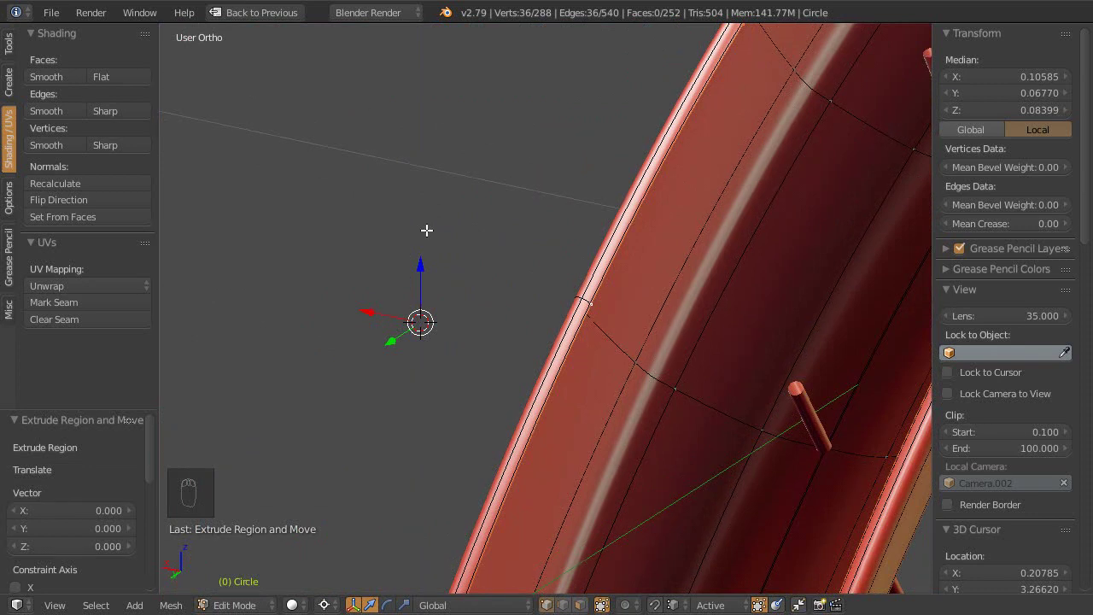
Step: Pull the new loop's vertices far outward into a huge flared cone and leave edit mode
{"action": "key", "text": "s"}
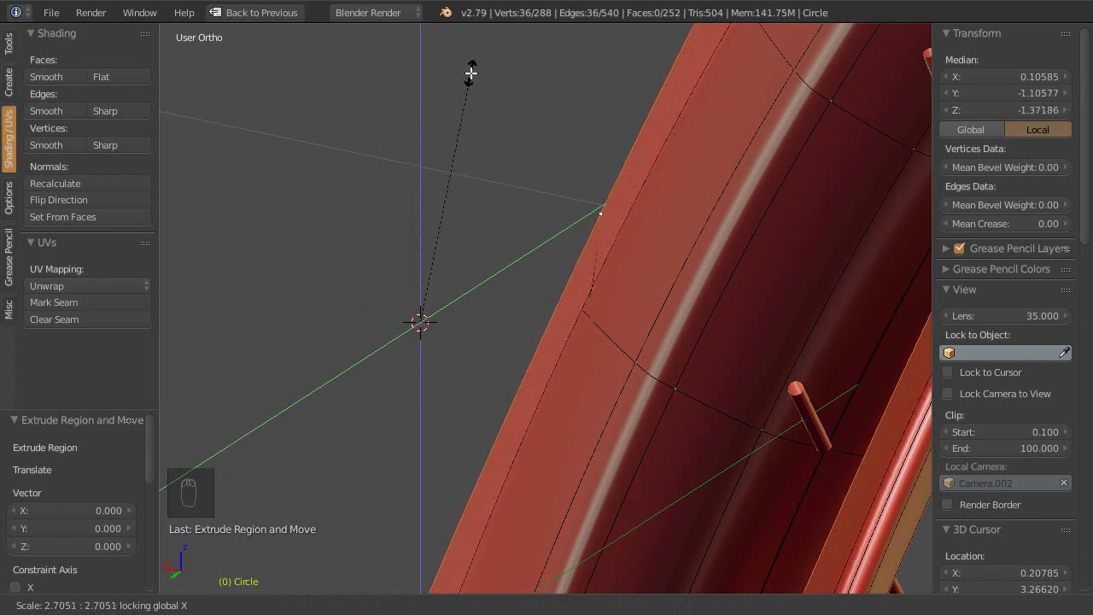
{"action": "left_click_drag", "start_coordinate": [635, 210], "coordinate": [708, 281]}
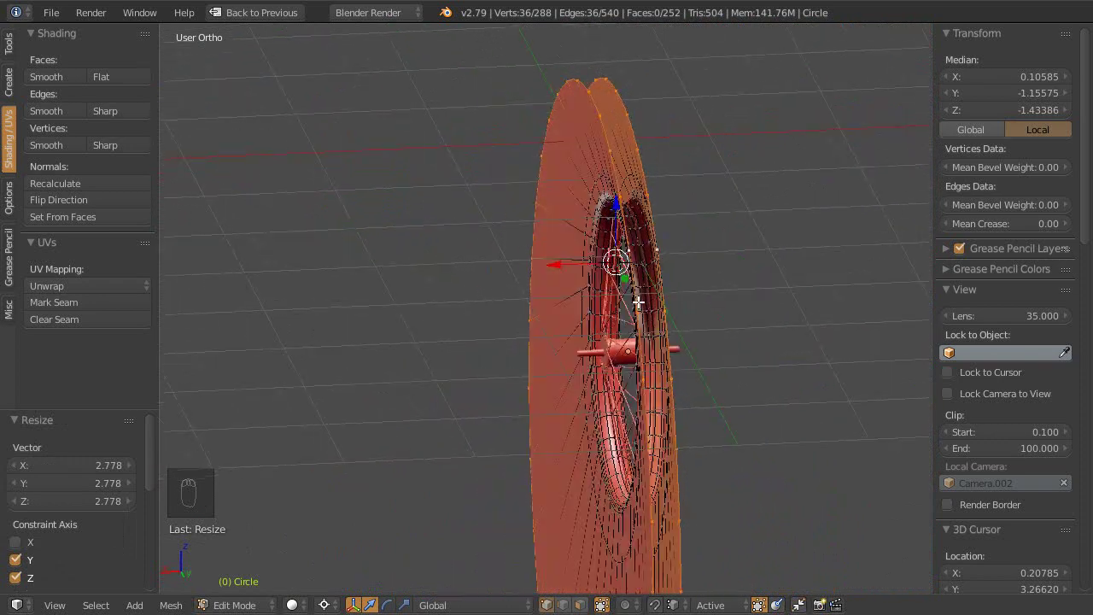
{"action": "left_click_drag", "start_coordinate": [574, 311], "coordinate": [626, 320]}
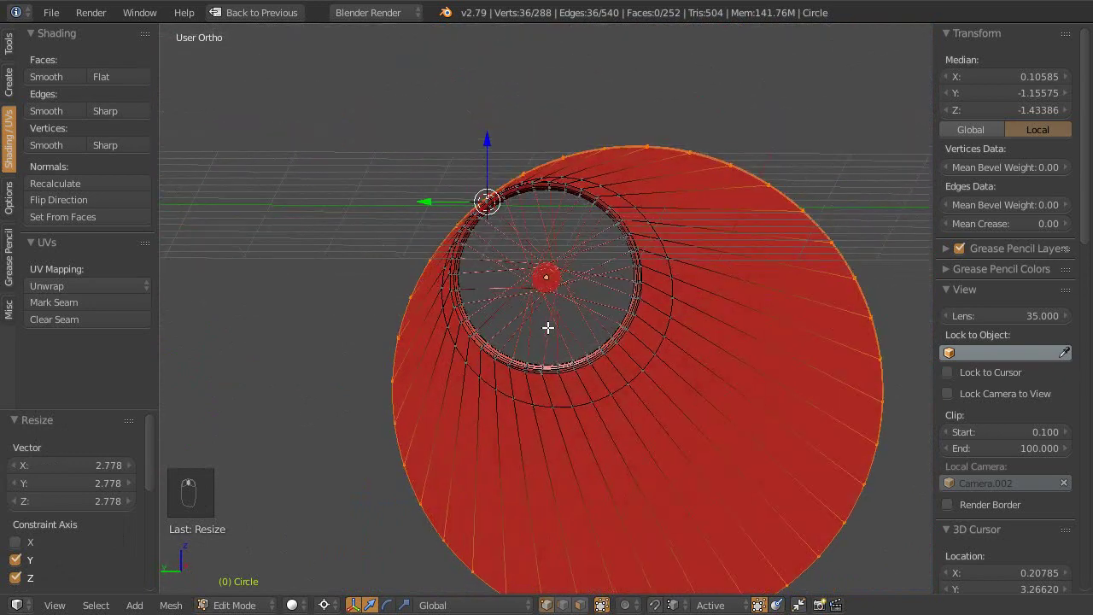
{"action": "left_click_drag", "start_coordinate": [570, 323], "coordinate": [571, 346]}
{"action": "key", "text": "Tab"}
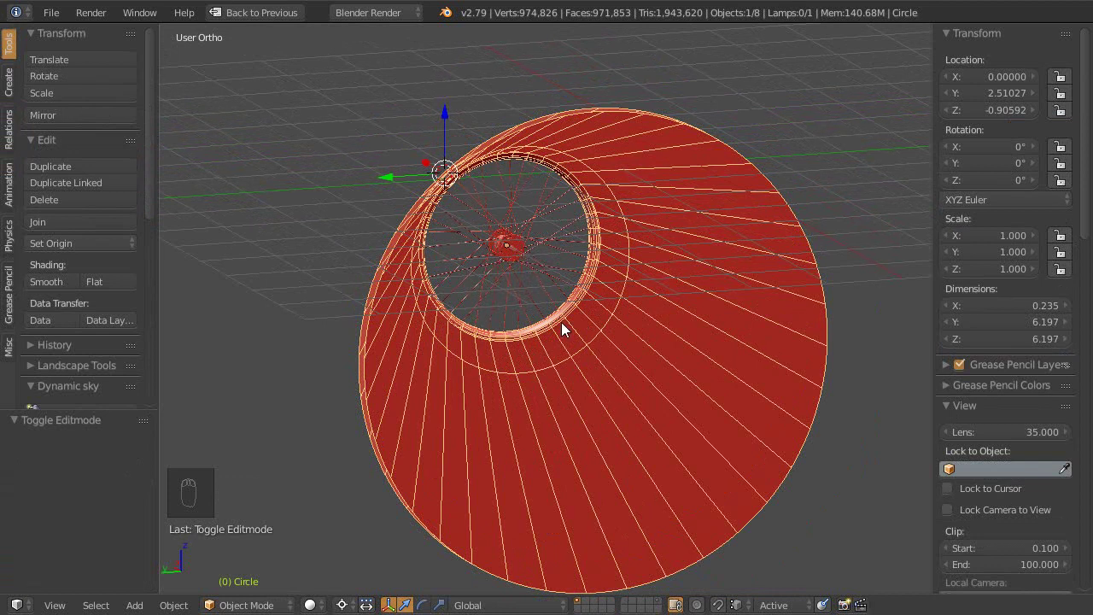
{"action": "left_click_drag", "start_coordinate": [559, 344], "coordinate": [540, 297]}
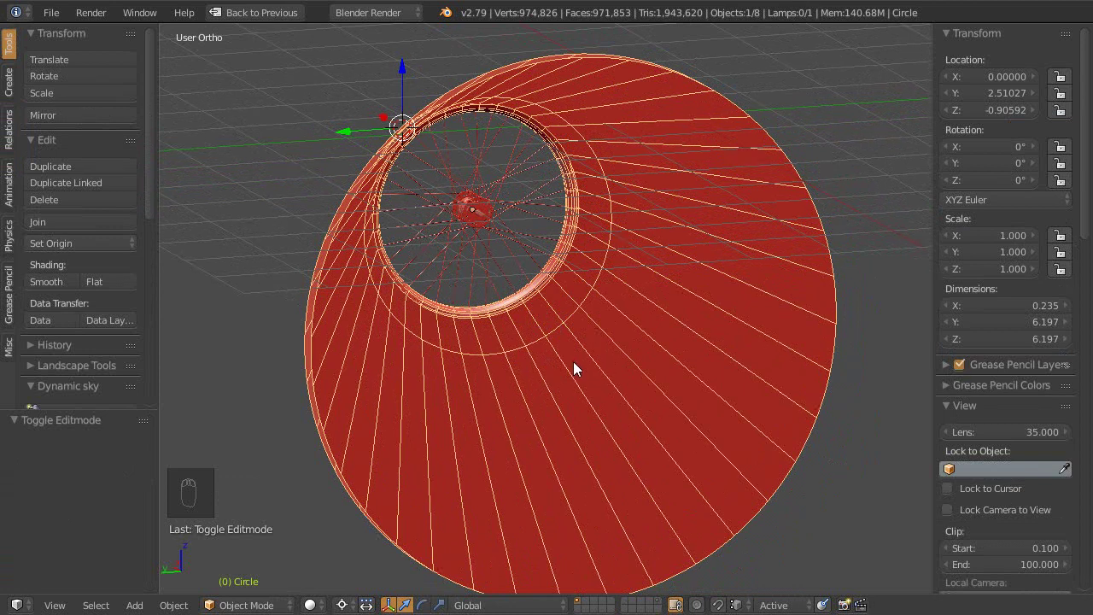
{"action": "key", "text": "a"}
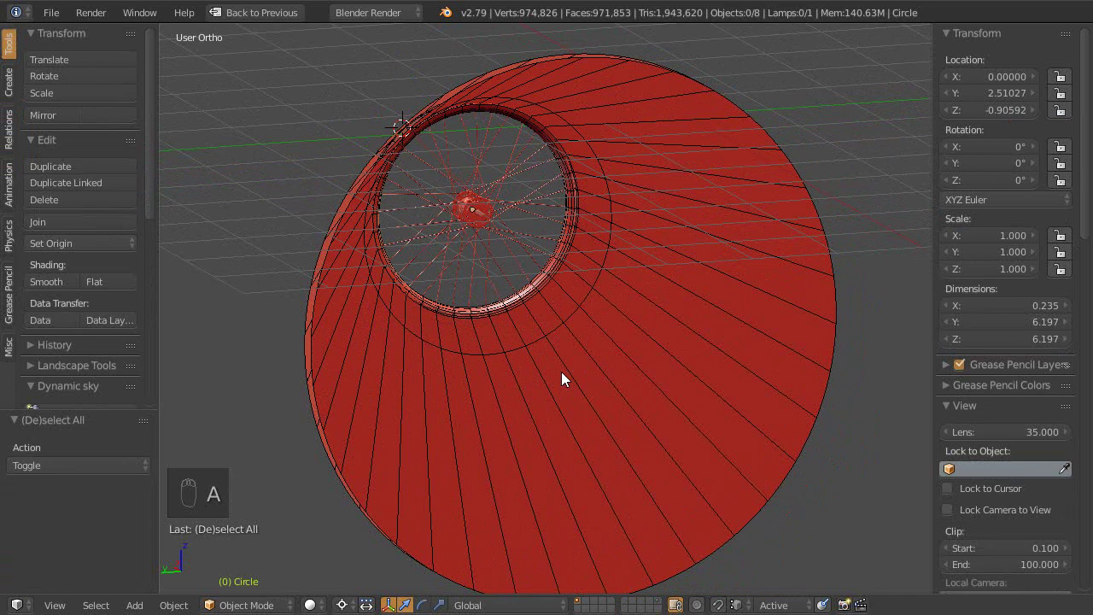
{"action": "key", "text": "Tab"}
{"action": "left_click_drag", "start_coordinate": [563, 353], "coordinate": [578, 367]}
{"action": "key", "text": "Tab"}
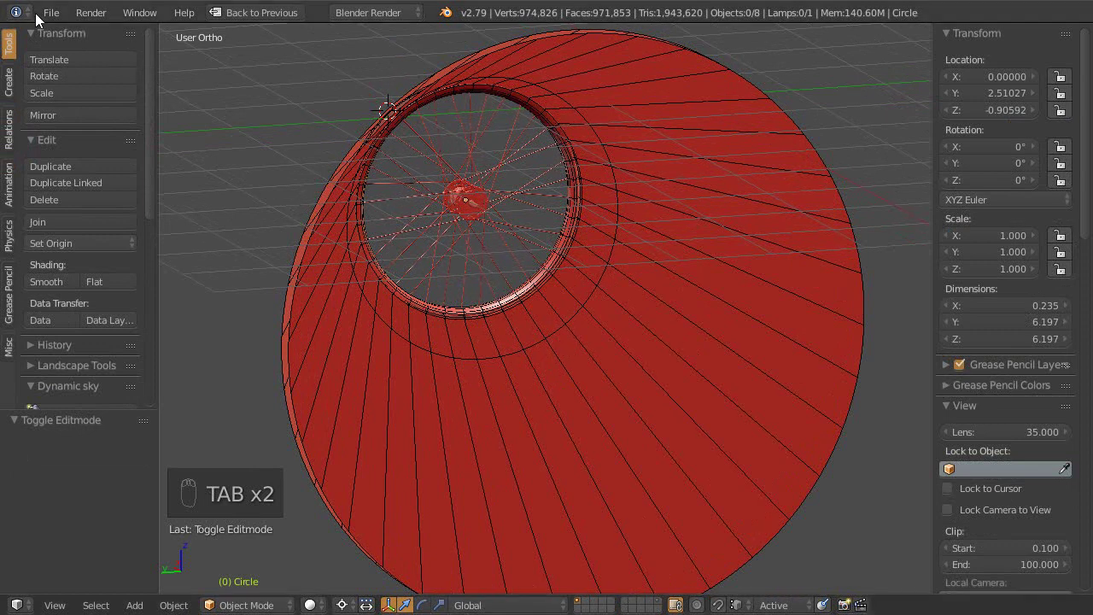
{"action": "left_click_drag", "start_coordinate": [321, 202], "coordinate": [529, 337]}
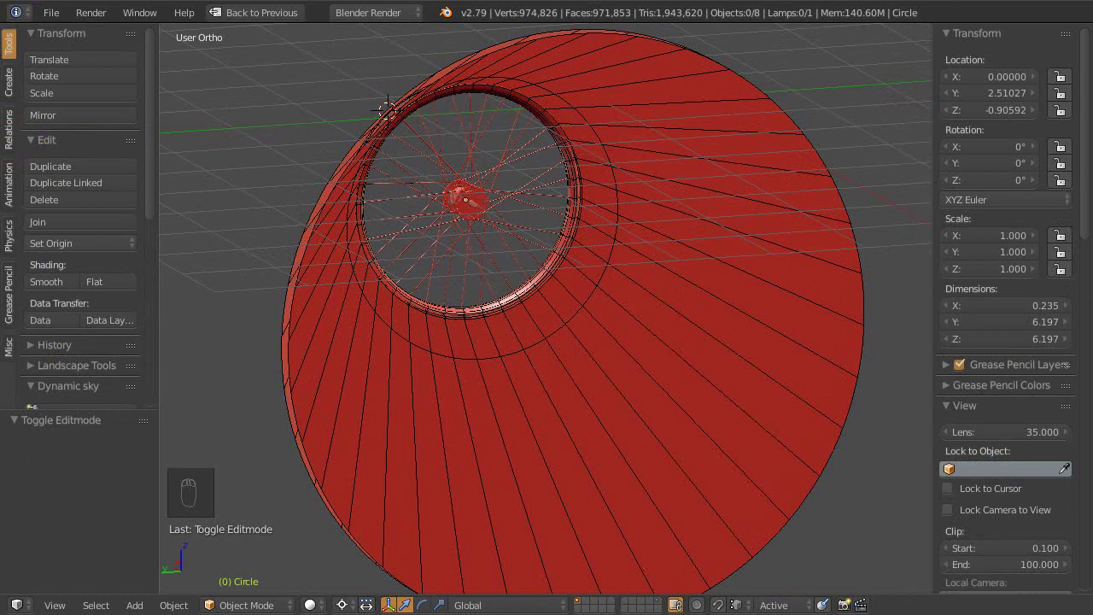
{"action": "left_click_drag", "start_coordinate": [495, 291], "coordinate": [469, 223]}
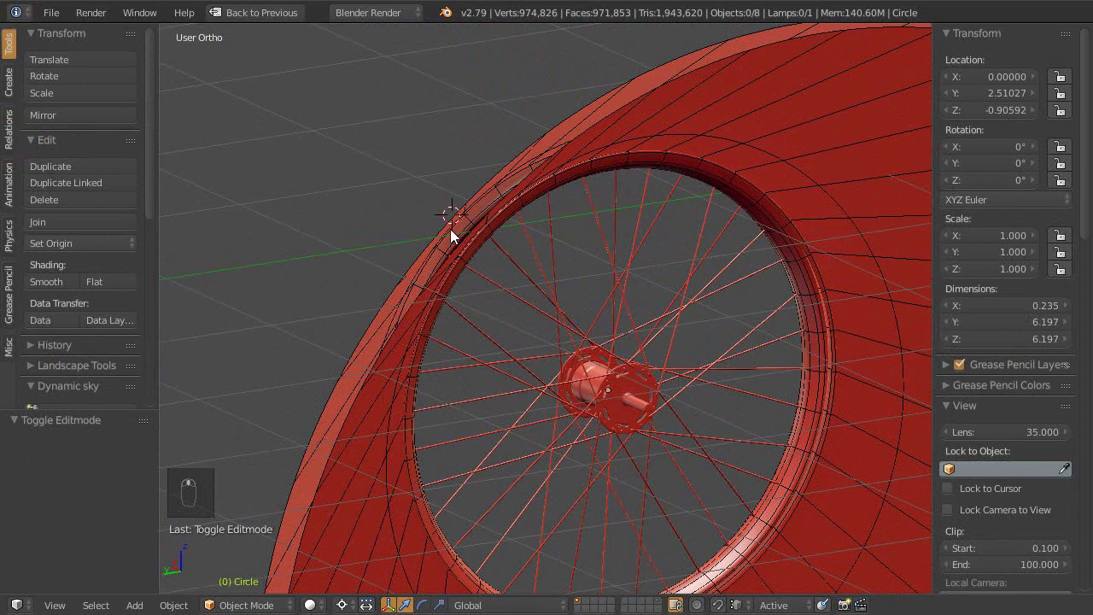
{"action": "middle_click", "coordinate": [710, 547]}
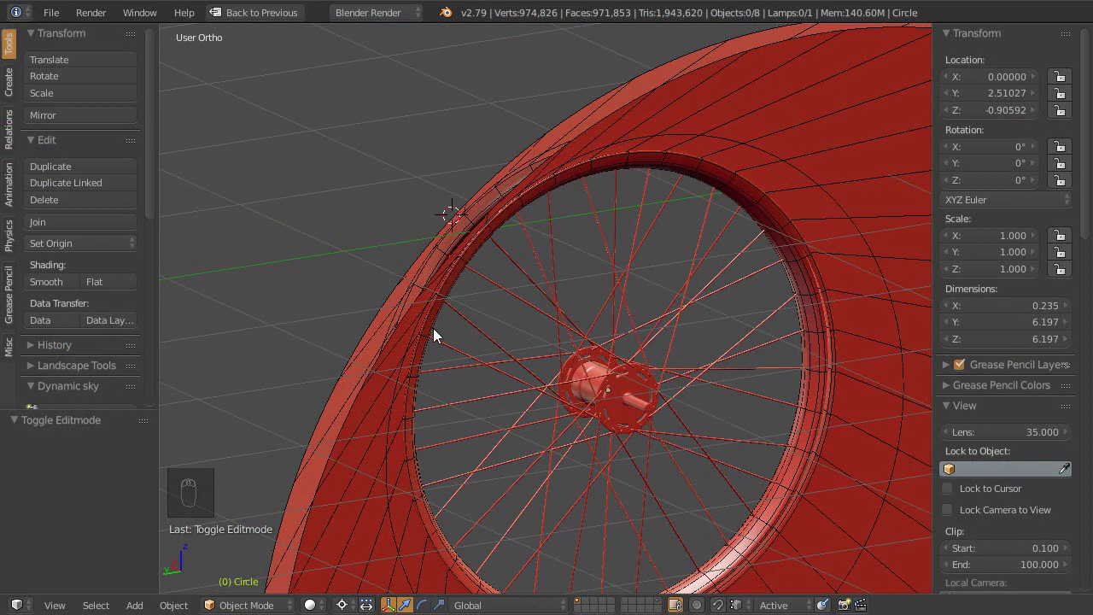
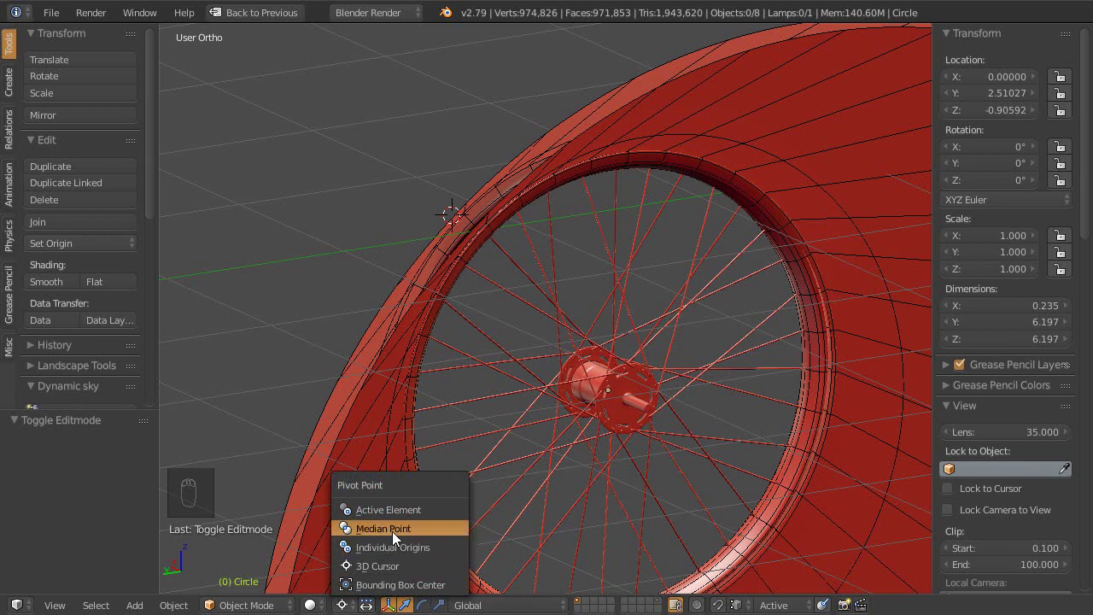
Step: Undo the oversized vertex move and the extra edge loops back to the restored wheel
{"action": "key", "text": "Tab"}
{"action": "left_click_drag", "start_coordinate": [526, 327], "coordinate": [526, 321]}
{"action": "key", "text": "ctrl+z"}
{"action": "key", "text": "ctrl+z"}
{"action": "key", "text": "ctrl+z"}
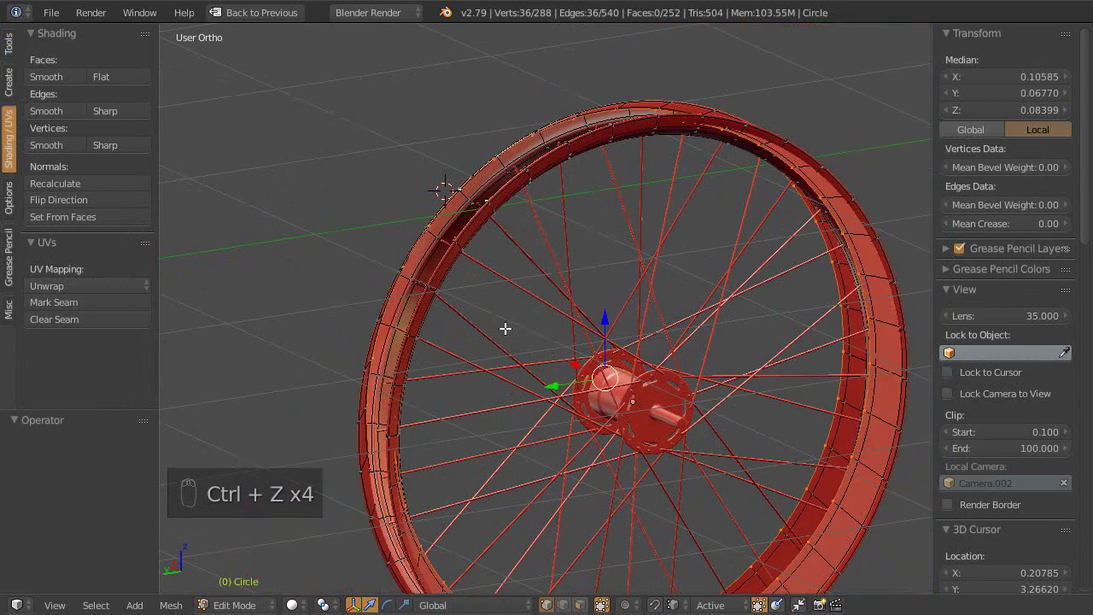
{"action": "left_click_drag", "start_coordinate": [504, 330], "coordinate": [584, 353]}
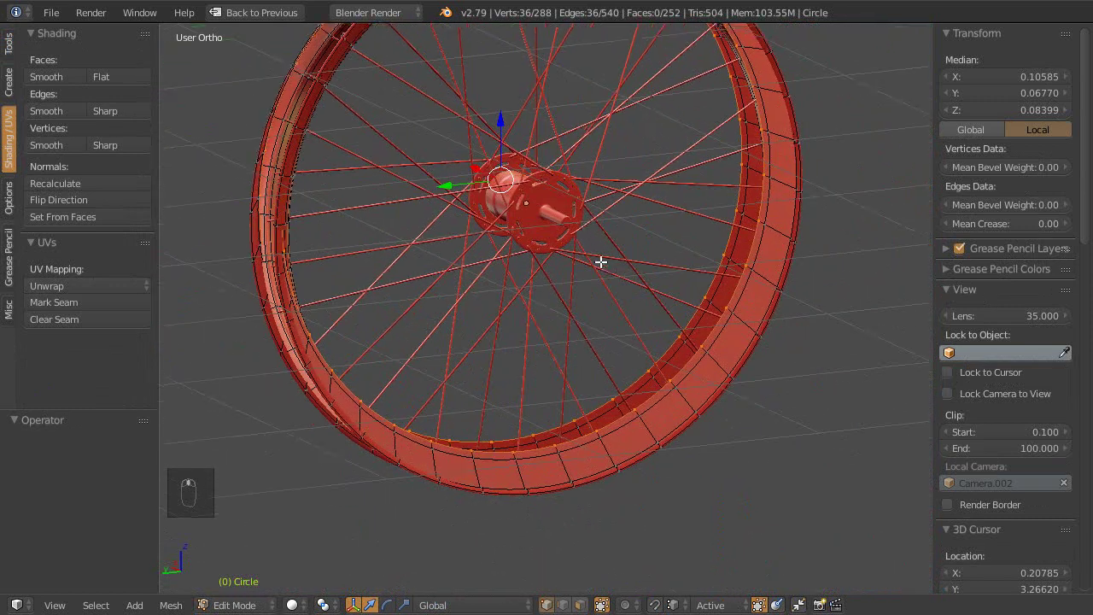
{"action": "key", "text": "ctrl+z"}
{"action": "key", "text": "ctrl+z"}
{"action": "key", "text": "ctrl+z"}
{"action": "key", "text": "ctrl+z"}
{"action": "key", "text": "ctrl+z"}
{"action": "middle_click", "coordinate": [675, 416]}
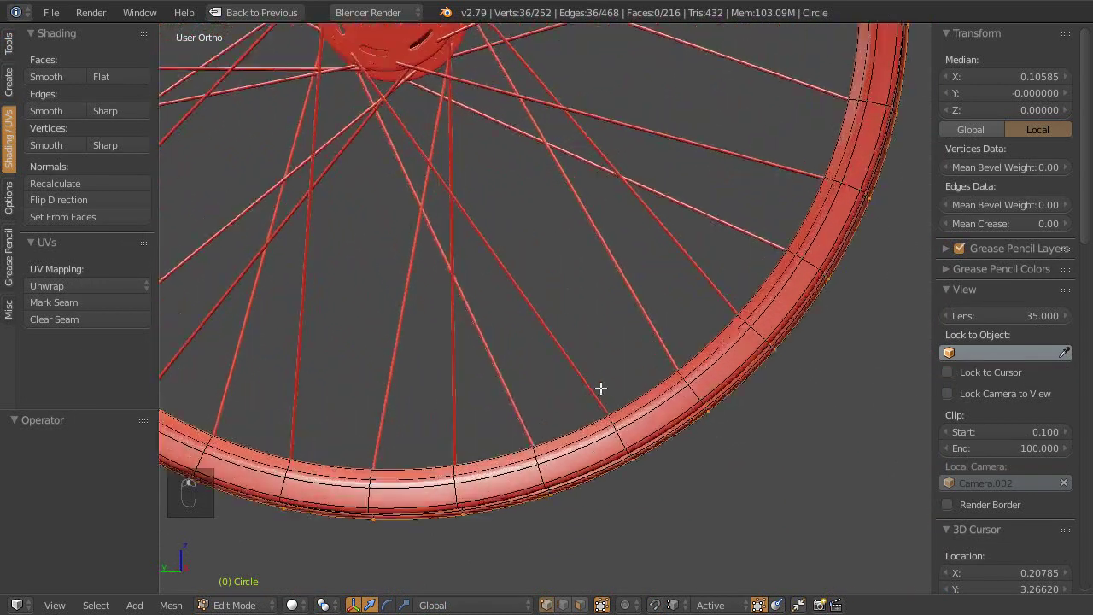
{"action": "left_click_drag", "start_coordinate": [677, 268], "coordinate": [684, 331]}
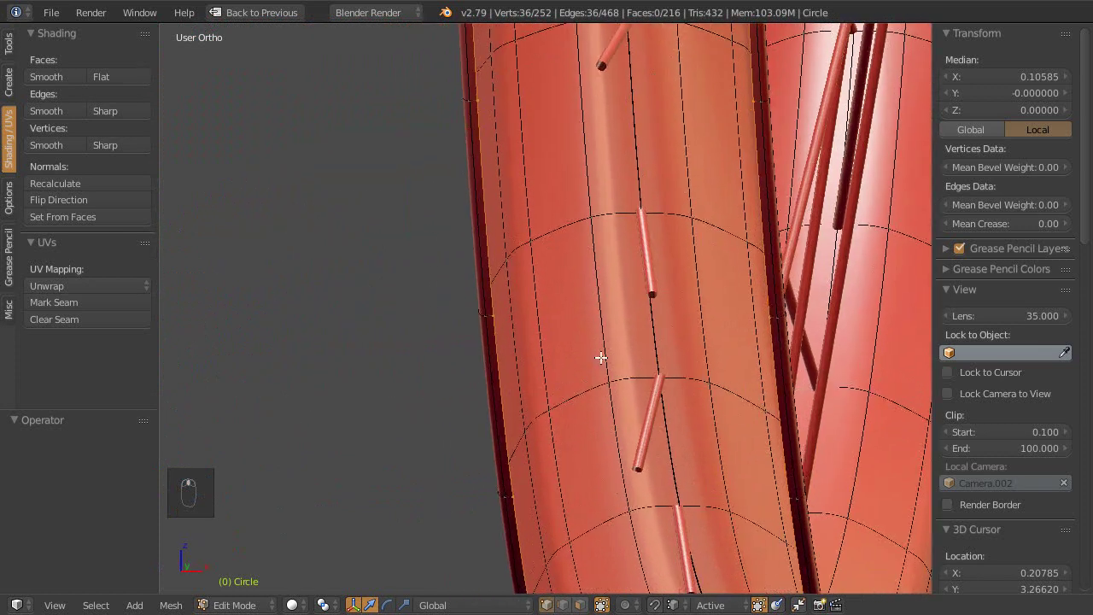
{"action": "key", "text": "ctrl+z"}
{"action": "key", "text": "ctrl+z"}
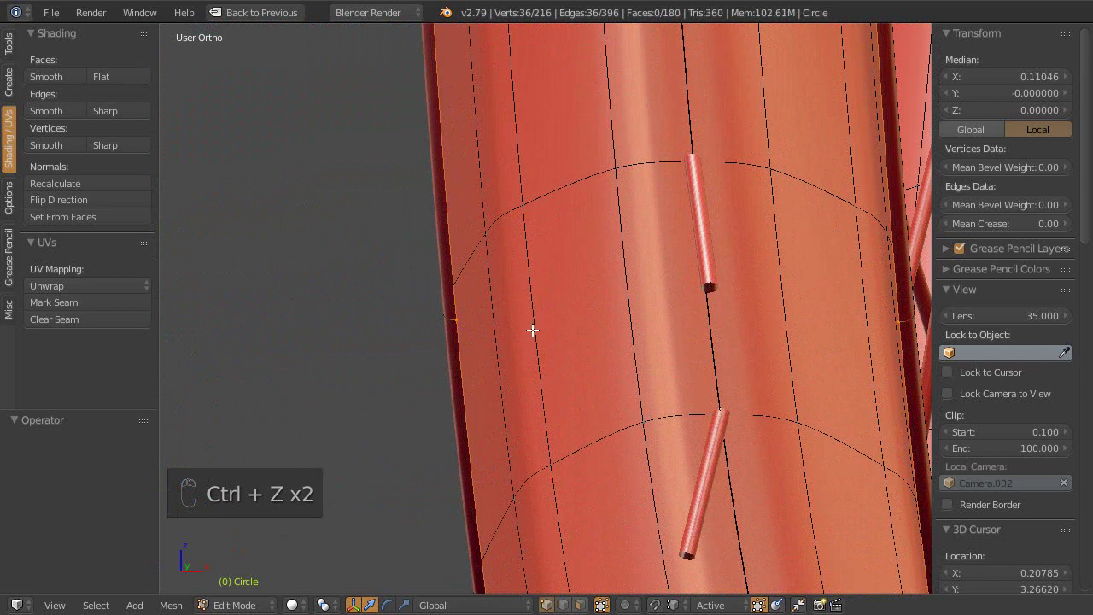
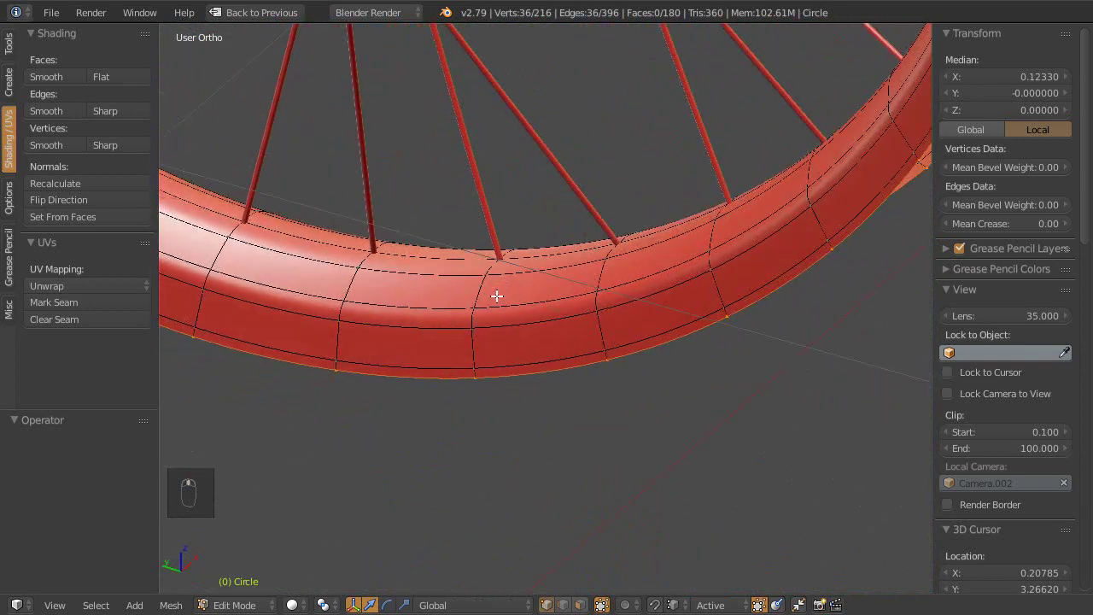
Step: Insert two fresh edge loops around the tyre and slide them into place
{"action": "left_click_drag", "start_coordinate": [487, 231], "coordinate": [588, 368]}
{"action": "key", "text": "e"}
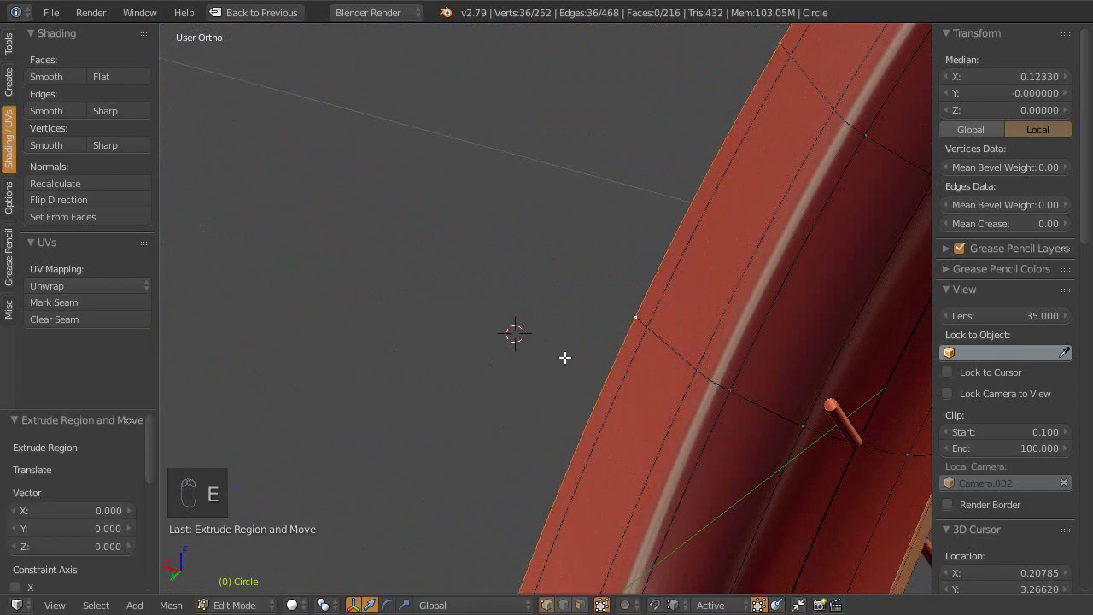
{"action": "left_click_drag", "start_coordinate": [560, 324], "coordinate": [529, 330]}
{"action": "key", "text": "."}
{"action": "left_click_drag", "start_coordinate": [450, 277], "coordinate": [461, 279]}
{"action": "left_click_drag", "start_coordinate": [557, 298], "coordinate": [416, 394]}
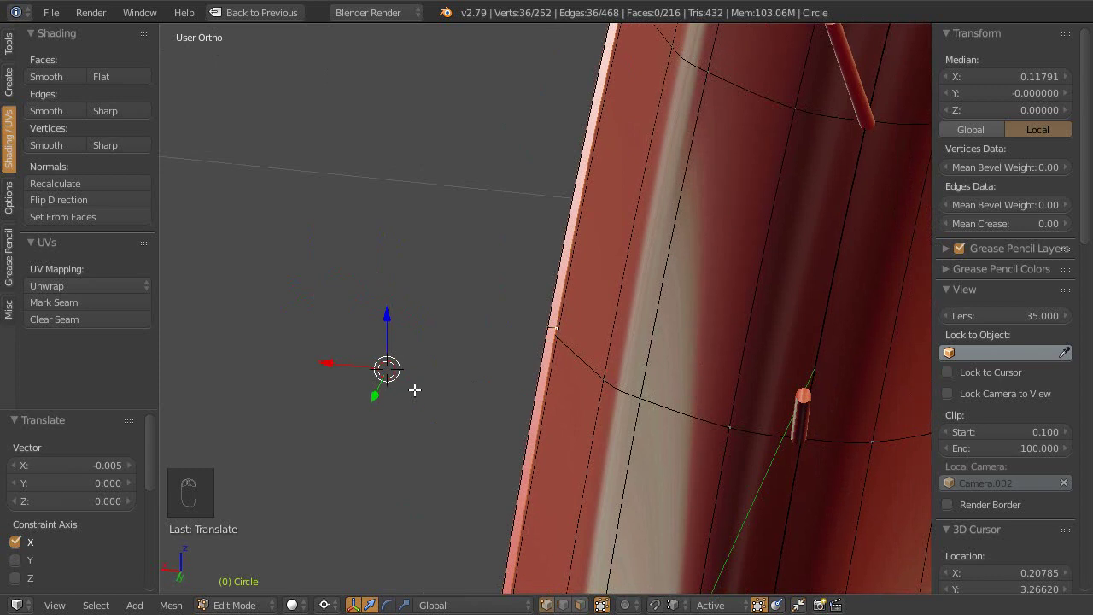
{"action": "key", "text": "e"}
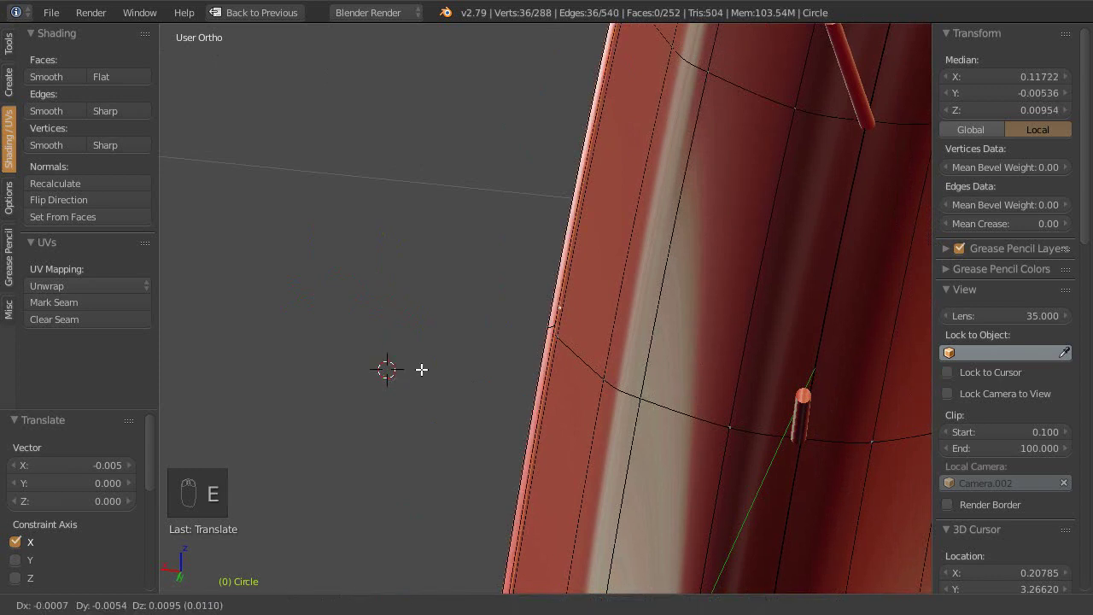
{"action": "left_click_drag", "start_coordinate": [333, 356], "coordinate": [413, 372]}
{"action": "key", "text": "ctrl+,"}
{"action": "key", "text": "s"}
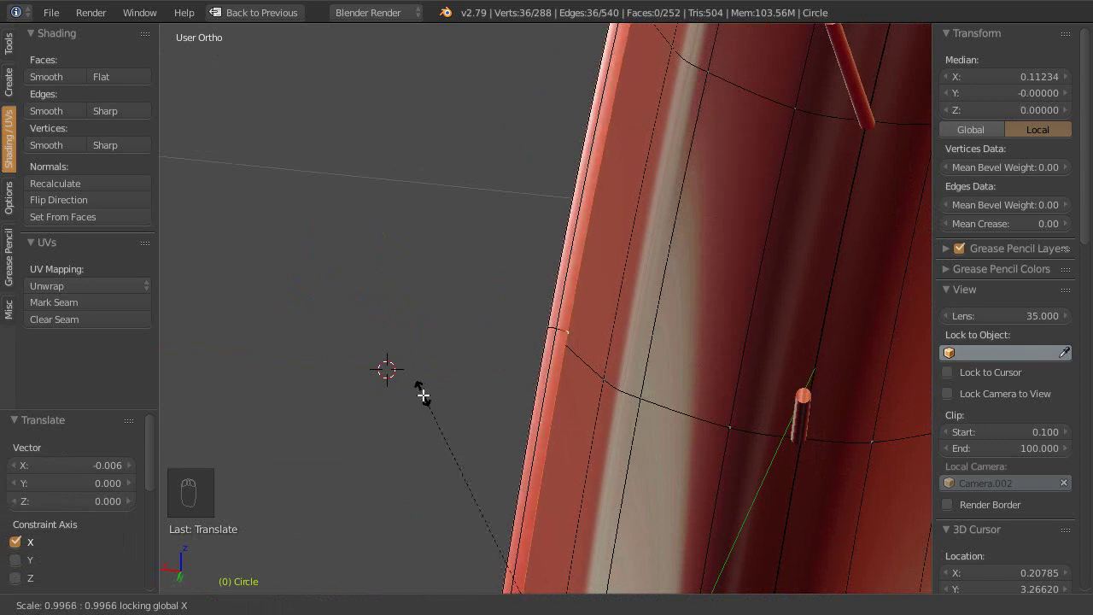
Step: Select a 36-vertex rim loop and shift it slightly along X (median 0.123) to meet the spoke ends
{"action": "key", "text": "ctrl+3"}
{"action": "left_click_drag", "start_coordinate": [442, 402], "coordinate": [276, 327]}
{"action": "left_click_drag", "start_coordinate": [342, 279], "coordinate": [417, 401]}
{"action": "right_click", "coordinate": [468, 369]}
{"action": "left_click_drag", "start_coordinate": [491, 342], "coordinate": [416, 400]}
{"action": "key", "text": "s"}
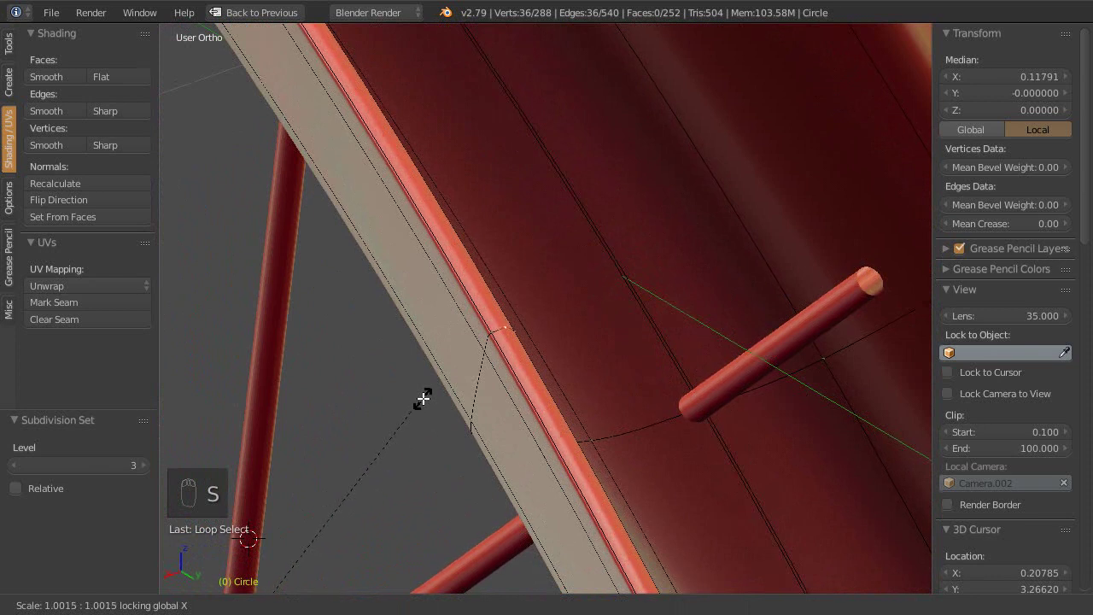
{"action": "middle_click", "coordinate": [472, 400]}
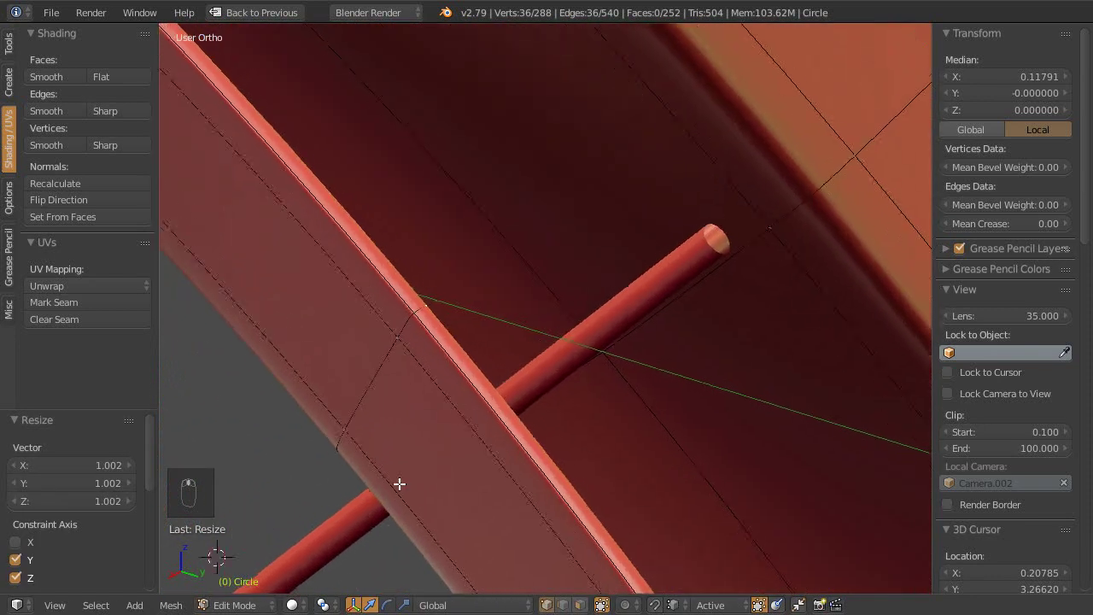
{"action": "right_click", "coordinate": [512, 369]}
{"action": "left_click", "coordinate": [502, 375]}
{"action": "left_click_drag", "start_coordinate": [502, 375], "coordinate": [675, 300]}
{"action": "left_click_drag", "start_coordinate": [511, 389], "coordinate": [499, 395]}
{"action": "key", "text": "ctrl+0"}
{"action": "middle_click", "coordinate": [496, 308]}
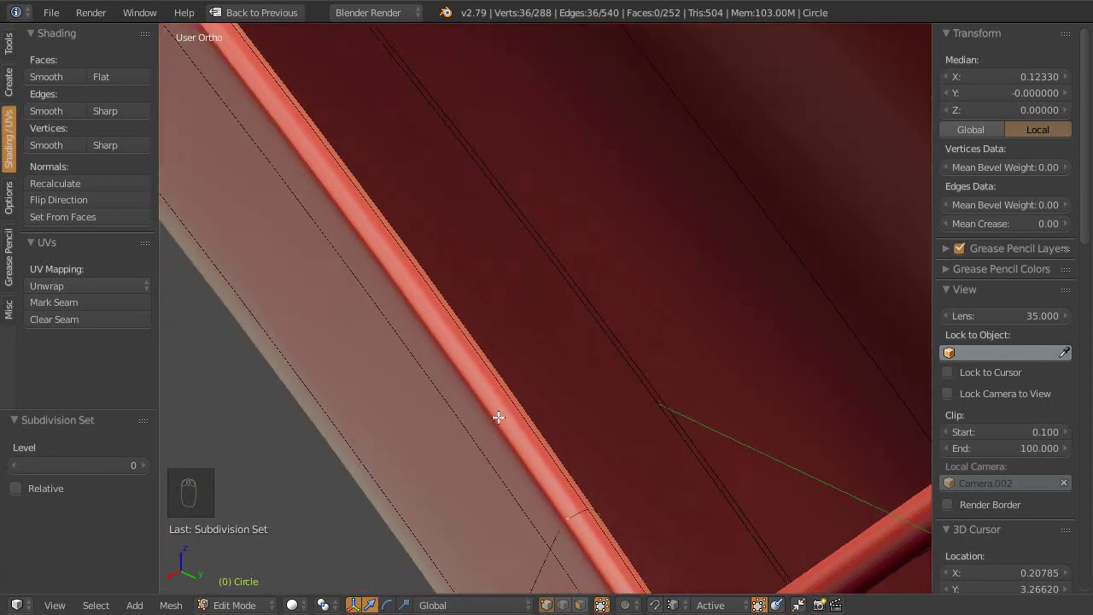
{"action": "key", "text": "ctrl+0"}
Step: Restore the full layout, leave mesh editing and select the rim object with its modifiers shown
{"action": "left_click_drag", "start_coordinate": [502, 346], "coordinate": [988, 521]}
{"action": "key", "text": "shift+space"}
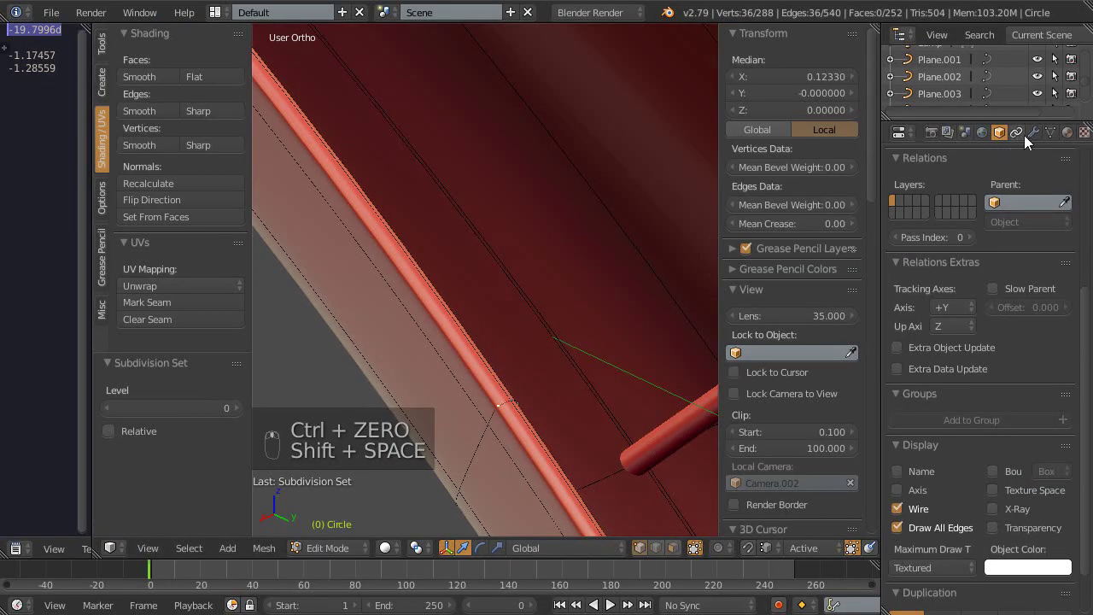
{"action": "left_click", "coordinate": [798, 524]}
{"action": "middle_click", "coordinate": [508, 270]}
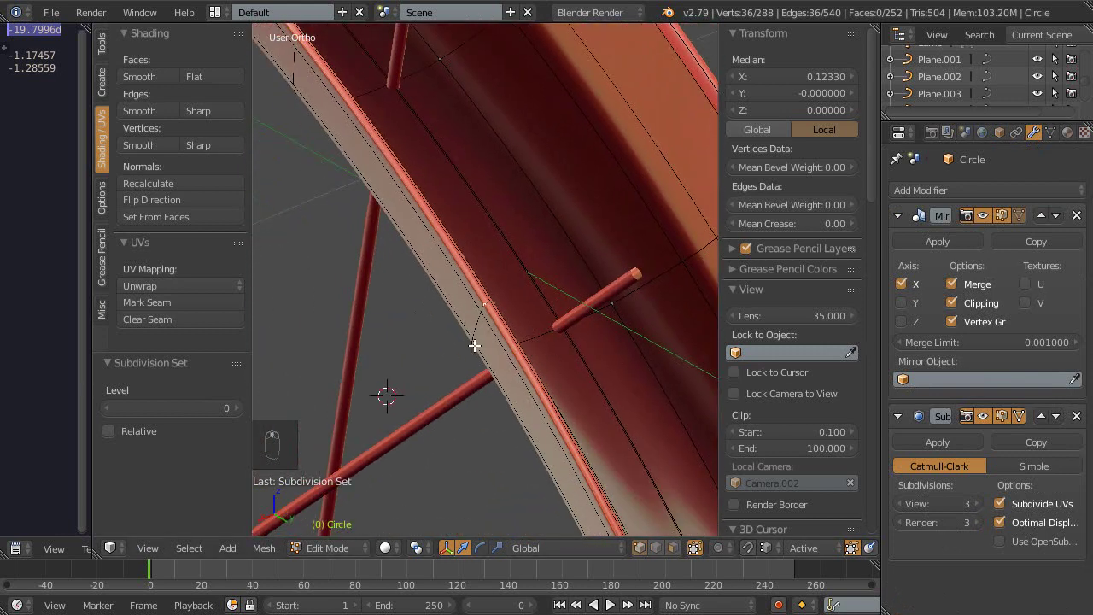
{"action": "key", "text": "ctrl+0"}
{"action": "key", "text": "Tab"}
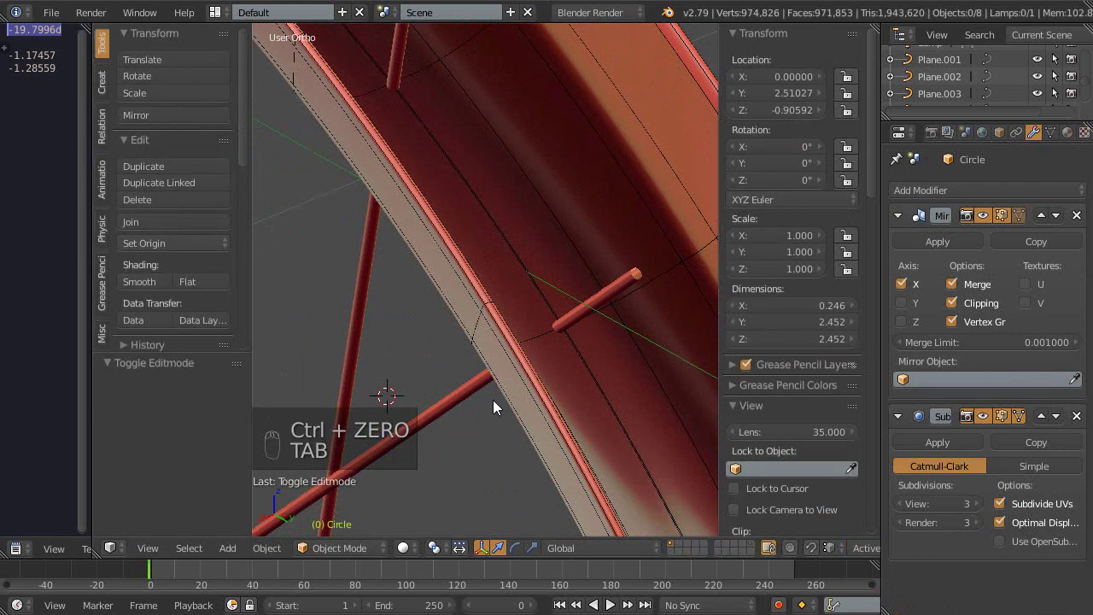
{"action": "key", "text": "ctrl+0"}
{"action": "middle_click", "coordinate": [485, 328]}
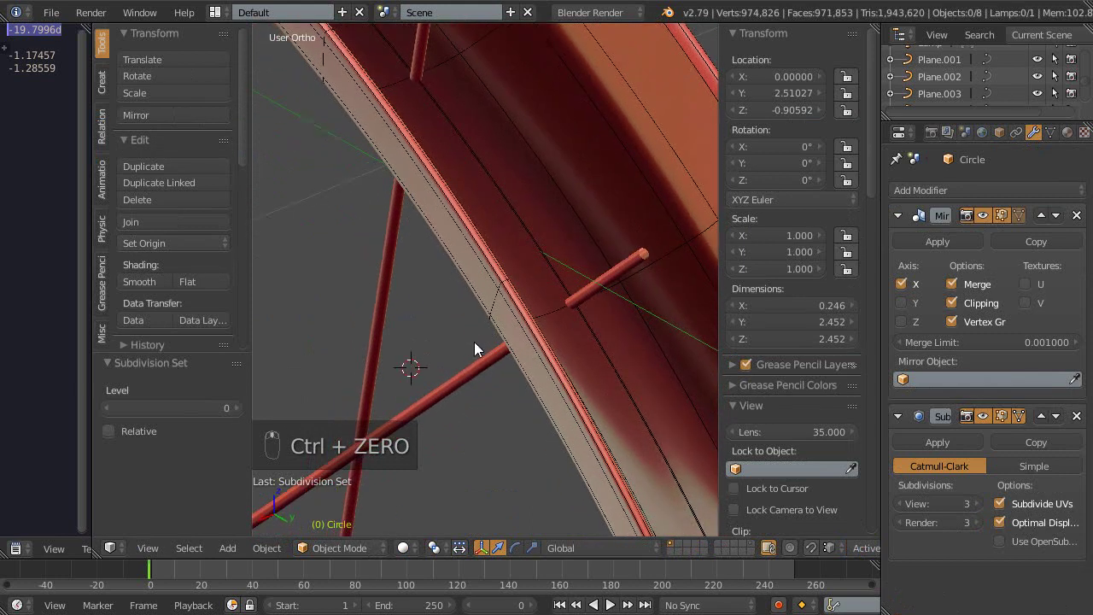
{"action": "key", "text": "ctrl+3"}
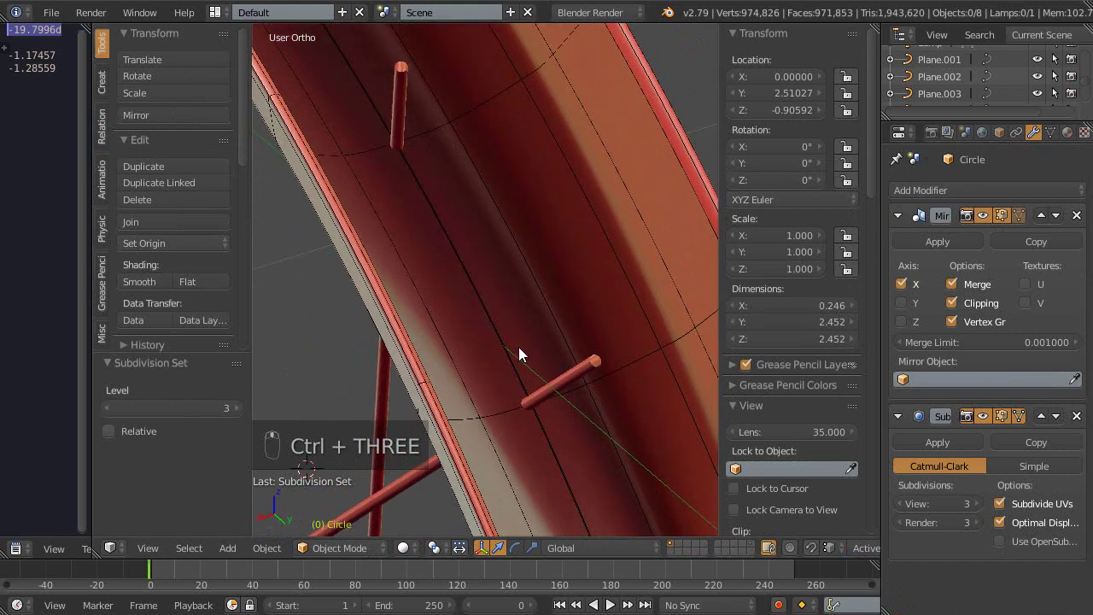
{"action": "left_click_drag", "start_coordinate": [498, 416], "coordinate": [583, 366]}
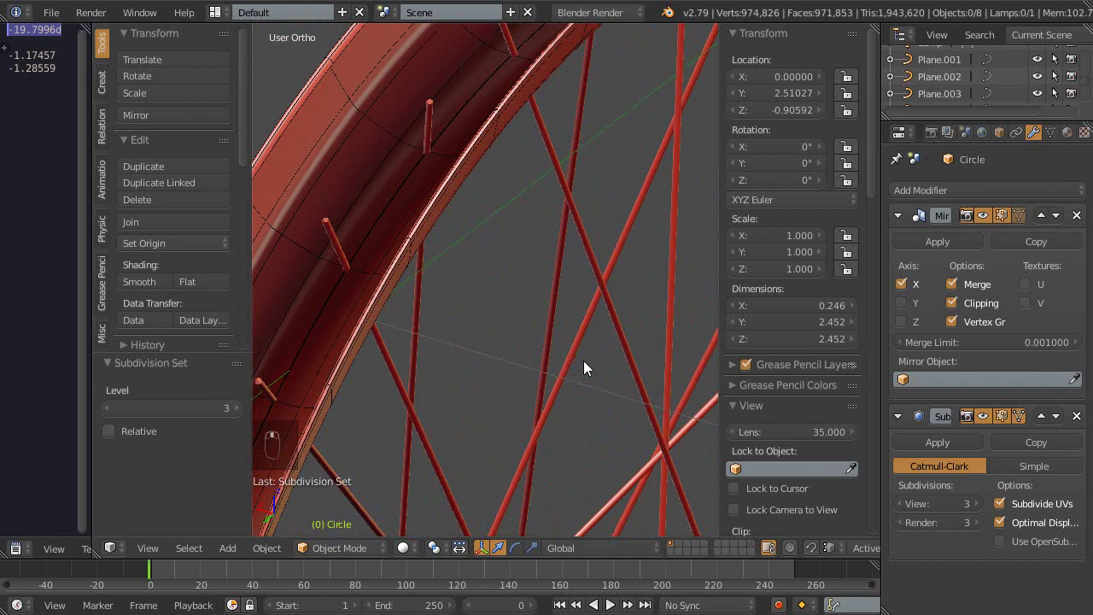
{"action": "right_click", "coordinate": [575, 373]}
Step: Set the rim's Subdivision Surface viewport level to 0 (render 3) and maximise the 3D view again
{"action": "left_click", "coordinate": [573, 291]}
{"action": "left_click_drag", "start_coordinate": [573, 291], "coordinate": [636, 282]}
{"action": "left_click_drag", "start_coordinate": [636, 283], "coordinate": [535, 310]}
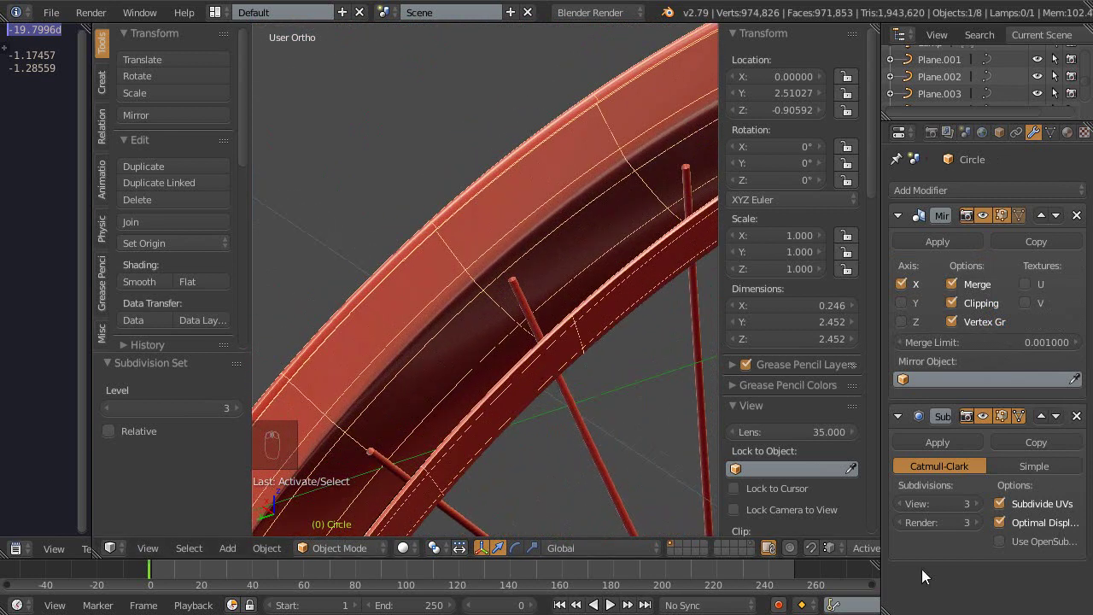
{"action": "left_click_drag", "start_coordinate": [935, 504], "coordinate": [820, 496]}
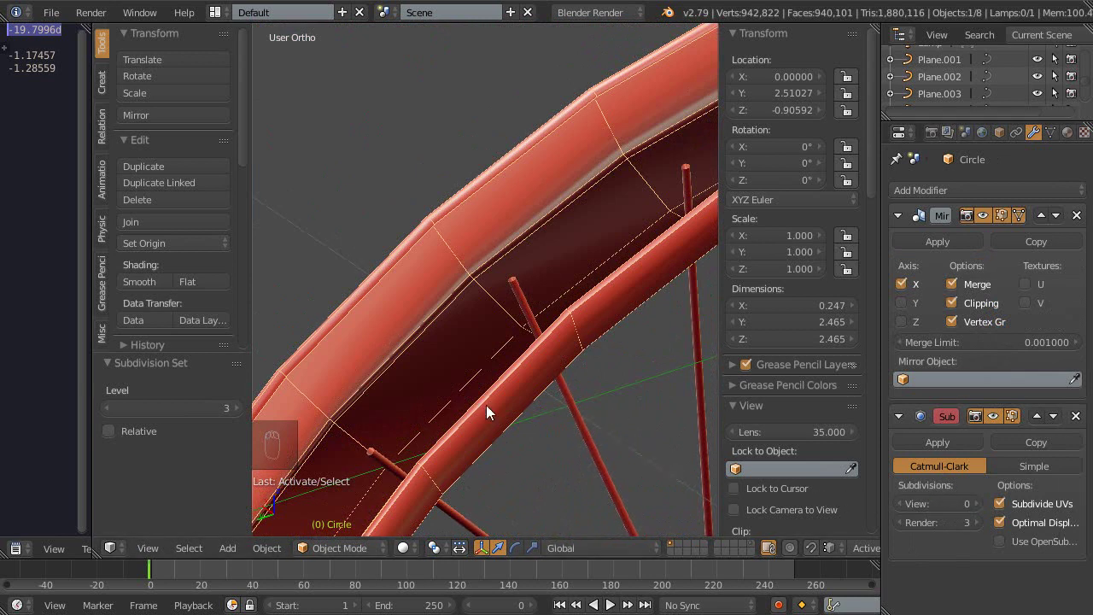
{"action": "key", "text": "ctrl+0"}
{"action": "middle_click", "coordinate": [457, 284]}
{"action": "key", "text": "ctrl+s"}
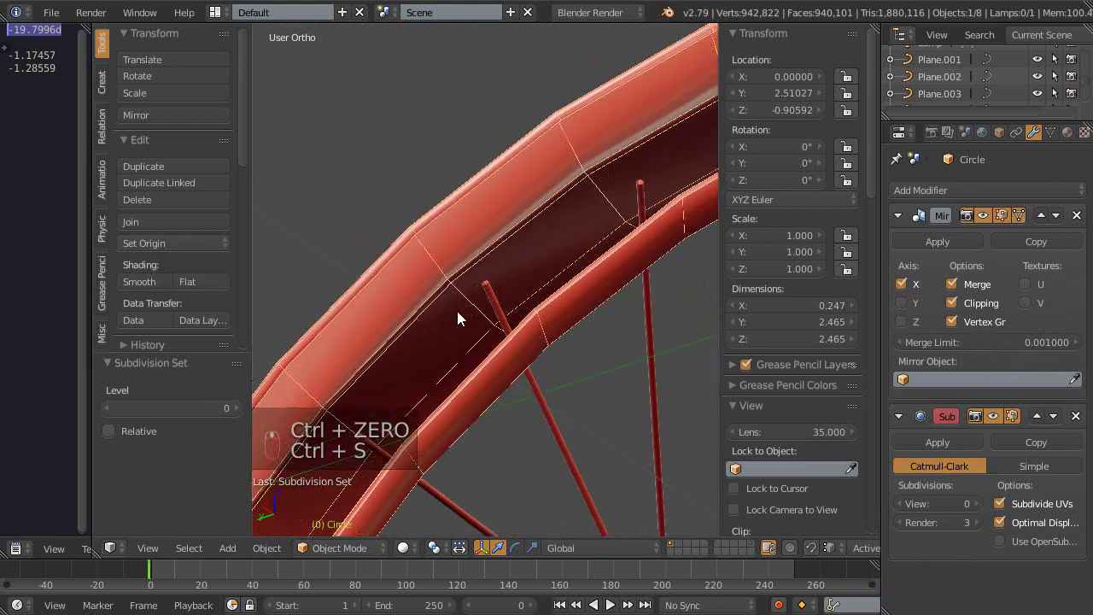
{"action": "key", "text": "ctrl+s"}
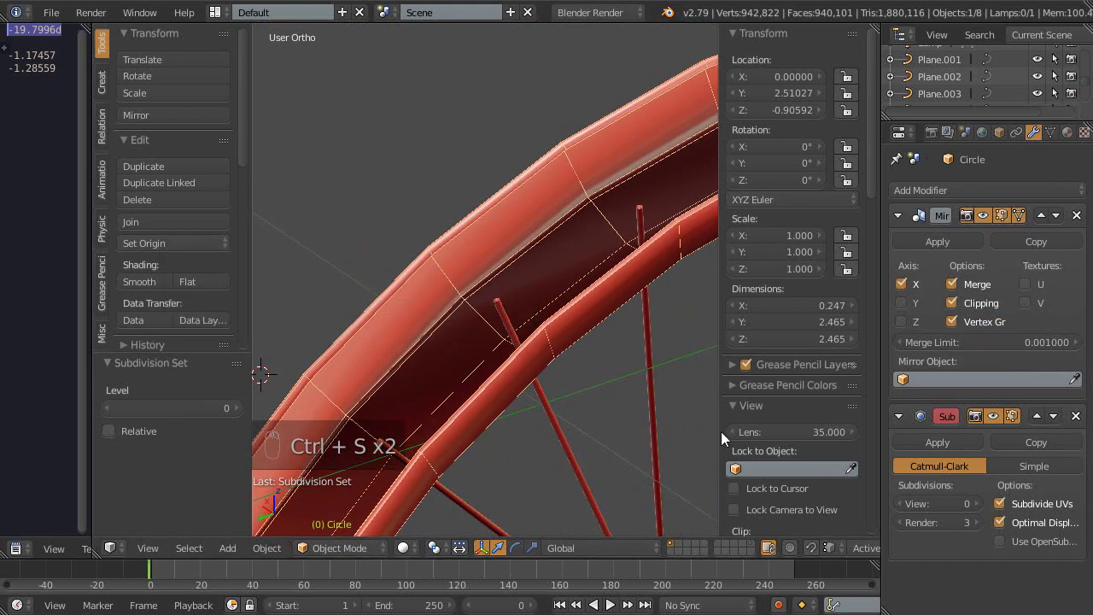
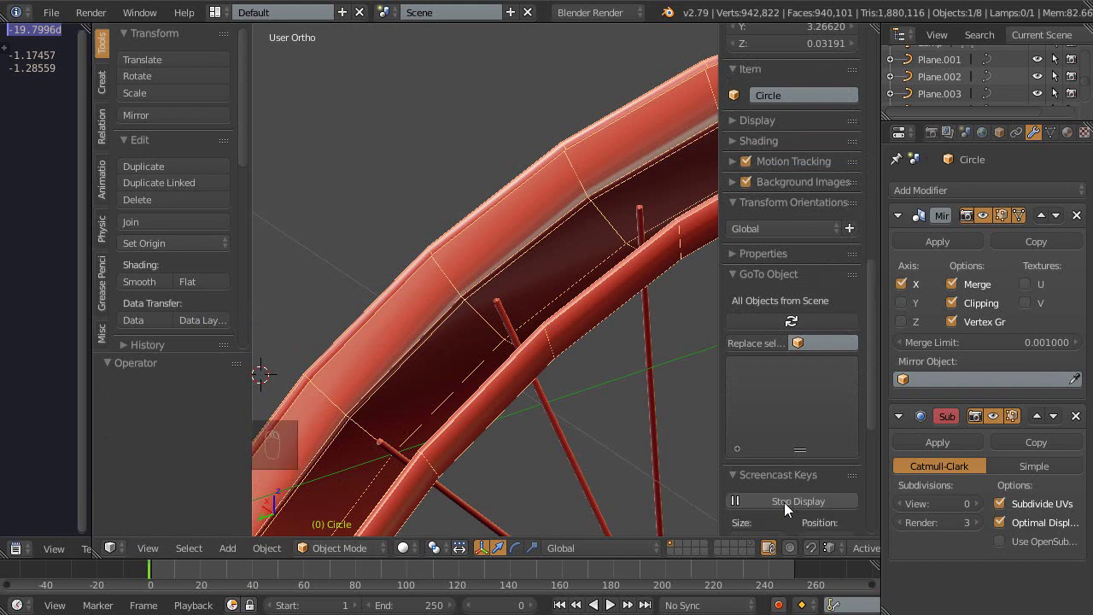
{"action": "key", "text": "ctrl+3"}
{"action": "key", "text": "ctrl+0"}
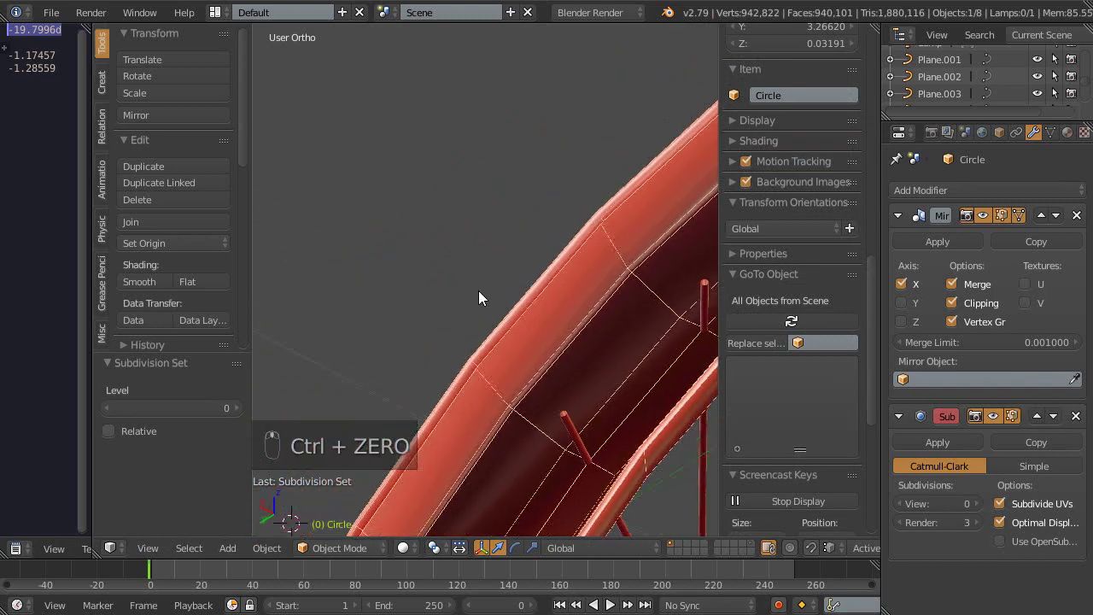
{"action": "middle_click", "coordinate": [528, 300]}
{"action": "key", "text": "shift+space"}
{"action": "middle_click", "coordinate": [611, 455]}
{"action": "middle_click", "coordinate": [458, 327]}
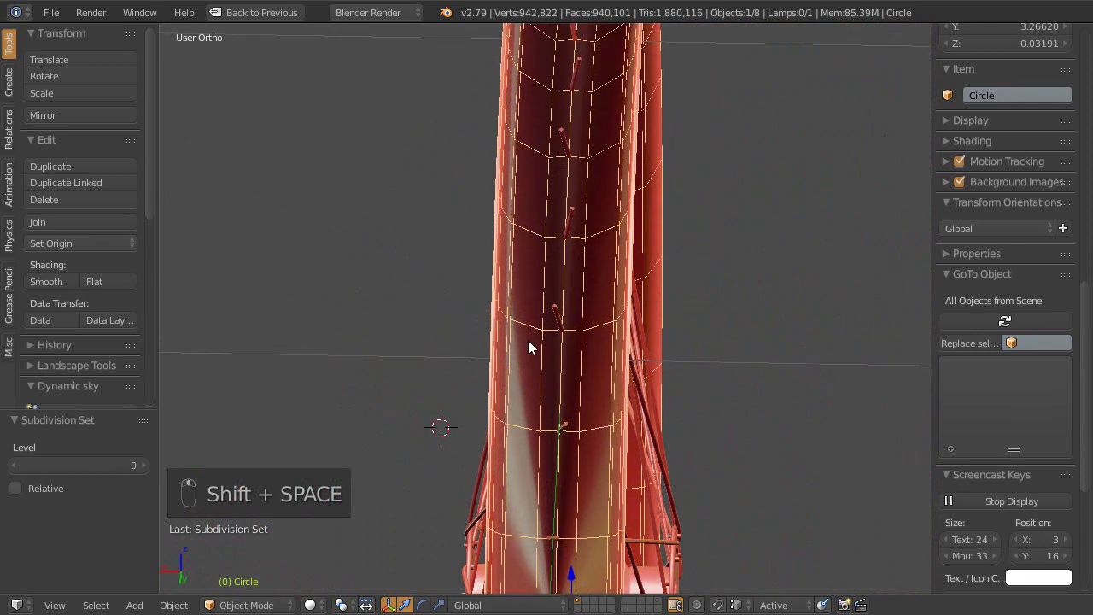
Step: Orbit along the tyre to view where the extra edge loop will run
{"action": "left_click_drag", "start_coordinate": [636, 349], "coordinate": [507, 317]}
{"action": "key", "text": "ctrl+3"}
{"action": "left_click_drag", "start_coordinate": [542, 309], "coordinate": [517, 409]}
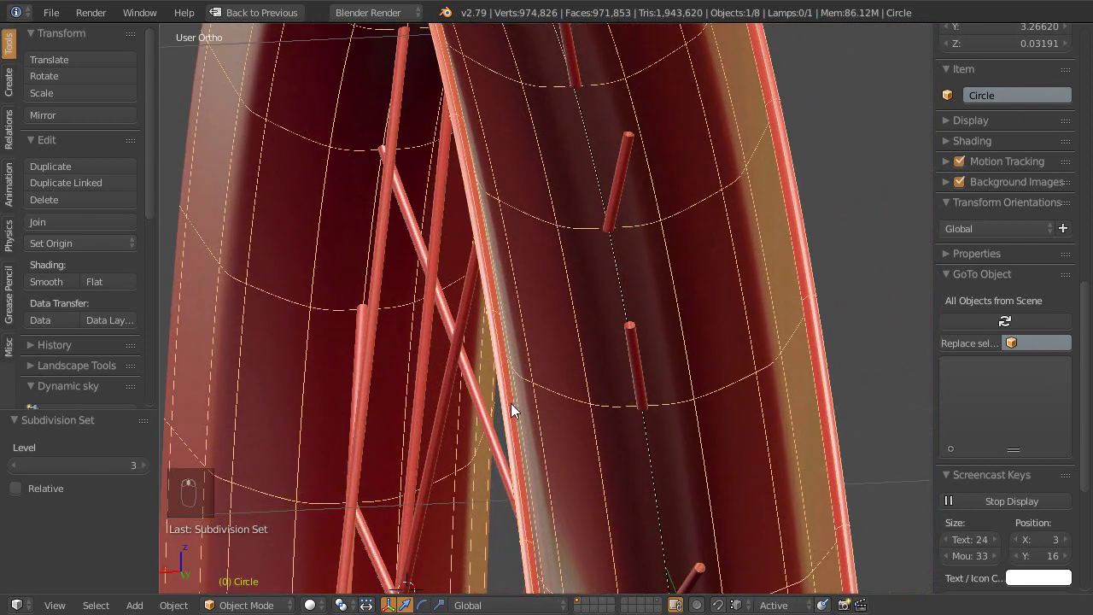
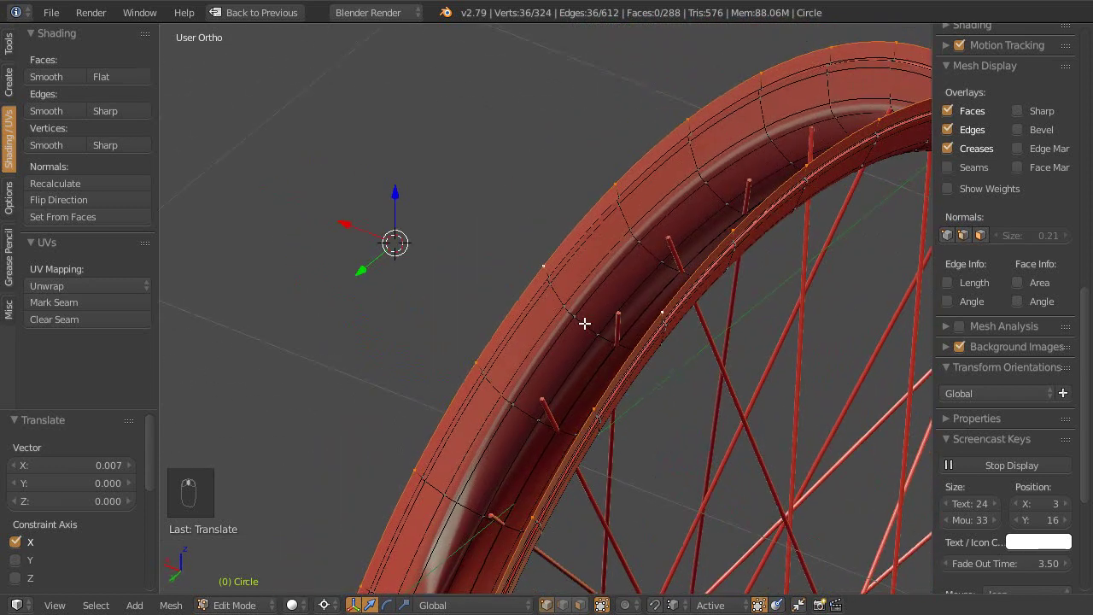
Step: Add two edge loops around the tyre, scale them to fit its profile, then deselect everything
{"action": "key", "text": "e"}
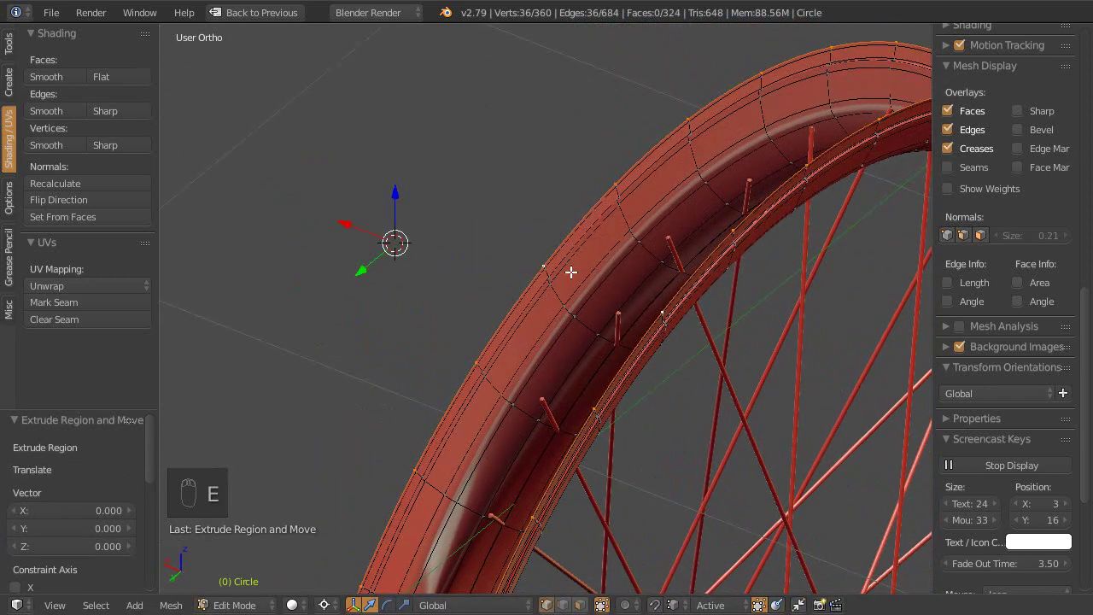
{"action": "key", "text": "s"}
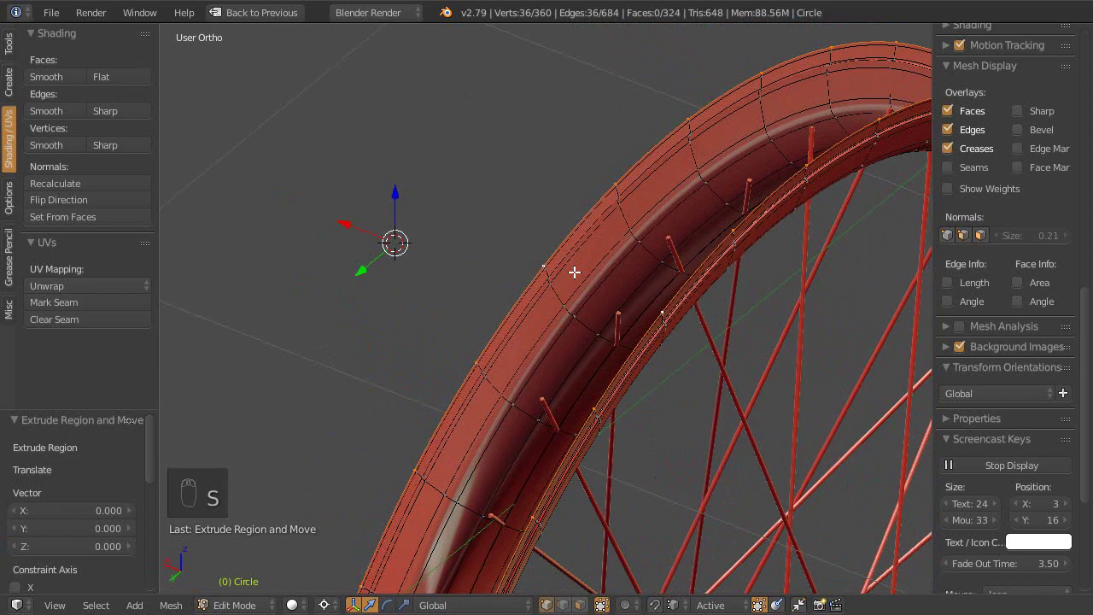
{"action": "key", "text": "ctrl+."}
{"action": "key", "text": "s"}
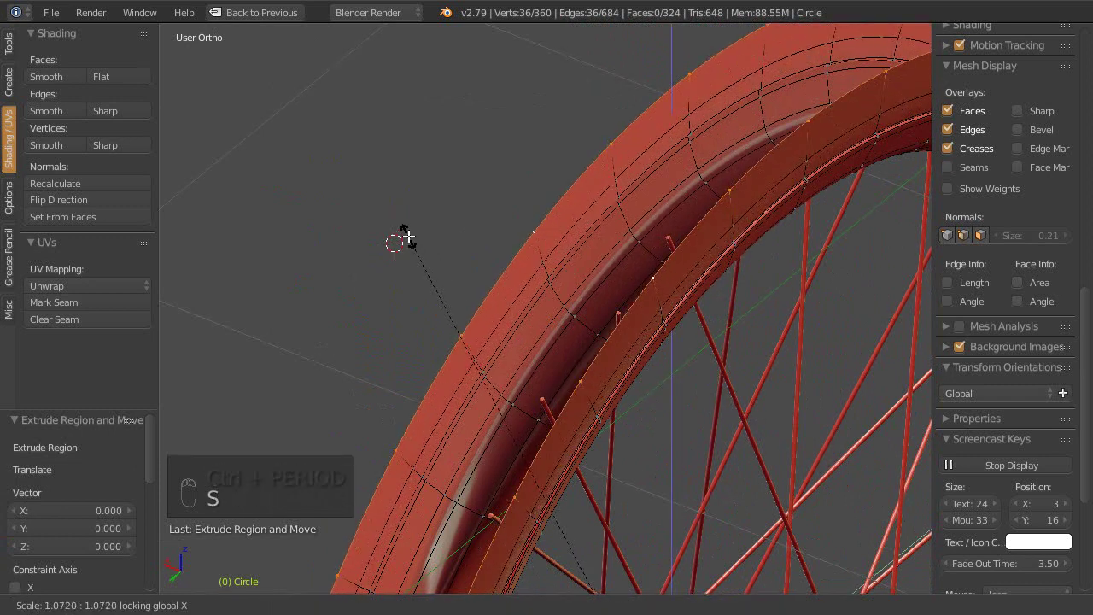
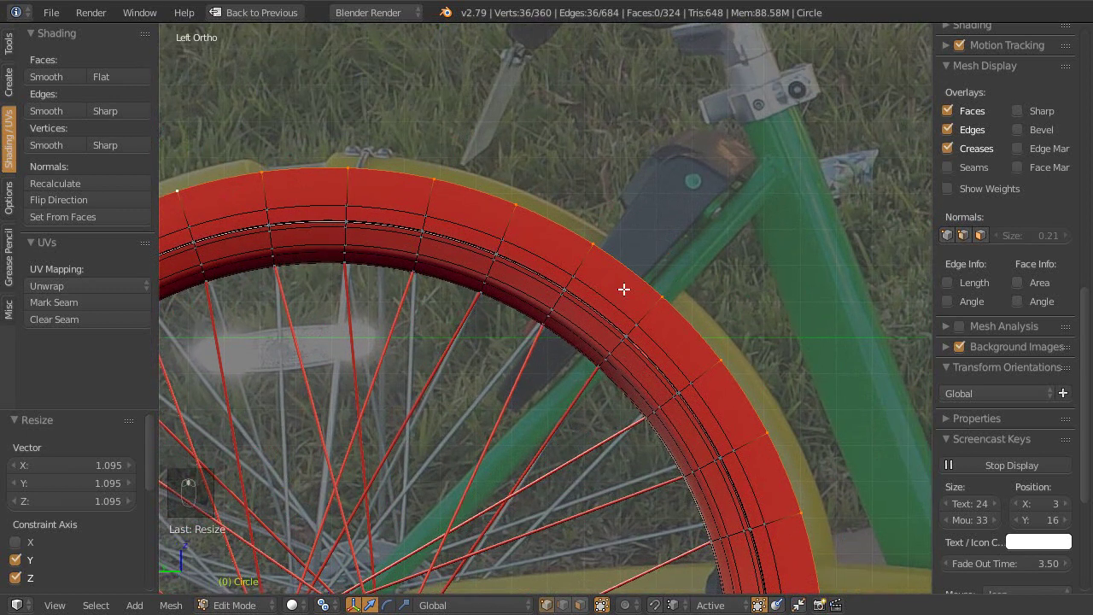
{"action": "key", "text": "Escape"}
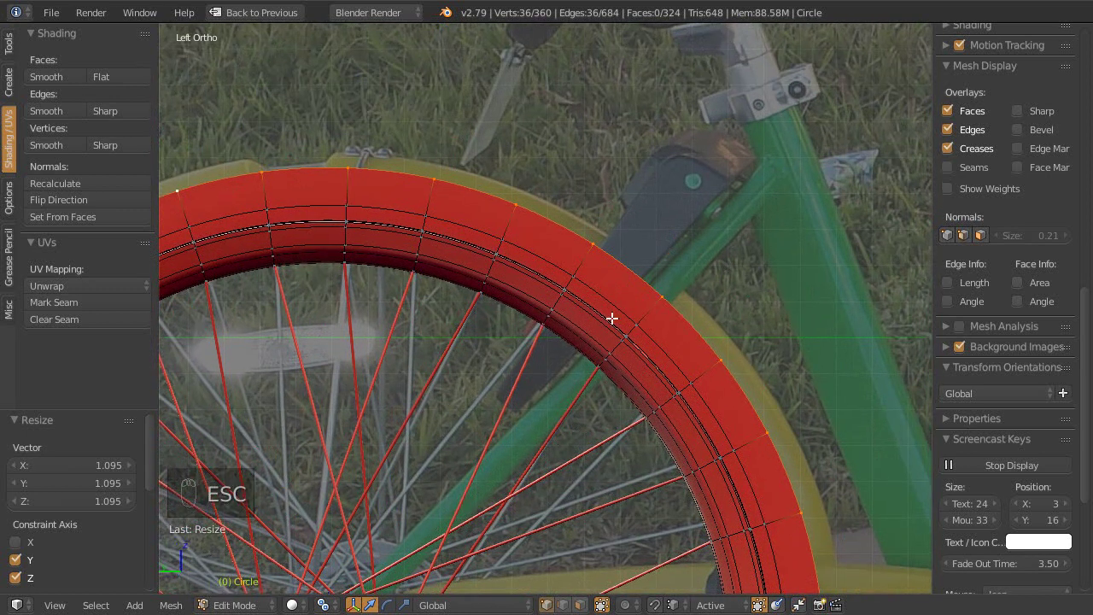
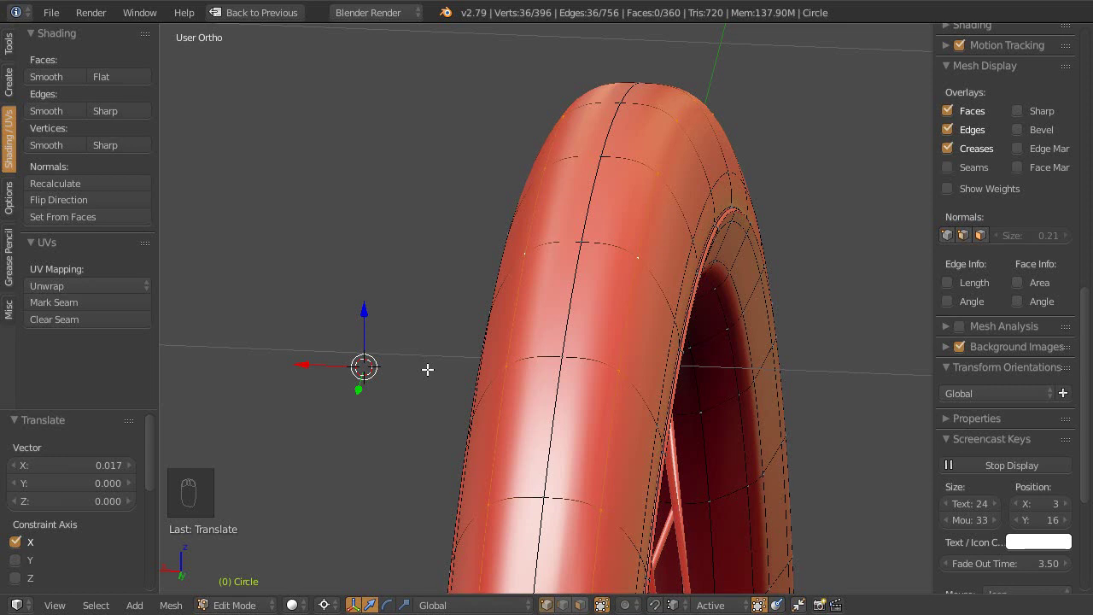
{"action": "key", "text": "ctrl+,"}
{"action": "key", "text": "s"}
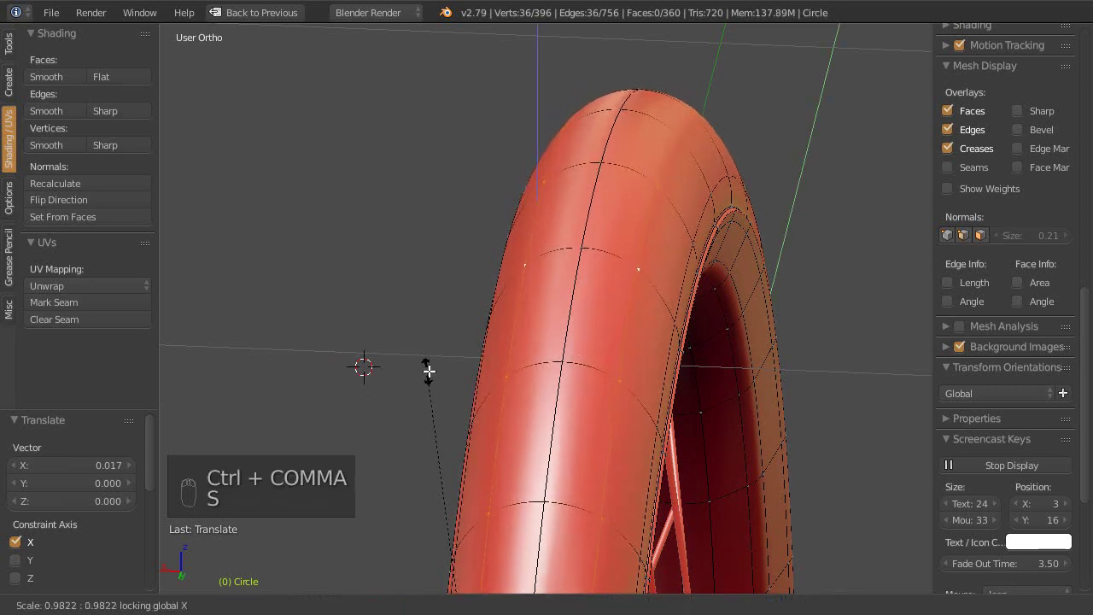
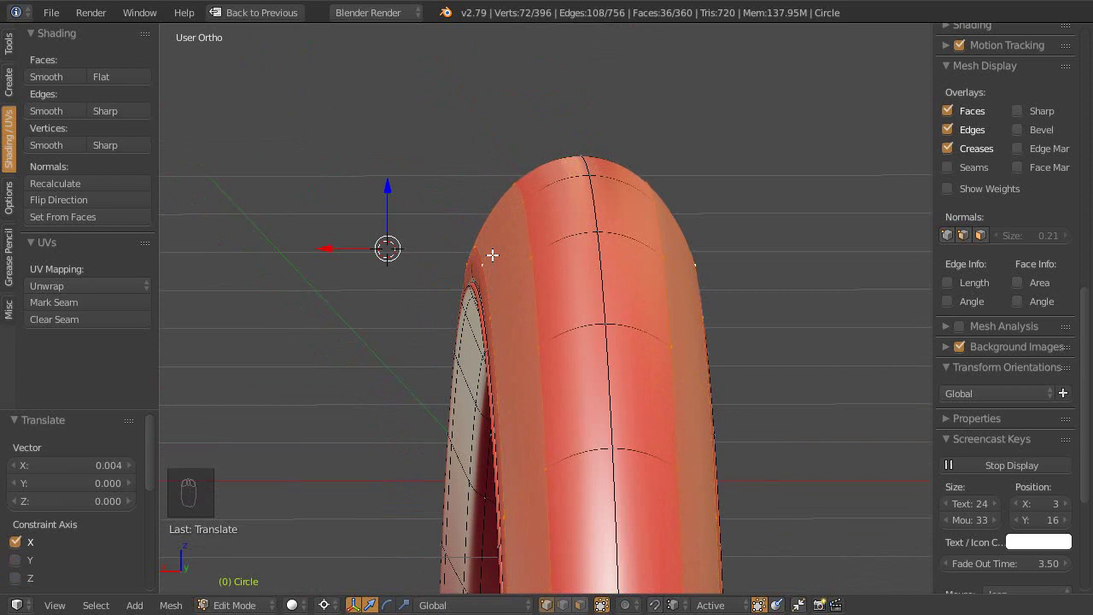
{"action": "key", "text": "ctrl+KP_Subtract"}
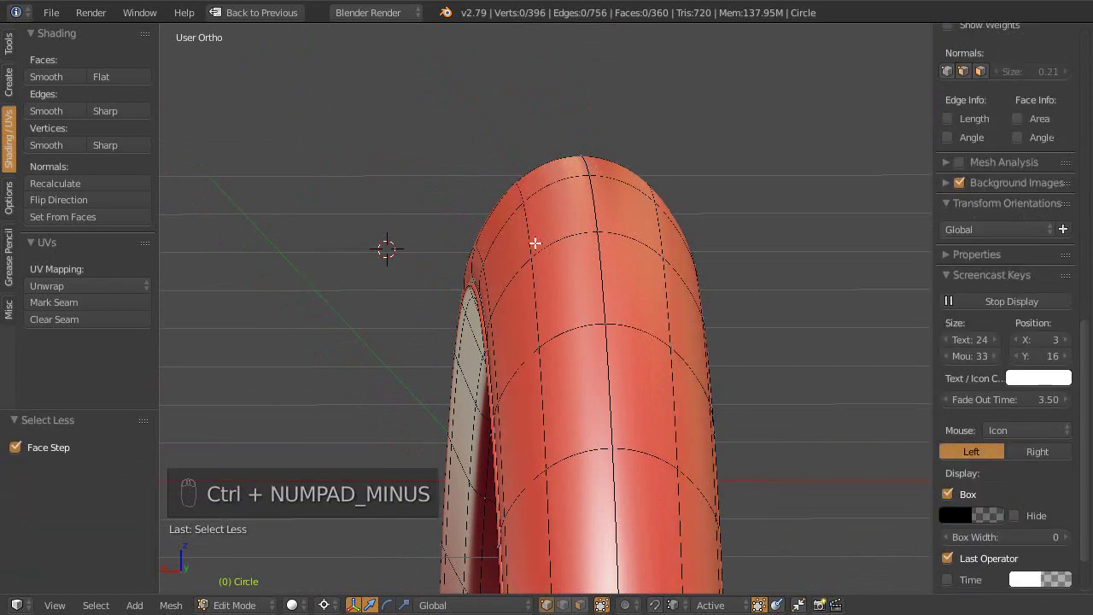
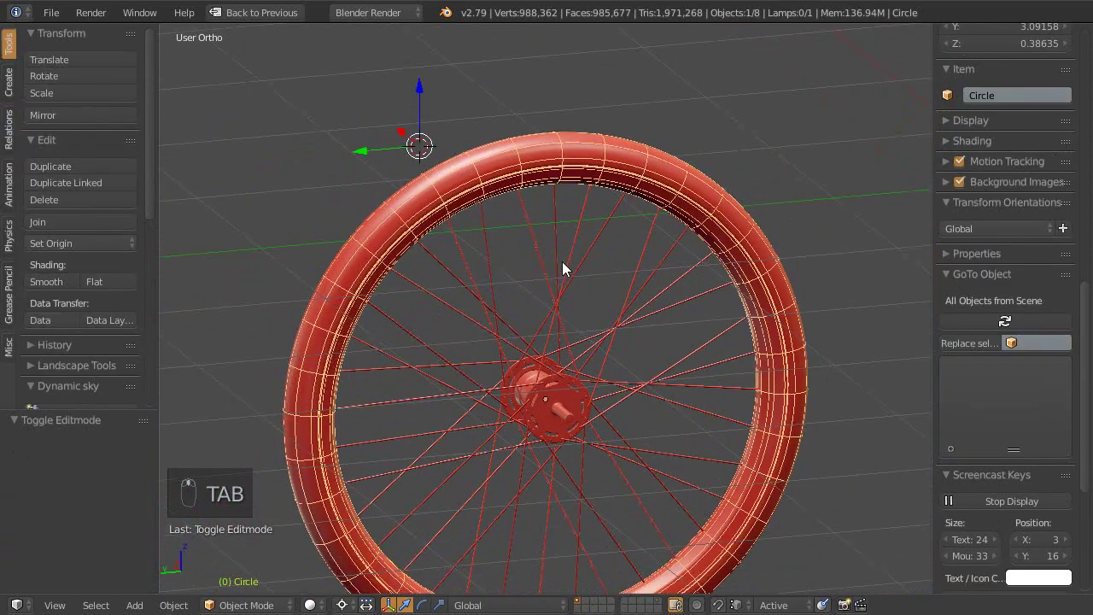
Step: View the wheel from the left side, recentre it and switch to wireframe shading
{"action": "key", "text": "ctrl+s"}
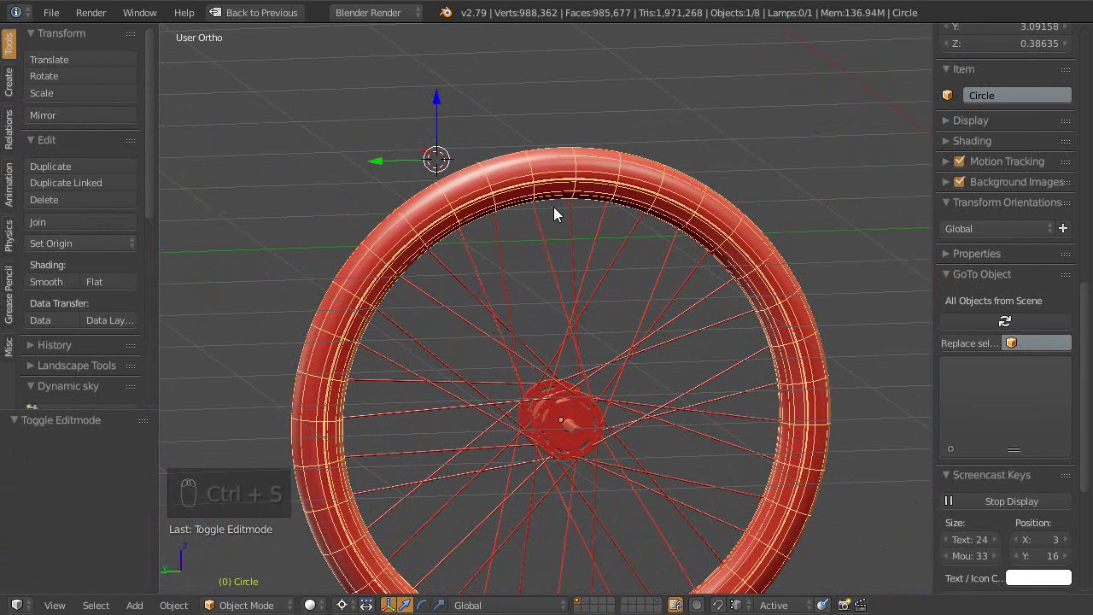
{"action": "key", "text": "ctrl+KP_3"}
{"action": "left_click_drag", "start_coordinate": [682, 332], "coordinate": [621, 214]}
{"action": "key", "text": "ctrl+KP_3"}
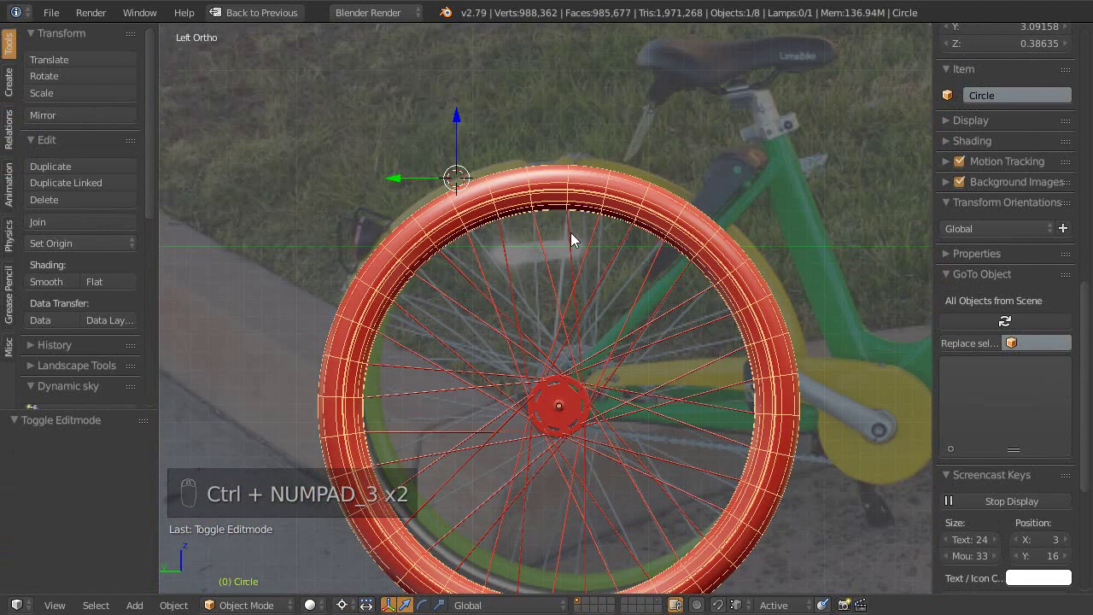
{"action": "middle_click", "coordinate": [587, 356]}
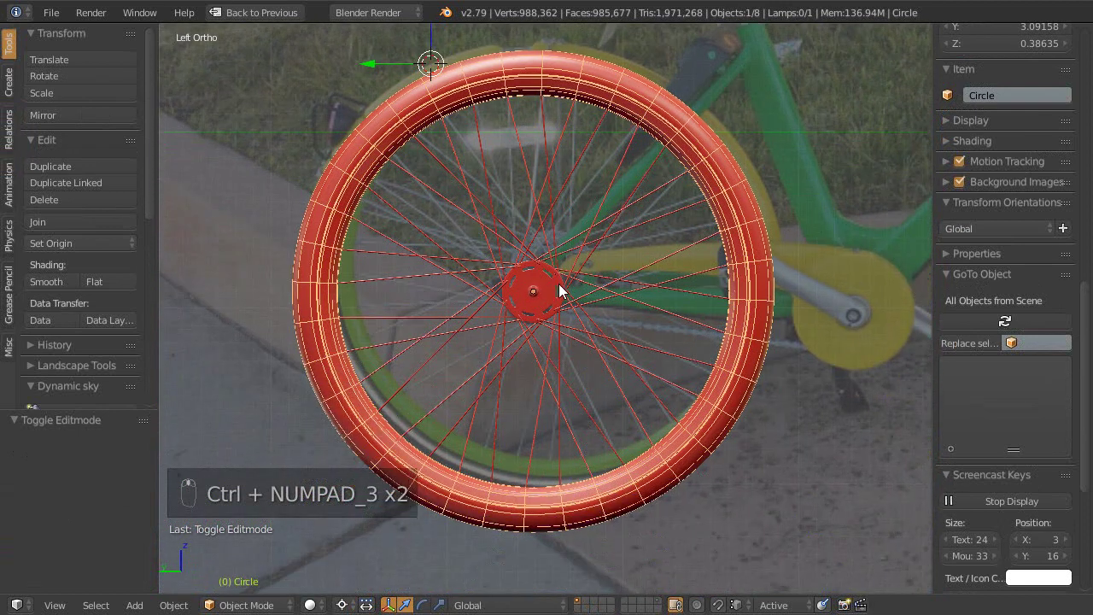
{"action": "key", "text": "z"}
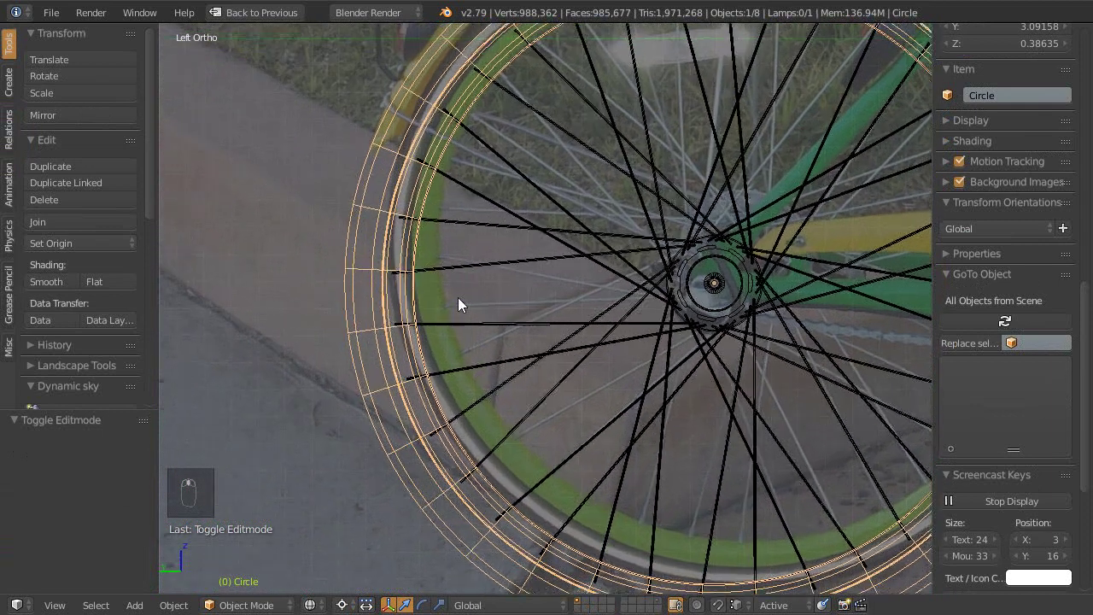
Step: Zoom from the hub onto the rim for a close look, then return to solid shading
{"action": "left_click_drag", "start_coordinate": [548, 324], "coordinate": [418, 405]}
{"action": "left_click_drag", "start_coordinate": [454, 392], "coordinate": [498, 303]}
{"action": "left_click_drag", "start_coordinate": [497, 321], "coordinate": [569, 243]}
{"action": "middle_click", "coordinate": [532, 233]}
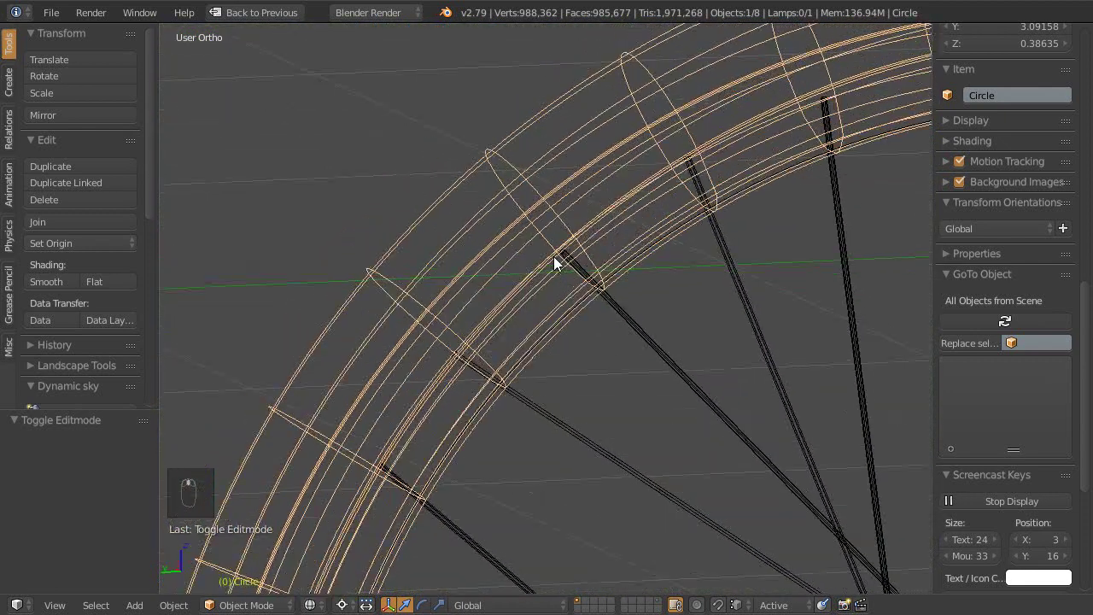
{"action": "left_click_drag", "start_coordinate": [581, 269], "coordinate": [572, 274]}
{"action": "key", "text": "z"}
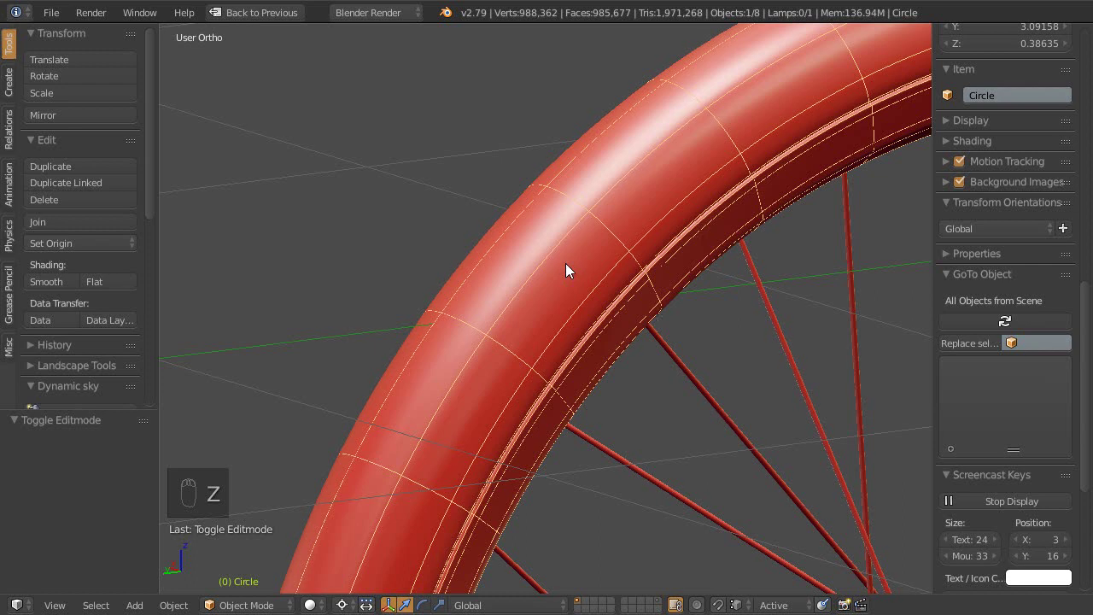
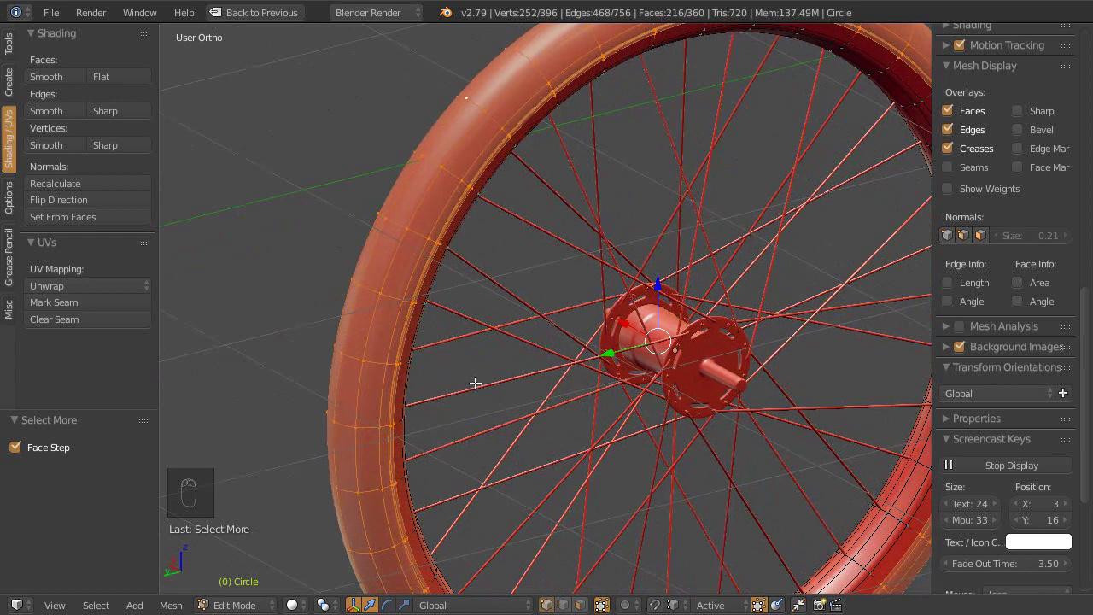
Step: Scale and push the selected tyre loops toward the photo's tyre edge, then leave edit mode
{"action": "key", "text": "s"}
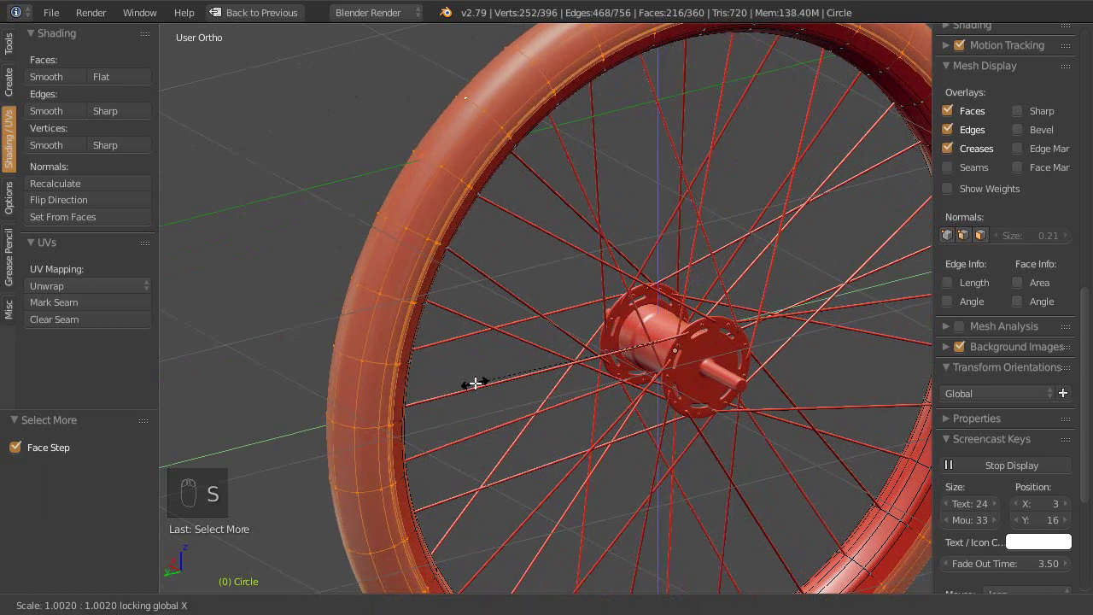
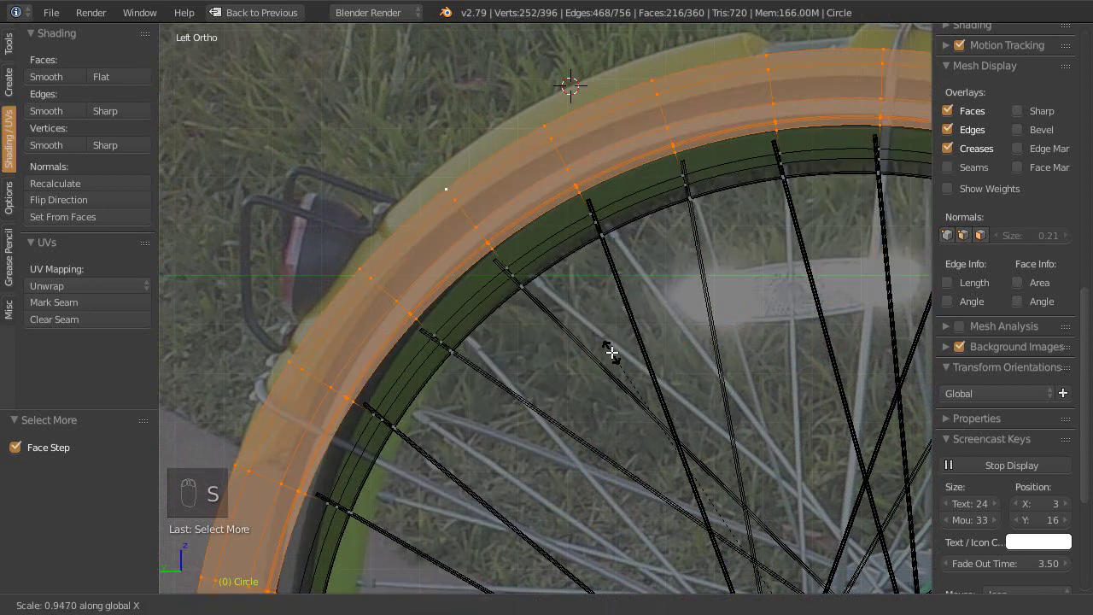
{"action": "key", "text": "s"}
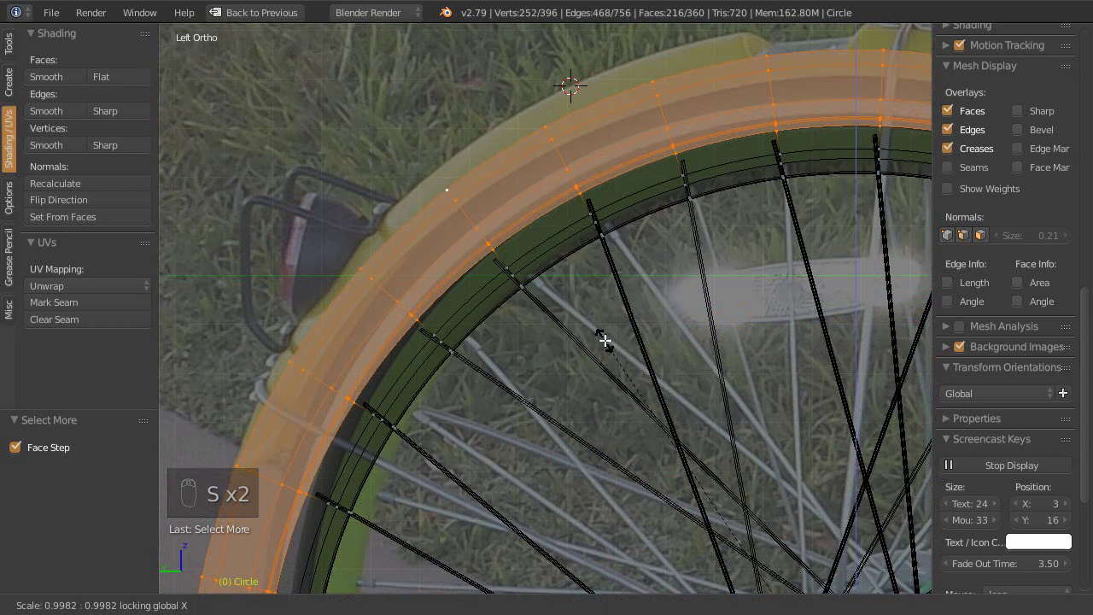
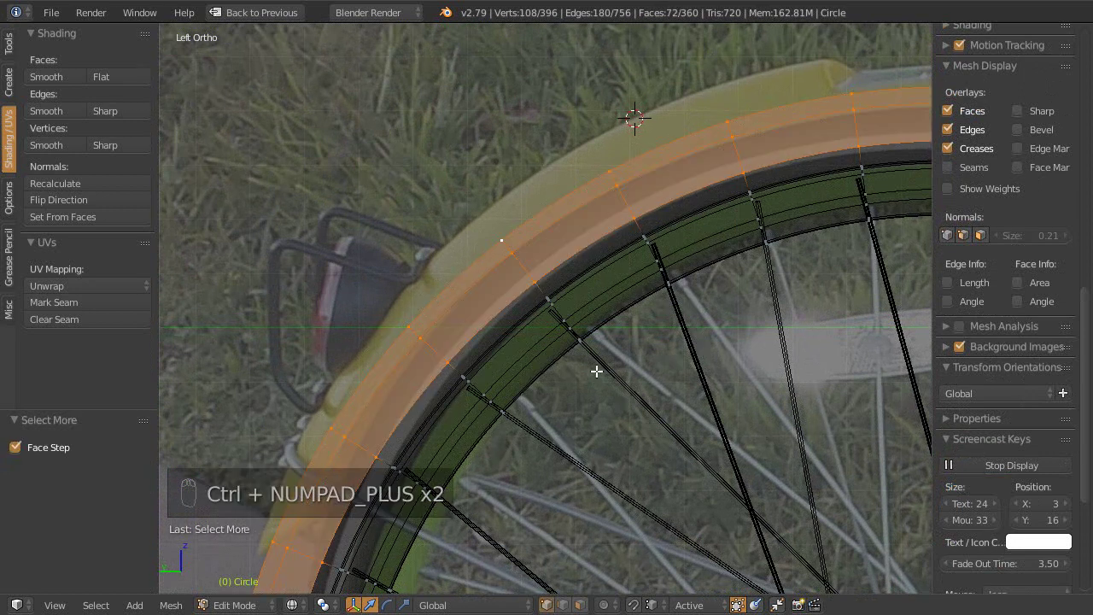
{"action": "key", "text": "s"}
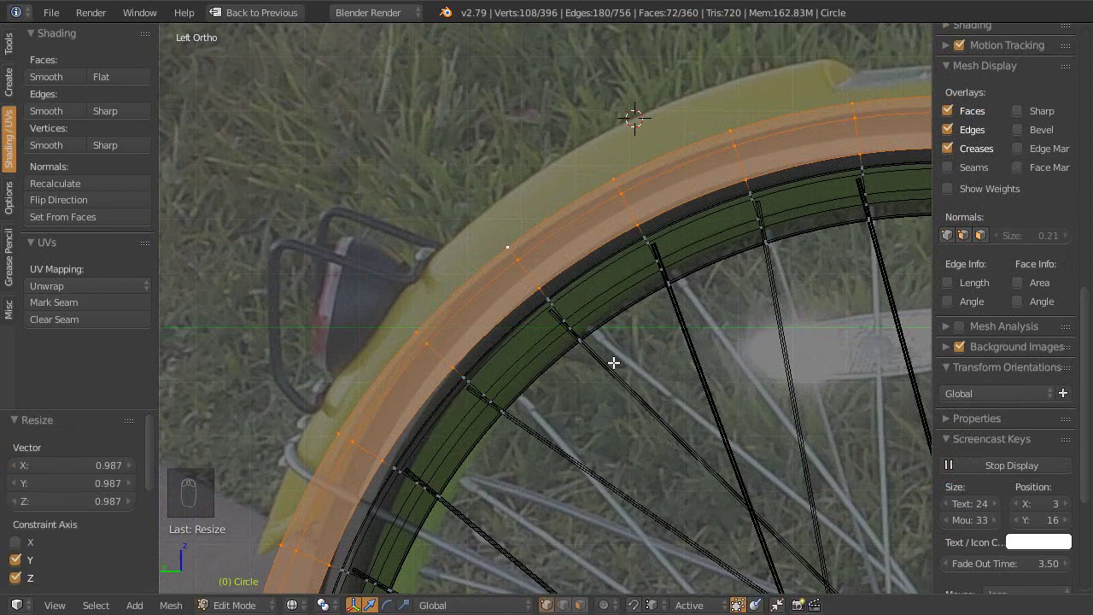
{"action": "left_click_drag", "start_coordinate": [568, 317], "coordinate": [566, 255]}
{"action": "key", "text": "z"}
{"action": "key", "text": "Tab"}
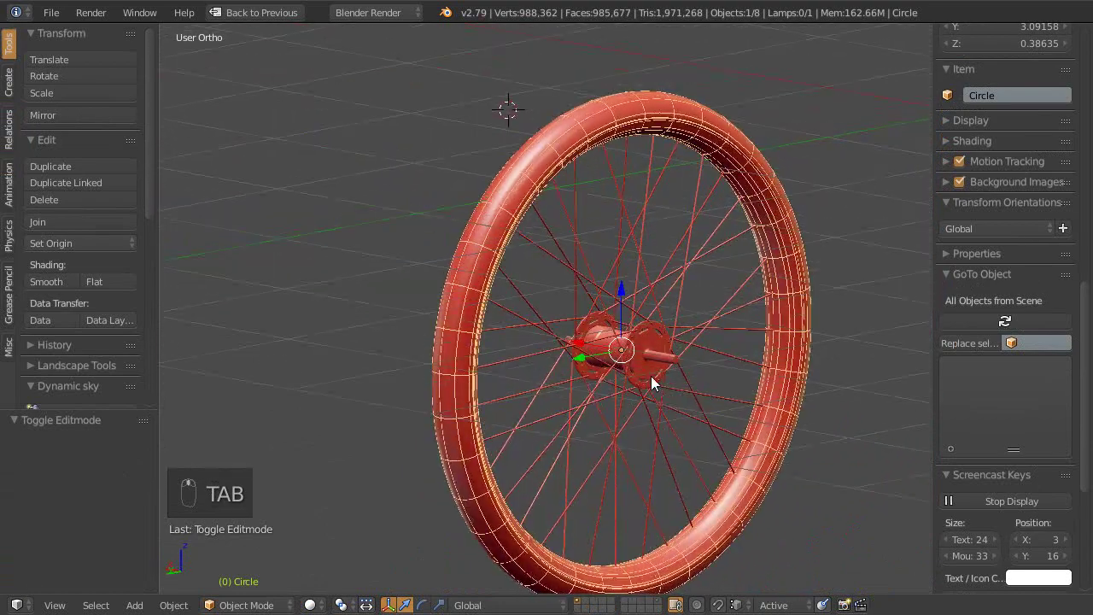
Step: Orbit to the tyre's underside, enter edit mode and grow the selection to 180 vertices along the tyre
{"action": "left_click_drag", "start_coordinate": [763, 310], "coordinate": [683, 388]}
{"action": "left_click_drag", "start_coordinate": [674, 353], "coordinate": [498, 286]}
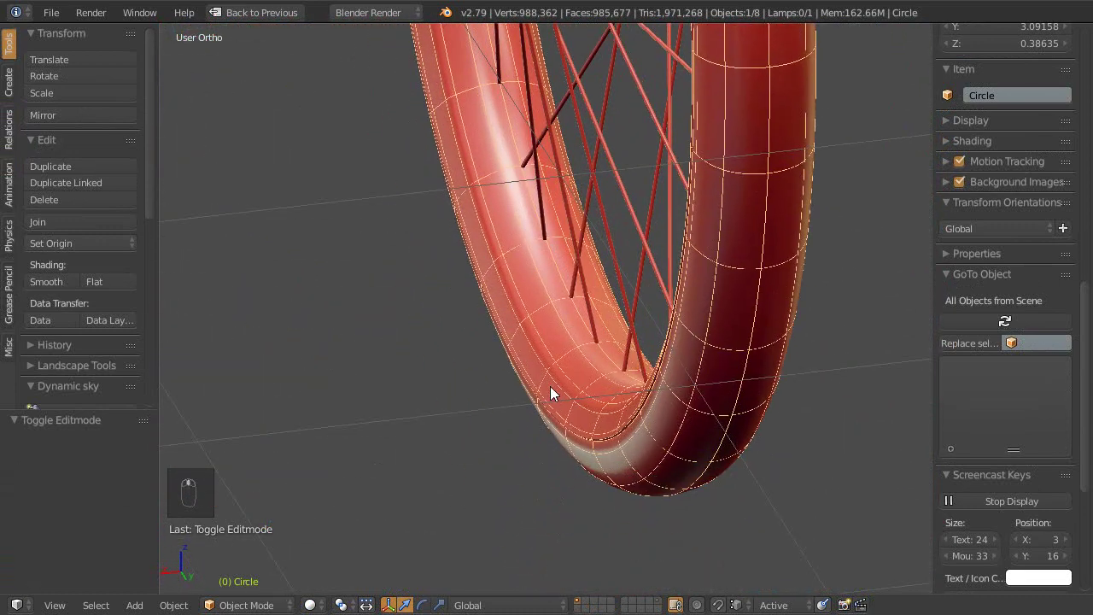
{"action": "key", "text": "Tab"}
{"action": "left_click_drag", "start_coordinate": [604, 375], "coordinate": [615, 358]}
{"action": "key", "text": "ctrl+KP_Add"}
{"action": "key", "text": "ctrl+KP_Add"}
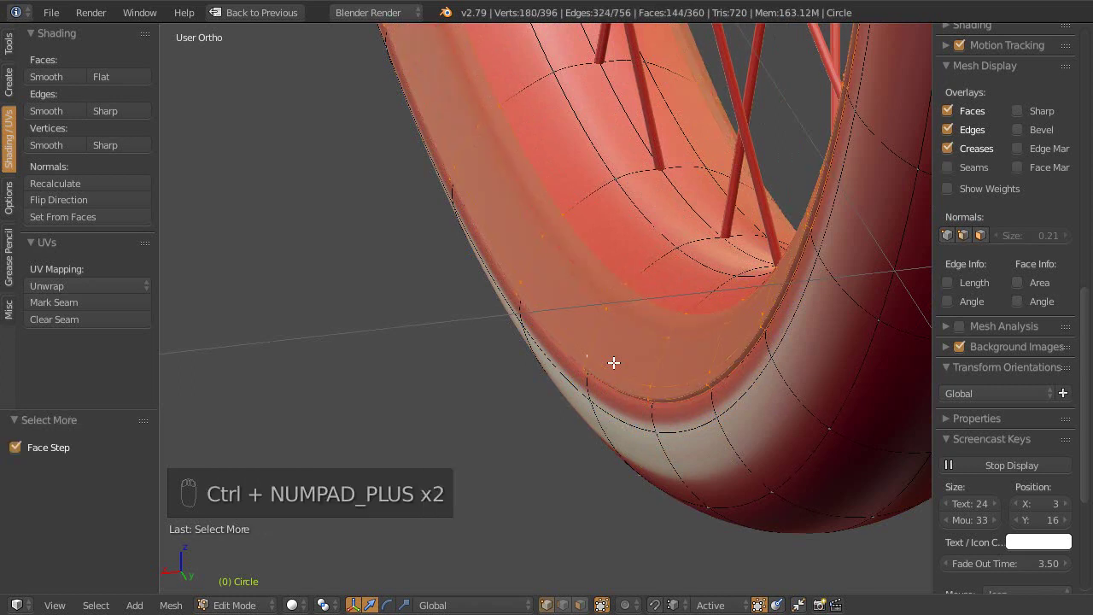
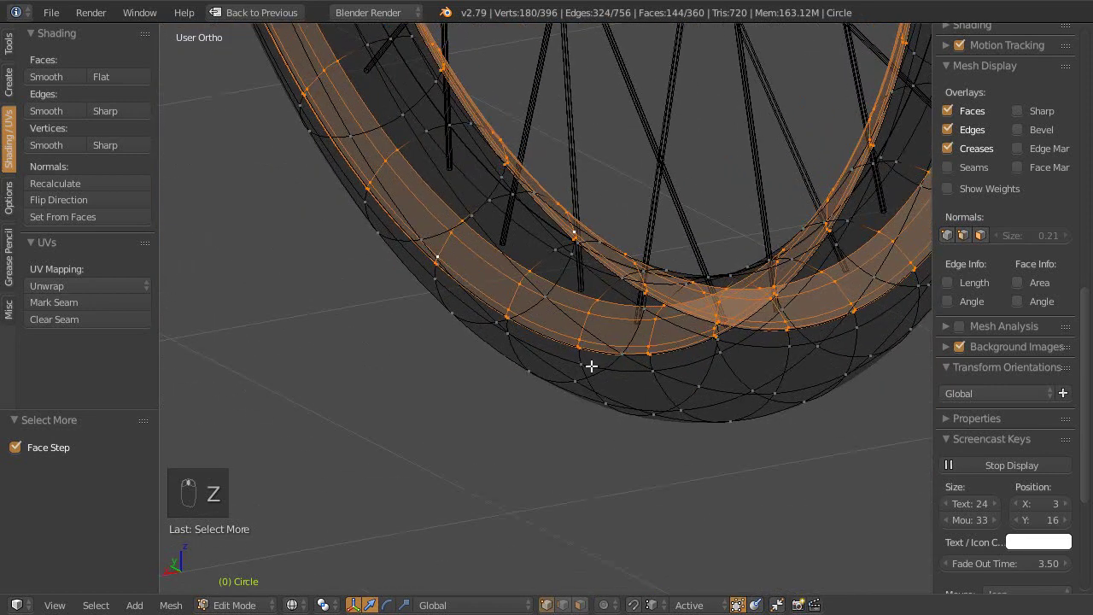
Step: View the tyre straight from the front and shrink the selection to the lower tyre loops
{"action": "key", "text": "ctrl+KP_1"}
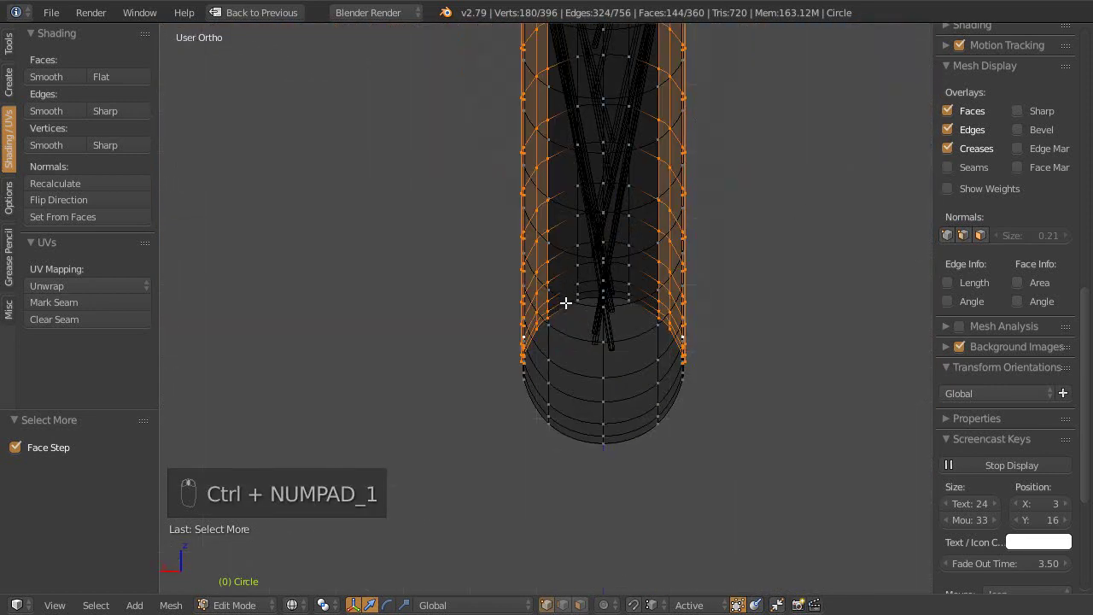
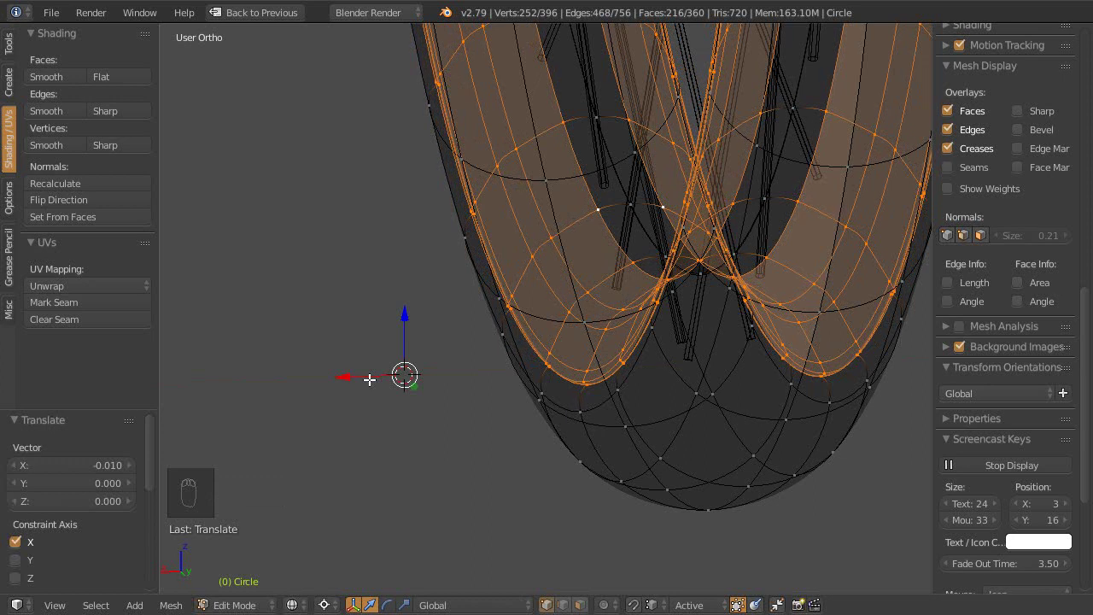
{"action": "key", "text": "ctrl+KP_Subtract"}
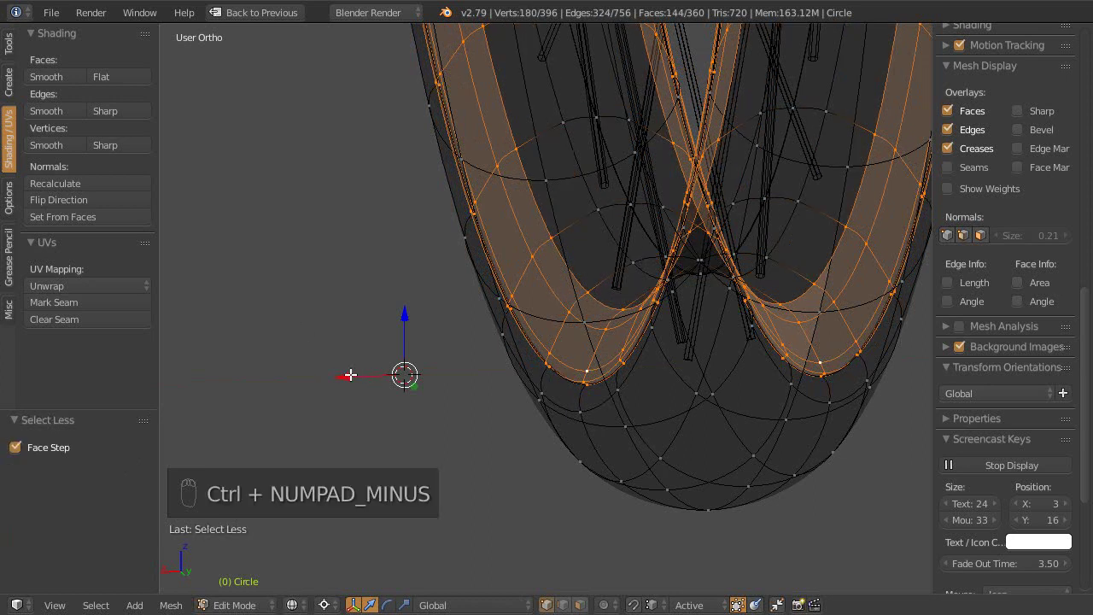
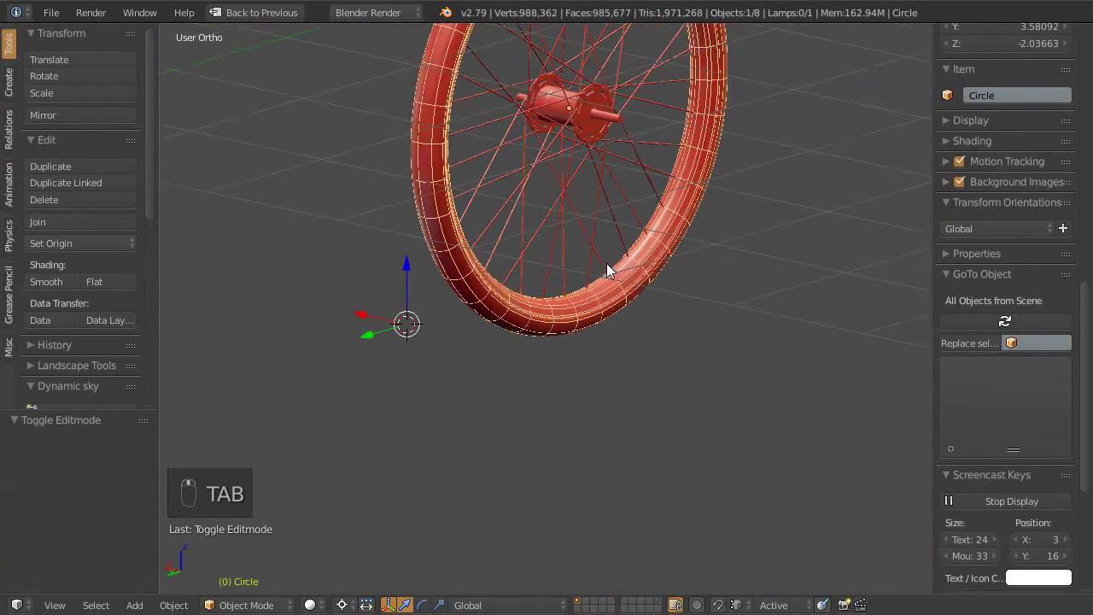
Step: Uncheck Wire in the tyre's Object Display settings and maximise the 3D view again
{"action": "key", "text": "shift+space"}
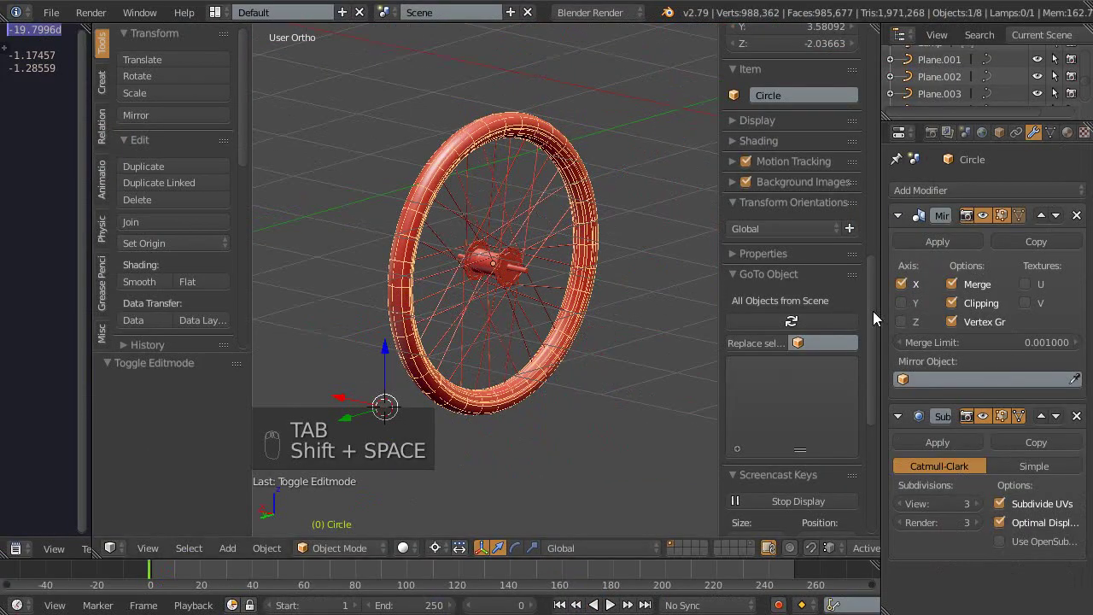
{"action": "right_click", "coordinate": [1005, 137]}
{"action": "left_click_drag", "start_coordinate": [968, 464], "coordinate": [902, 549]}
{"action": "middle_click", "coordinate": [903, 549]}
{"action": "left_click", "coordinate": [896, 568]}
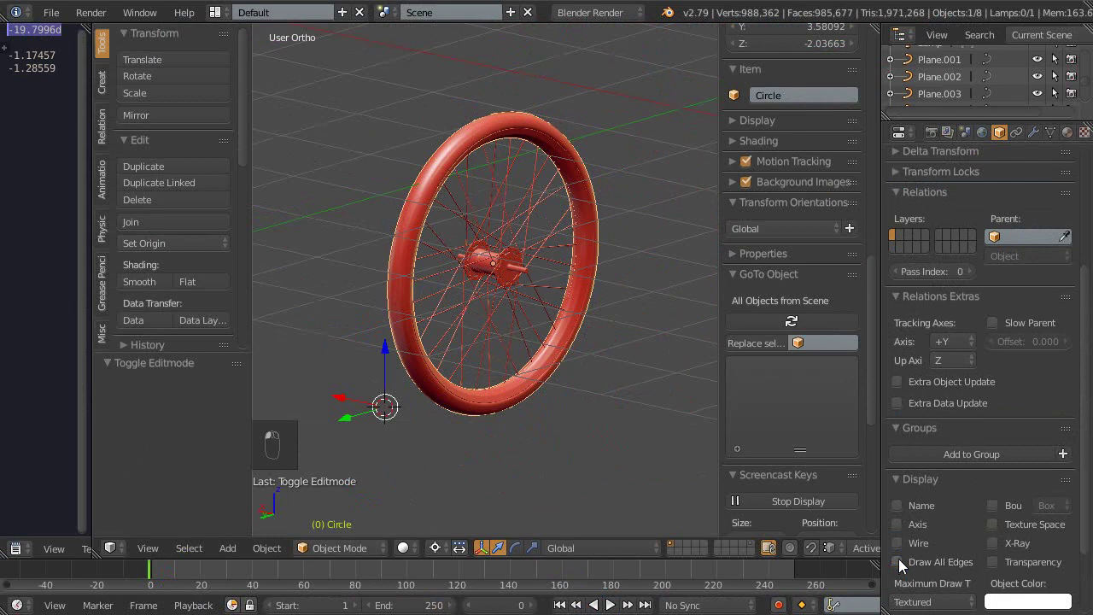
{"action": "key", "text": "shift+space"}
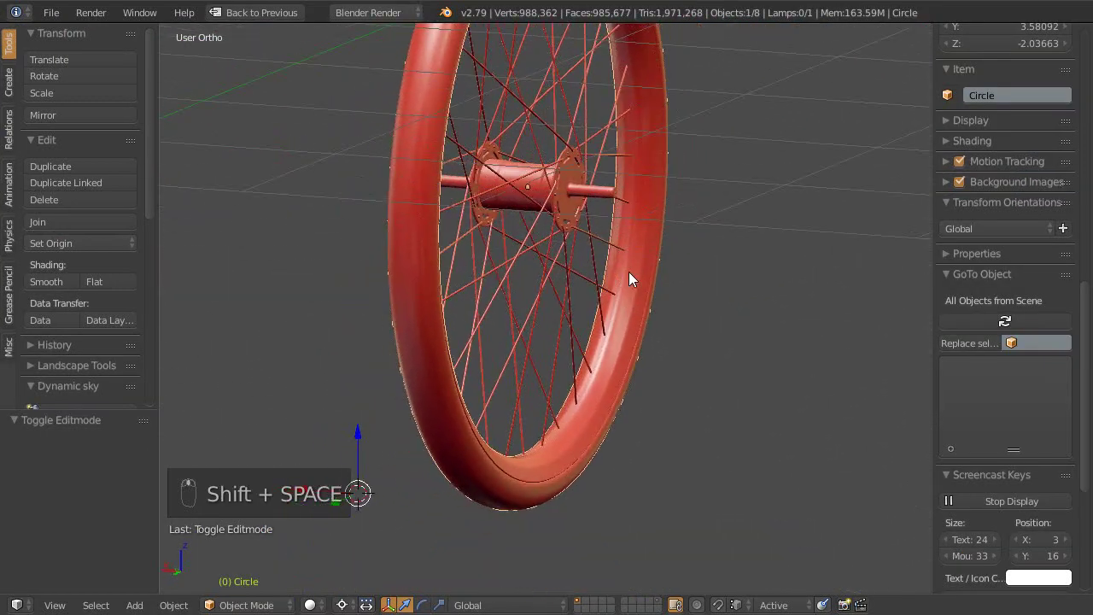
Step: Save the file, switch to Left Ortho over the reference photo and bring the wheel into view
{"action": "left_click_drag", "start_coordinate": [600, 313], "coordinate": [515, 354]}
{"action": "key", "text": "ctrl+s"}
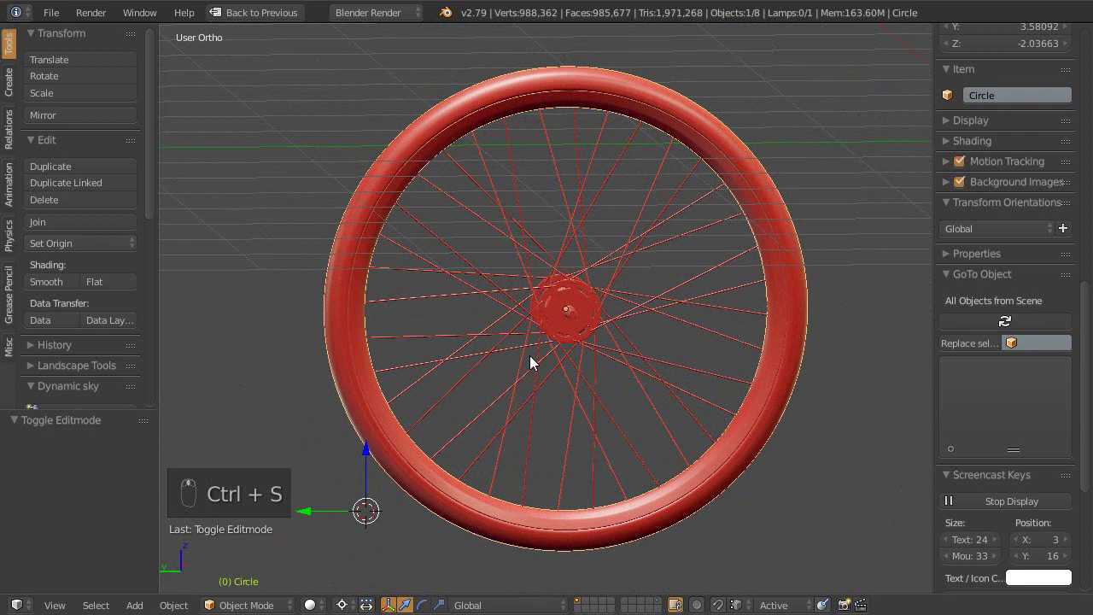
{"action": "key", "text": "ctrl+KP_3"}
{"action": "left_click_drag", "start_coordinate": [595, 443], "coordinate": [749, 381]}
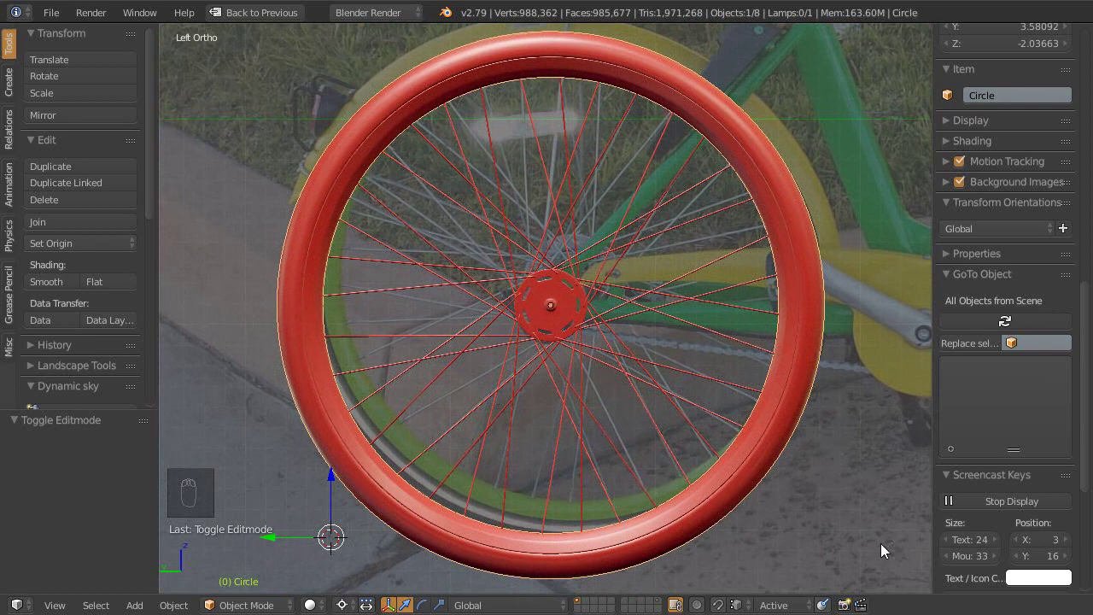
{"action": "left_click_drag", "start_coordinate": [842, 539], "coordinate": [804, 383]}
{"action": "left_click_drag", "start_coordinate": [748, 472], "coordinate": [782, 421]}
Step: Hide the side panels and pan until the tyre lines up with the photo's rear wheel
{"action": "key", "text": "t"}
{"action": "key", "text": "v"}
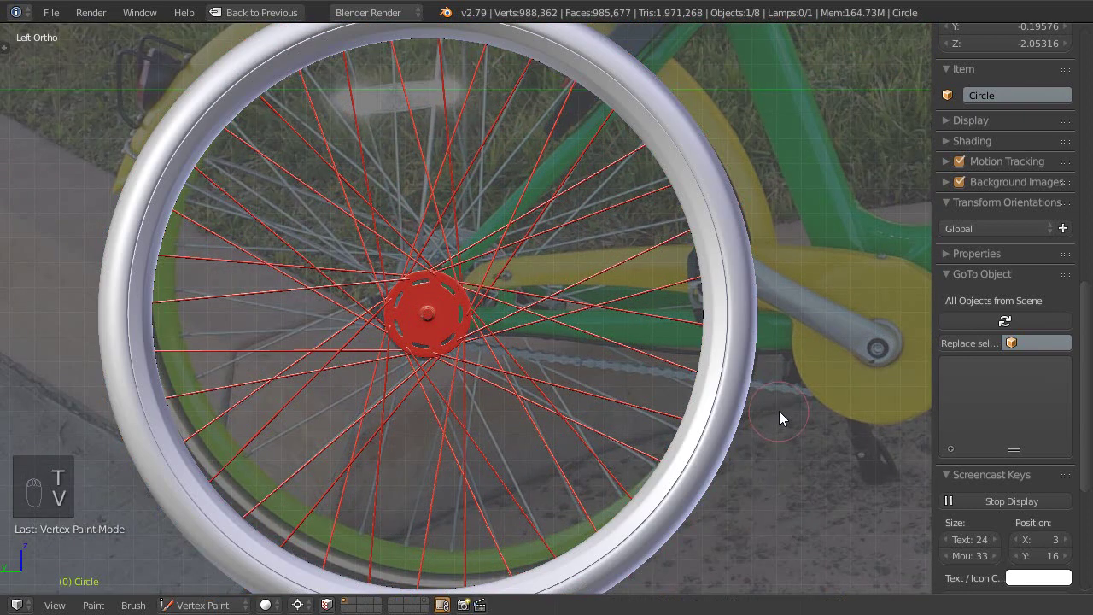
{"action": "key", "text": "Escape"}
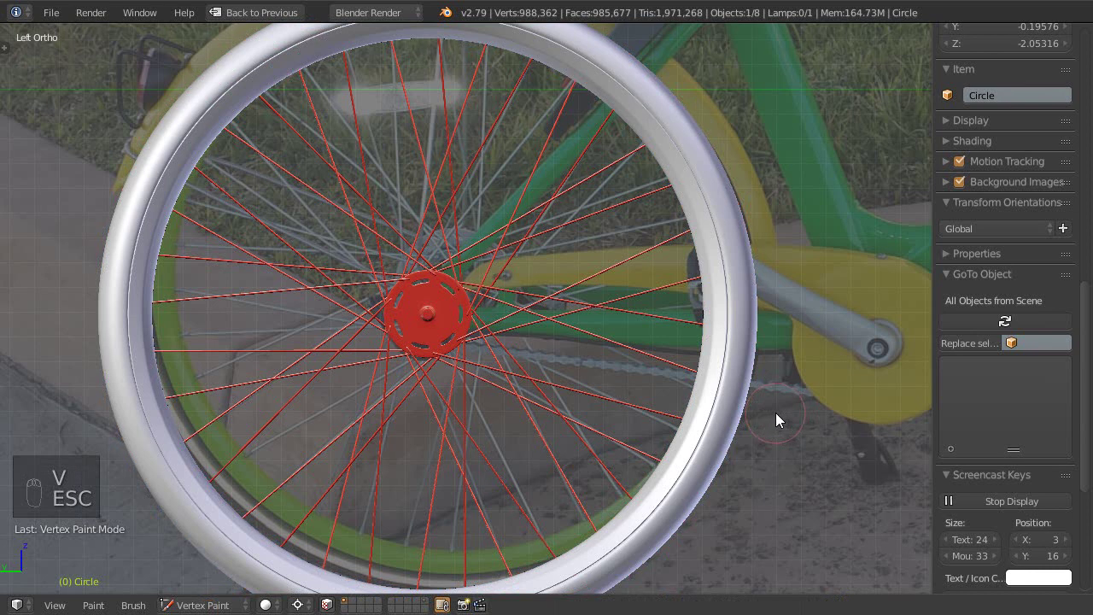
{"action": "left_click", "coordinate": [203, 605]}
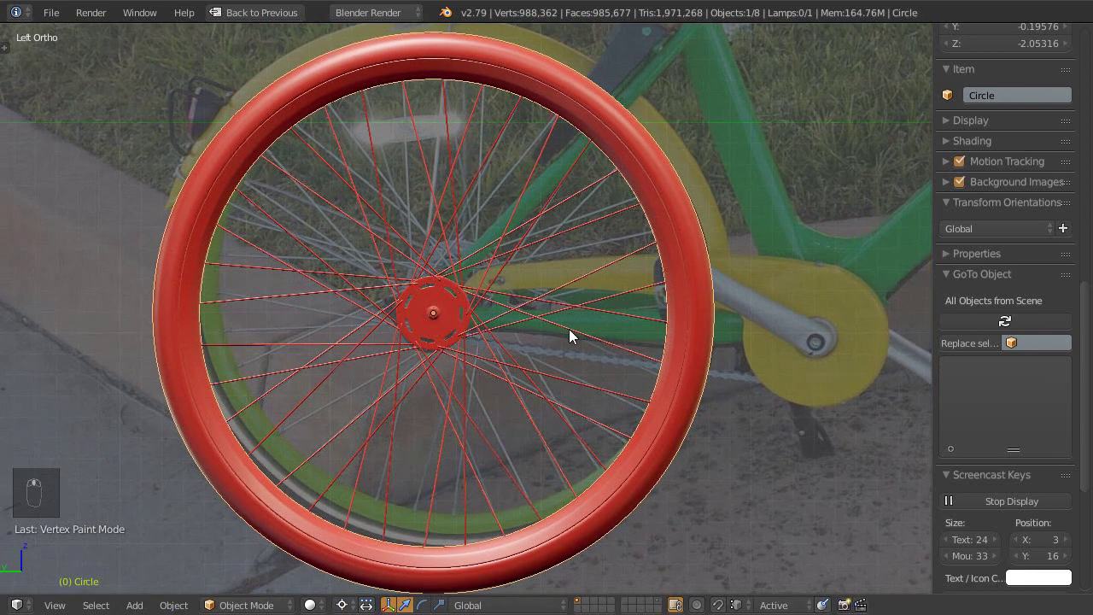
{"action": "key", "text": "n"}
{"action": "left_click_drag", "start_coordinate": [652, 273], "coordinate": [664, 297]}
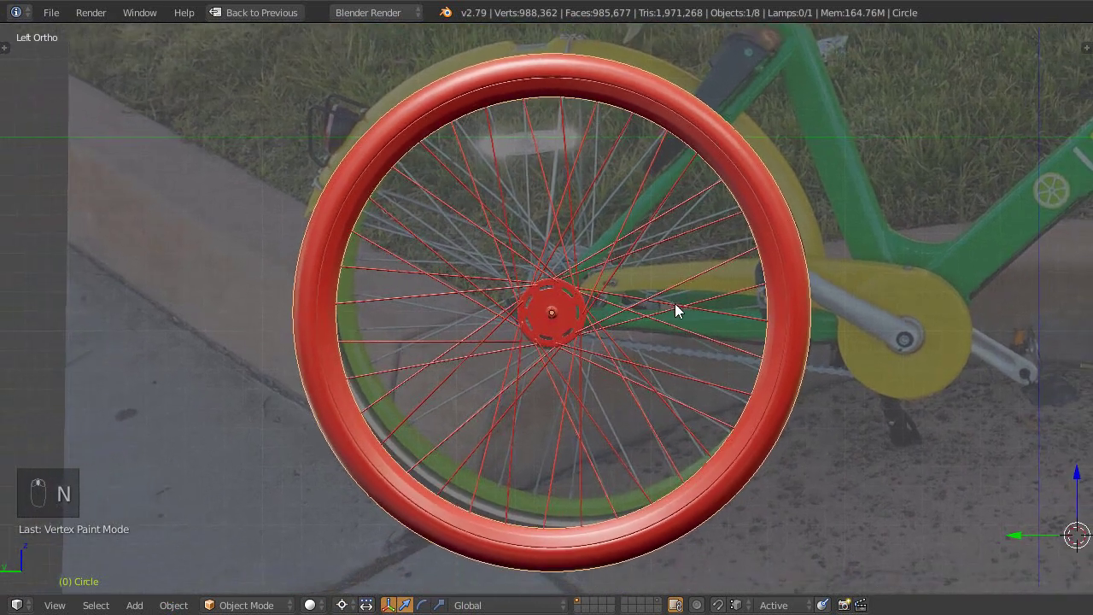
{"action": "middle_click", "coordinate": [664, 333]}
{"action": "left_click_drag", "start_coordinate": [1045, 526], "coordinate": [704, 367]}
{"action": "left_click_drag", "start_coordinate": [704, 367], "coordinate": [791, 391]}
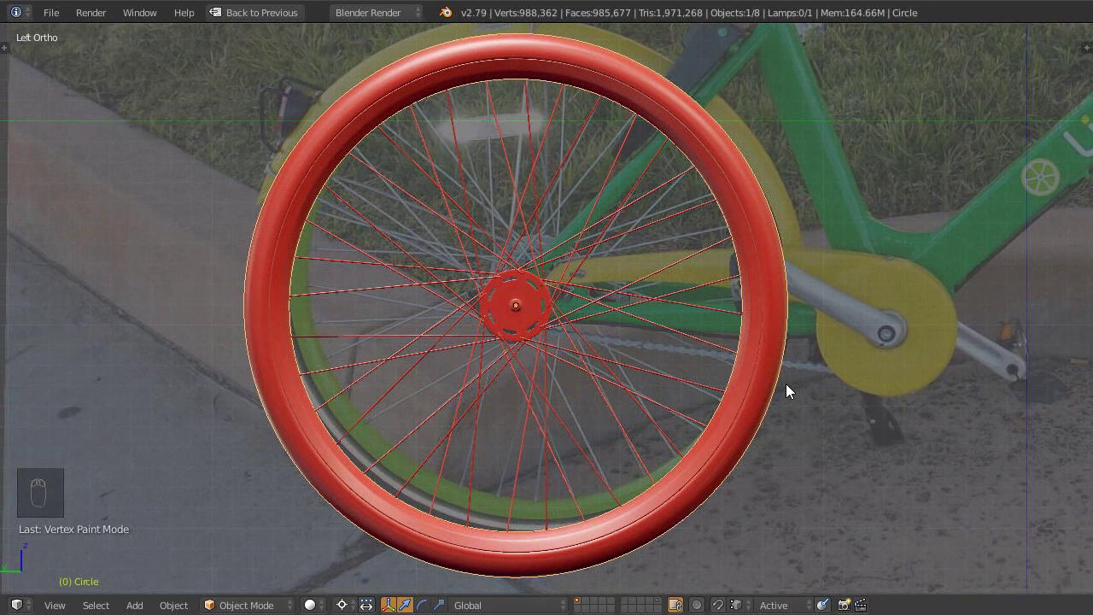